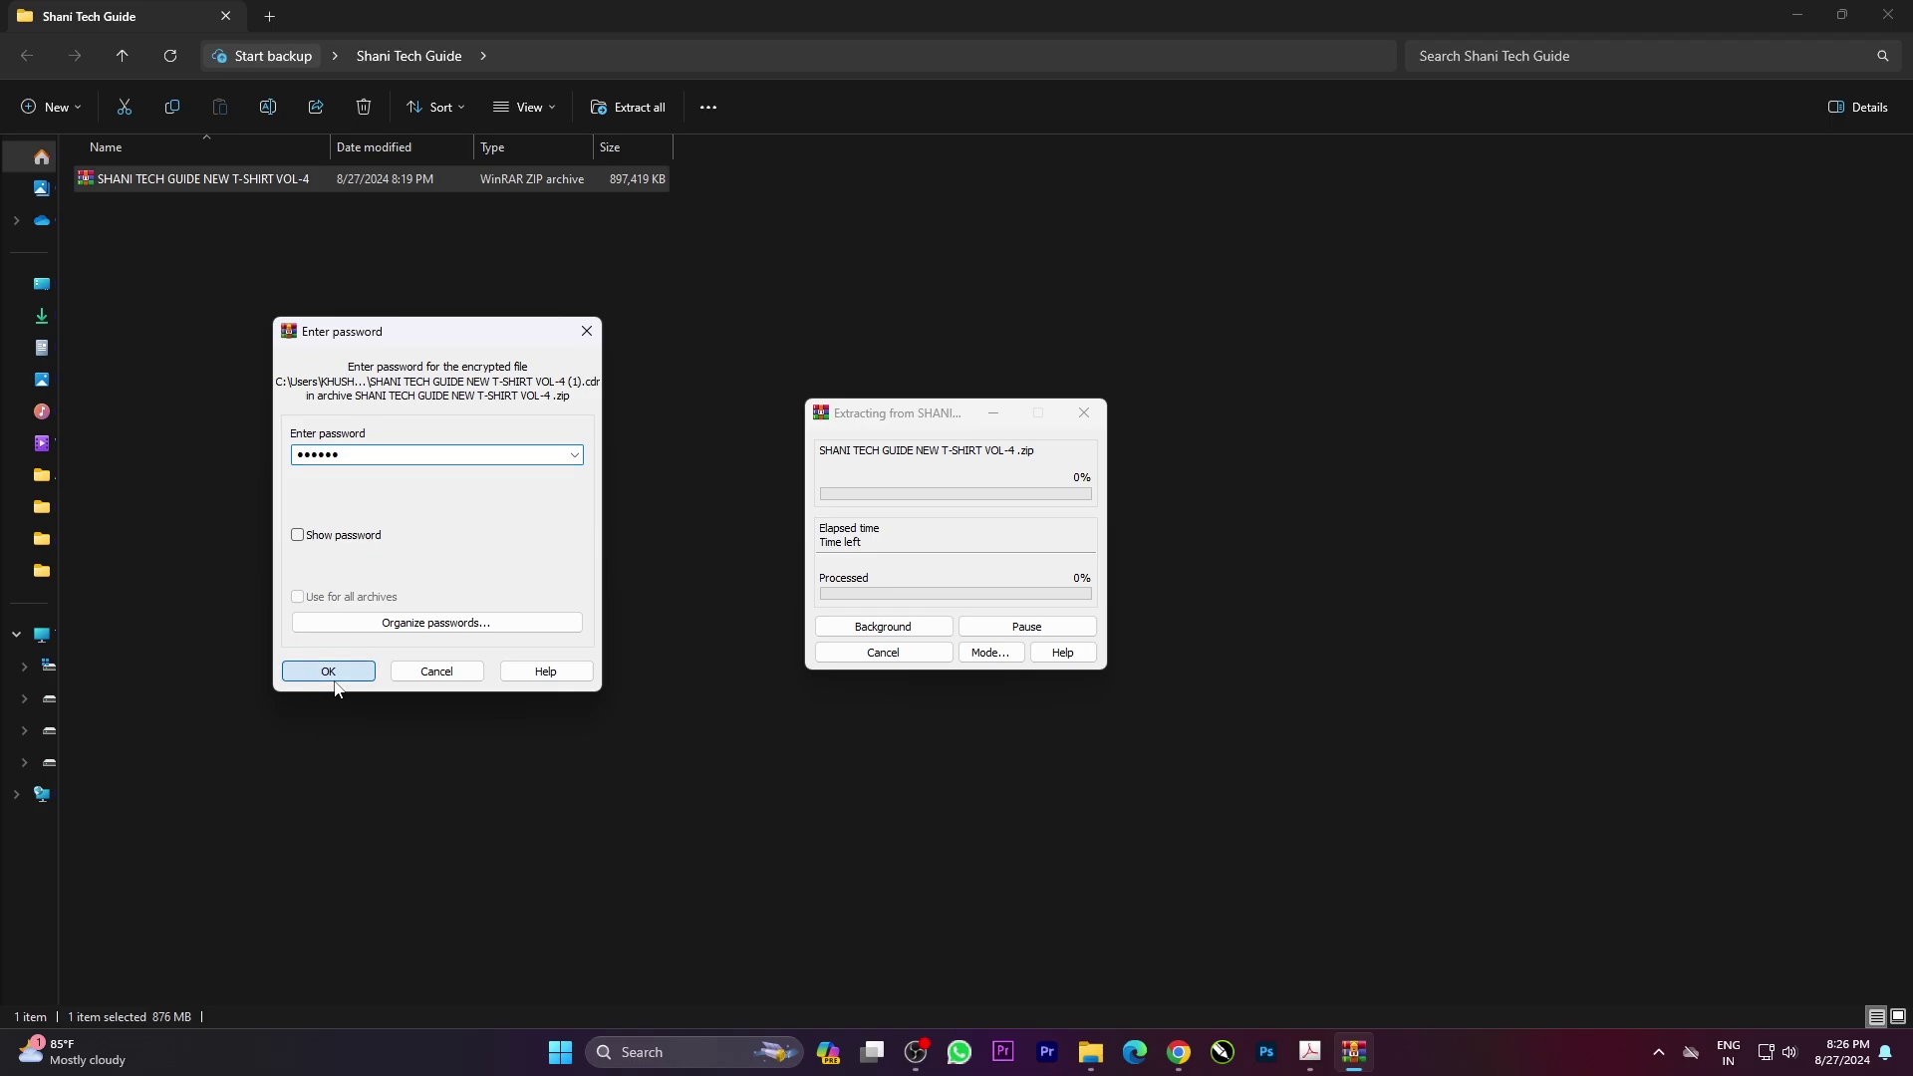
# - Extract the password-protected T-shirt archive and view the designs folder as large thumbnails
pyautogui.doubleClick(177, 186)
pyautogui.doubleClick(227, 184)
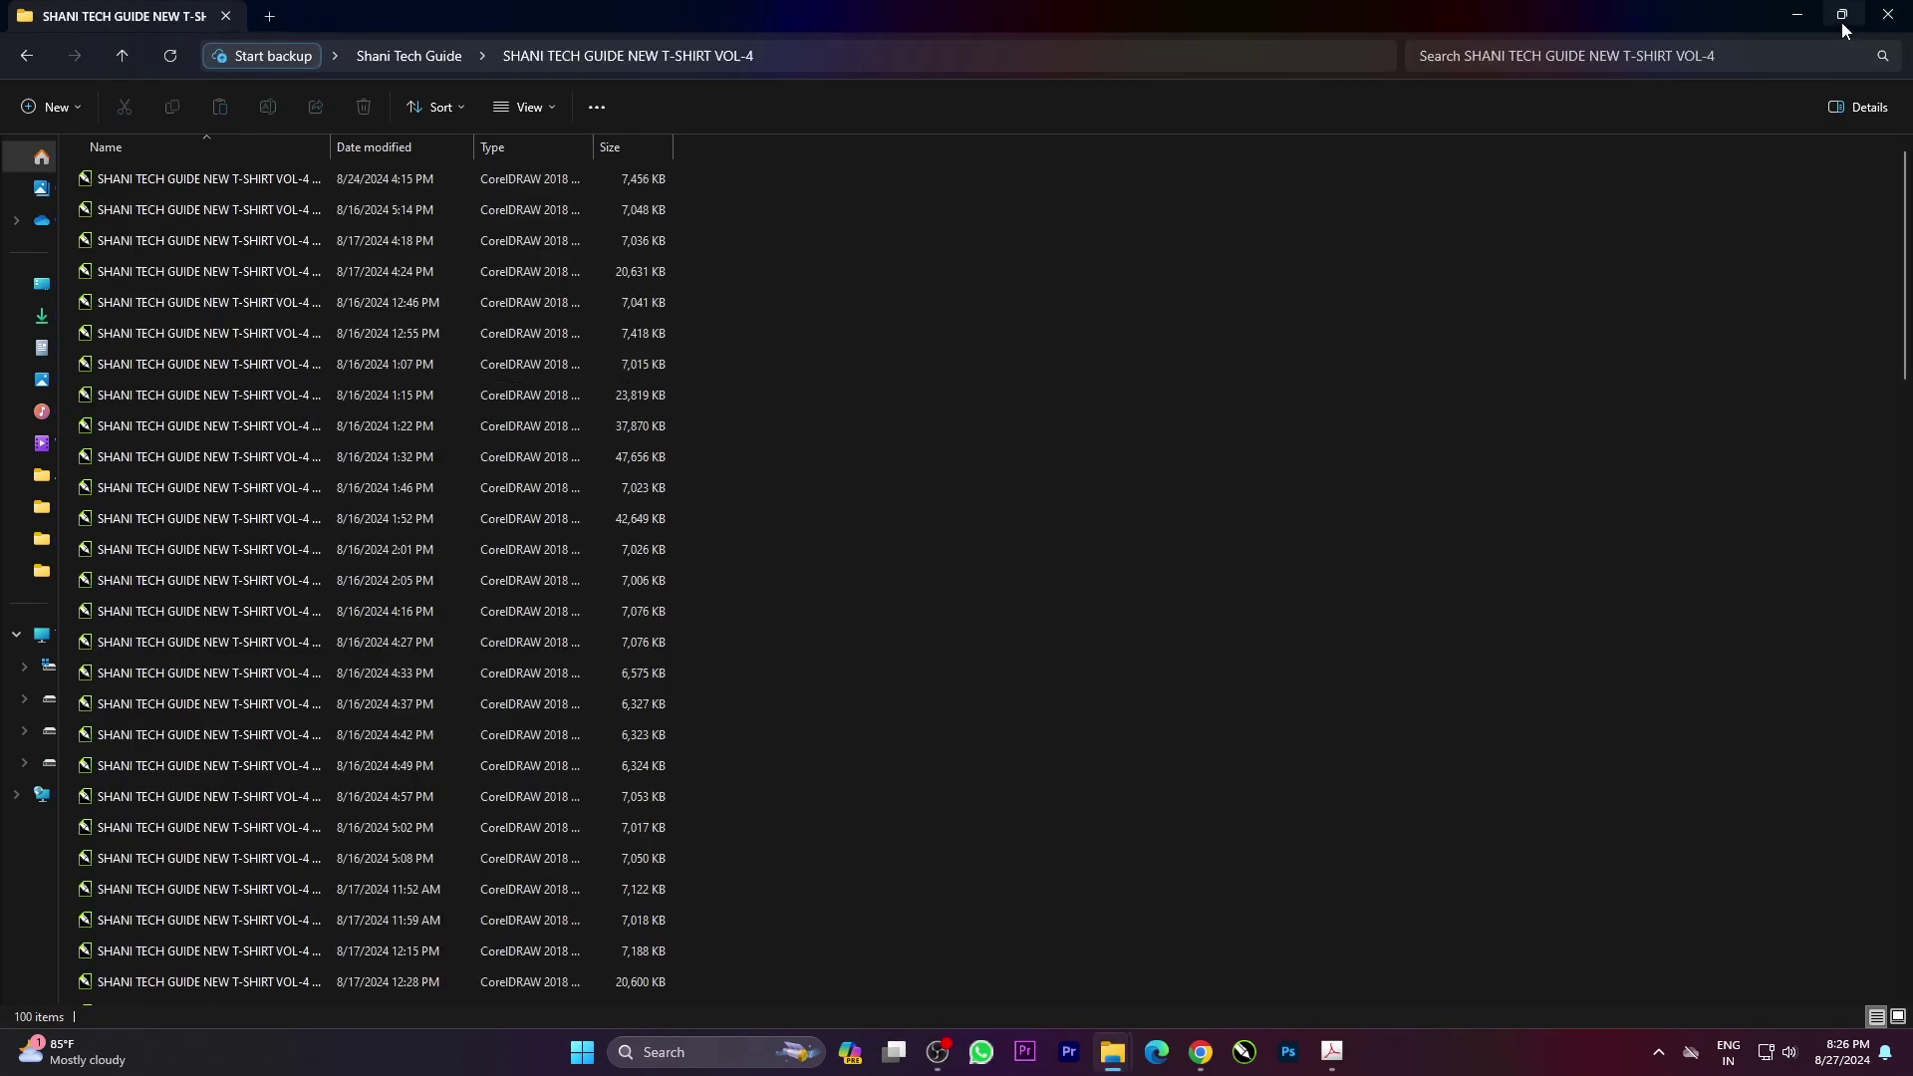
pyautogui.click(1846, 28)
pyautogui.click(1144, 239)
pyautogui.click(1105, 294)
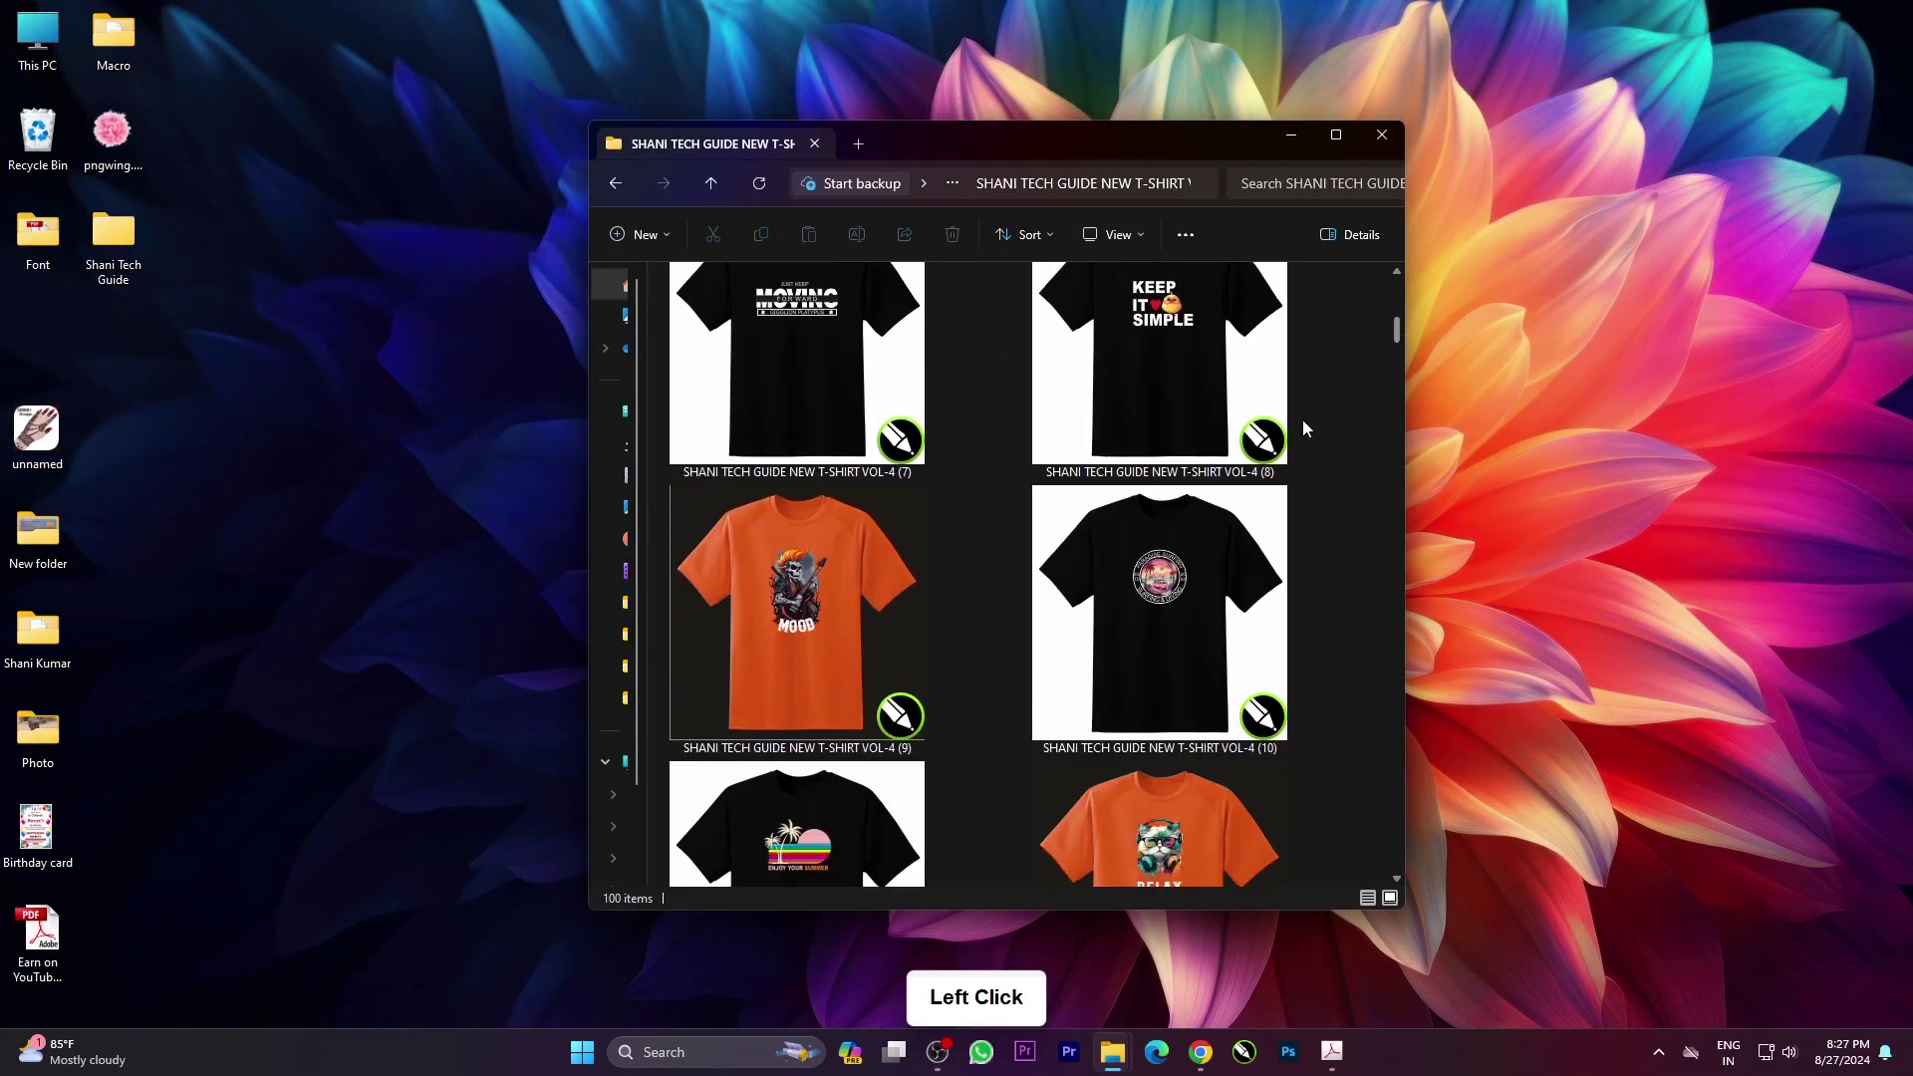
pyautogui.scroll(-3)
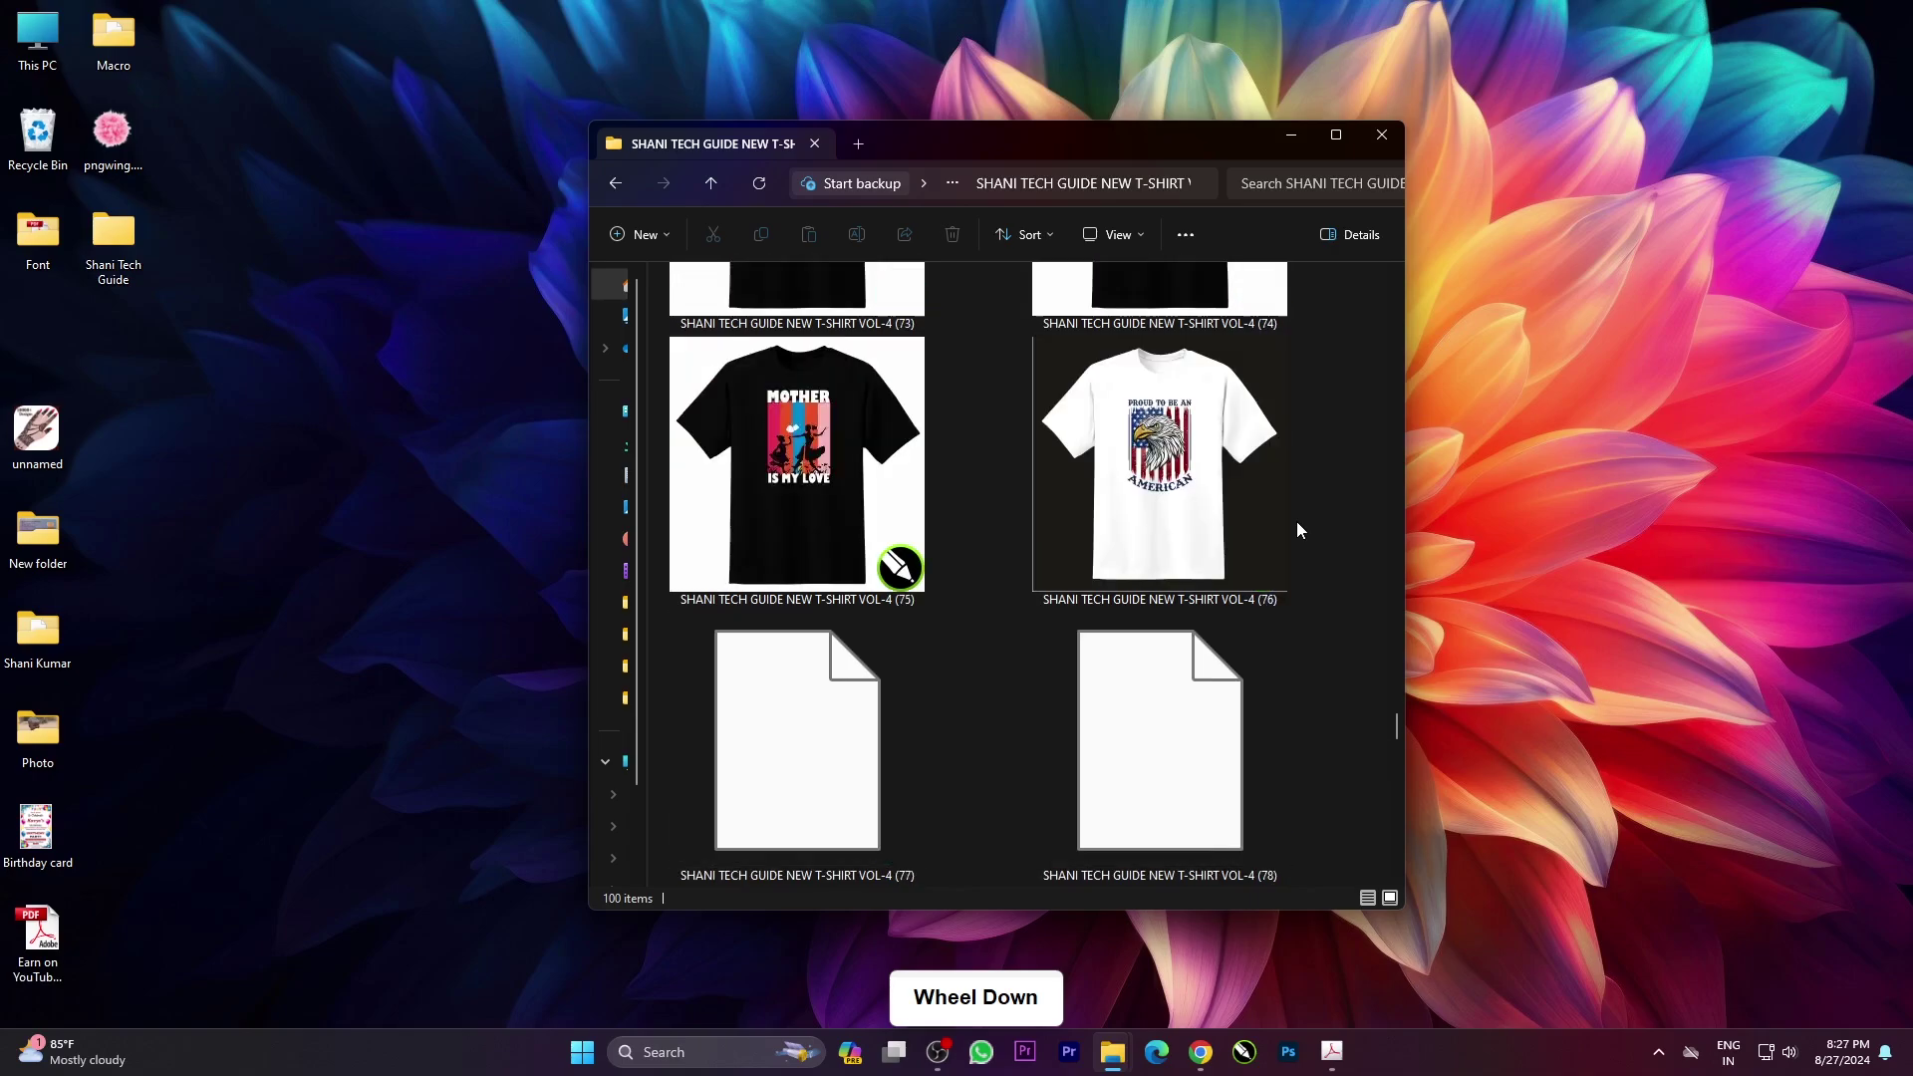
pyautogui.scroll(3)
pyautogui.click(1395, 143)
# - Launch CorelDRAW and browse its Open dialog to the Shani Tech Guide folder on the Desktop
pyautogui.doubleClick(1545, 437)
pyautogui.click(1245, 1046)
pyautogui.click(159, 131)
pyautogui.press('ctrl+o')
pyautogui.click(1035, 250)
pyautogui.doubleClick(1035, 250)
pyautogui.click(589, 220)
# - Open the JUST KEEP MOVING design (7) from the T-SHIRT VOL-4 folder
pyautogui.doubleClick(589, 219)
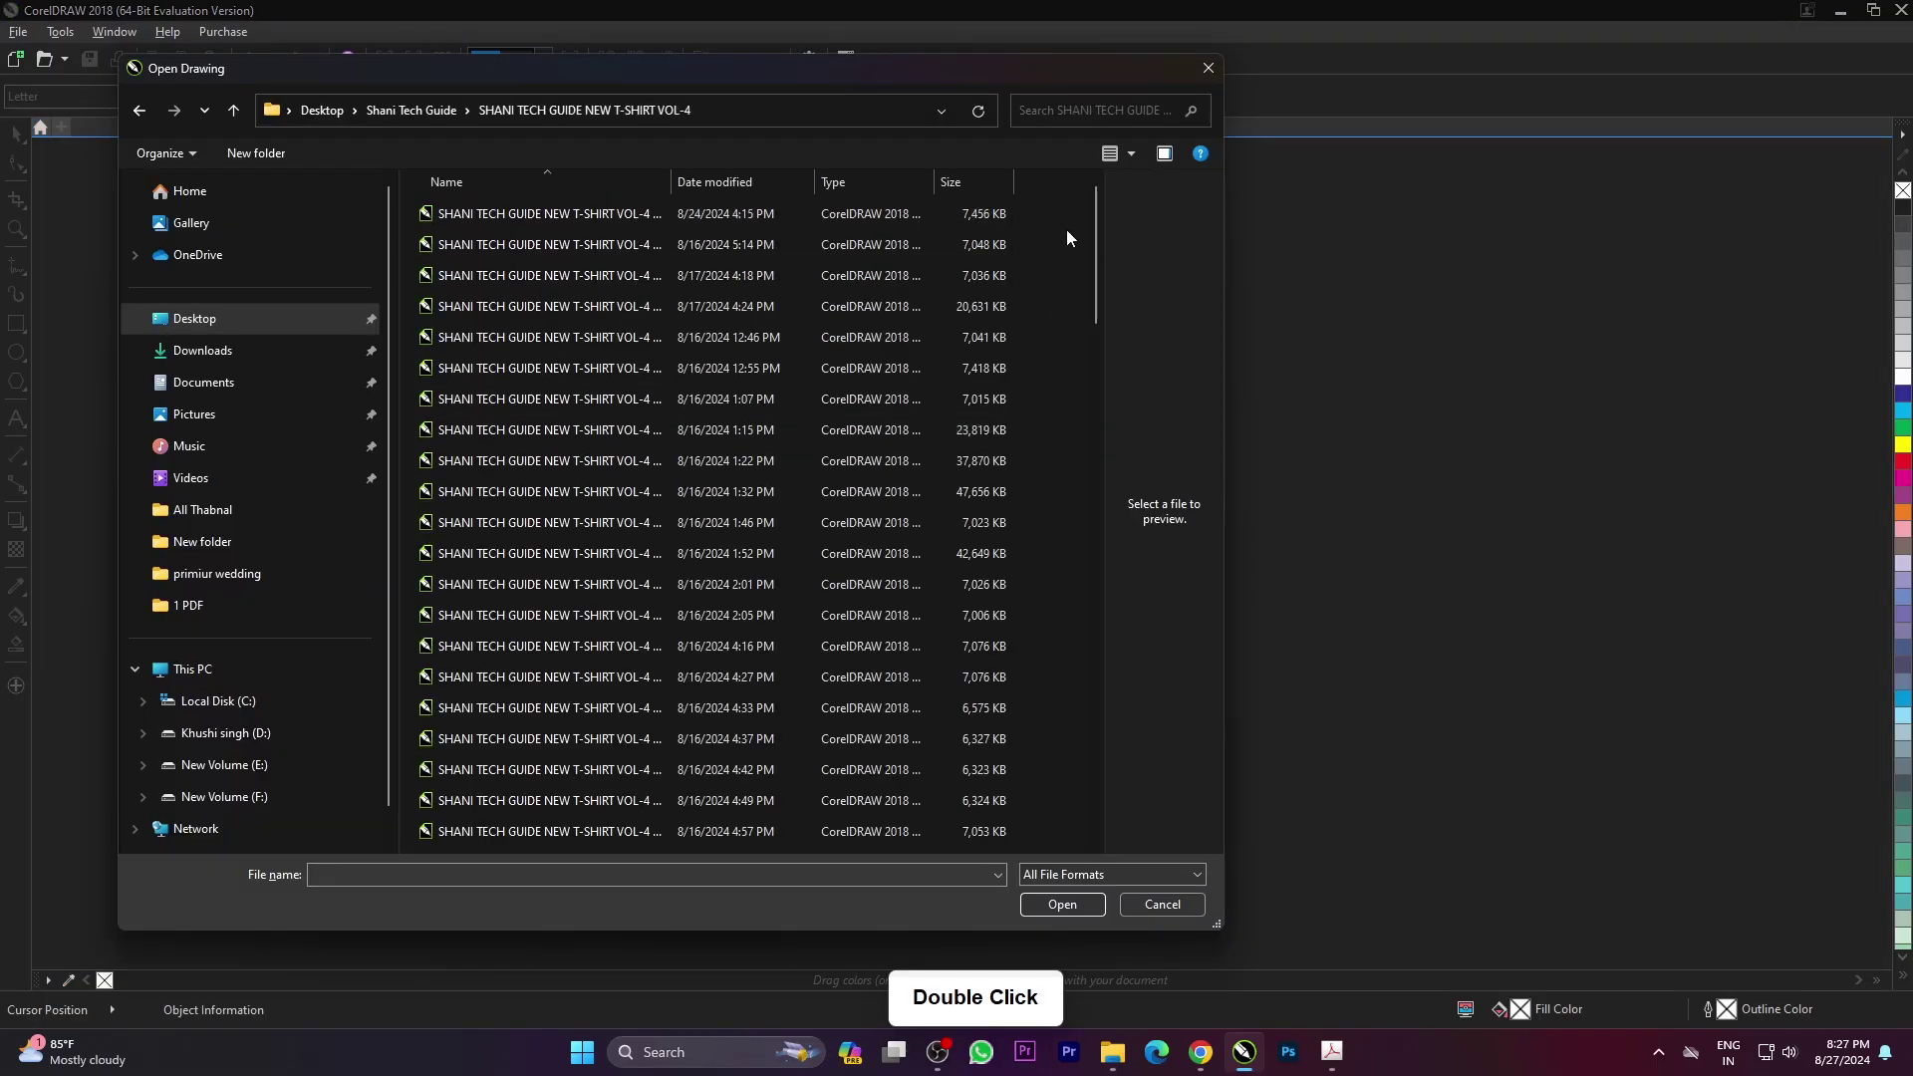
pyautogui.doubleClick(436, 804)
pyautogui.scroll(3)
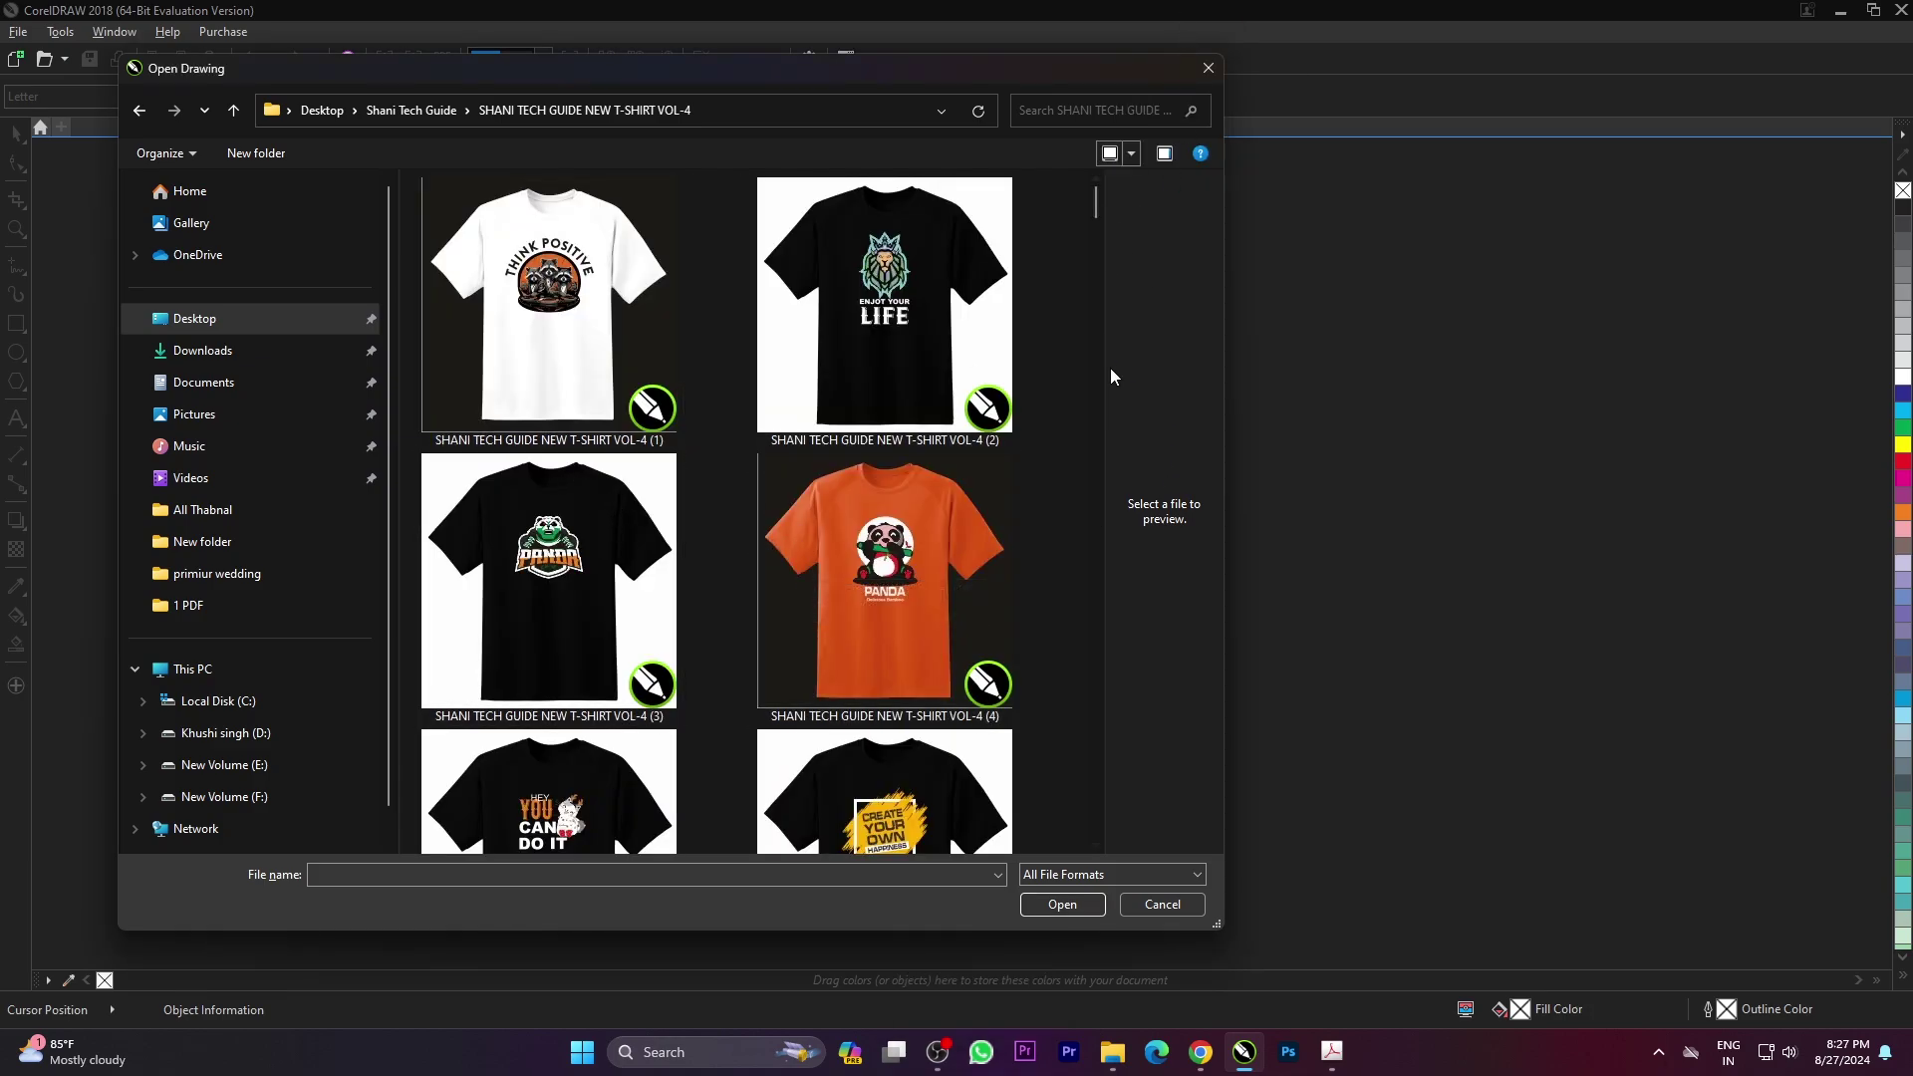
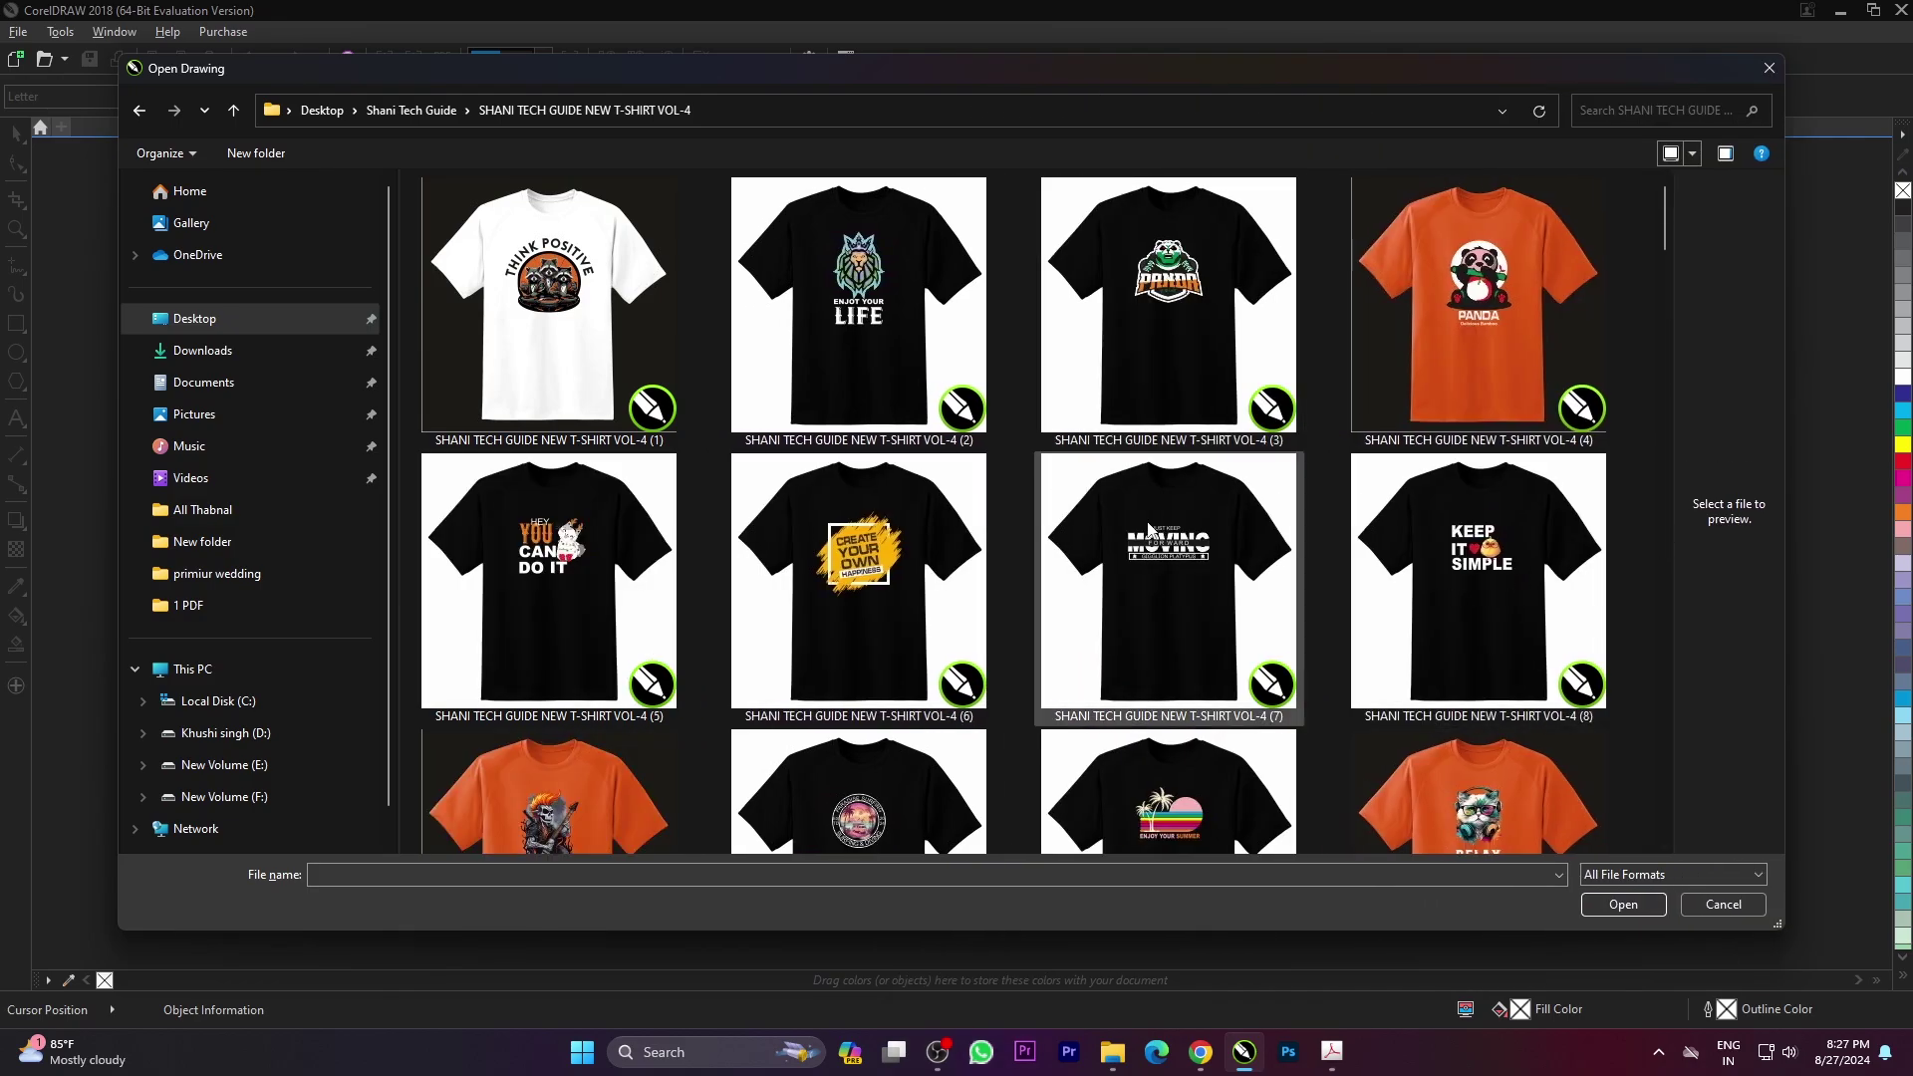
pyautogui.click(1193, 594)
pyautogui.click(1645, 958)
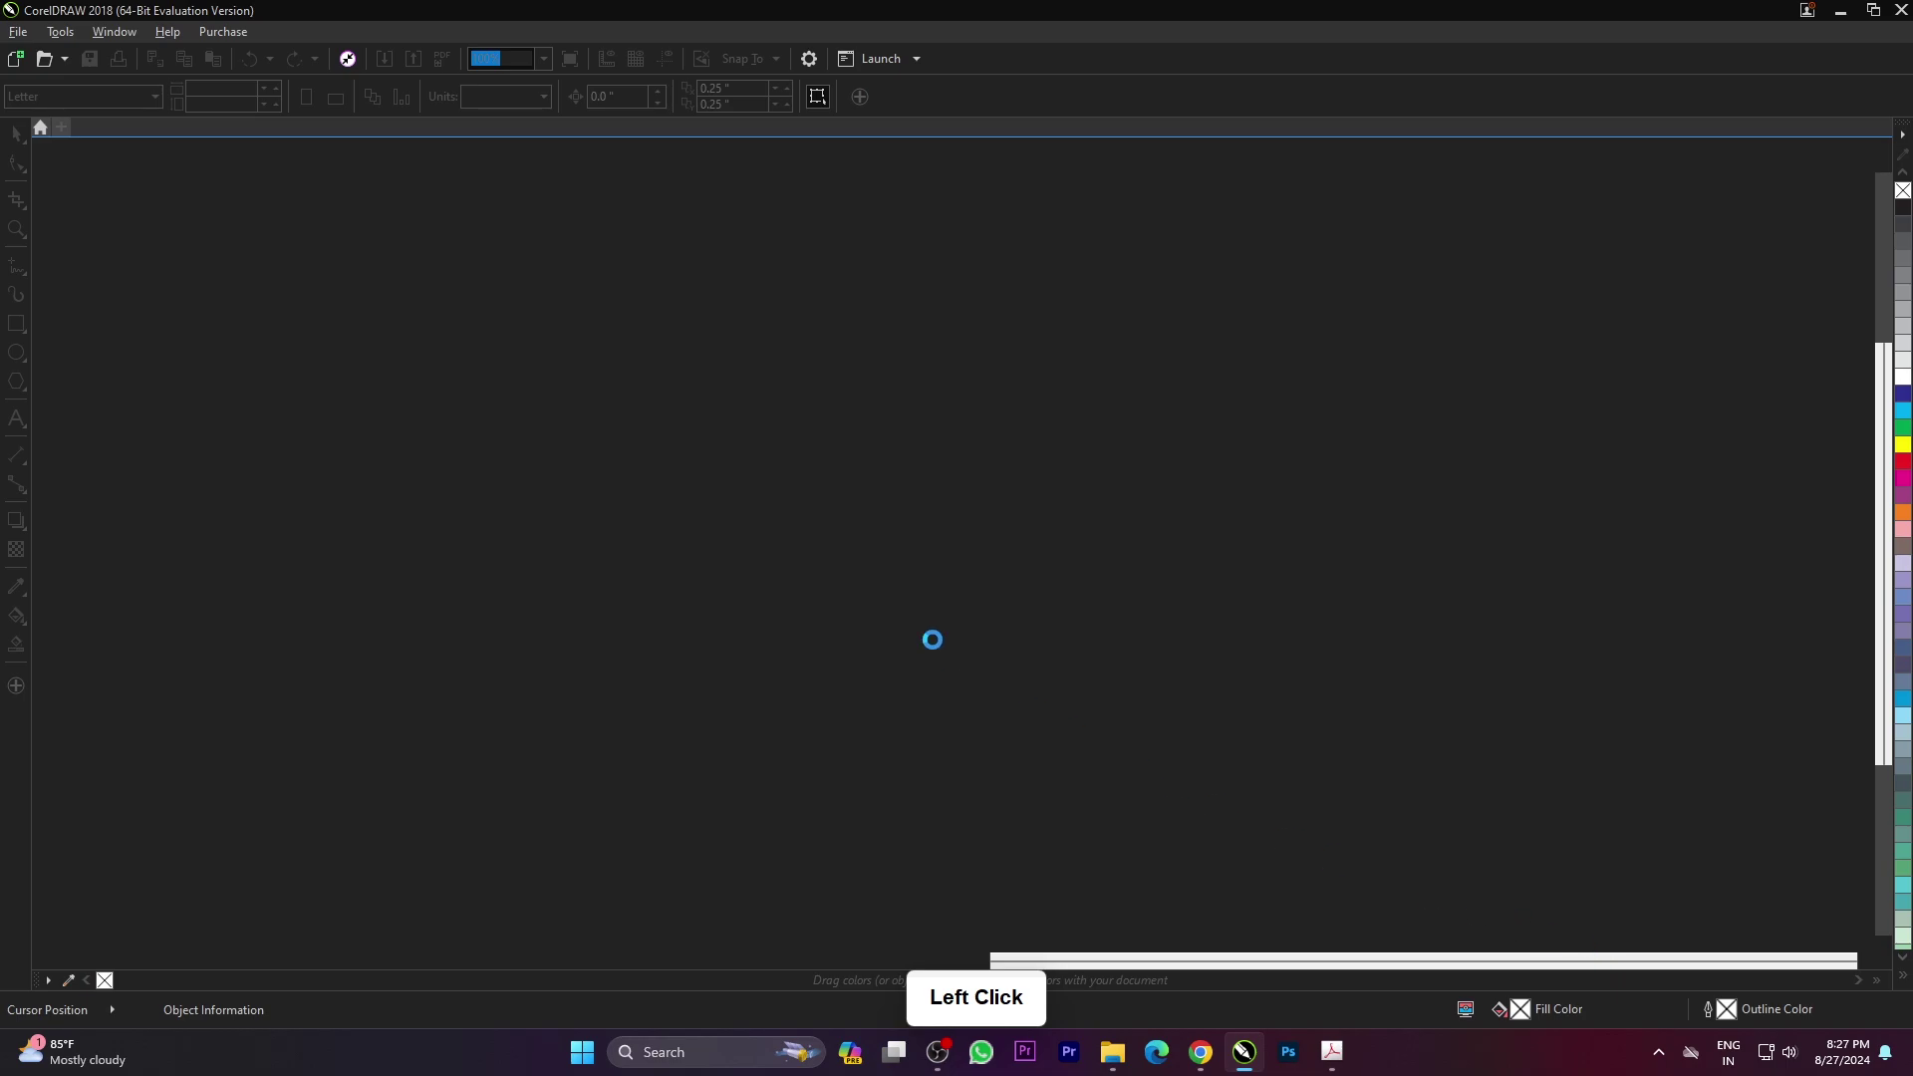
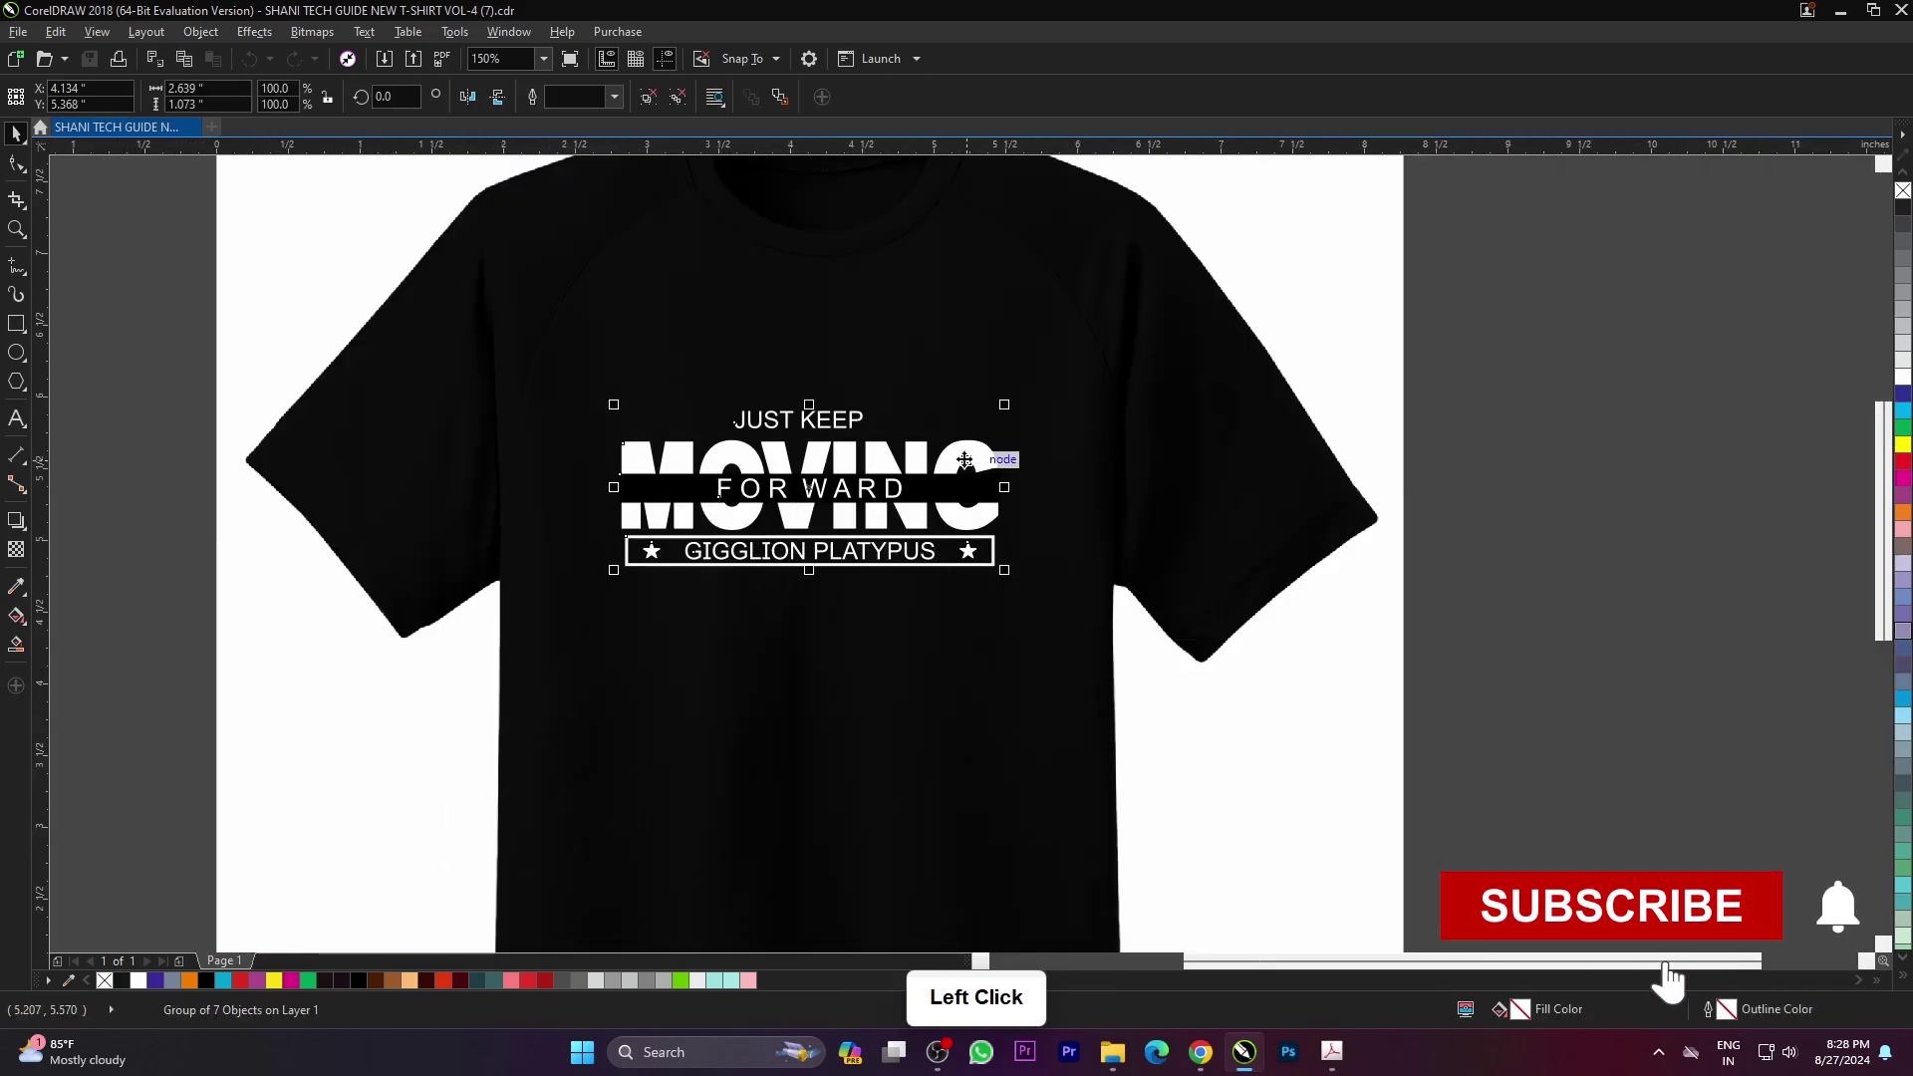
# - Fill the MOVING letters red and give the GIGGLION PLATYPUS frame a red outline, then preview
pyautogui.click(1699, 948)
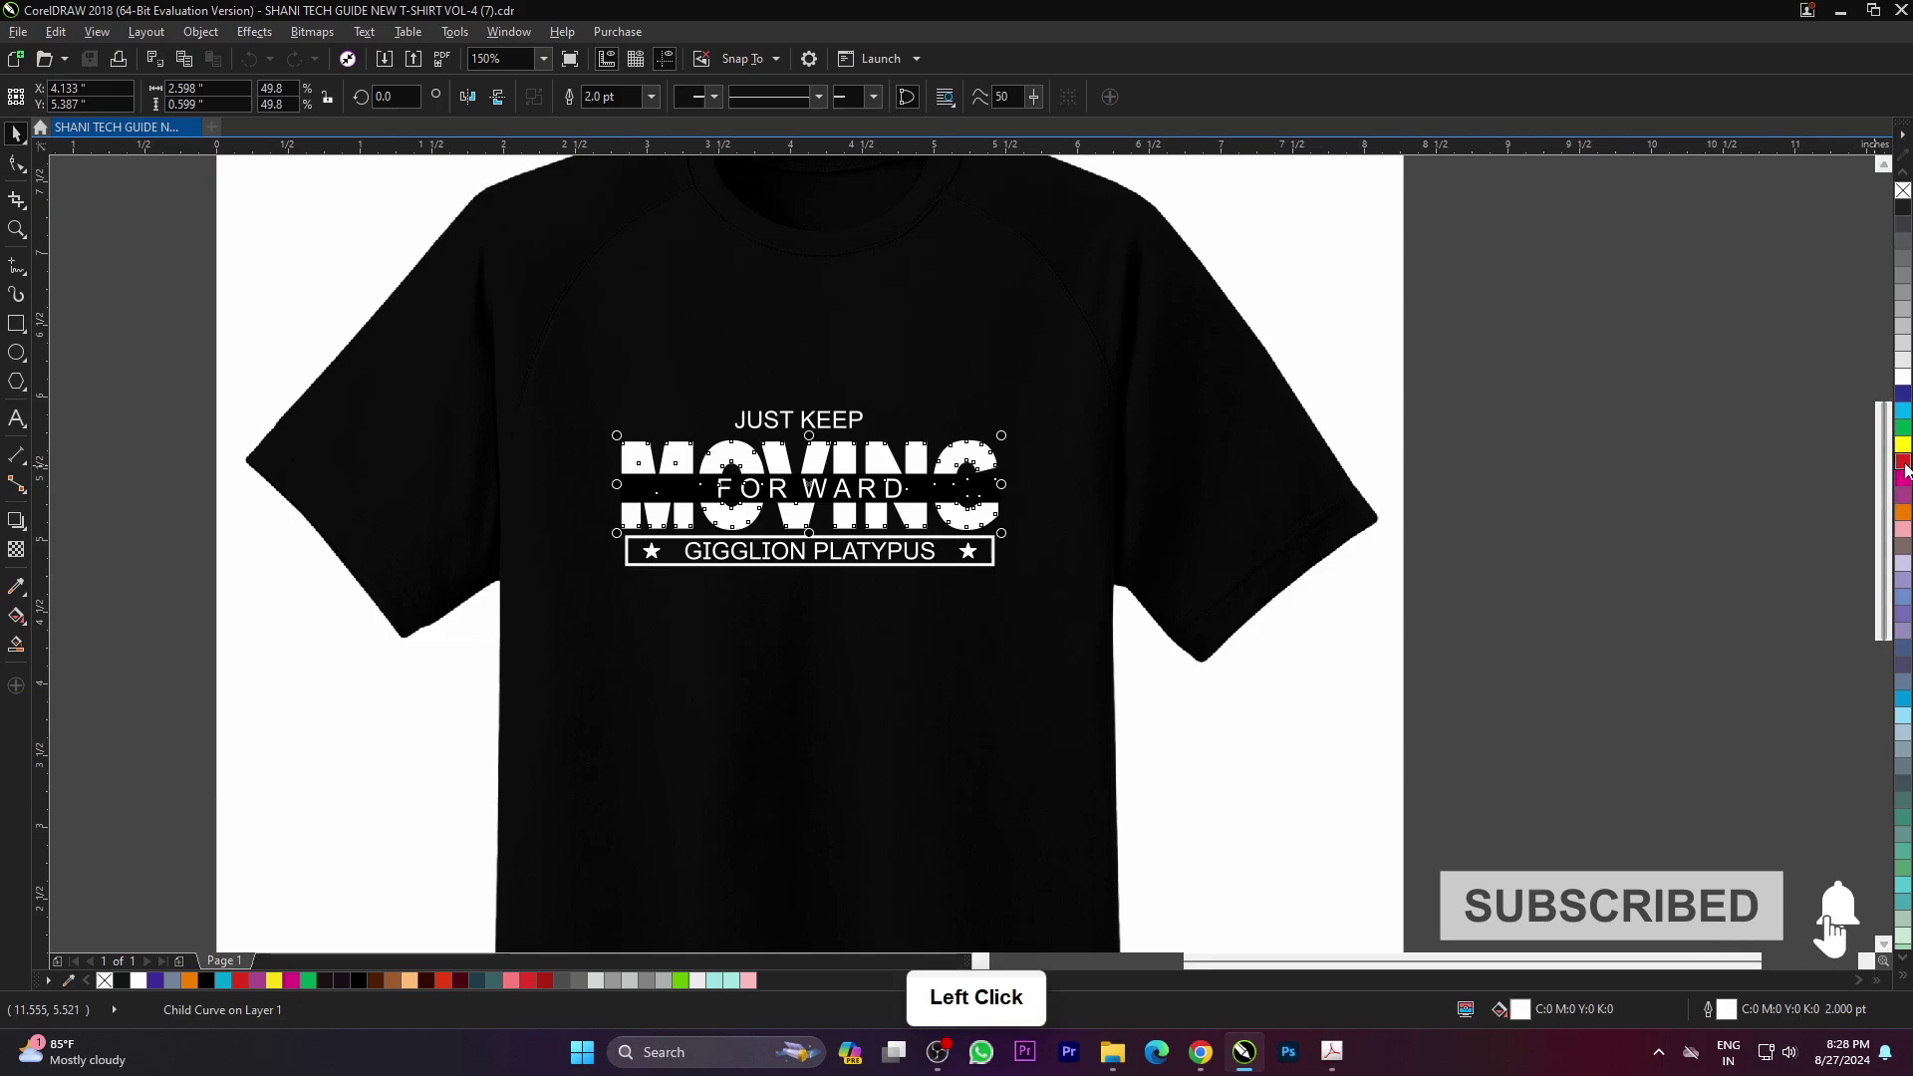
pyautogui.click(1864, 552)
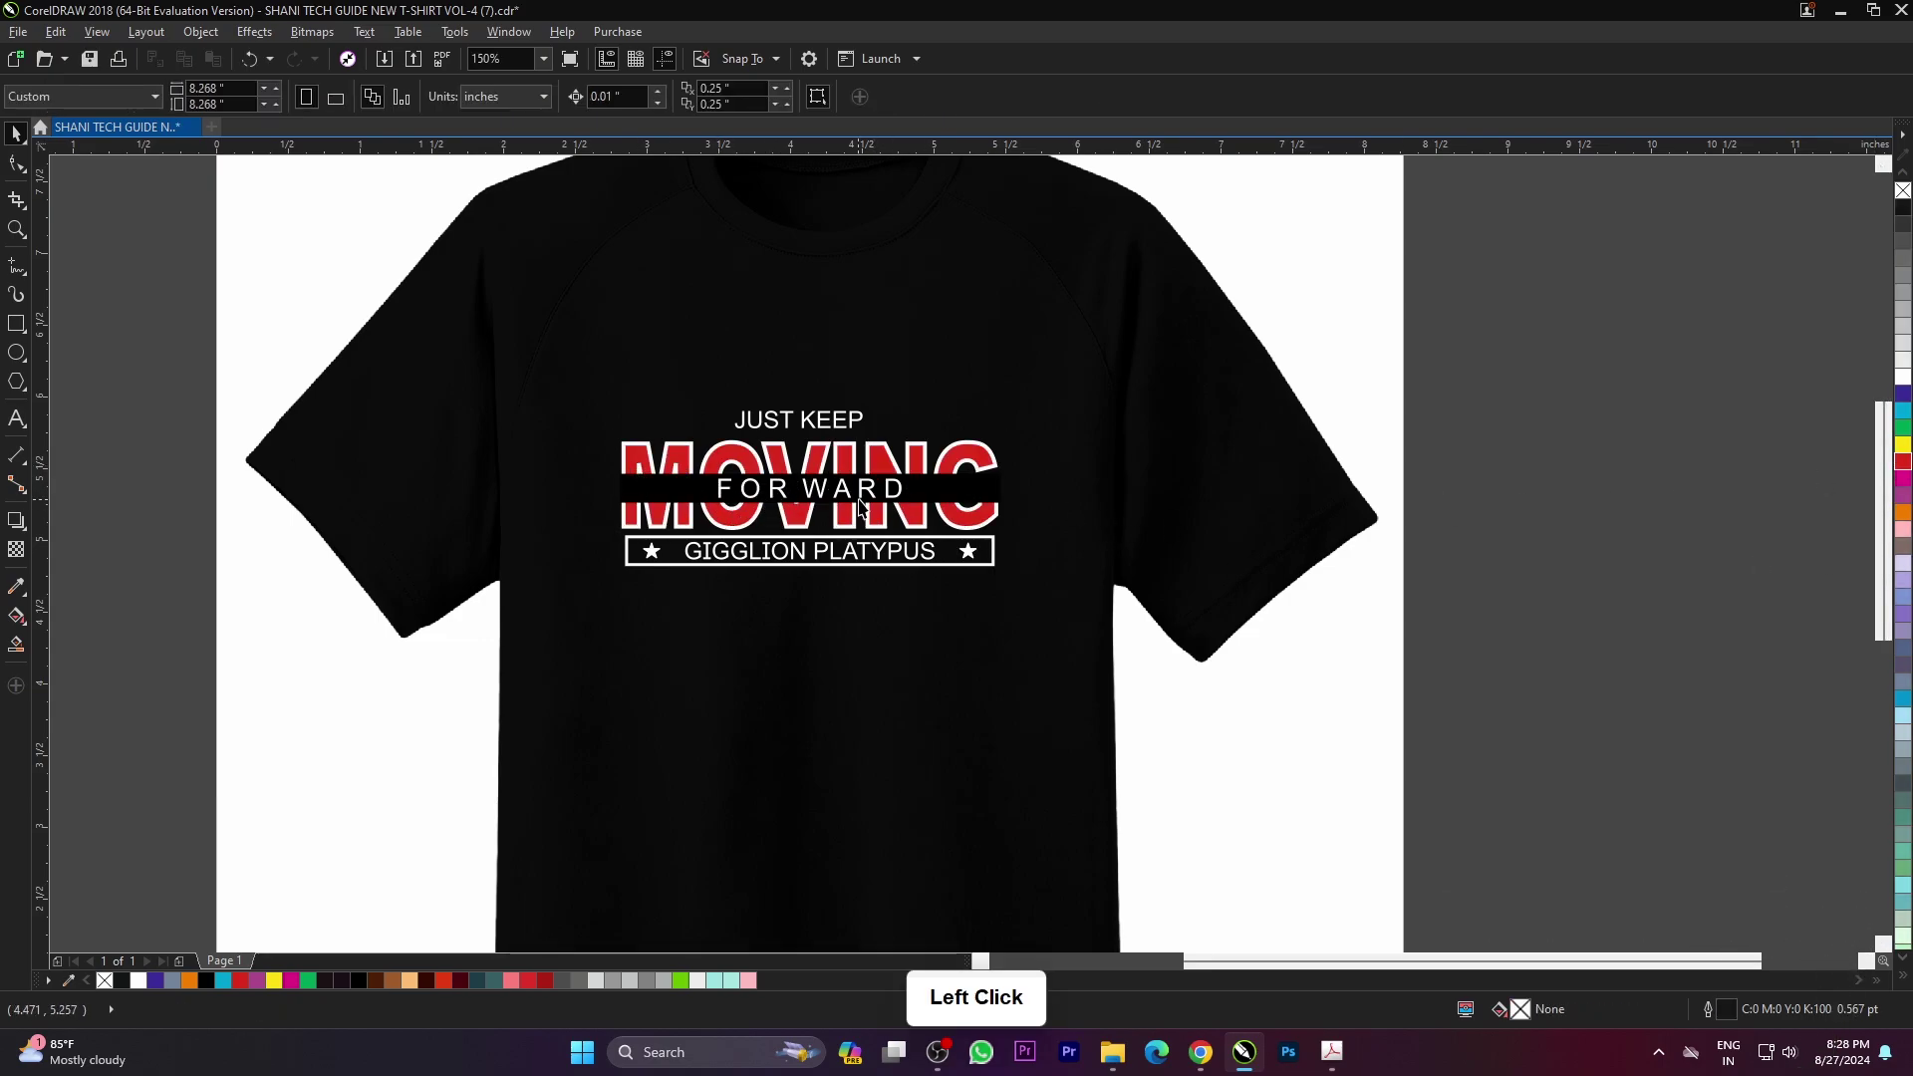
pyautogui.scroll(-3)
pyautogui.scroll(3)
pyautogui.click(825, 571)
pyautogui.rightClick(1909, 466)
pyautogui.scroll(-3)
pyautogui.click(1575, 490)
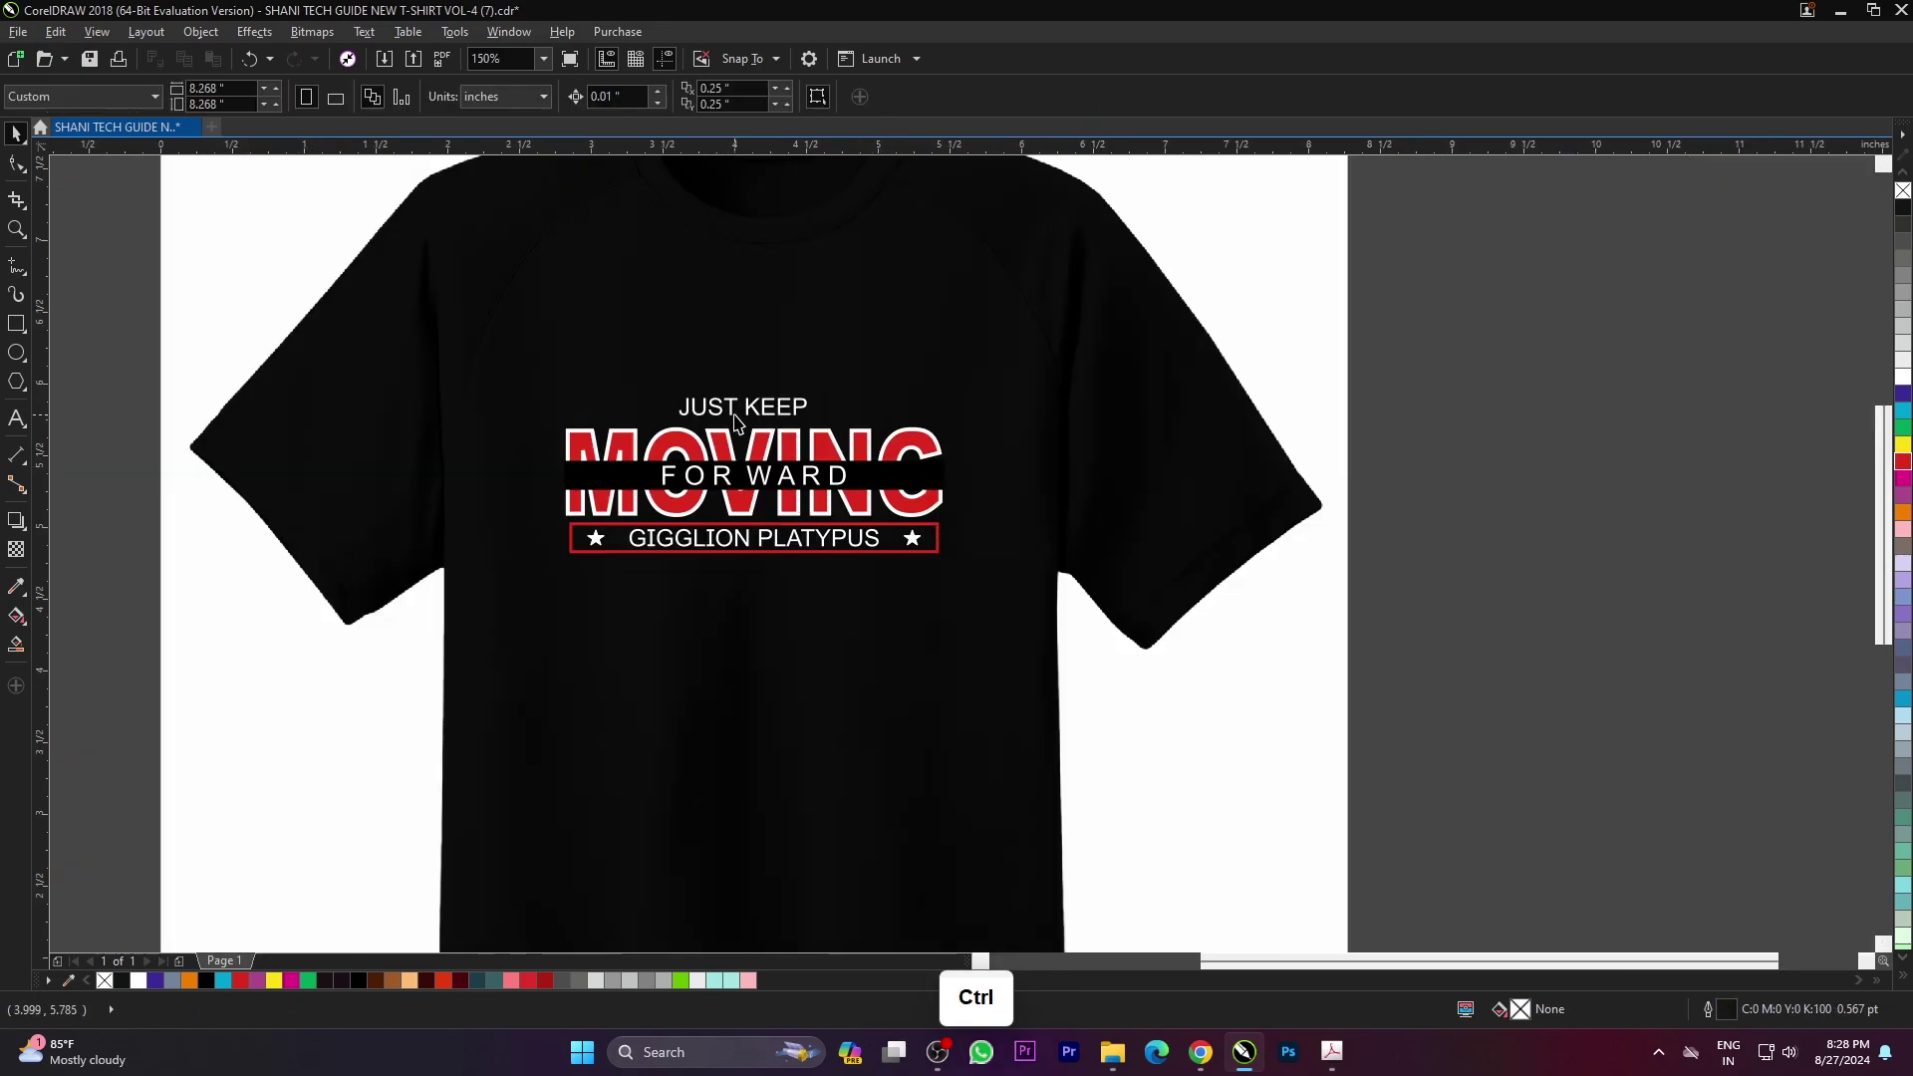
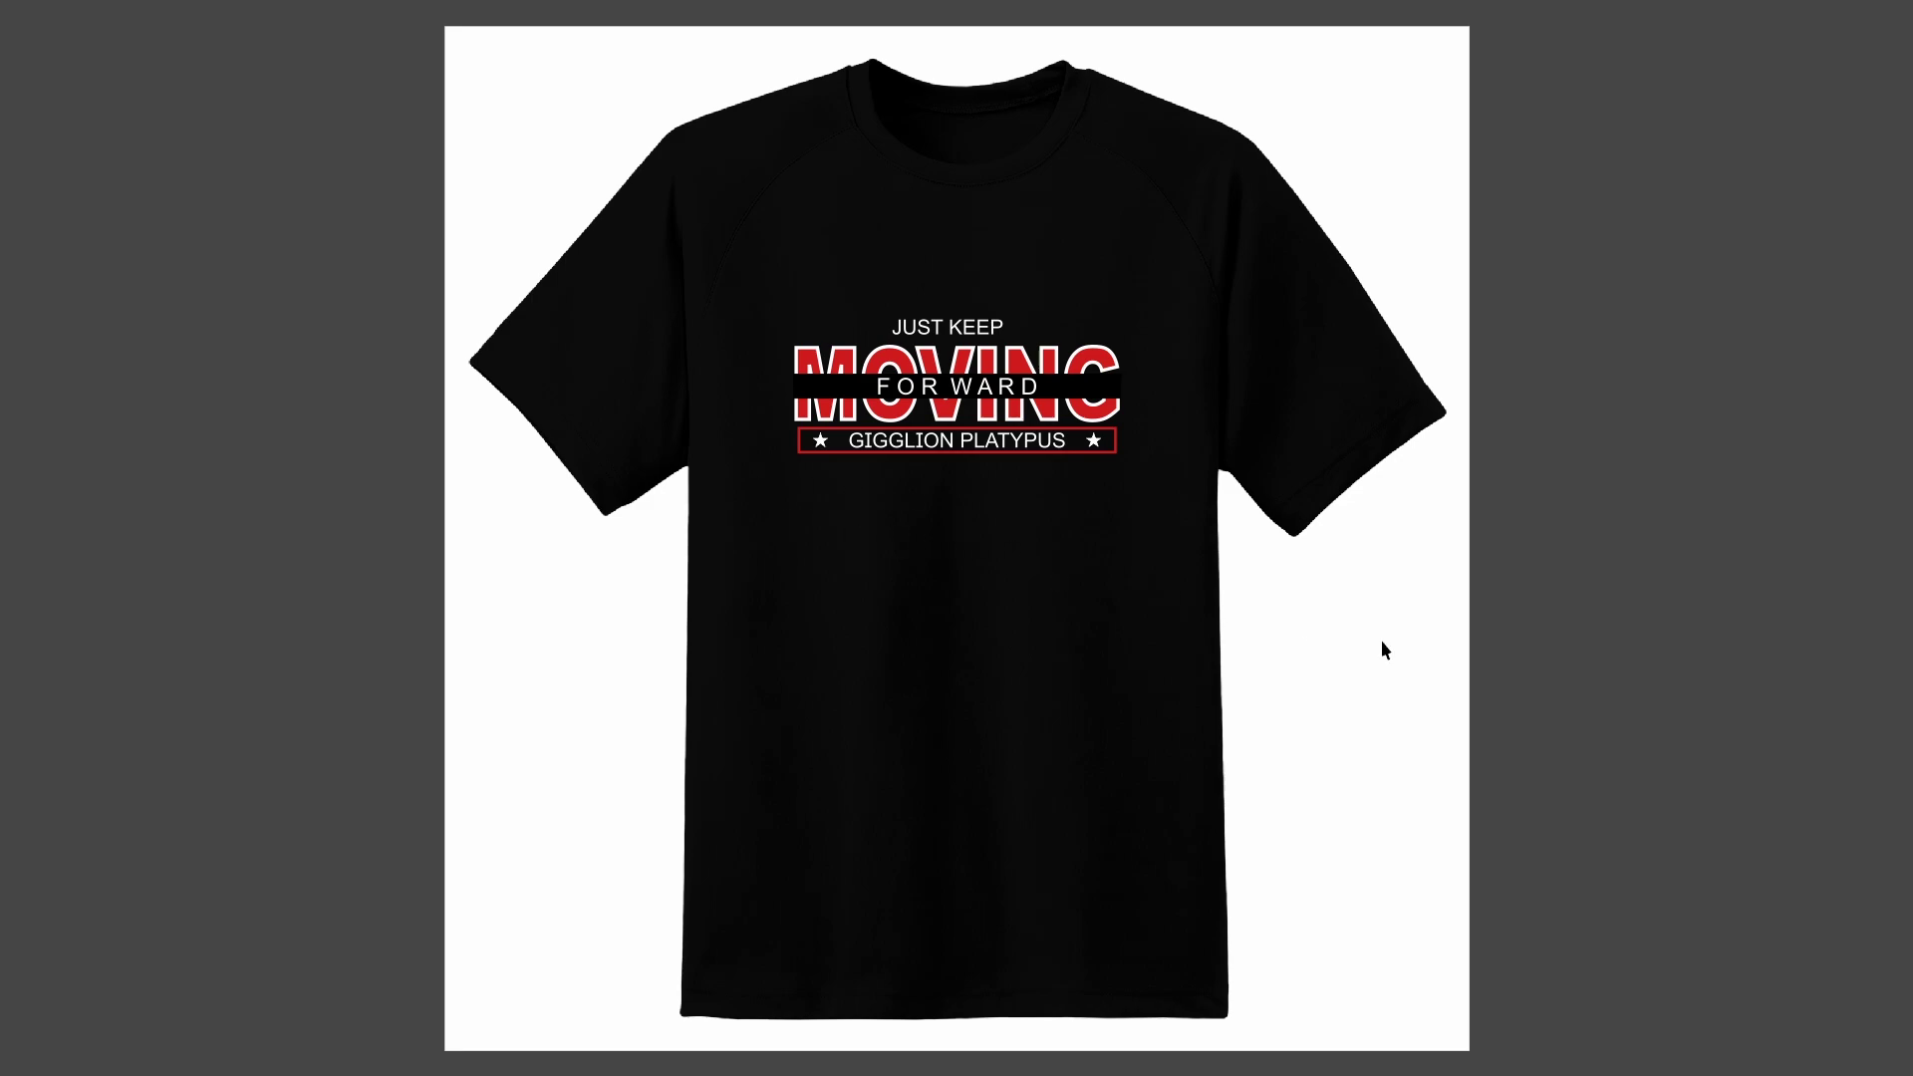
pyautogui.click(1603, 680)
pyautogui.scroll(-3)
pyautogui.scroll(3)
# - Open the CREATE YOUR OWN HAPPINESS design (6) from the thumbnails
pyautogui.click(1532, 572)
pyautogui.press('ctrl+o')
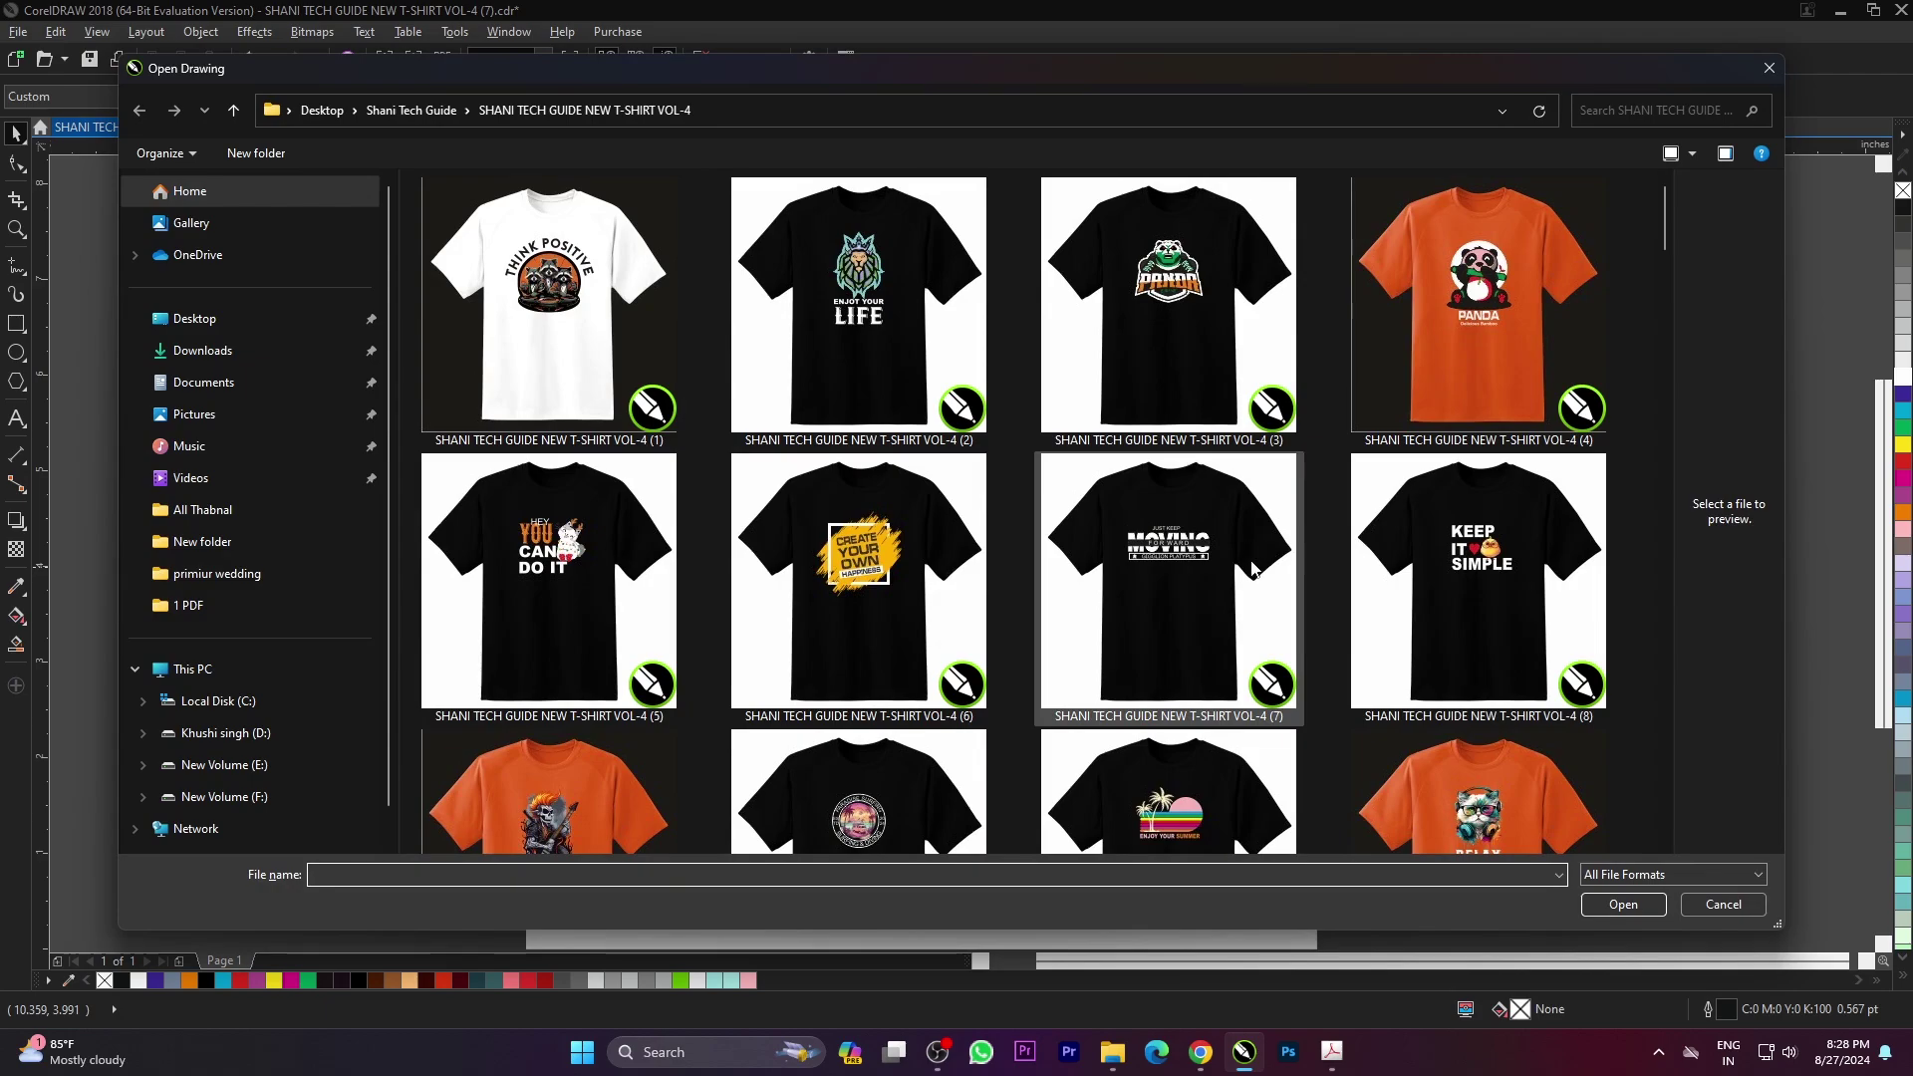
pyautogui.click(1490, 580)
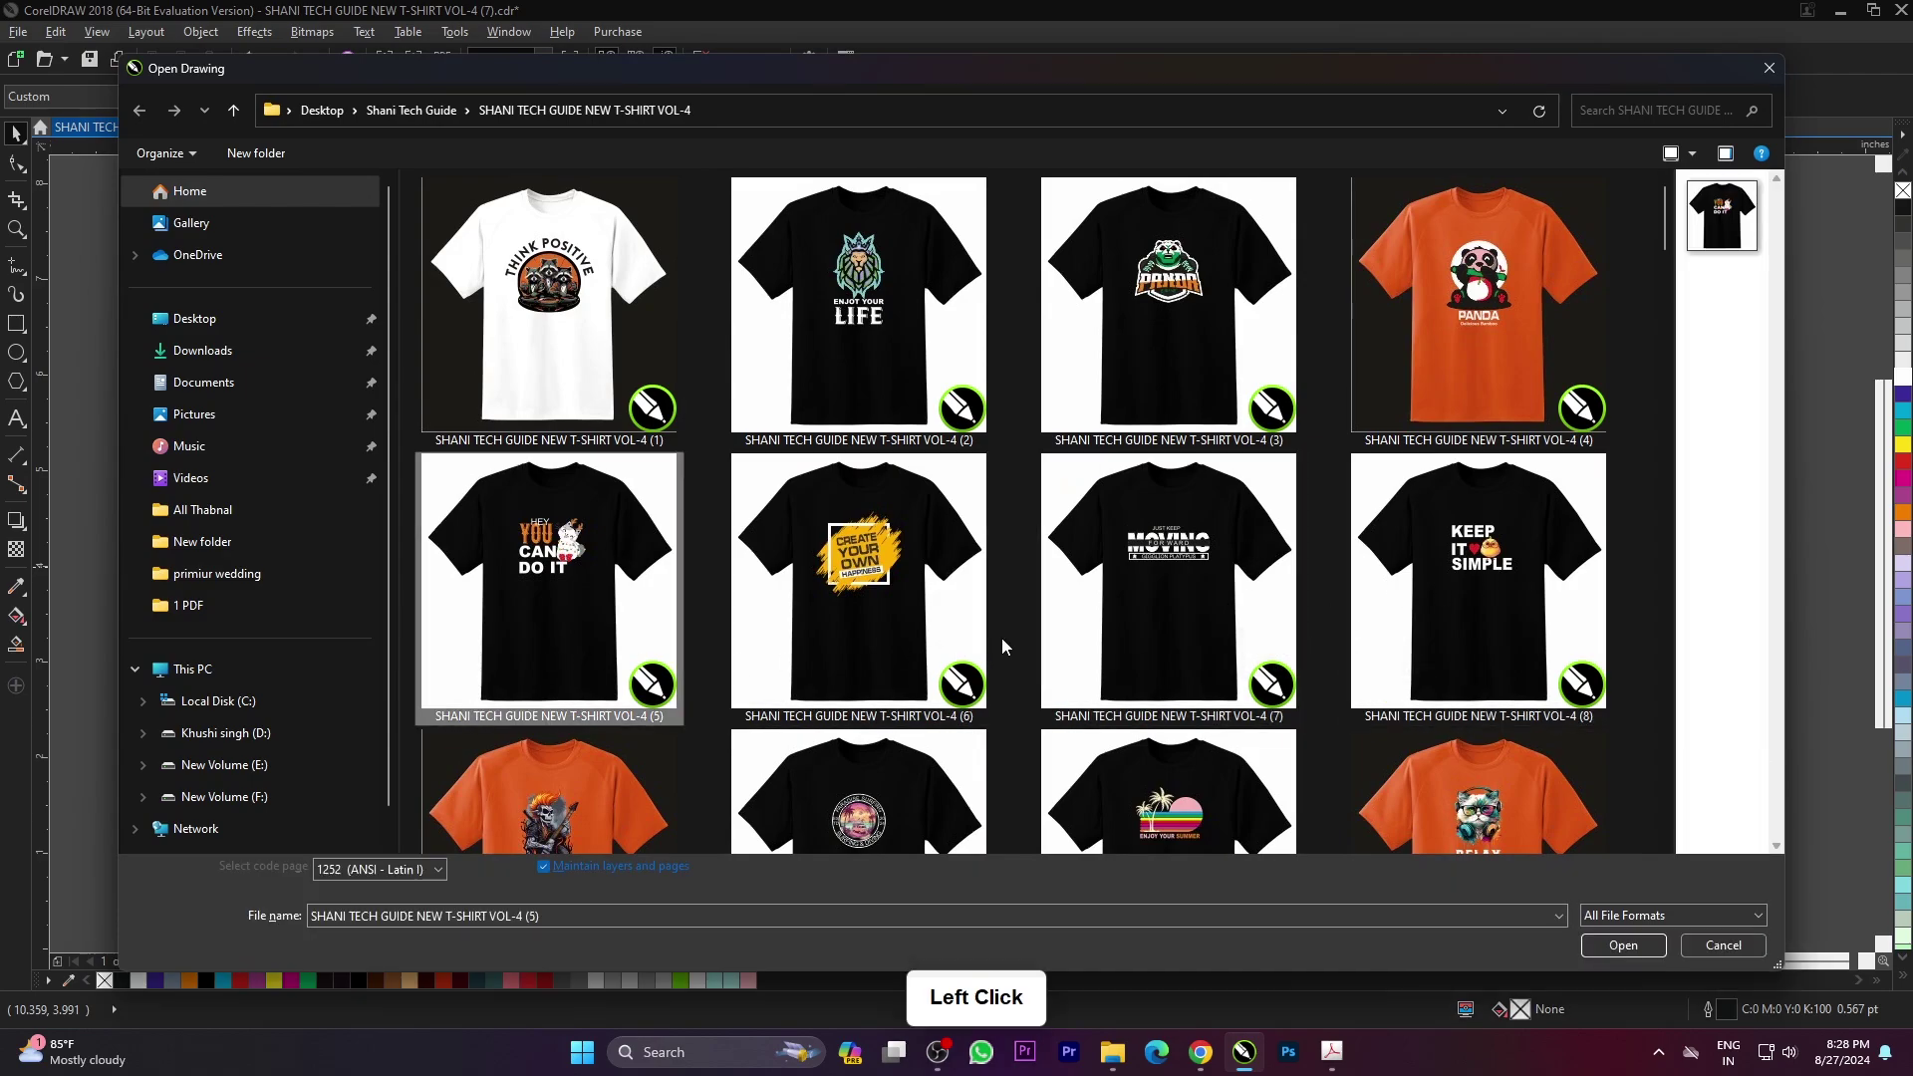
pyautogui.click(1645, 951)
pyautogui.click(1702, 597)
# - Recolor the yellow brush splash red and the square frame teal, then preview full screen
pyautogui.click(1563, 557)
pyautogui.click(1060, 488)
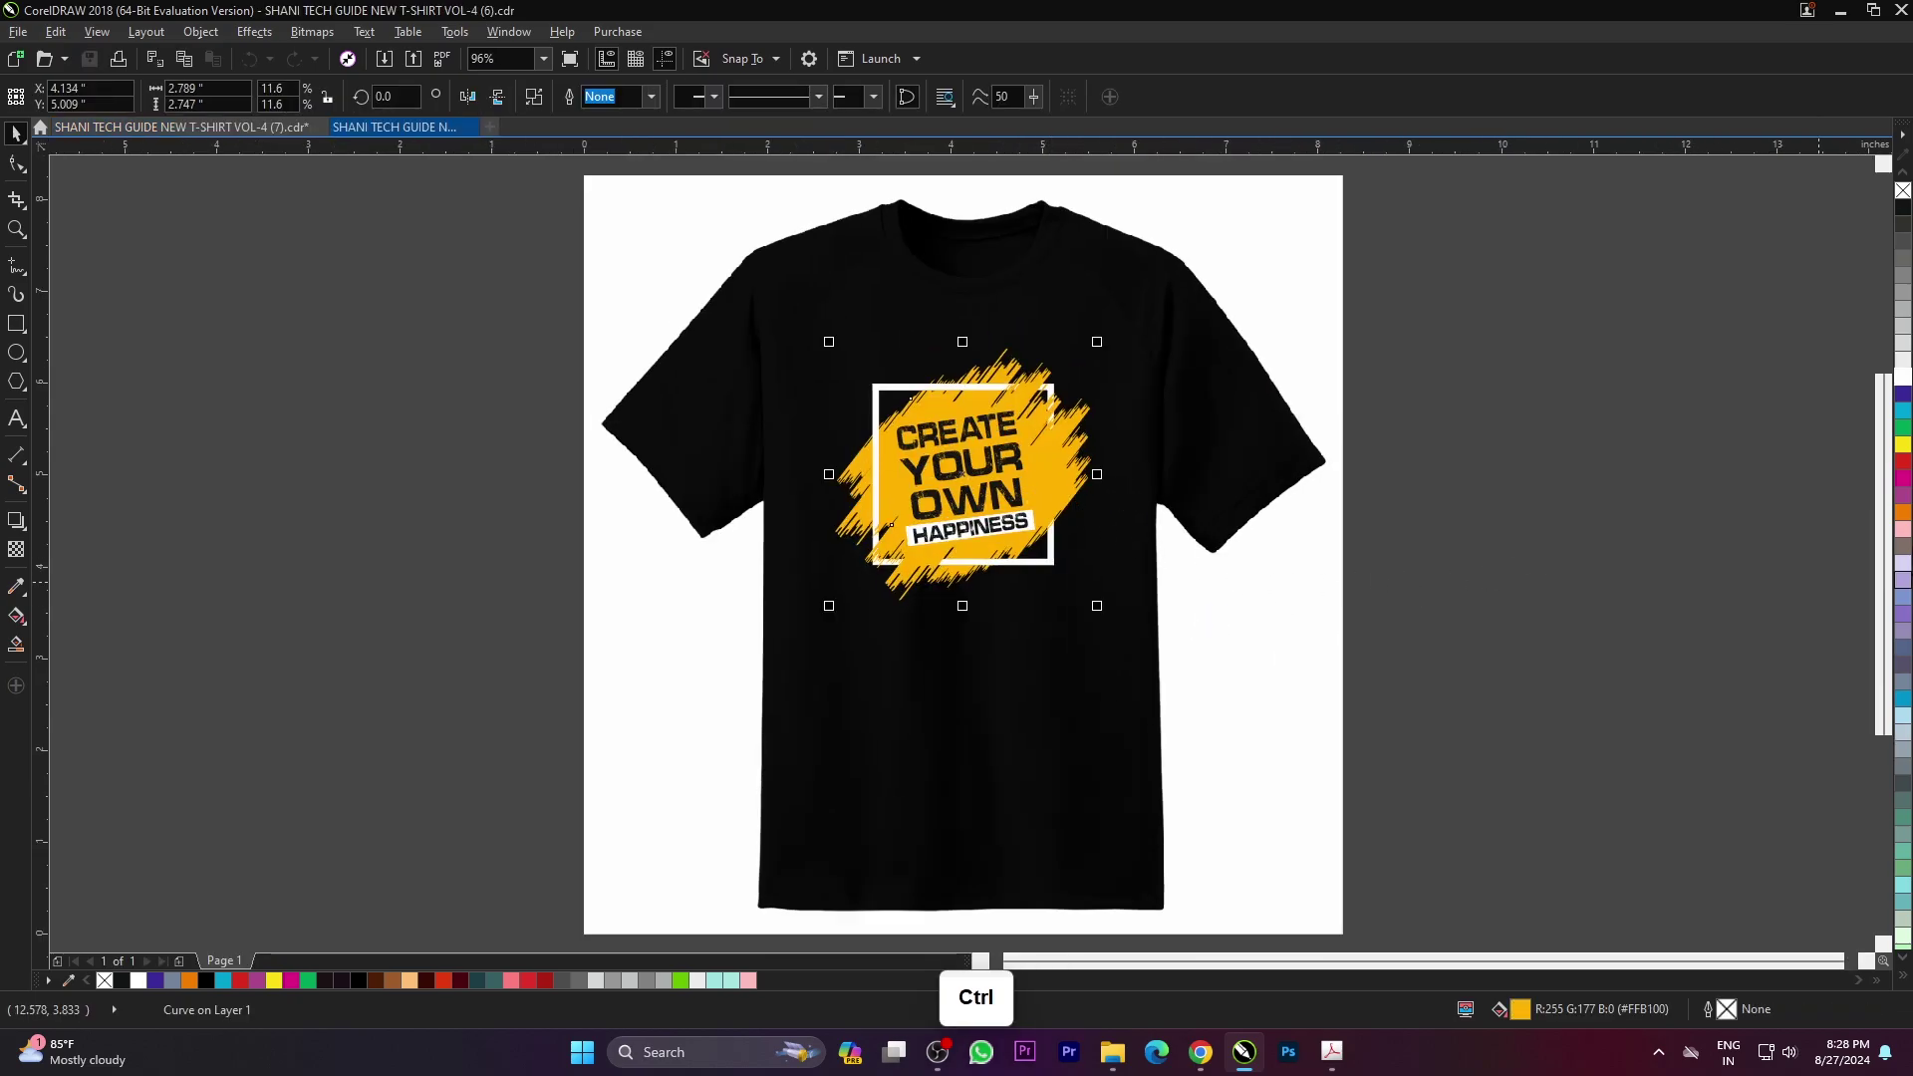
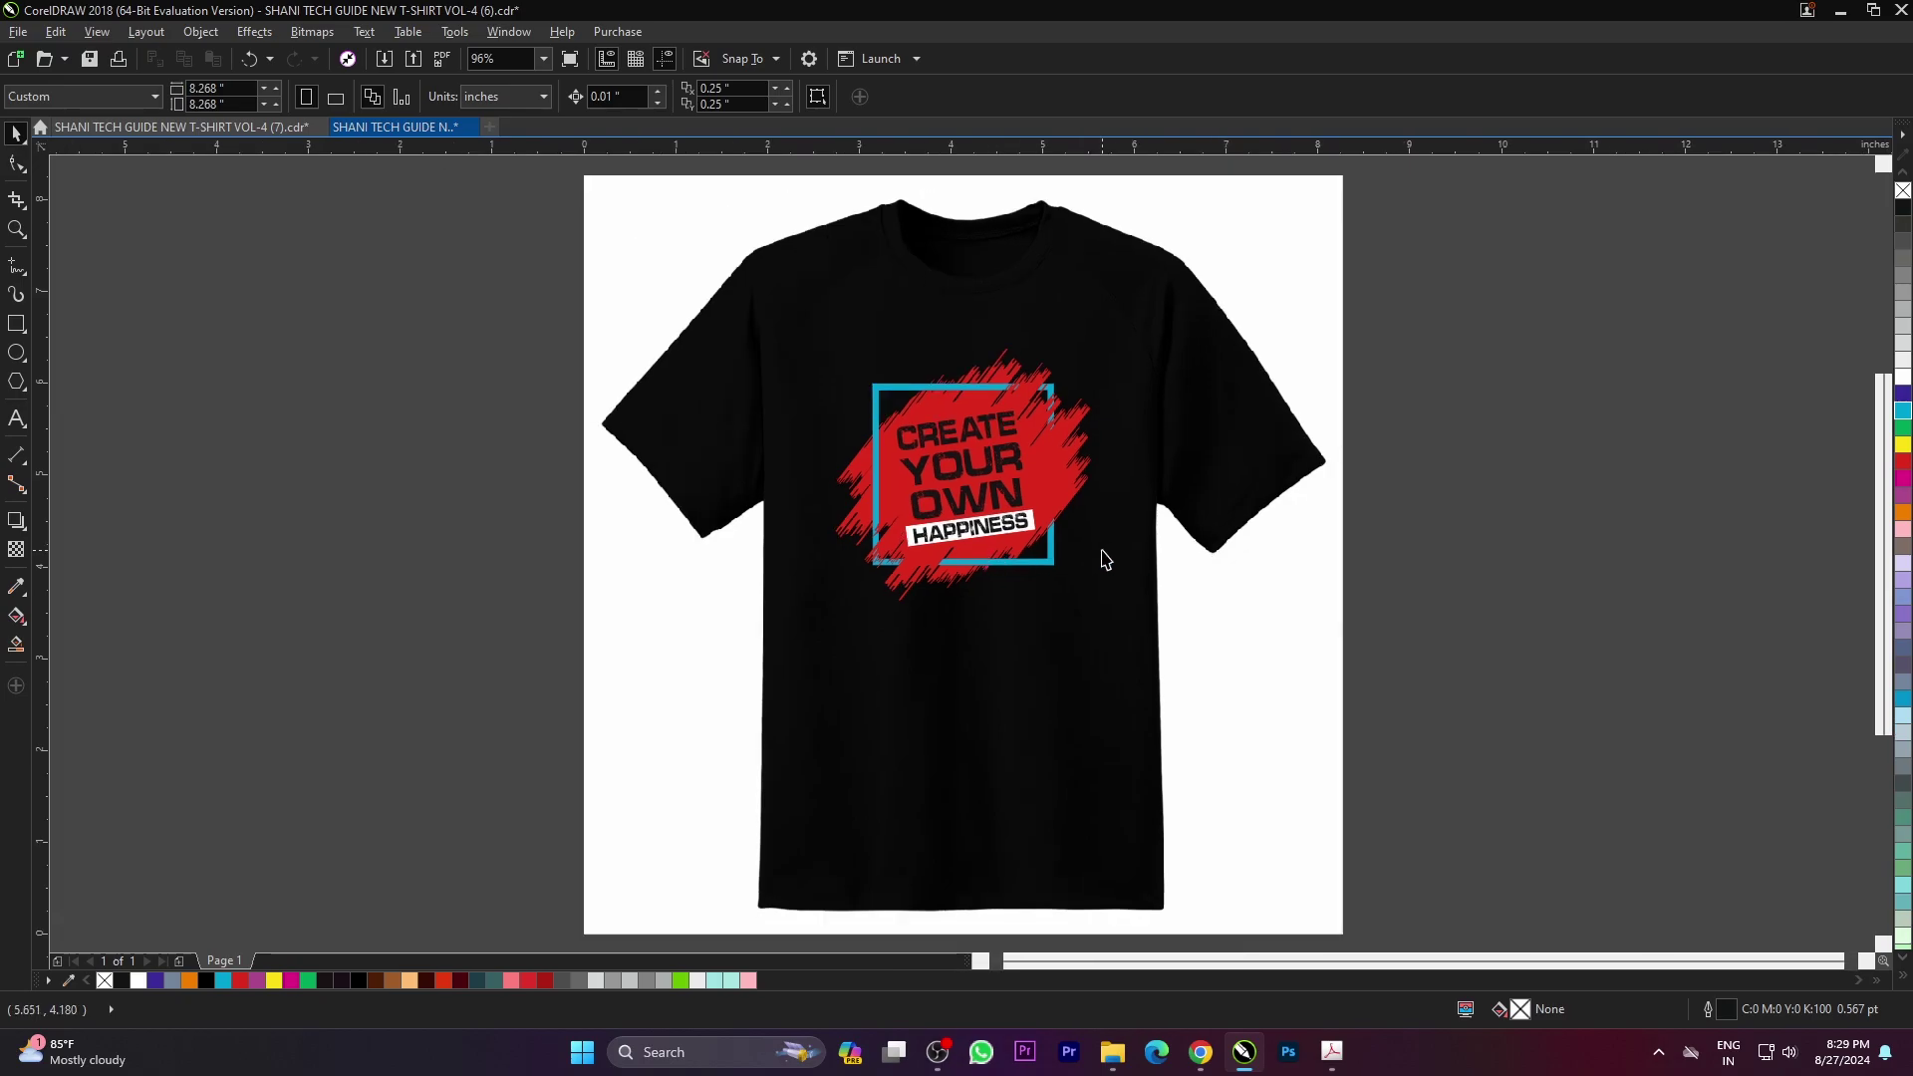
pyautogui.press('F9')
pyautogui.click(1716, 652)
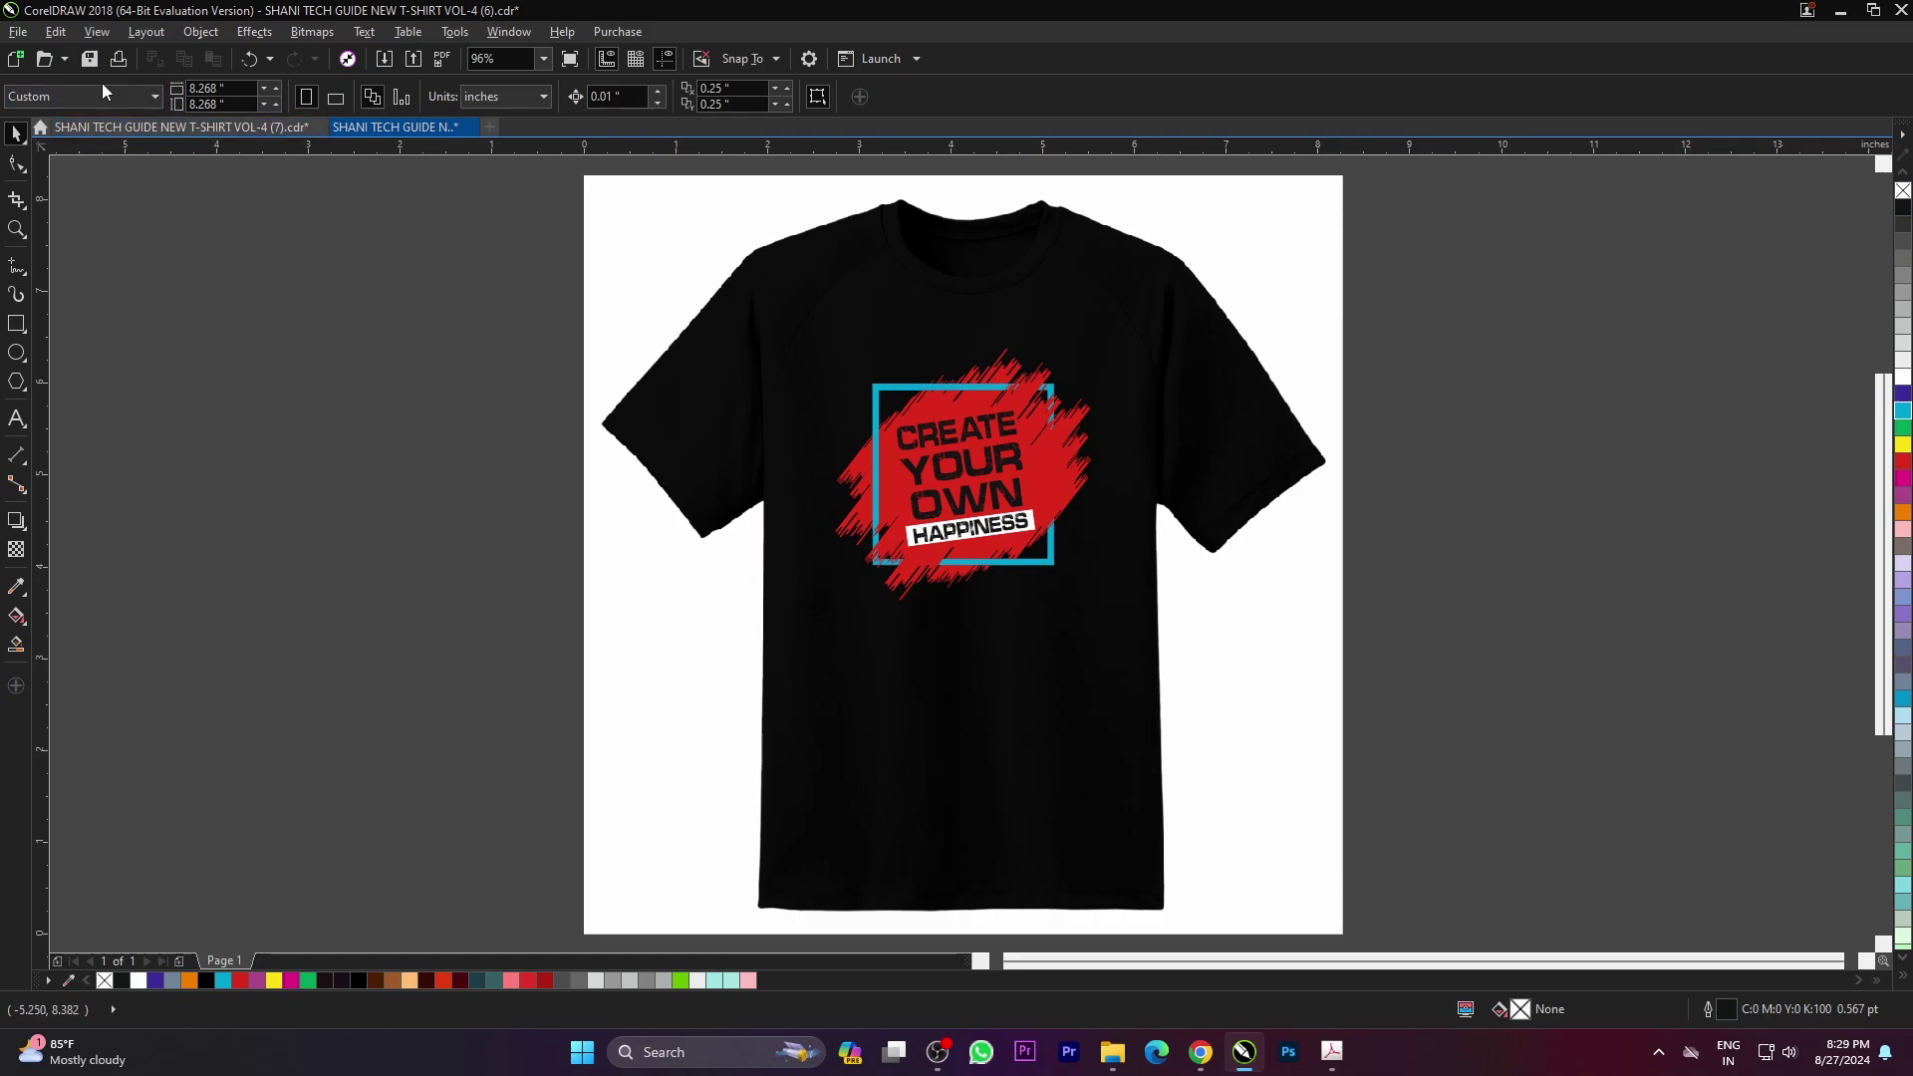
# - Open the GAMER LIFE controller design (22)
pyautogui.click(48, 66)
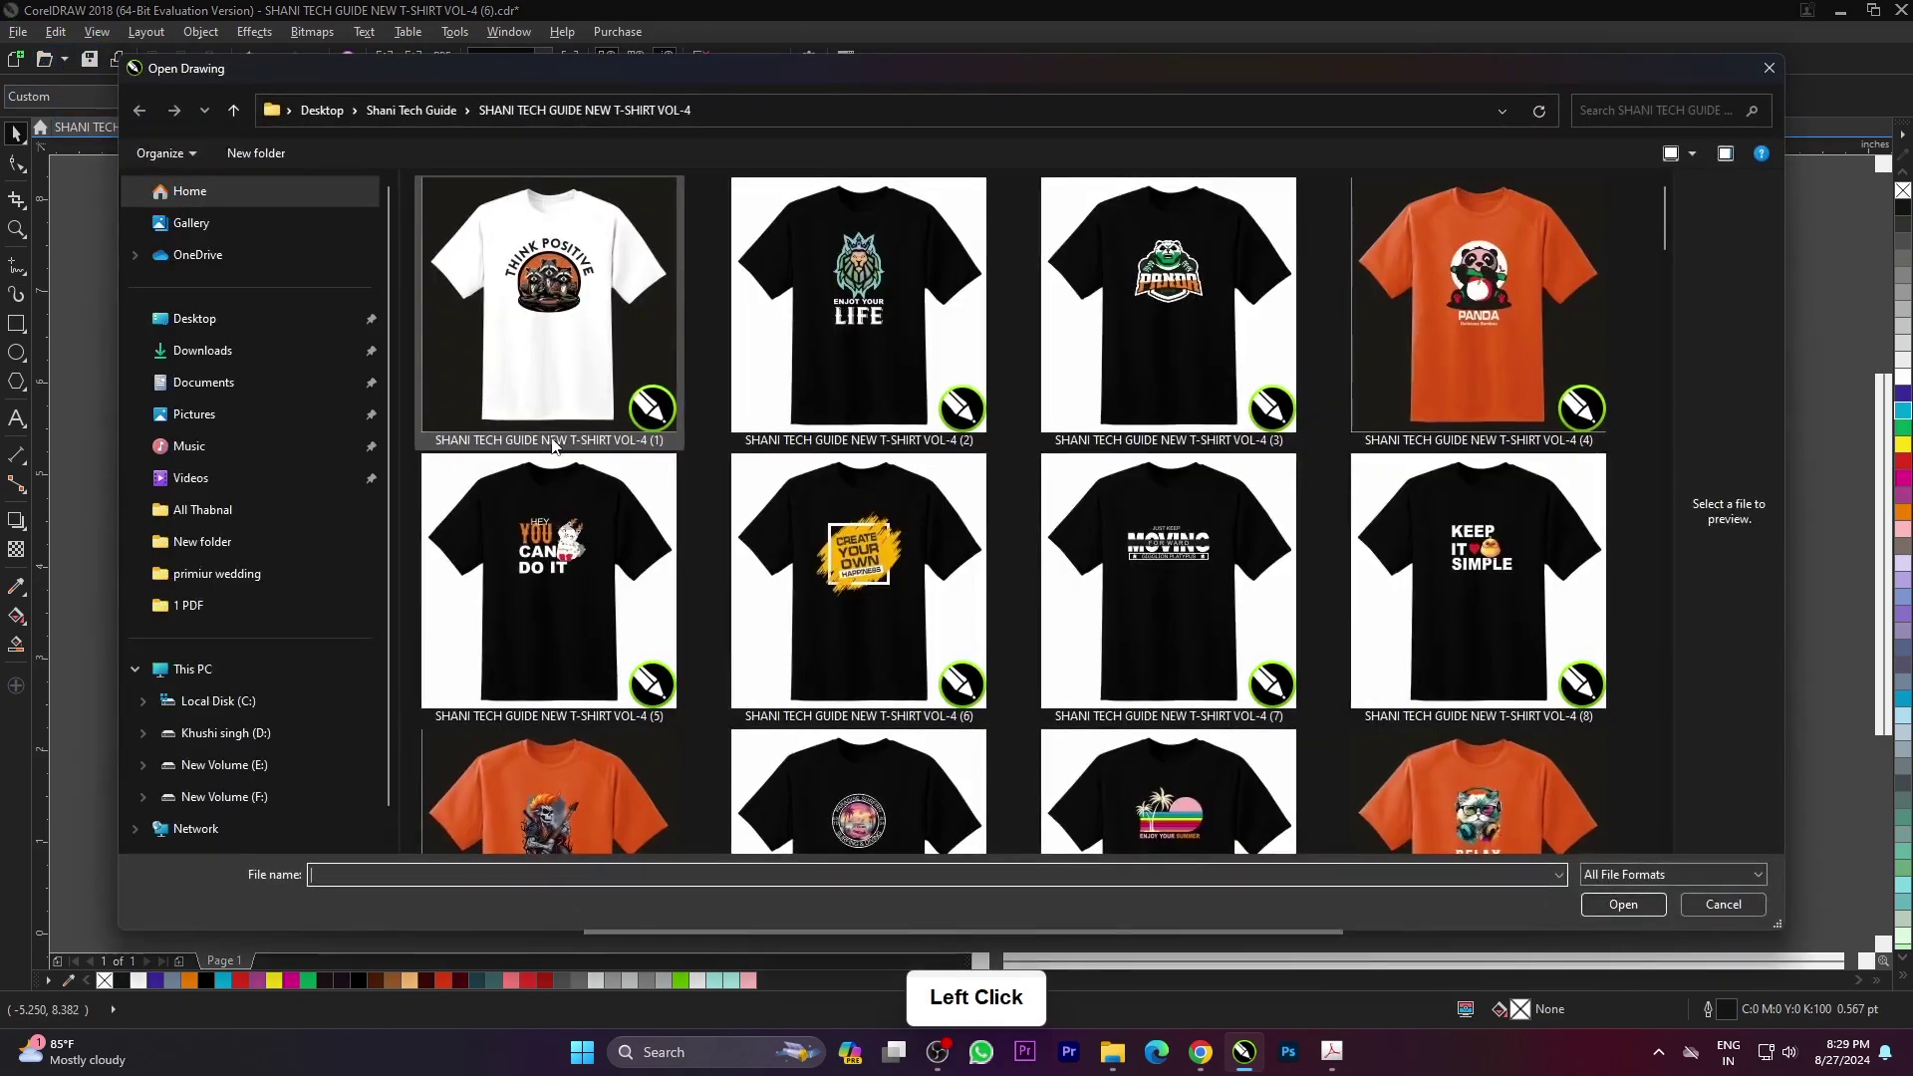
pyautogui.scroll(-3)
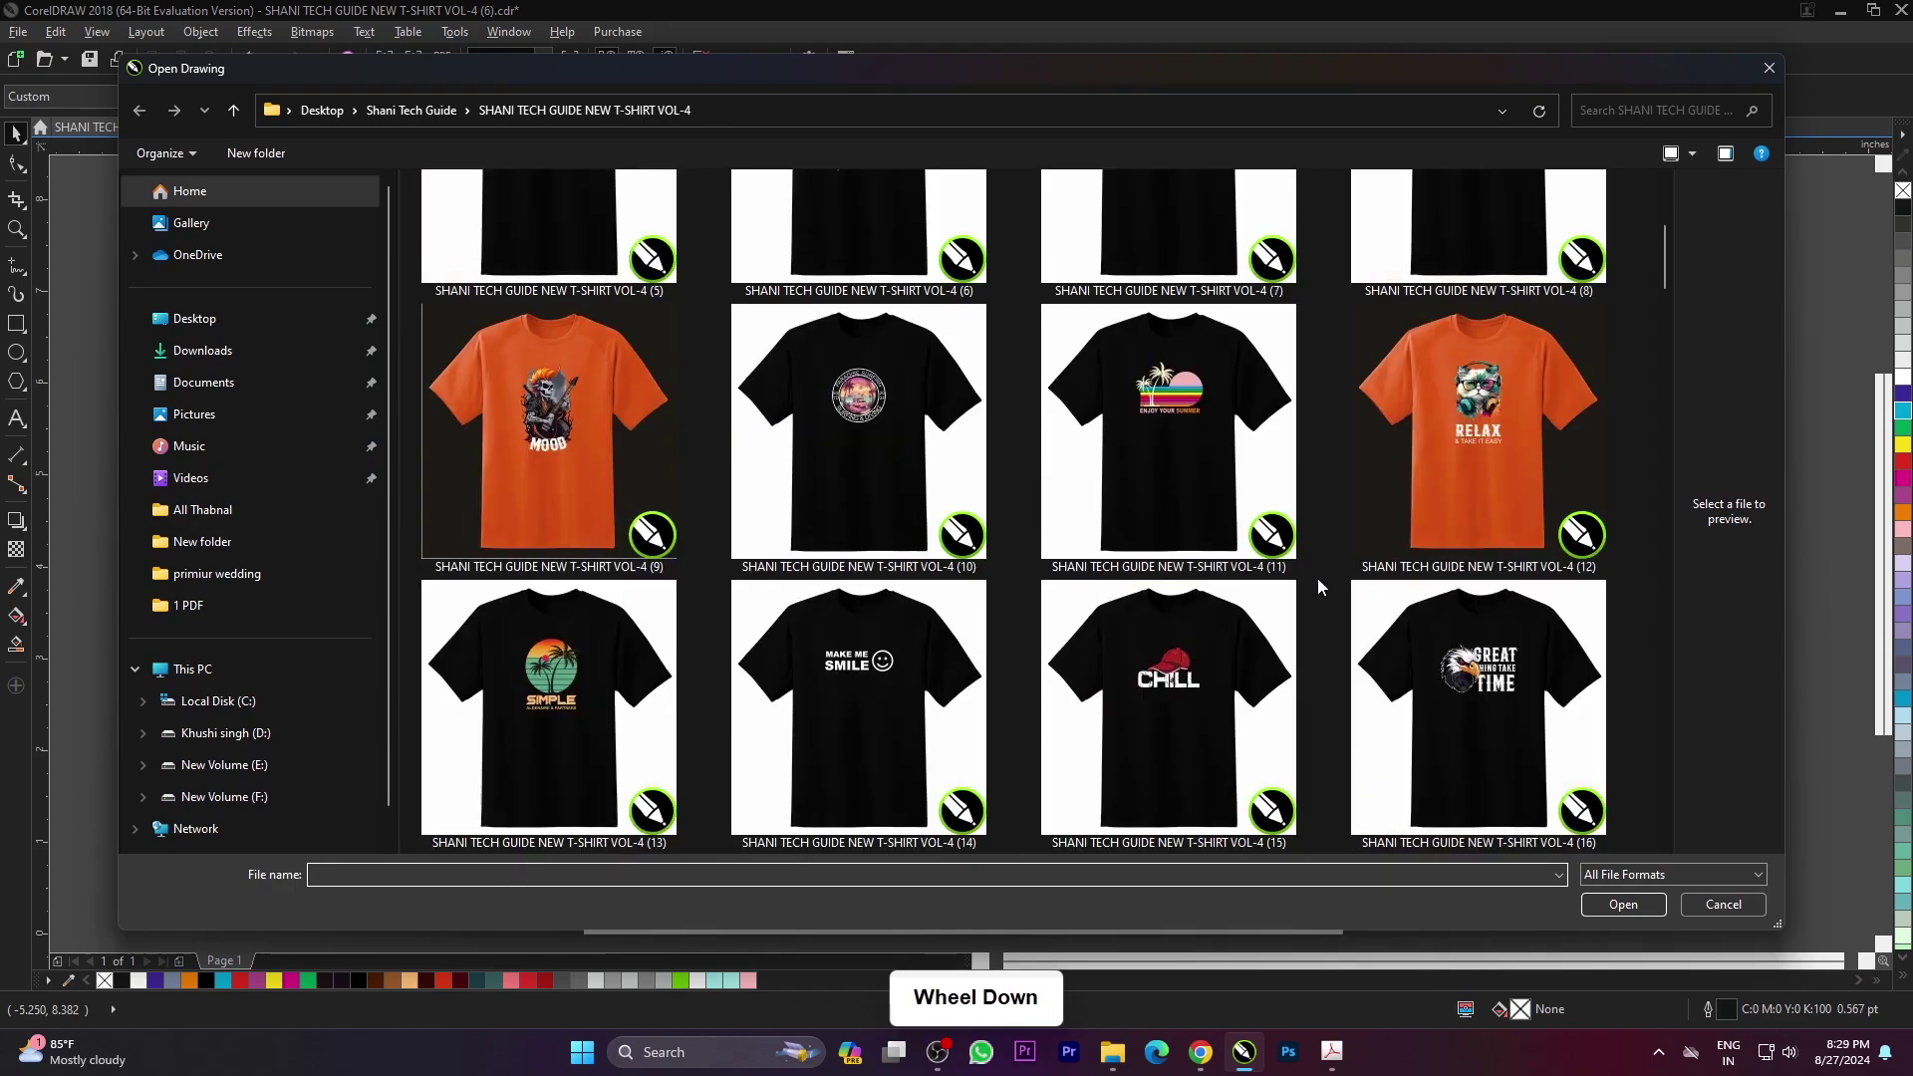
pyautogui.scroll(-3)
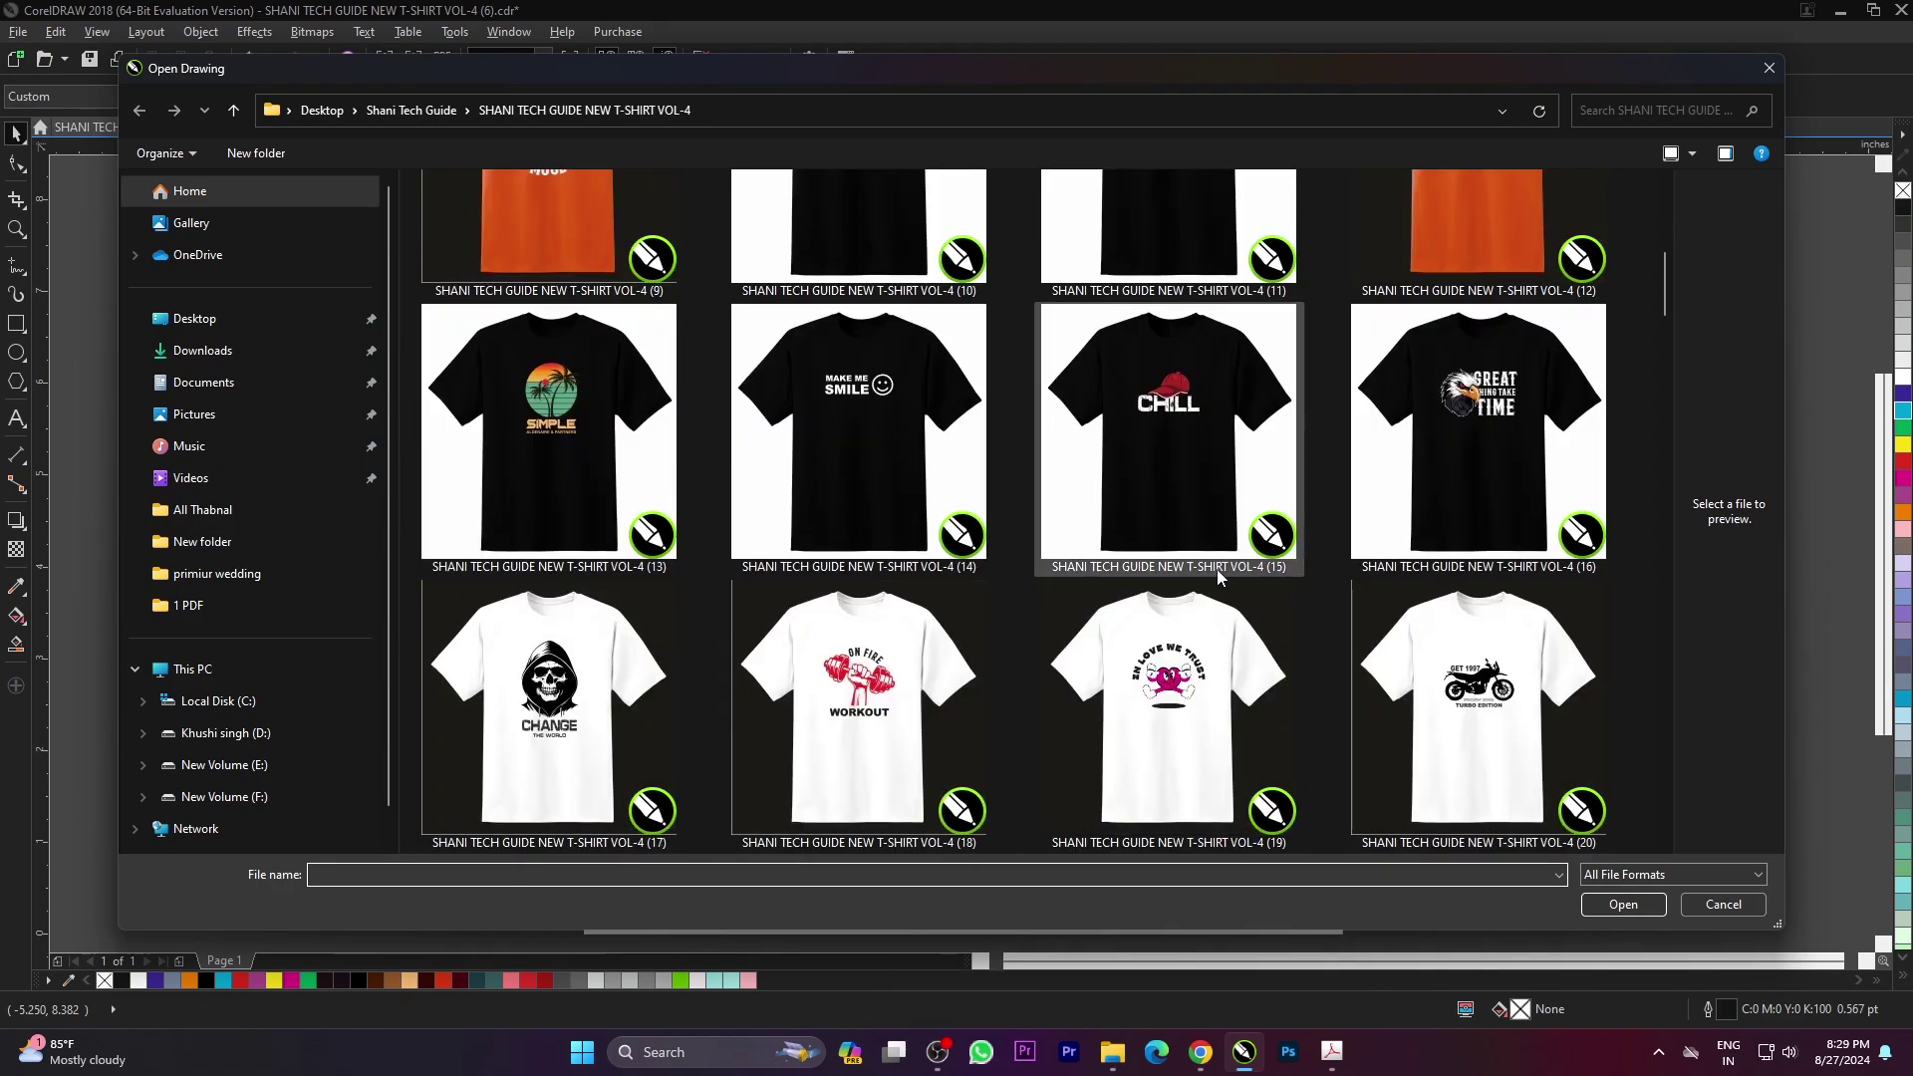
pyautogui.scroll(-3)
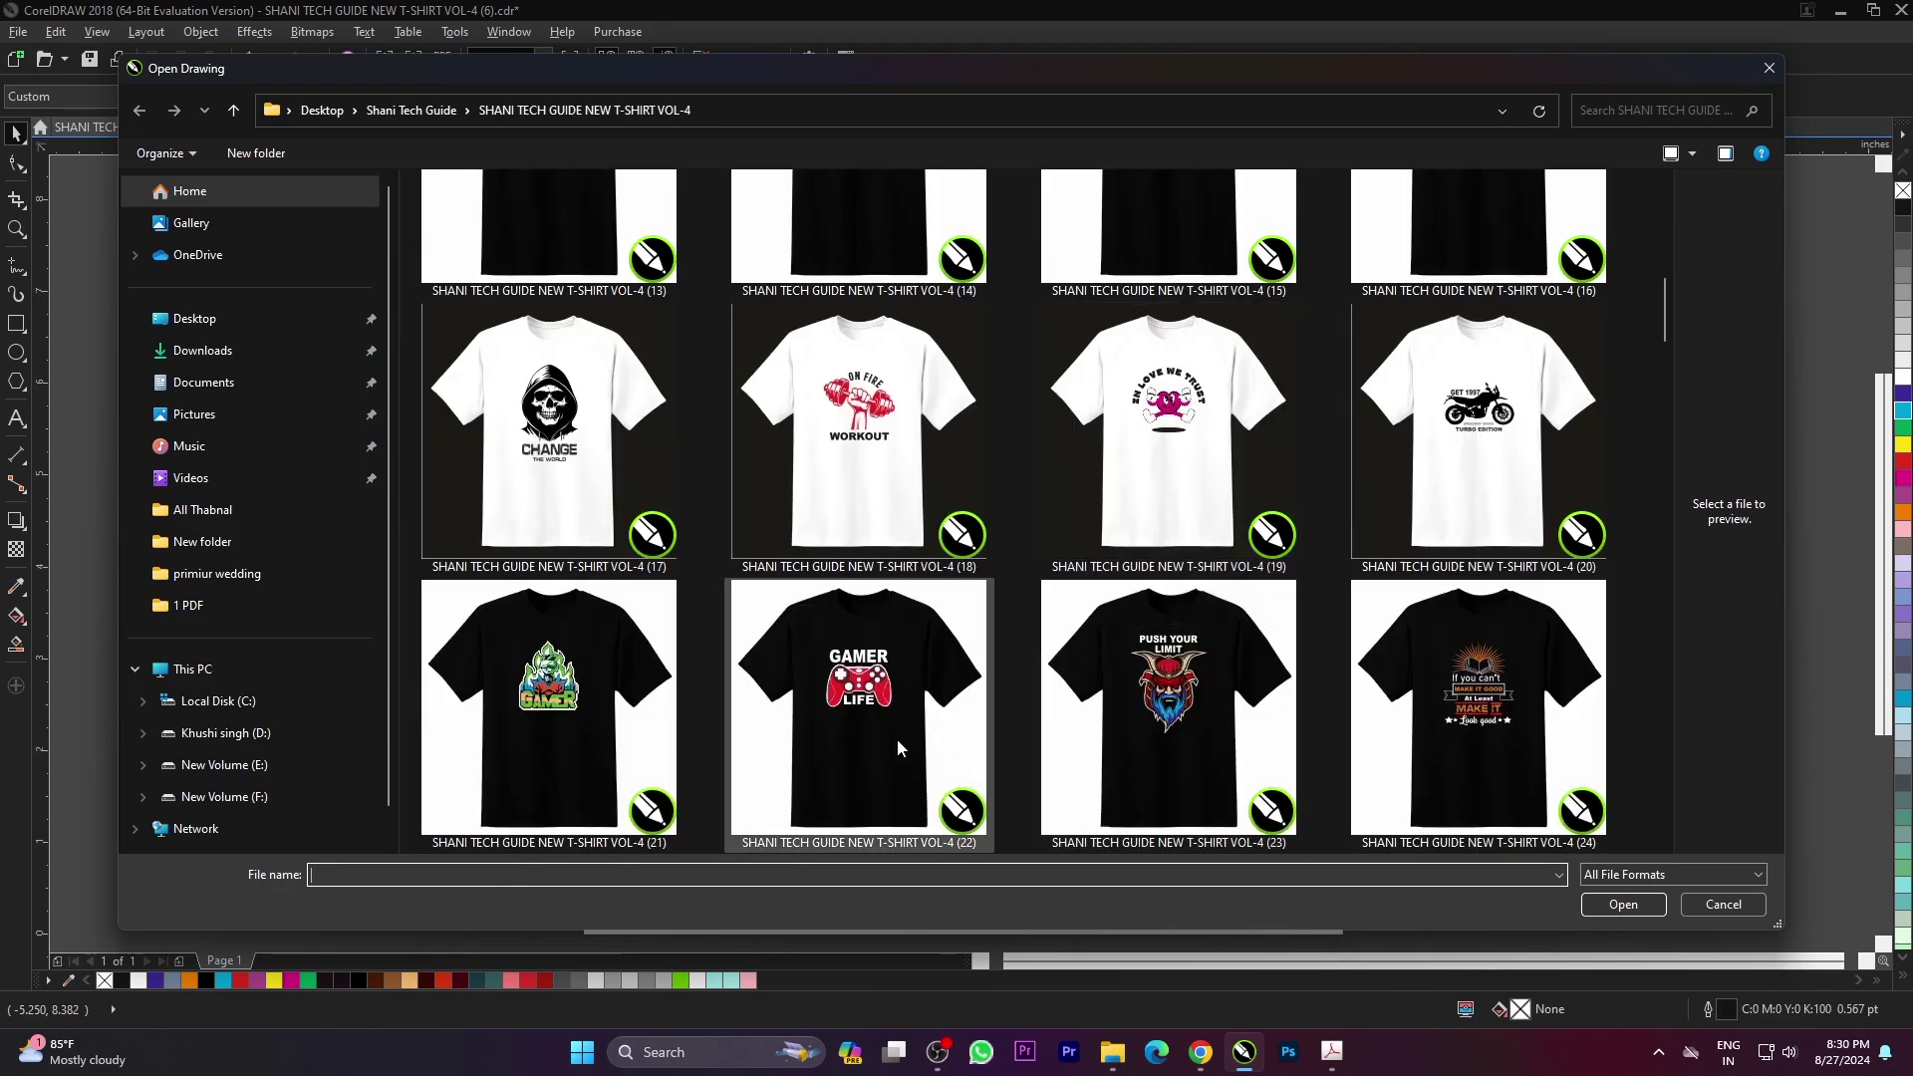
pyautogui.click(903, 746)
pyautogui.click(1640, 949)
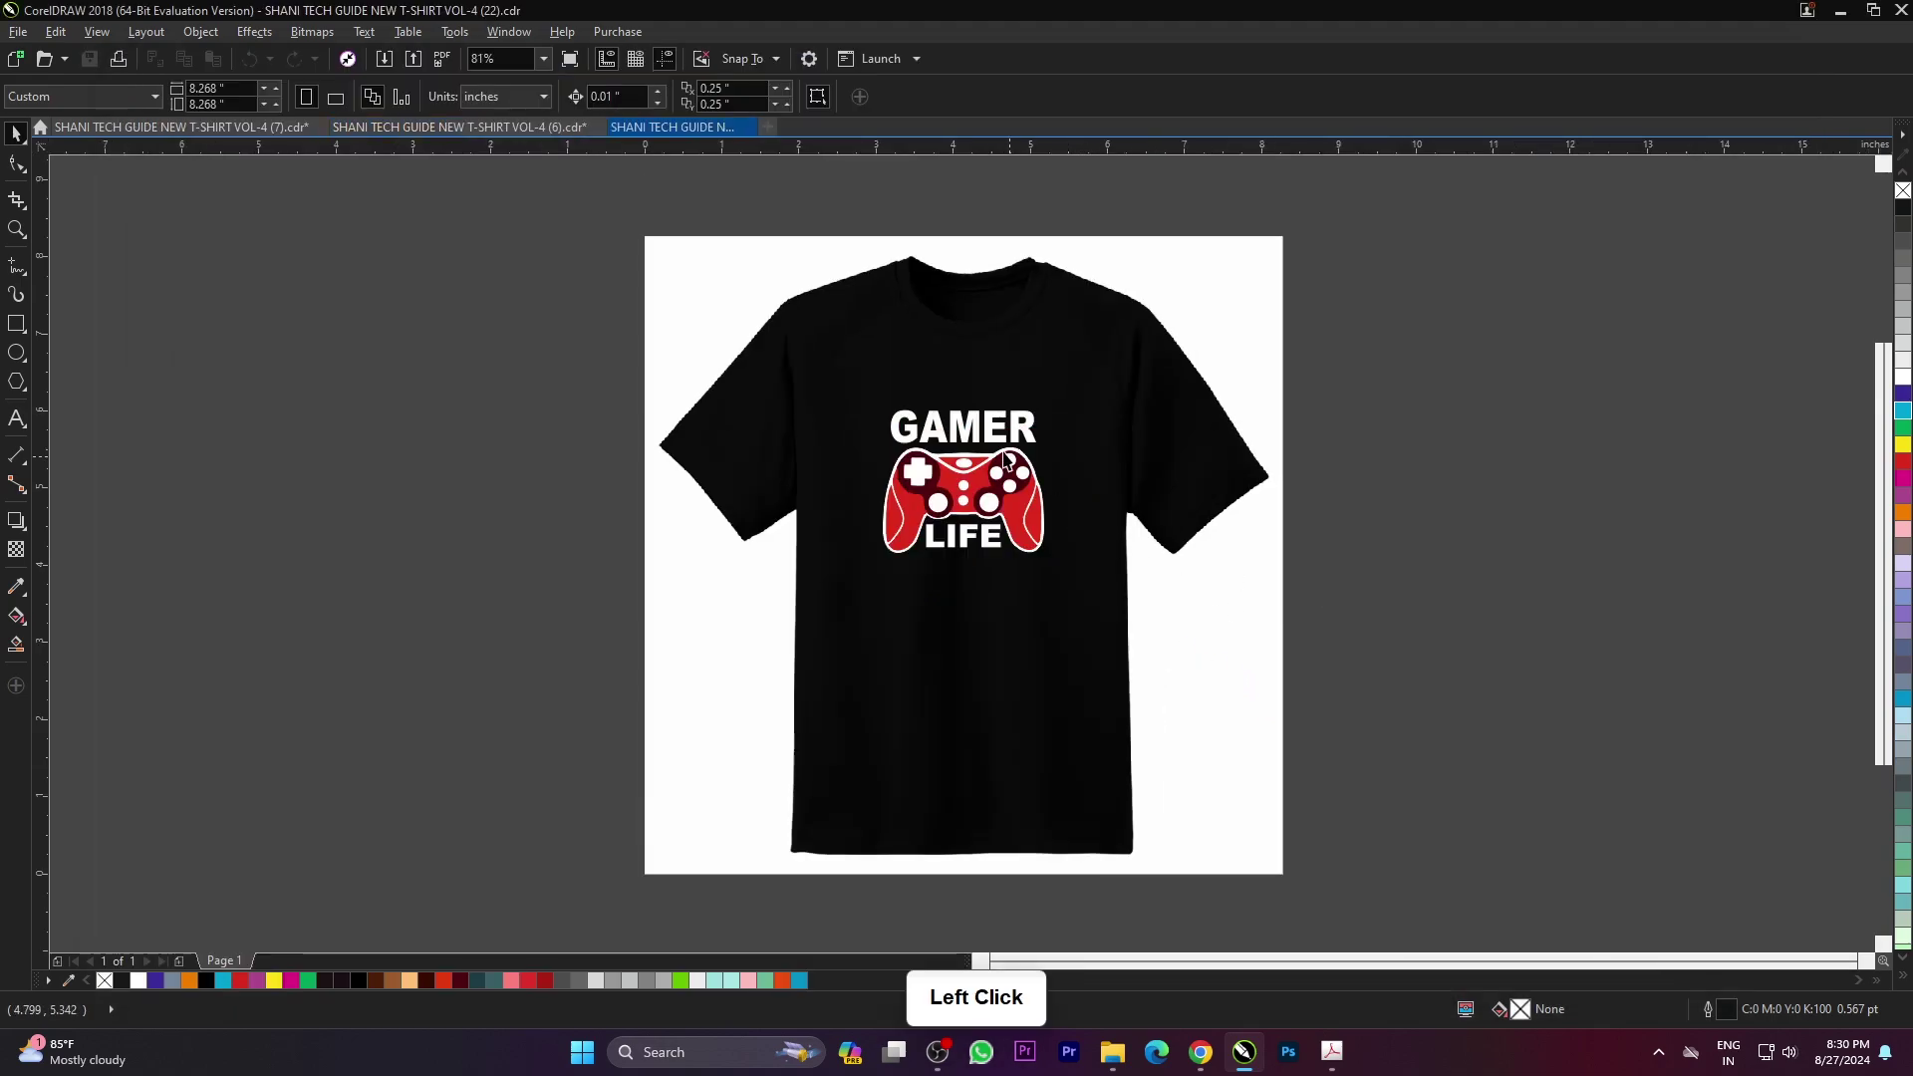
# - Inspect the GAMER LIFE shirt and preview it full screen
pyautogui.click(990, 441)
pyautogui.scroll(3)
pyautogui.scroll(-3)
pyautogui.scroll(3)
pyautogui.click(996, 421)
pyautogui.scroll(-3)
pyautogui.click(1476, 479)
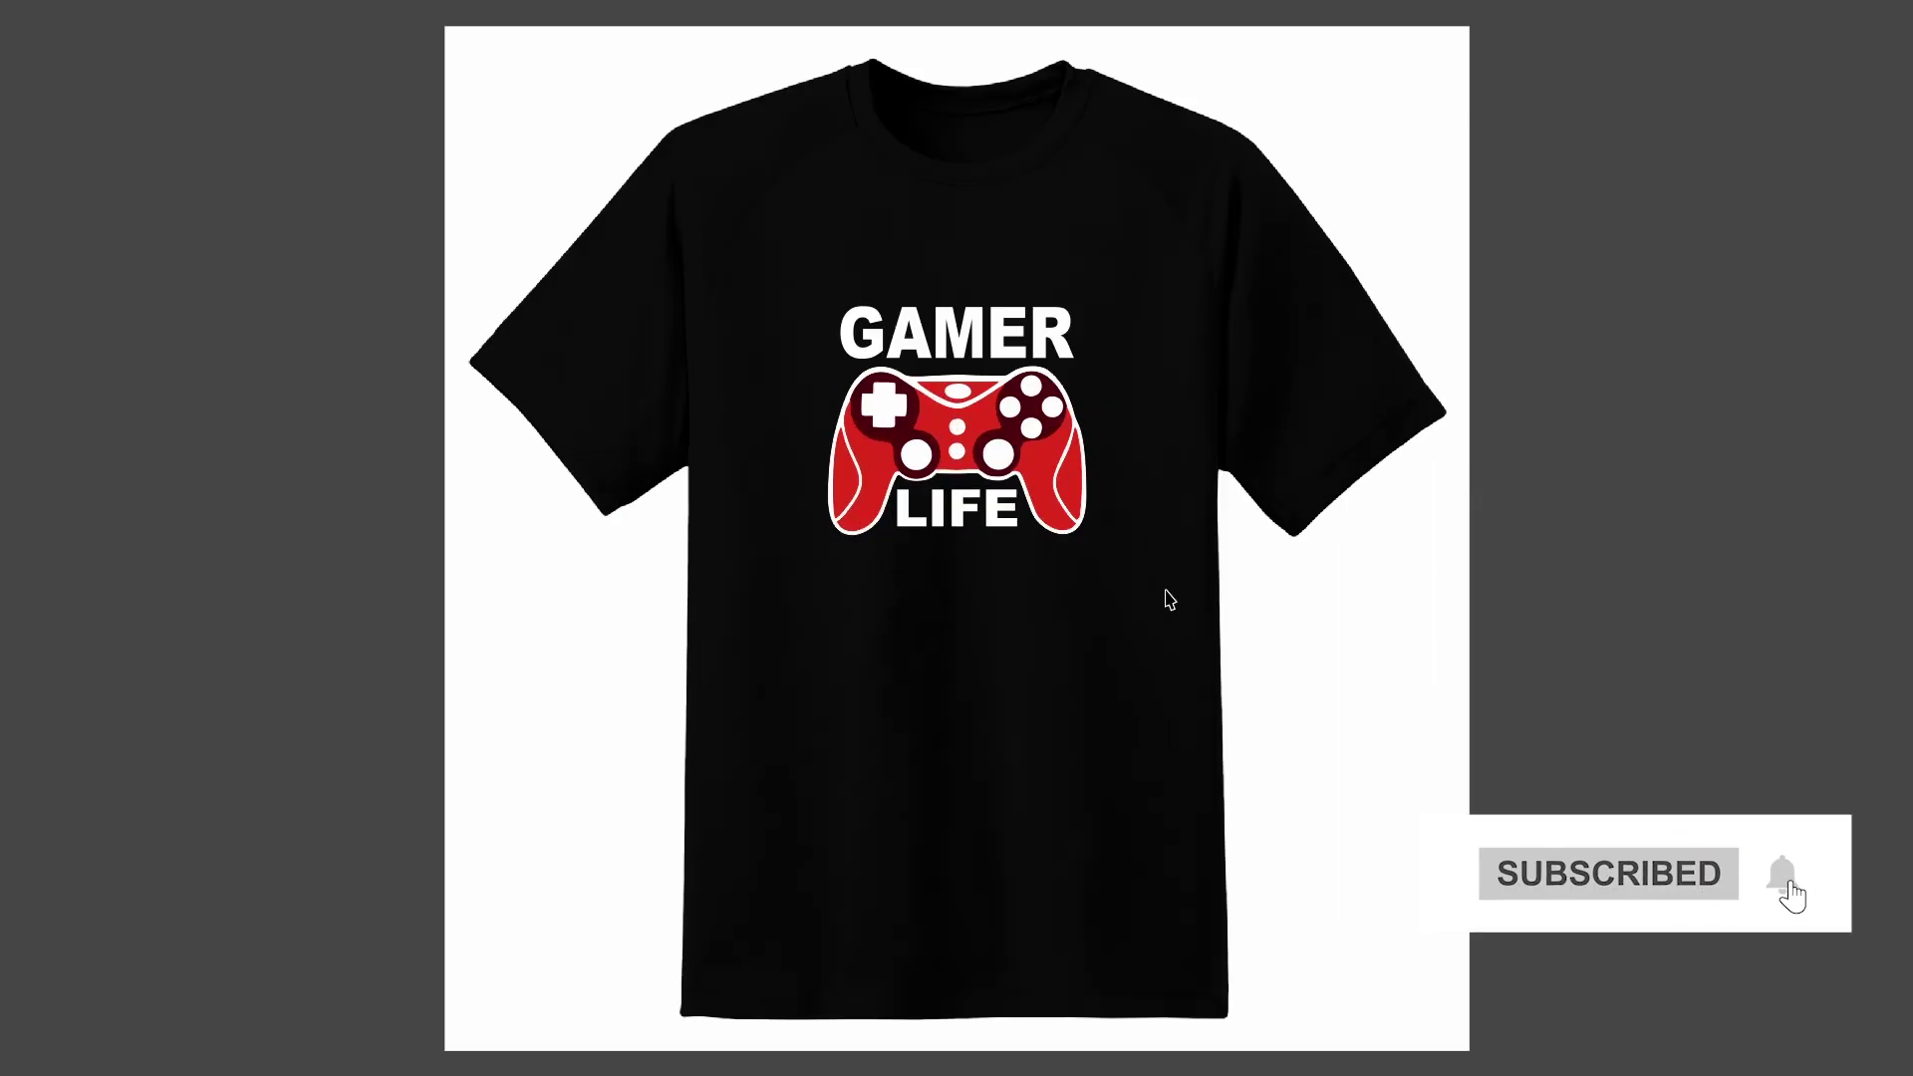
pyautogui.click(1561, 595)
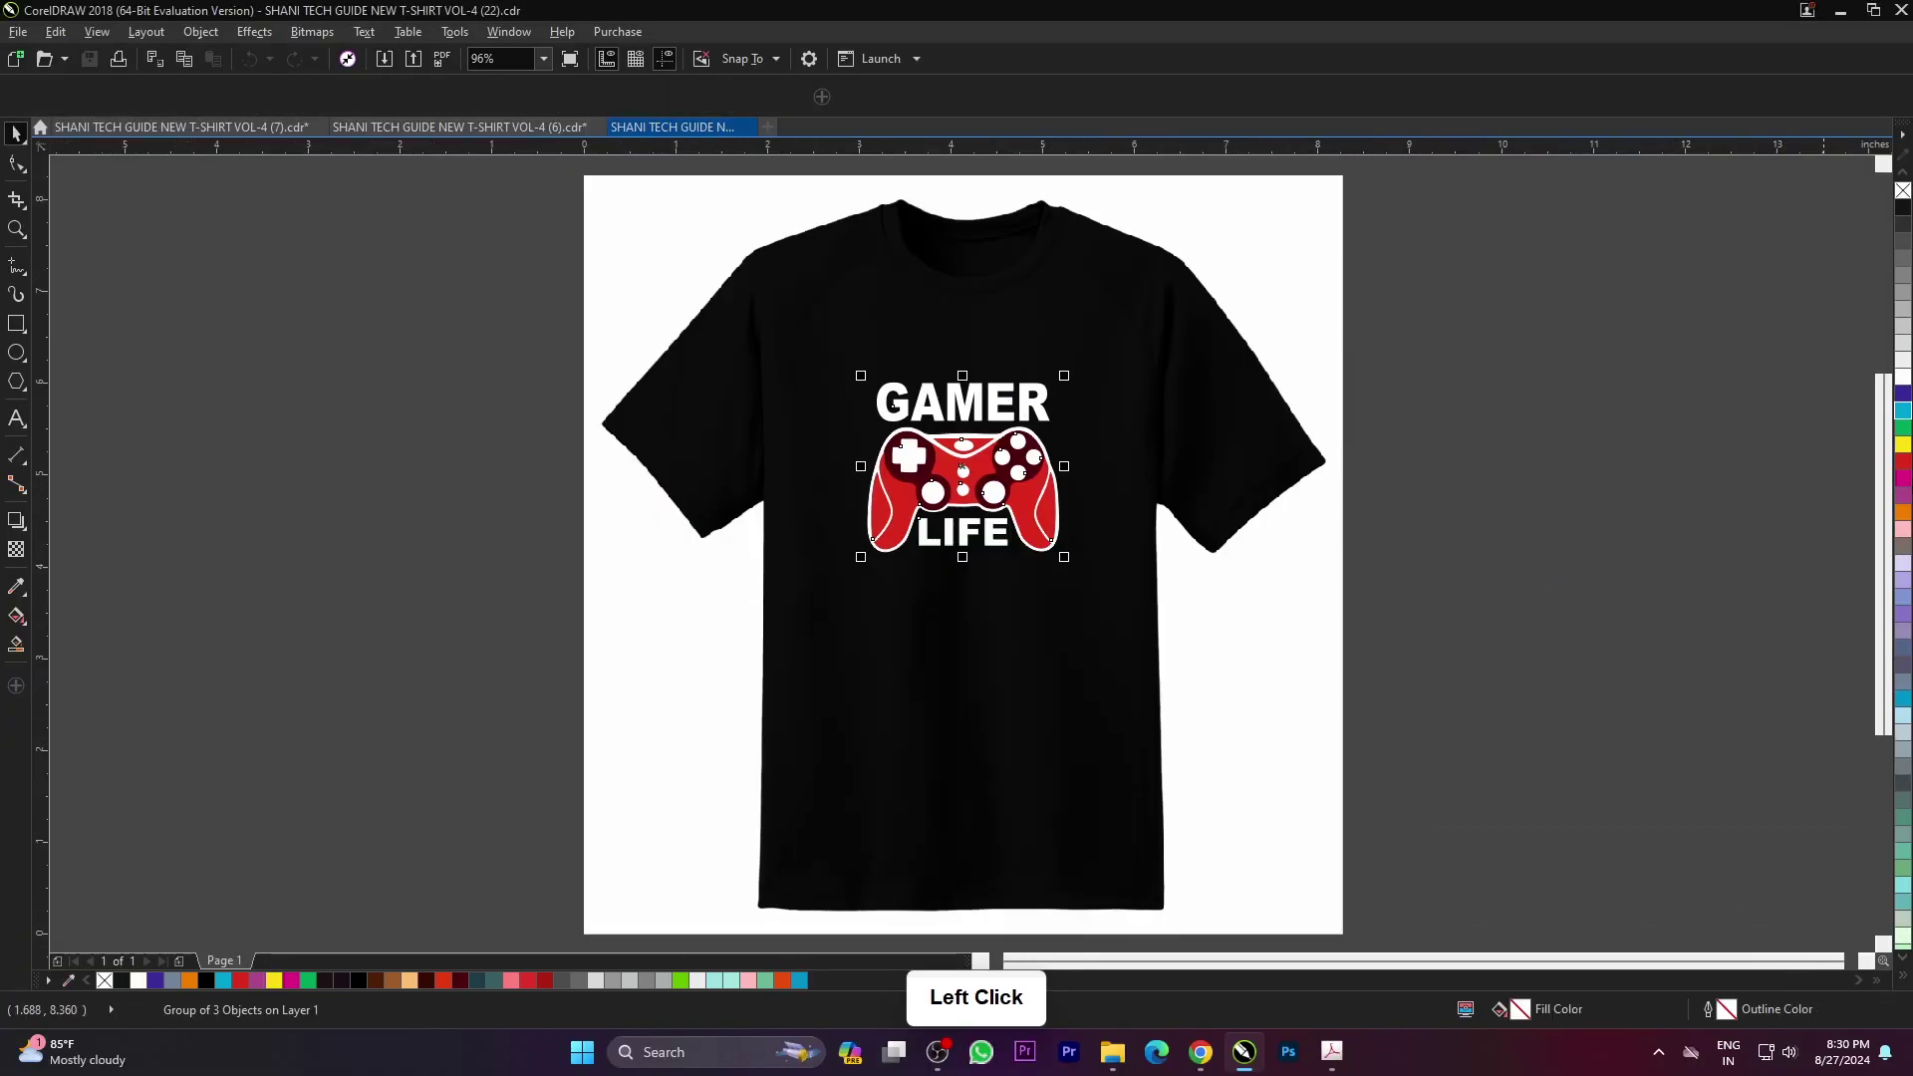
# - Make the GAMER and LIFE words yellow and view the whole page
pyautogui.click(1514, 383)
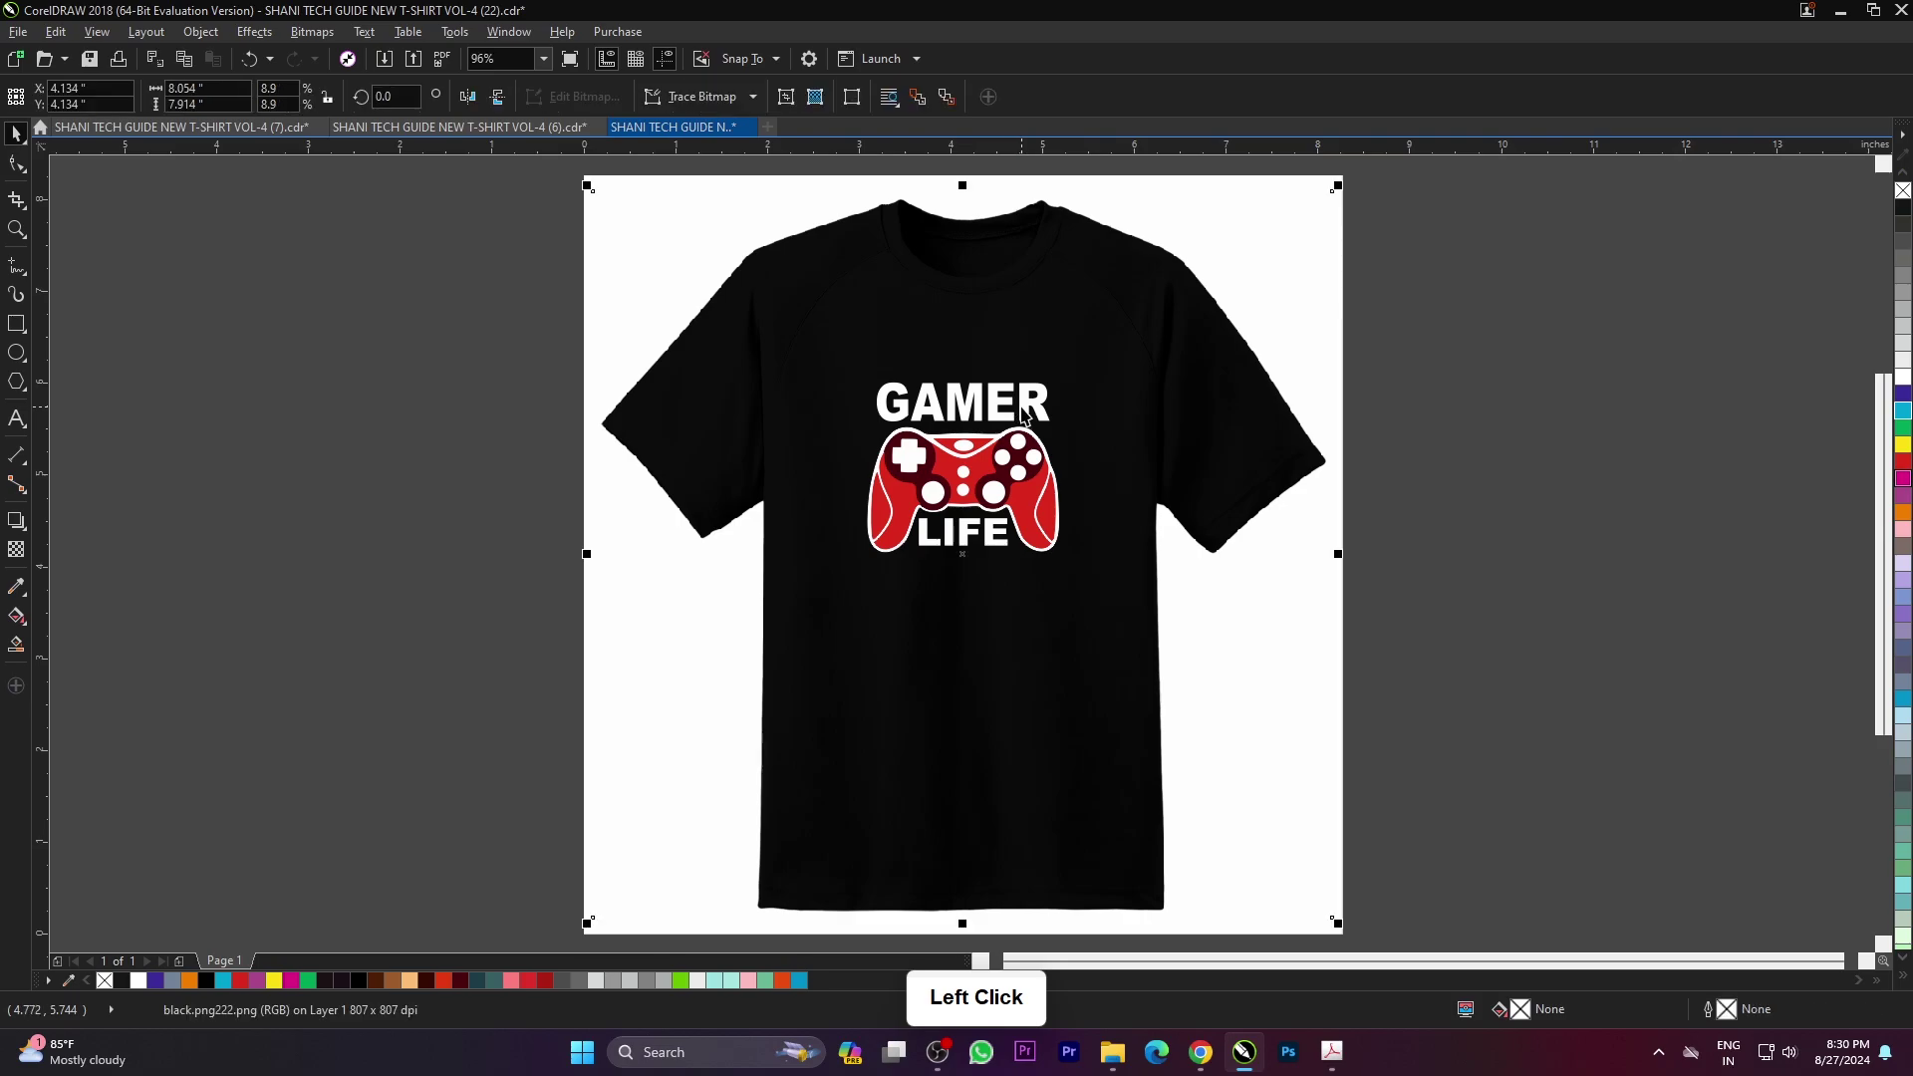
pyautogui.doubleClick(1678, 491)
pyautogui.scroll(3)
pyautogui.click(1019, 549)
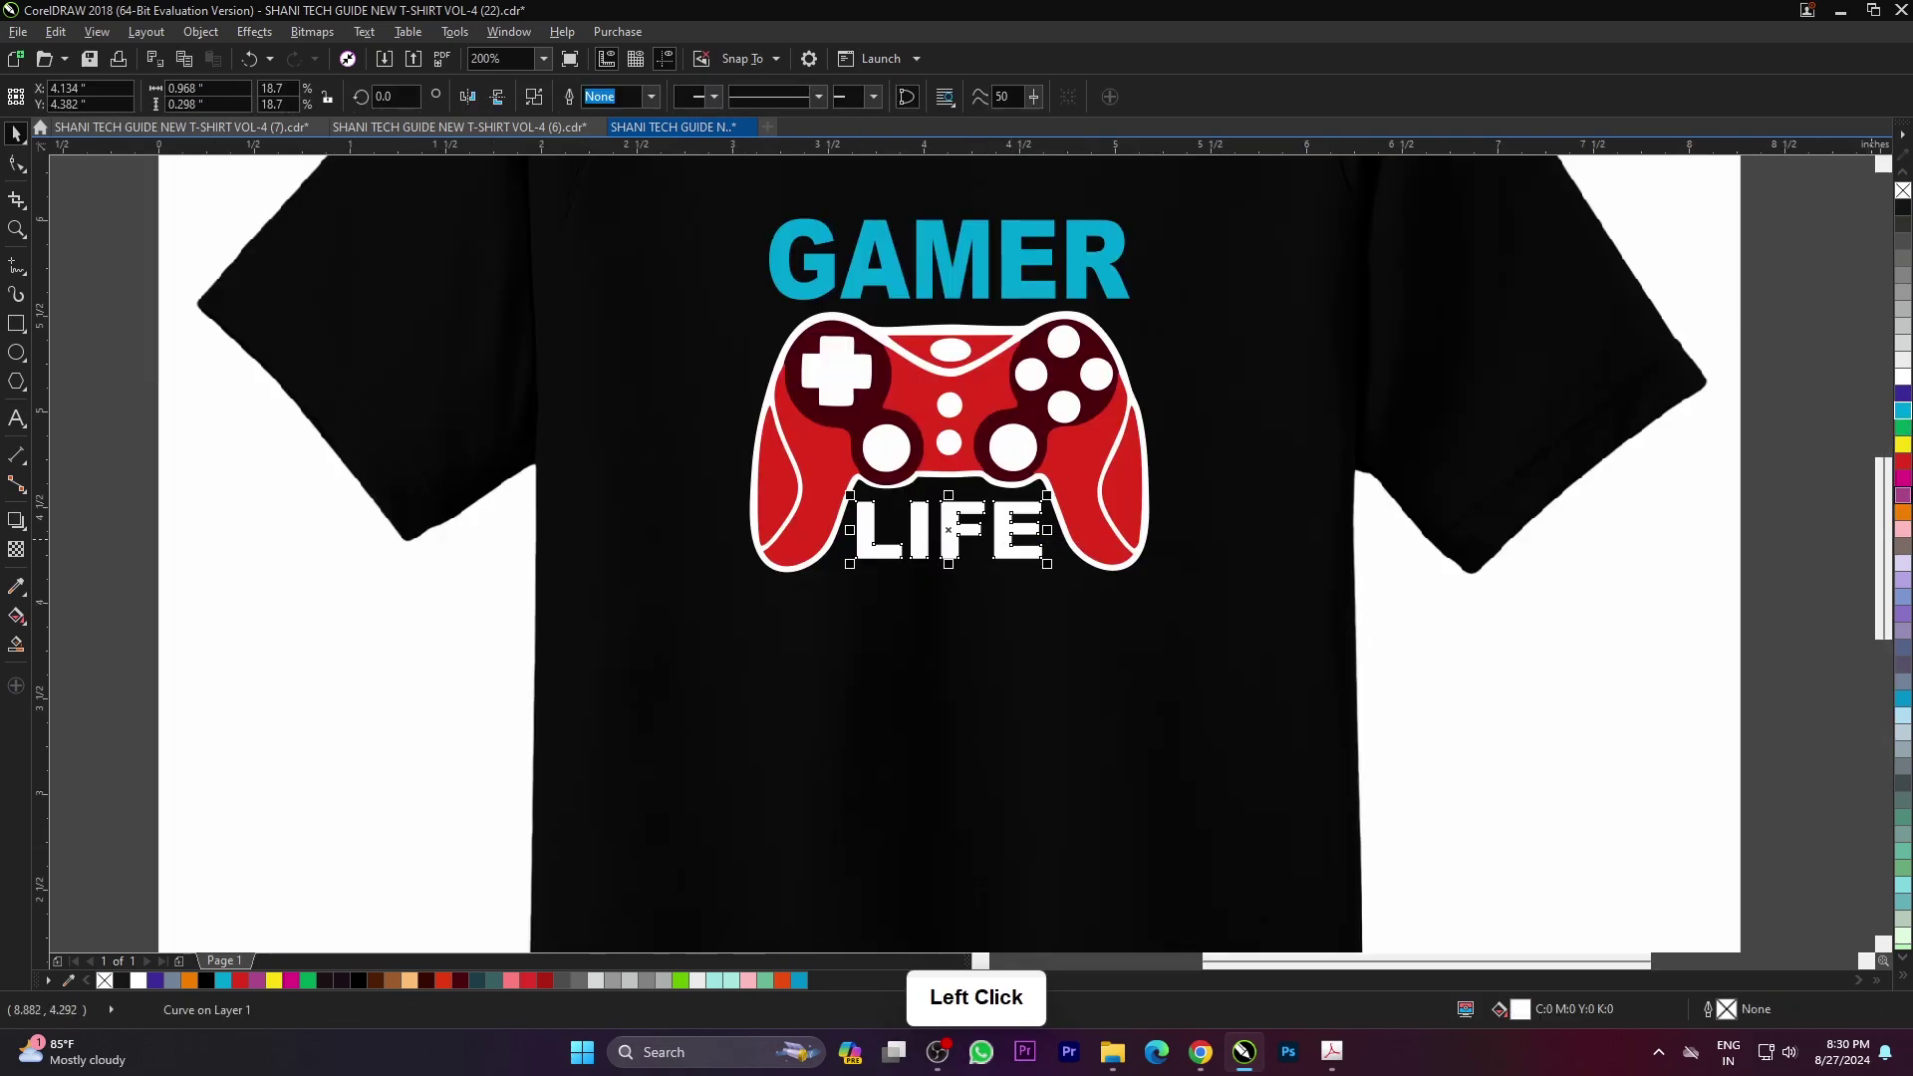
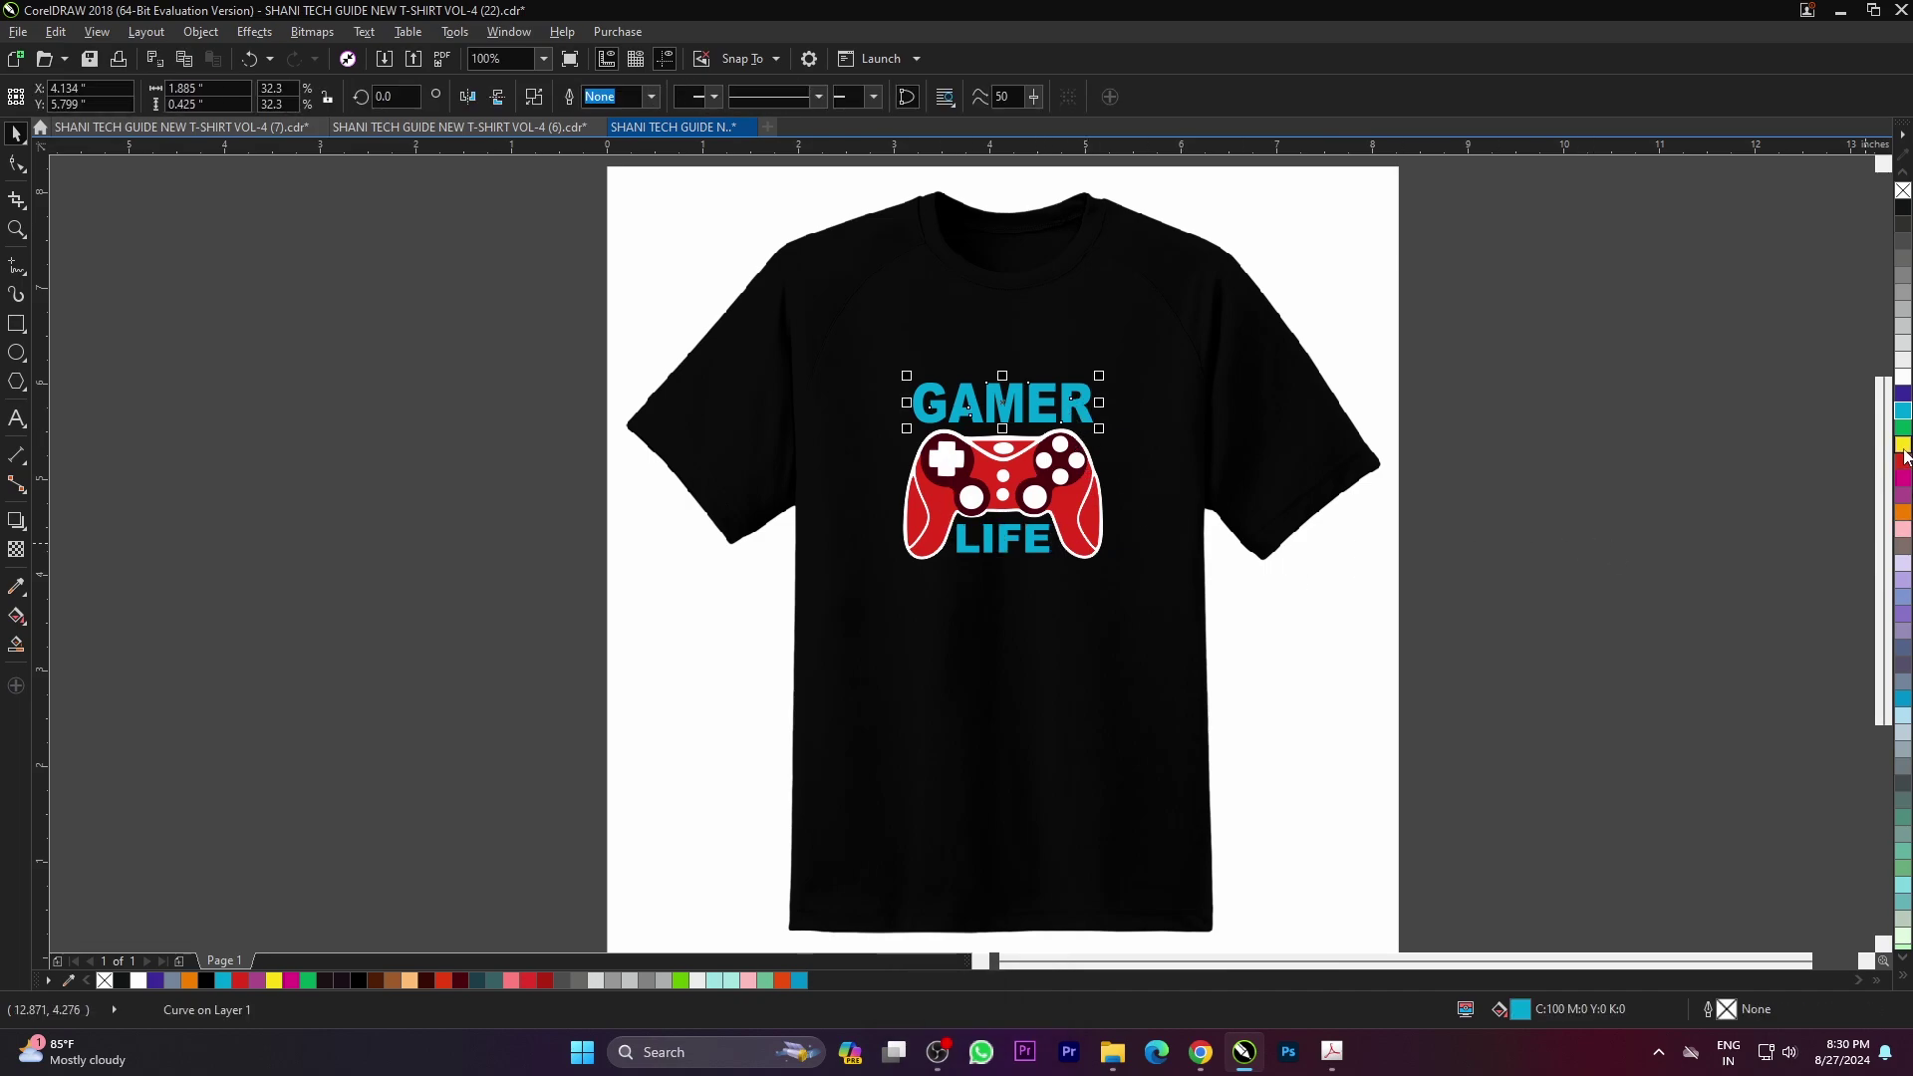
pyautogui.doubleClick(1776, 519)
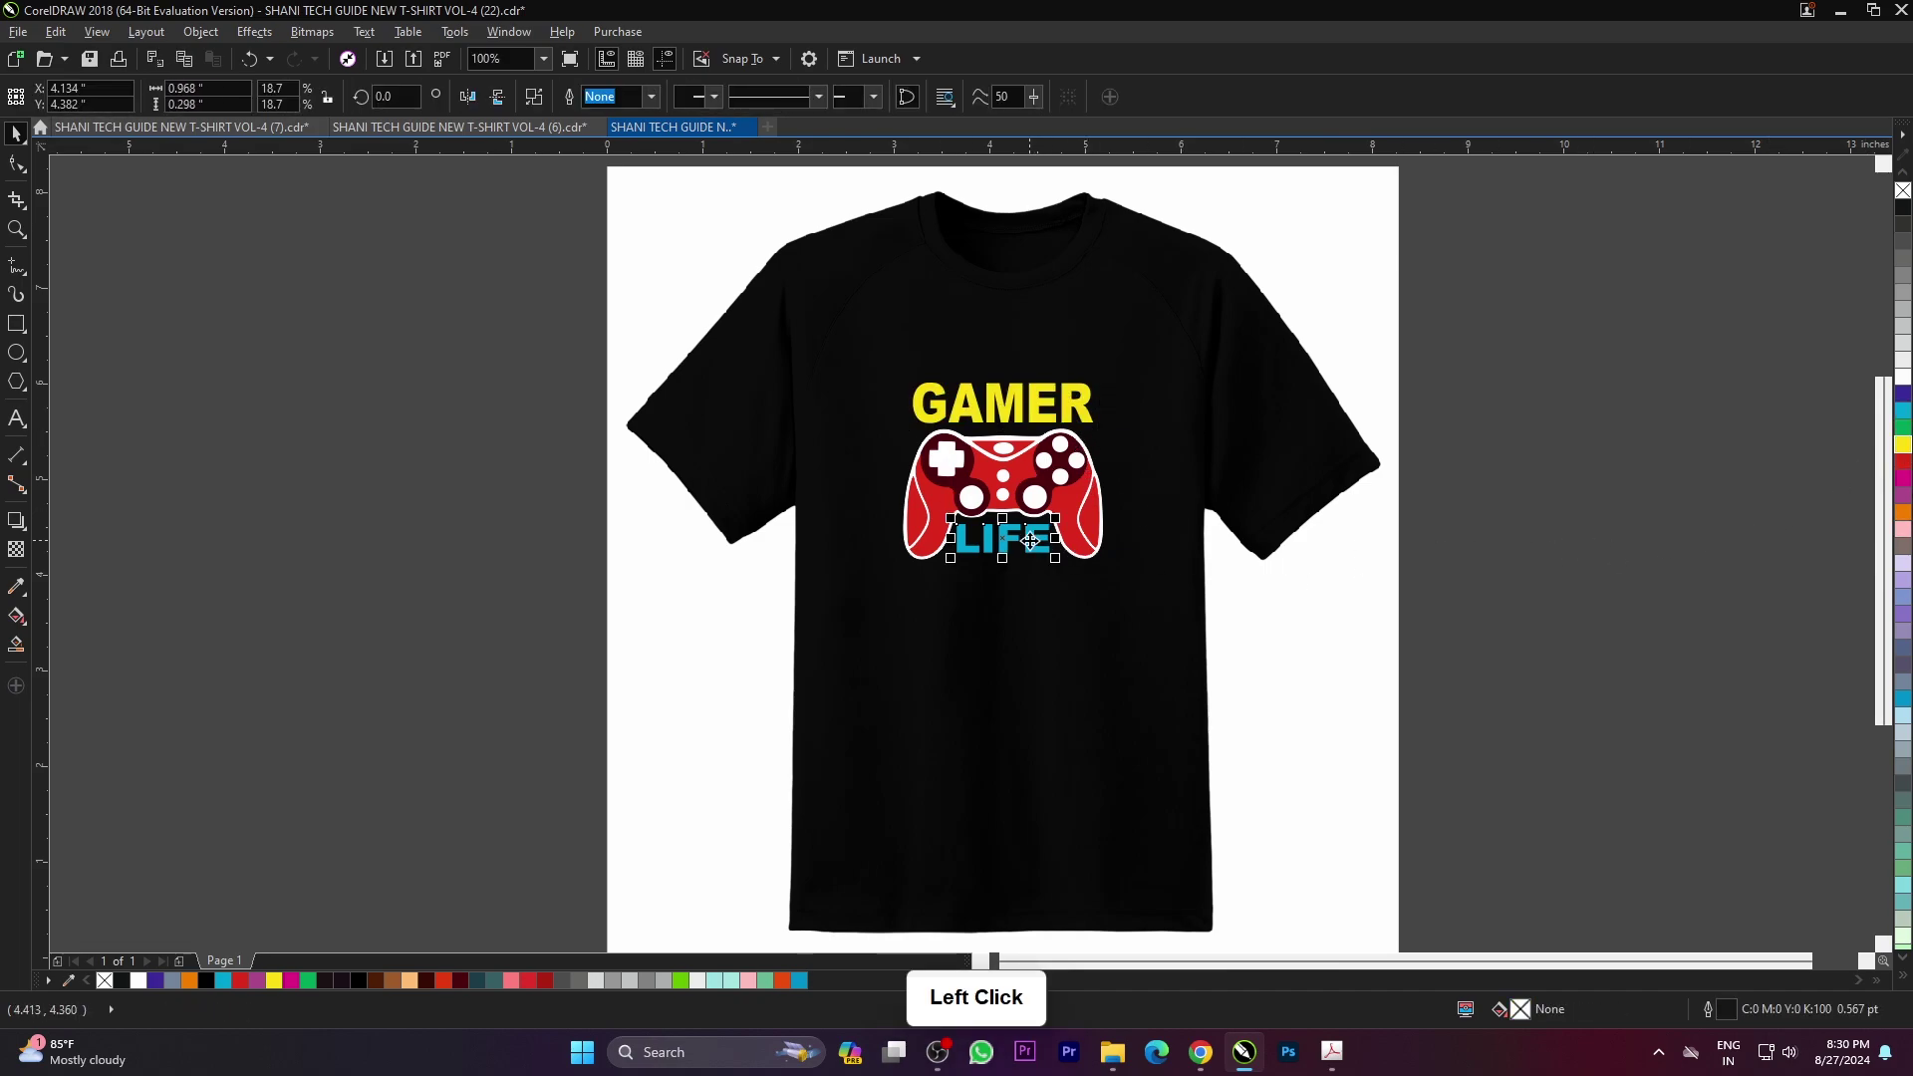
pyautogui.doubleClick(1702, 504)
pyautogui.scroll(-3)
pyautogui.scroll(3)
pyautogui.click(1526, 614)
pyautogui.press('F4')
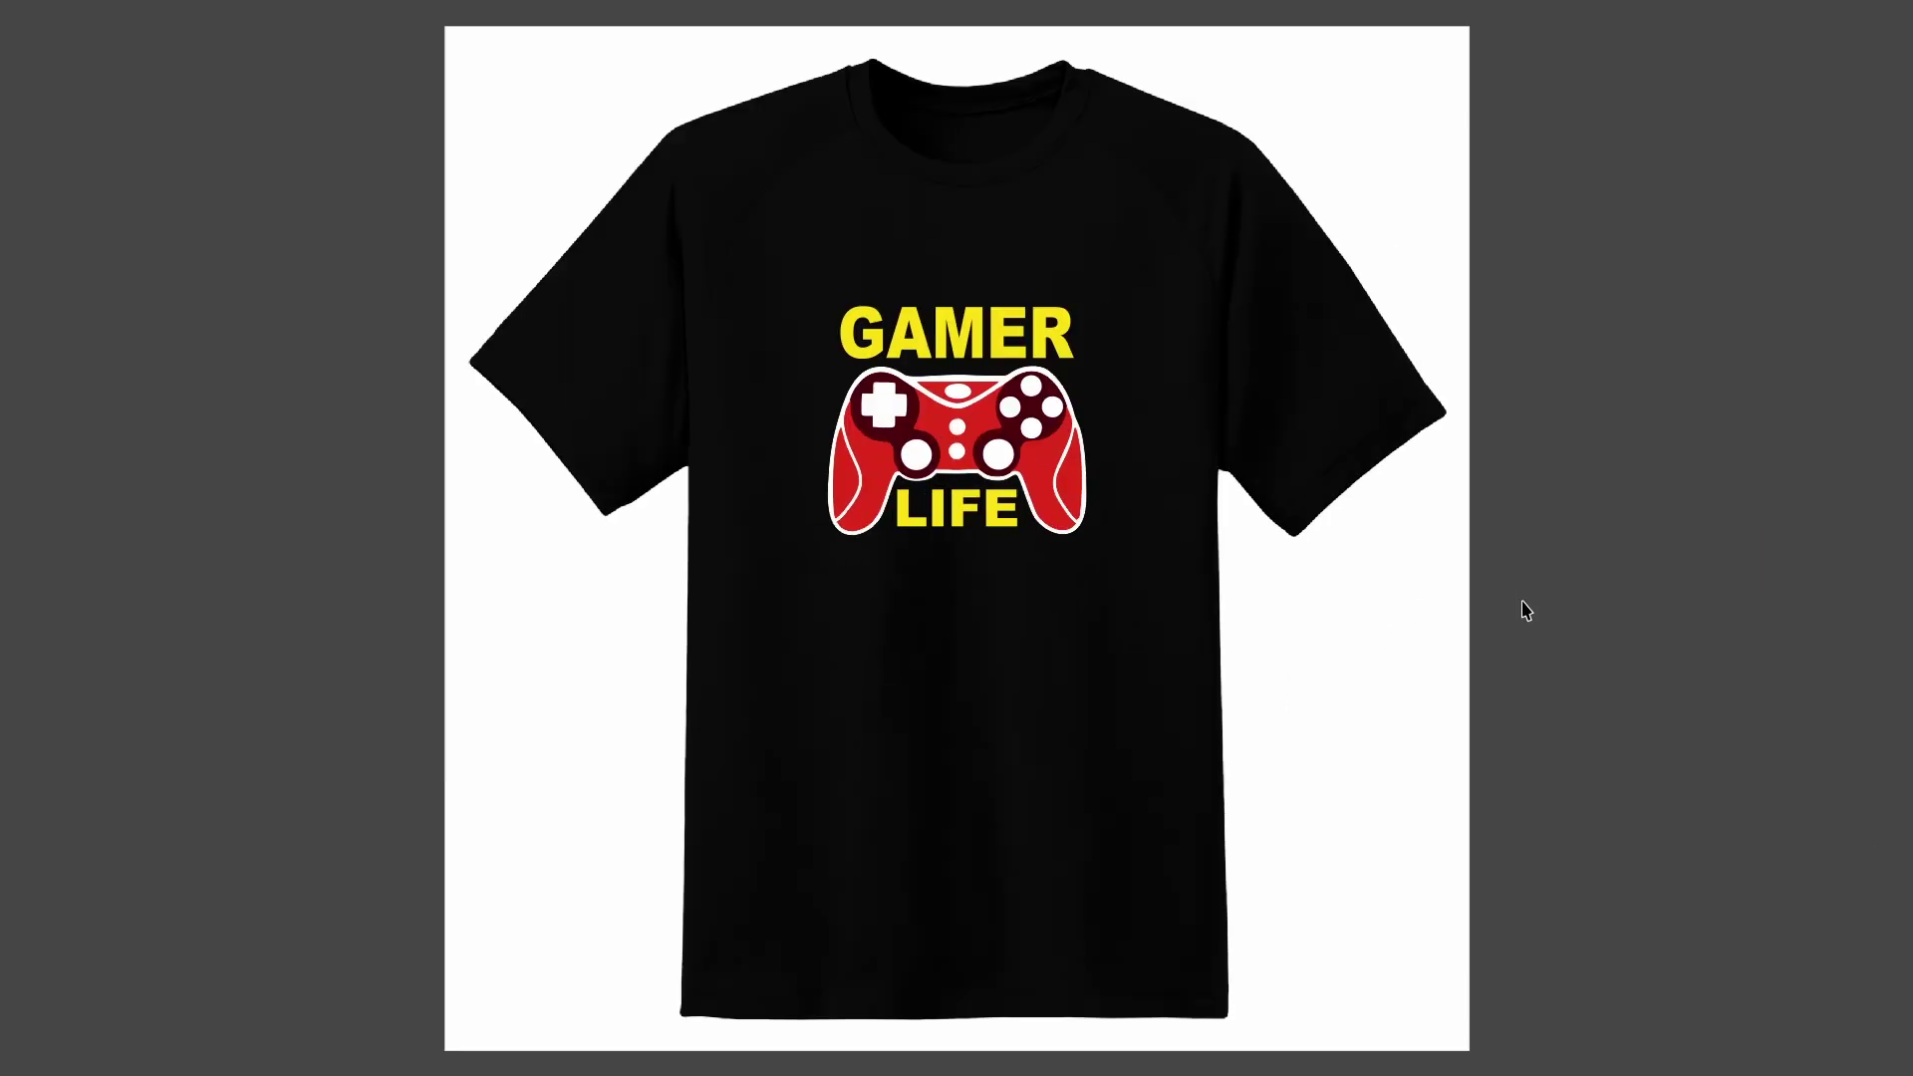
pyautogui.click(1631, 588)
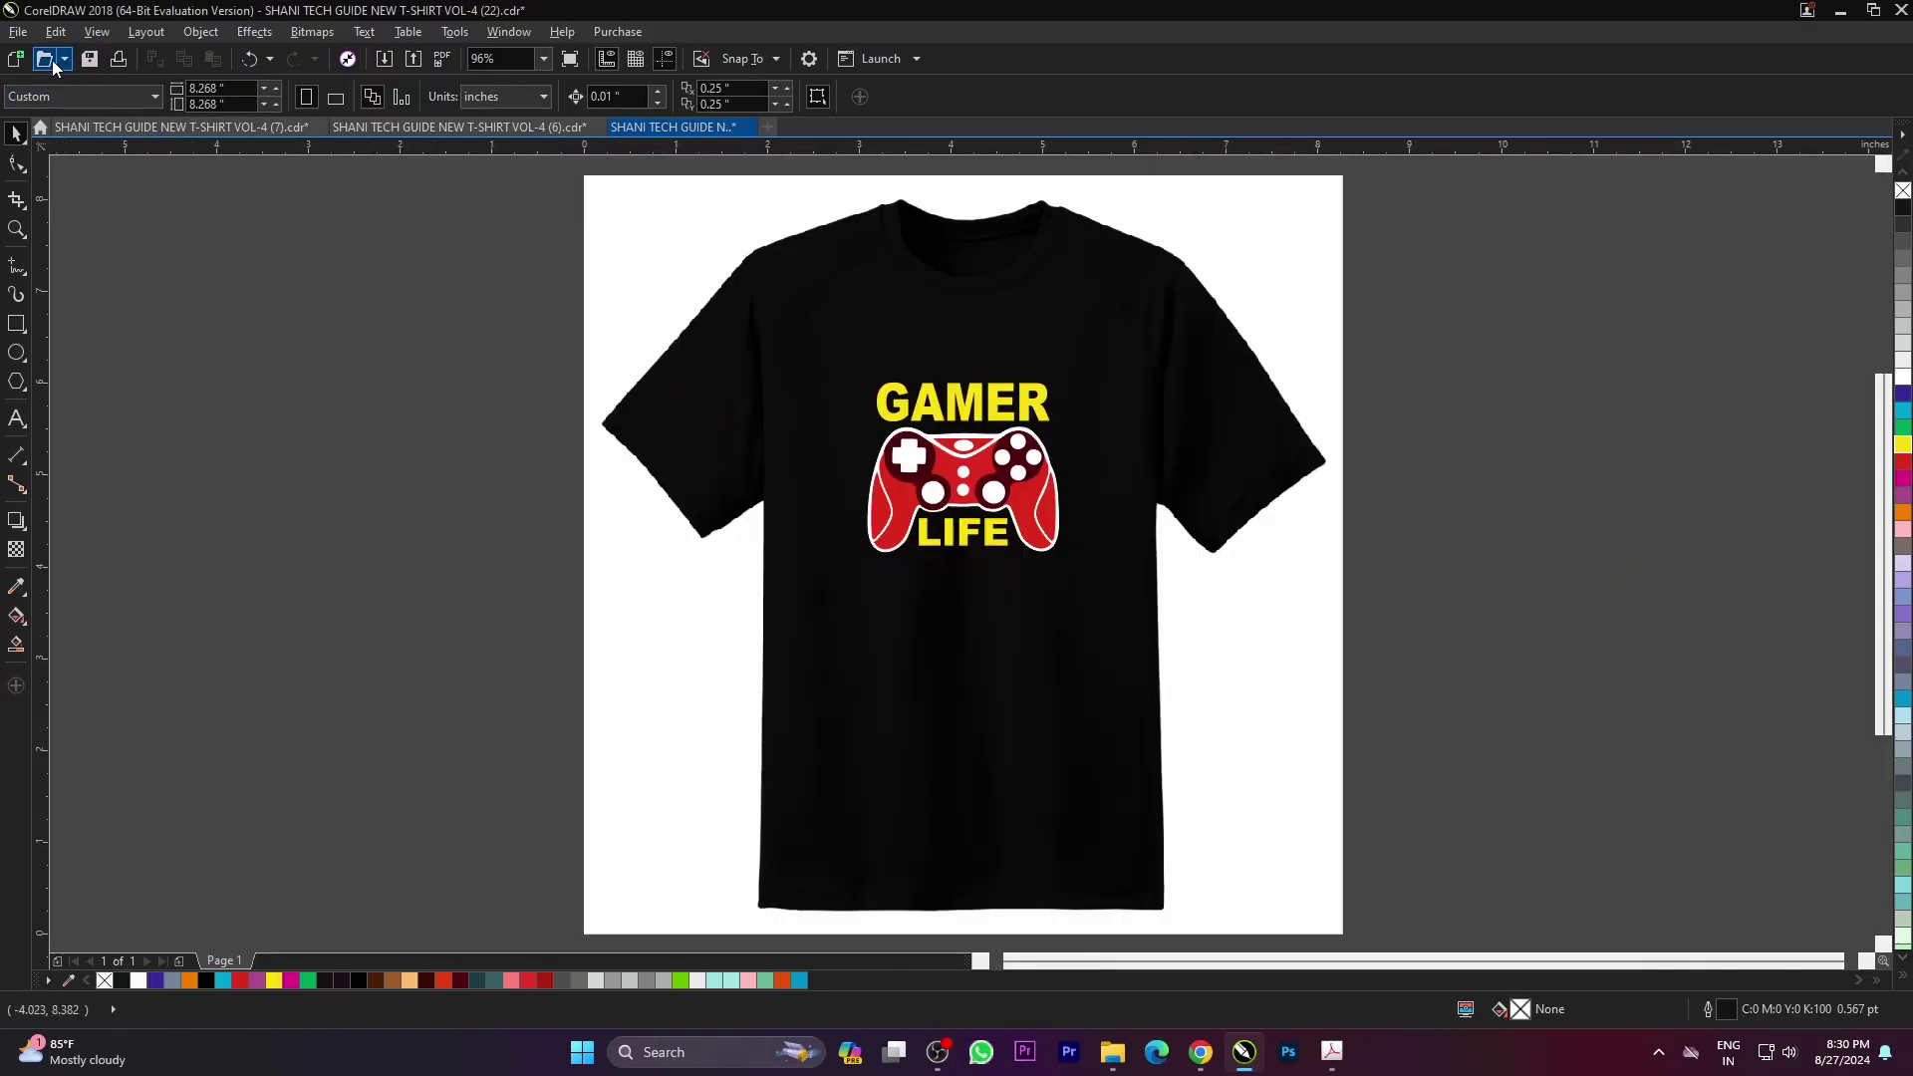
# - Open the YOUR OPINION HAS DULY BEEN NOTED design (33) and fit the page
pyautogui.click(321, 265)
pyautogui.scroll(-3)
pyautogui.scroll(-3)
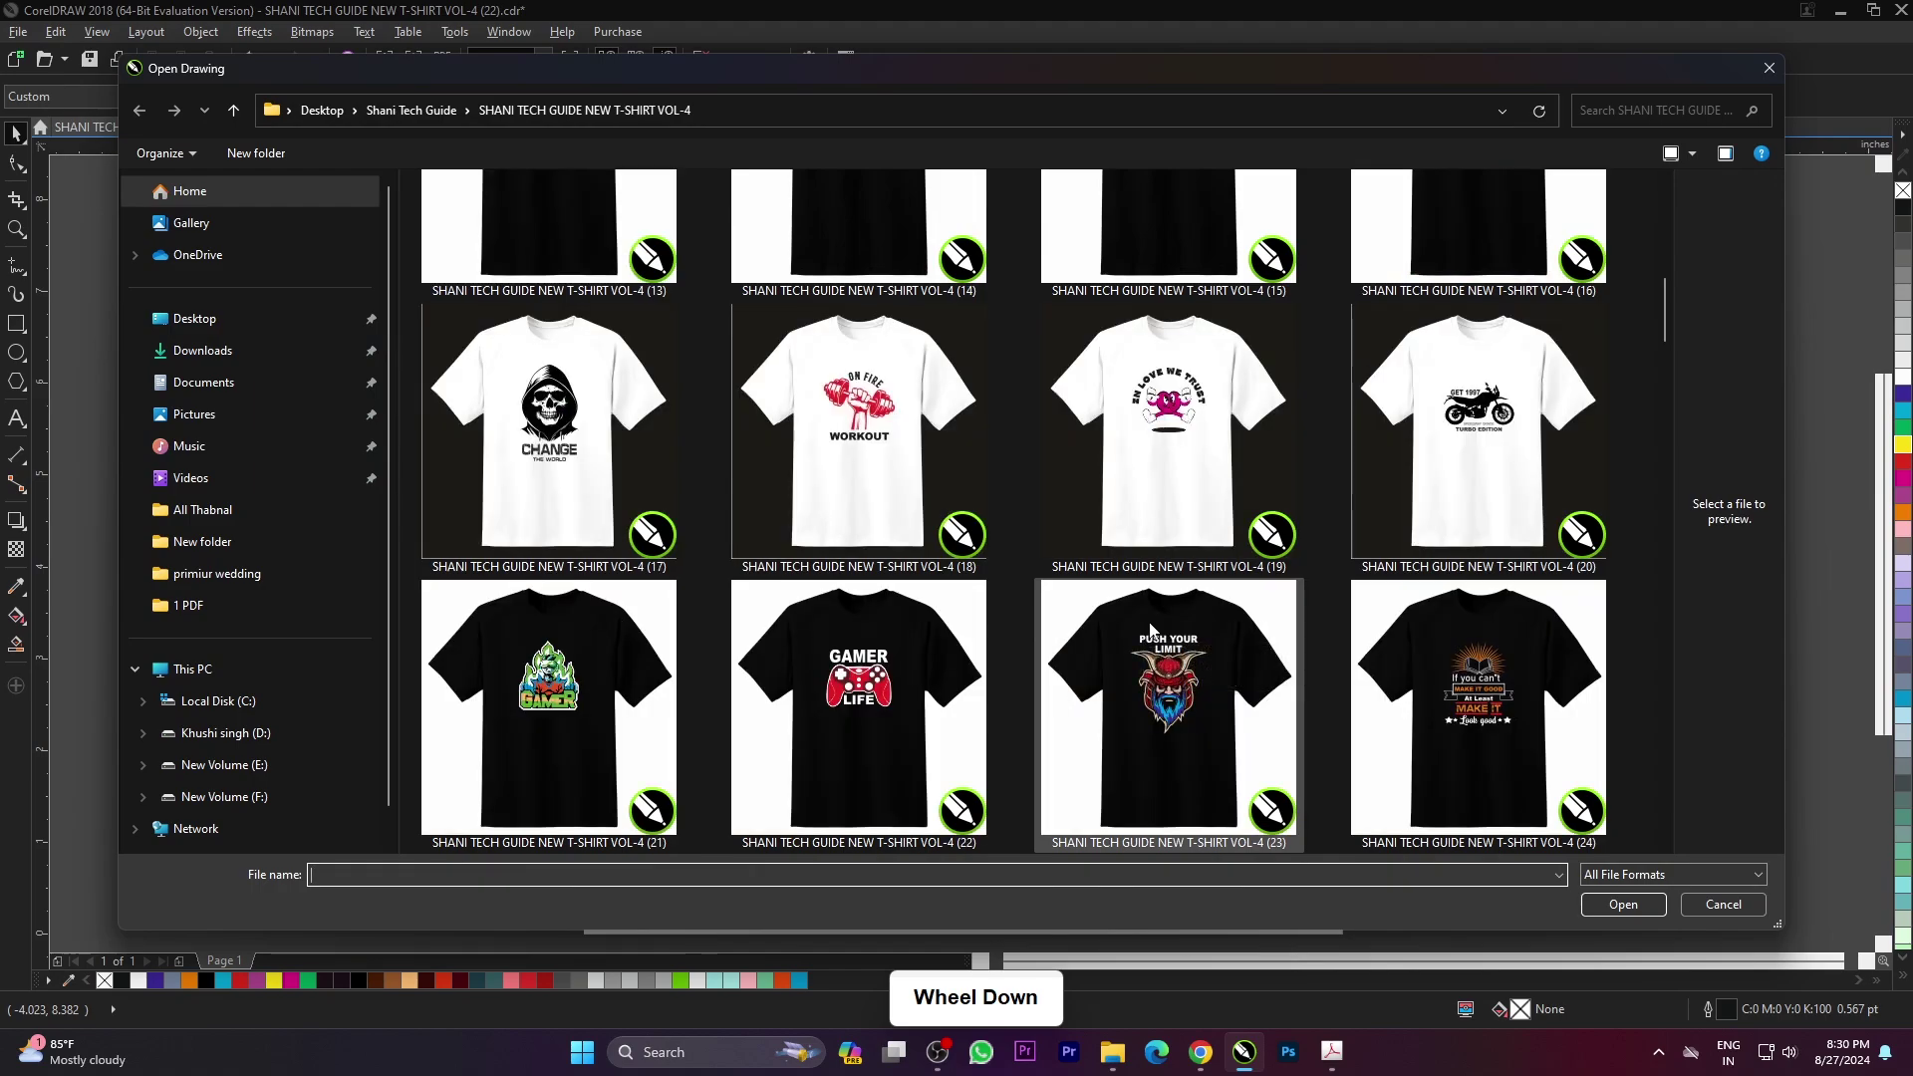
pyautogui.scroll(-3)
pyautogui.scroll(-3)
pyautogui.scroll(-3)
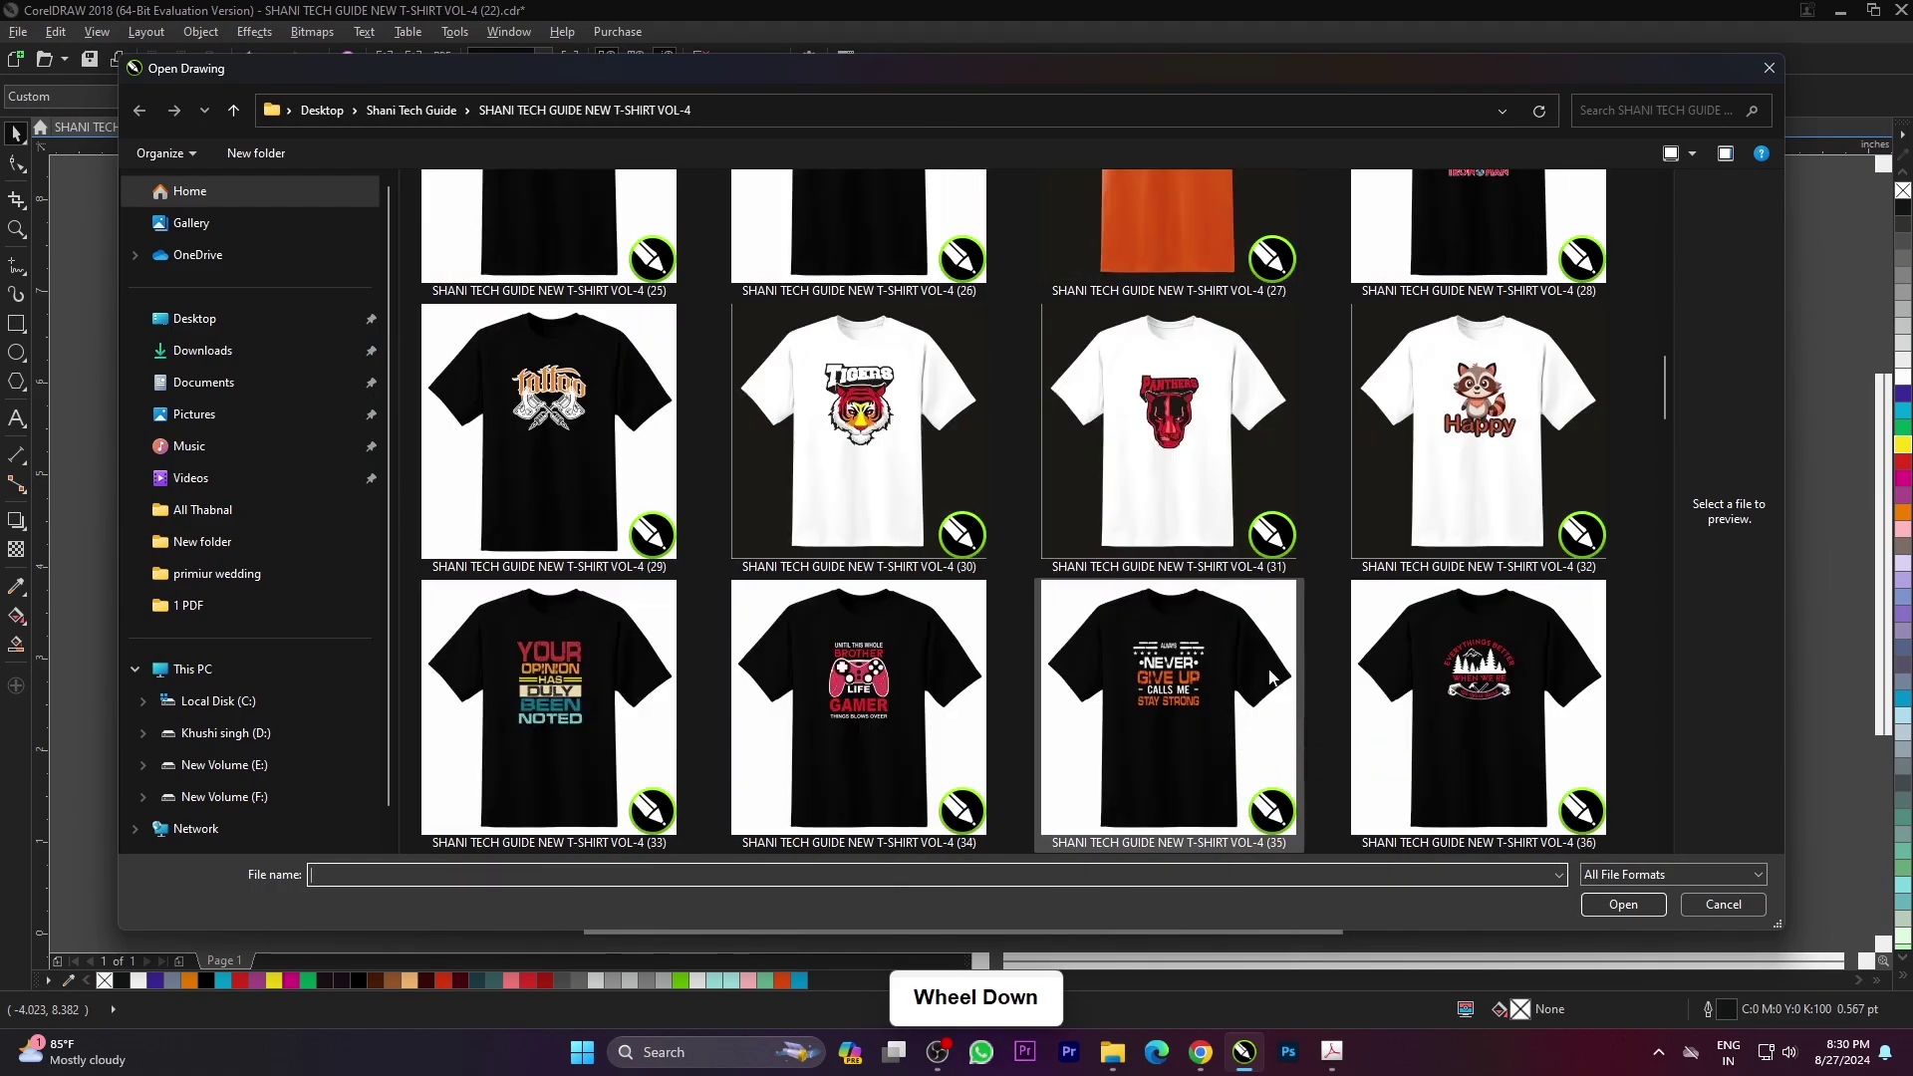
pyautogui.scroll(-3)
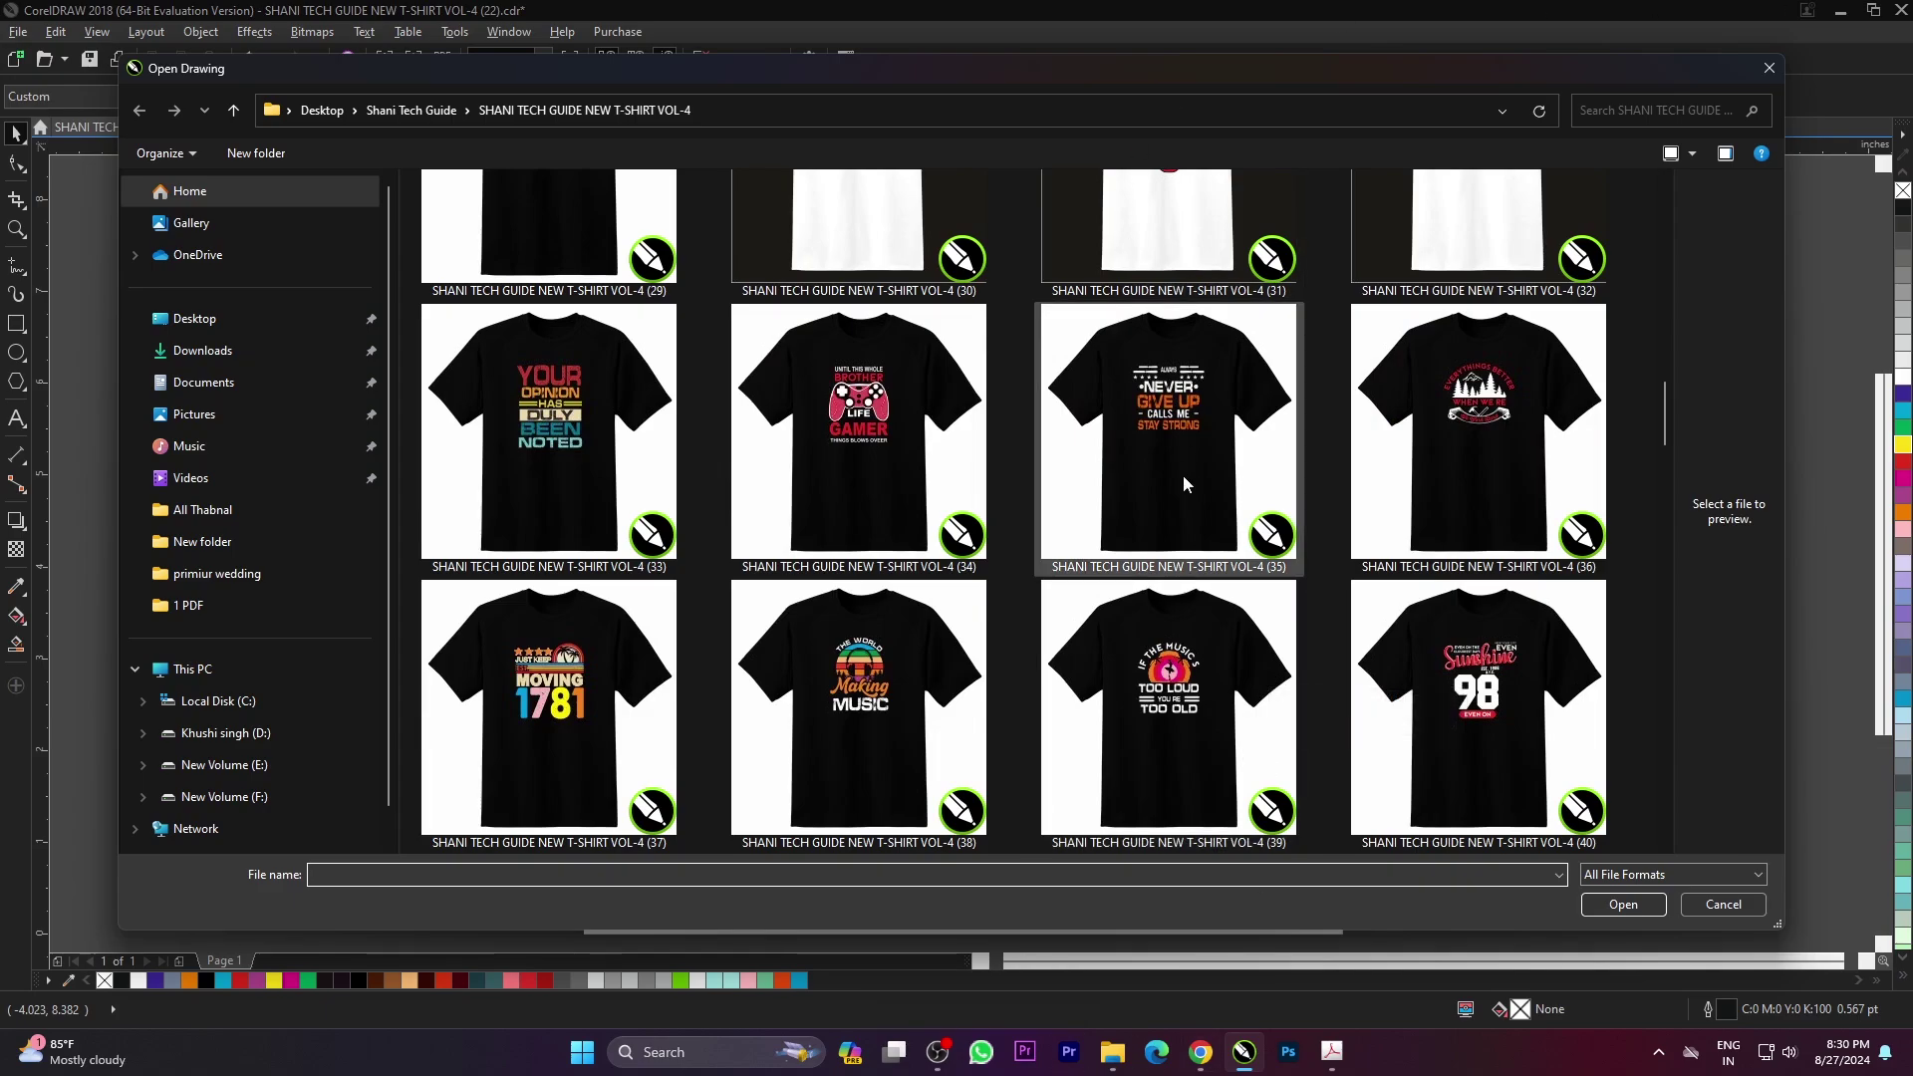
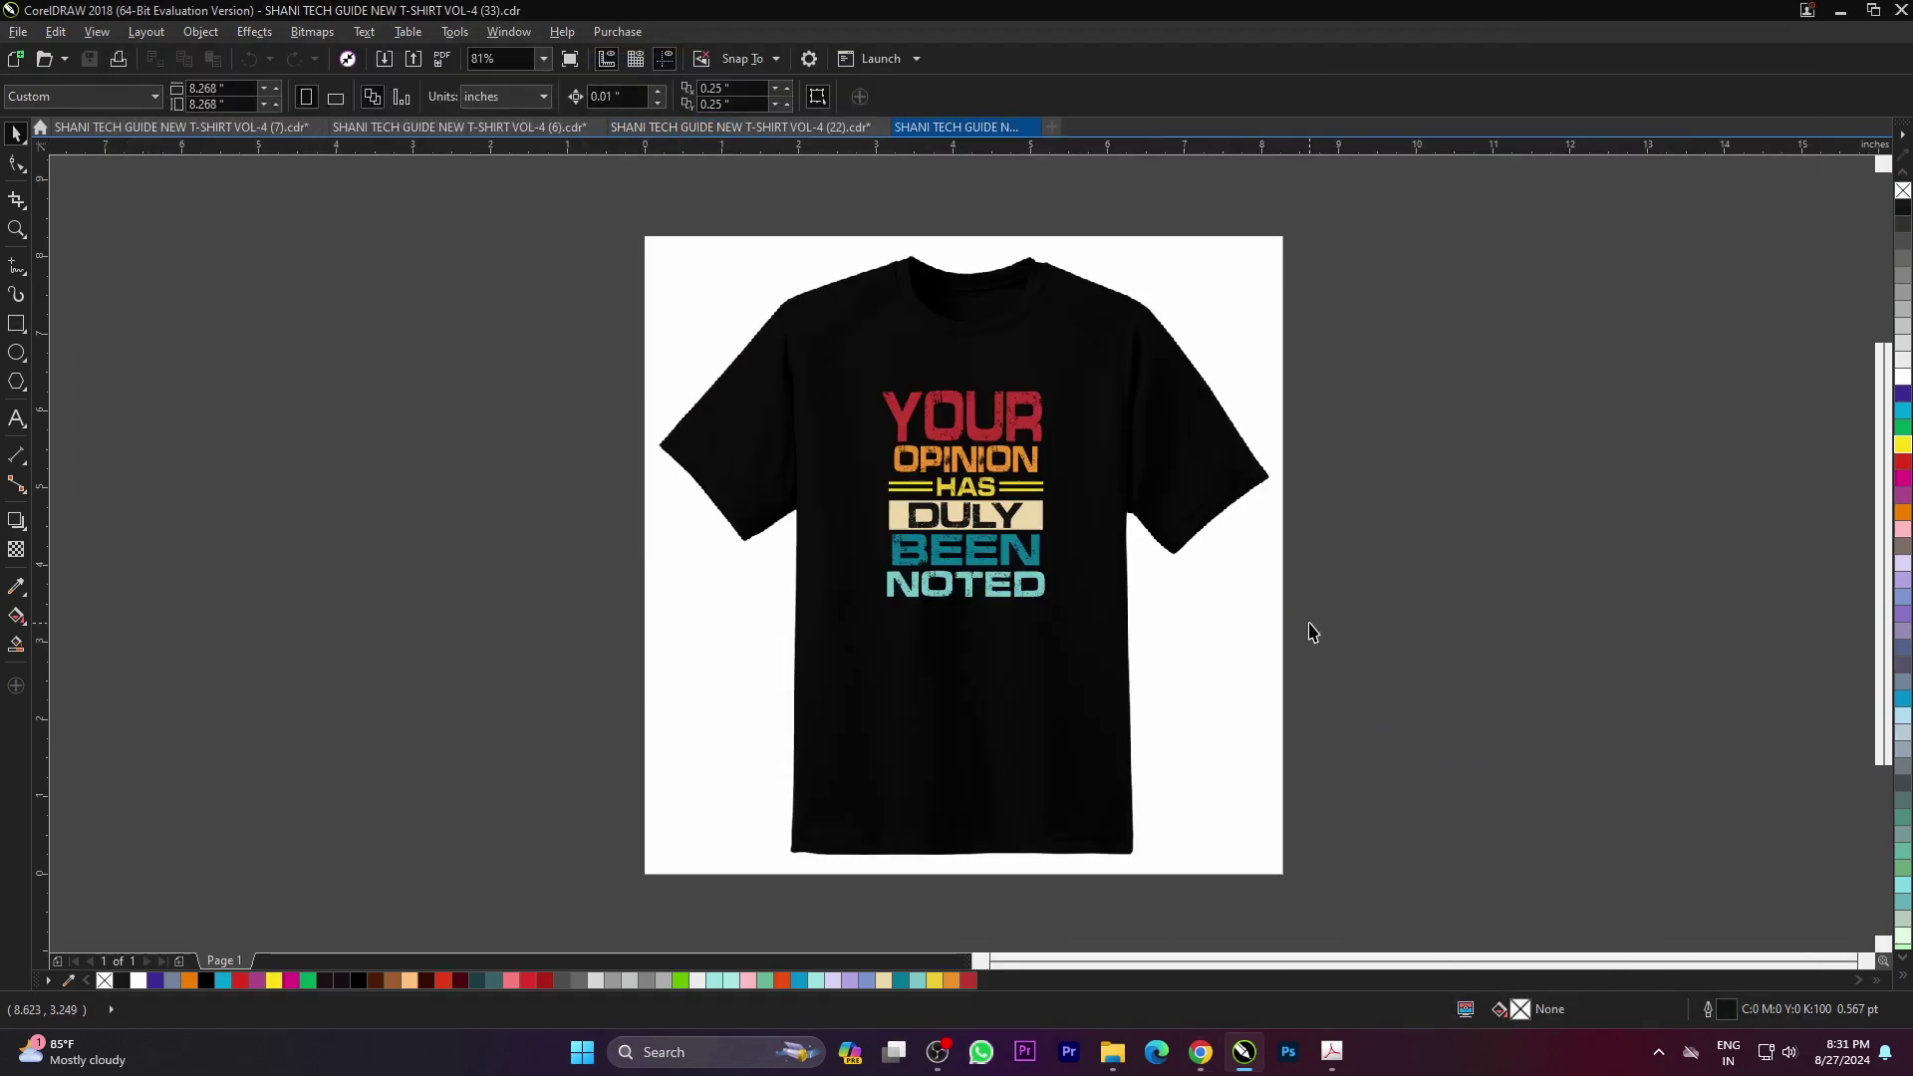
pyautogui.press('F4')
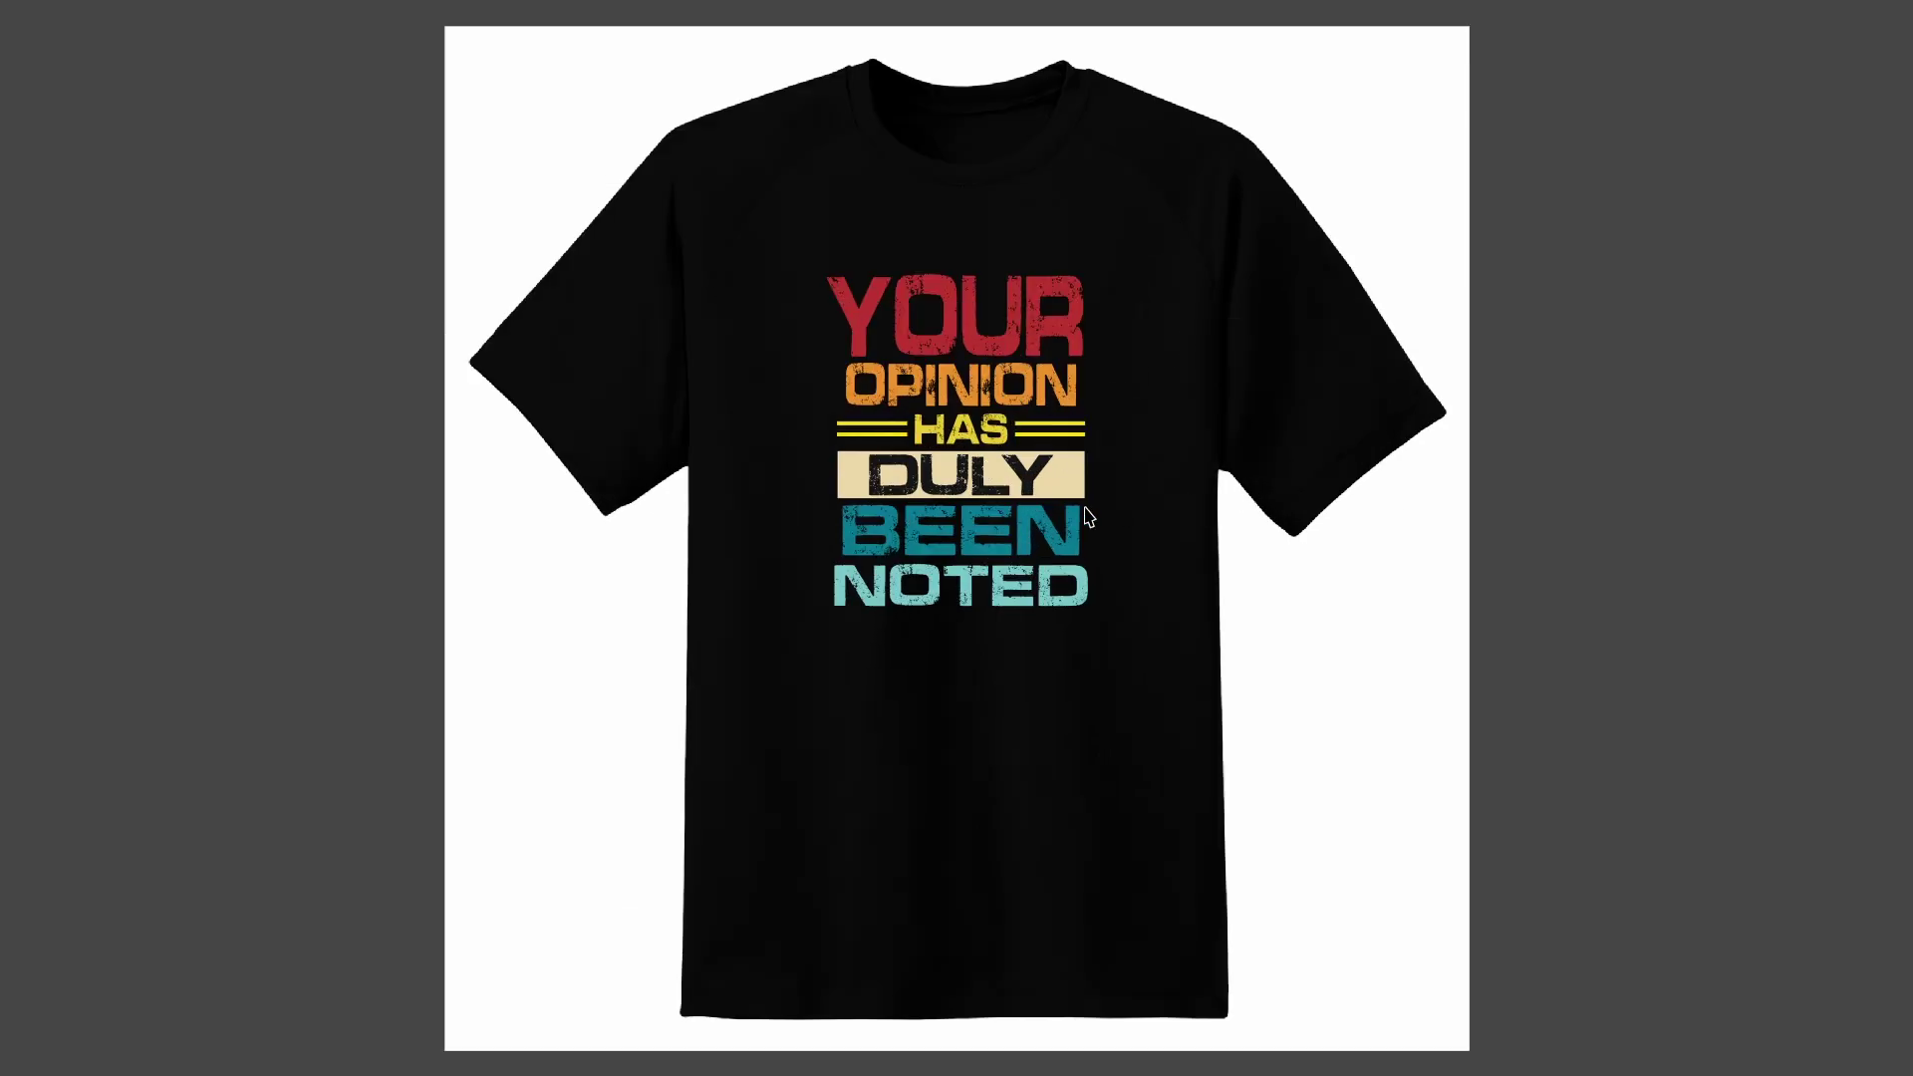
# - Recolor OPINION blue and HAS red from the palette
pyautogui.click(1388, 625)
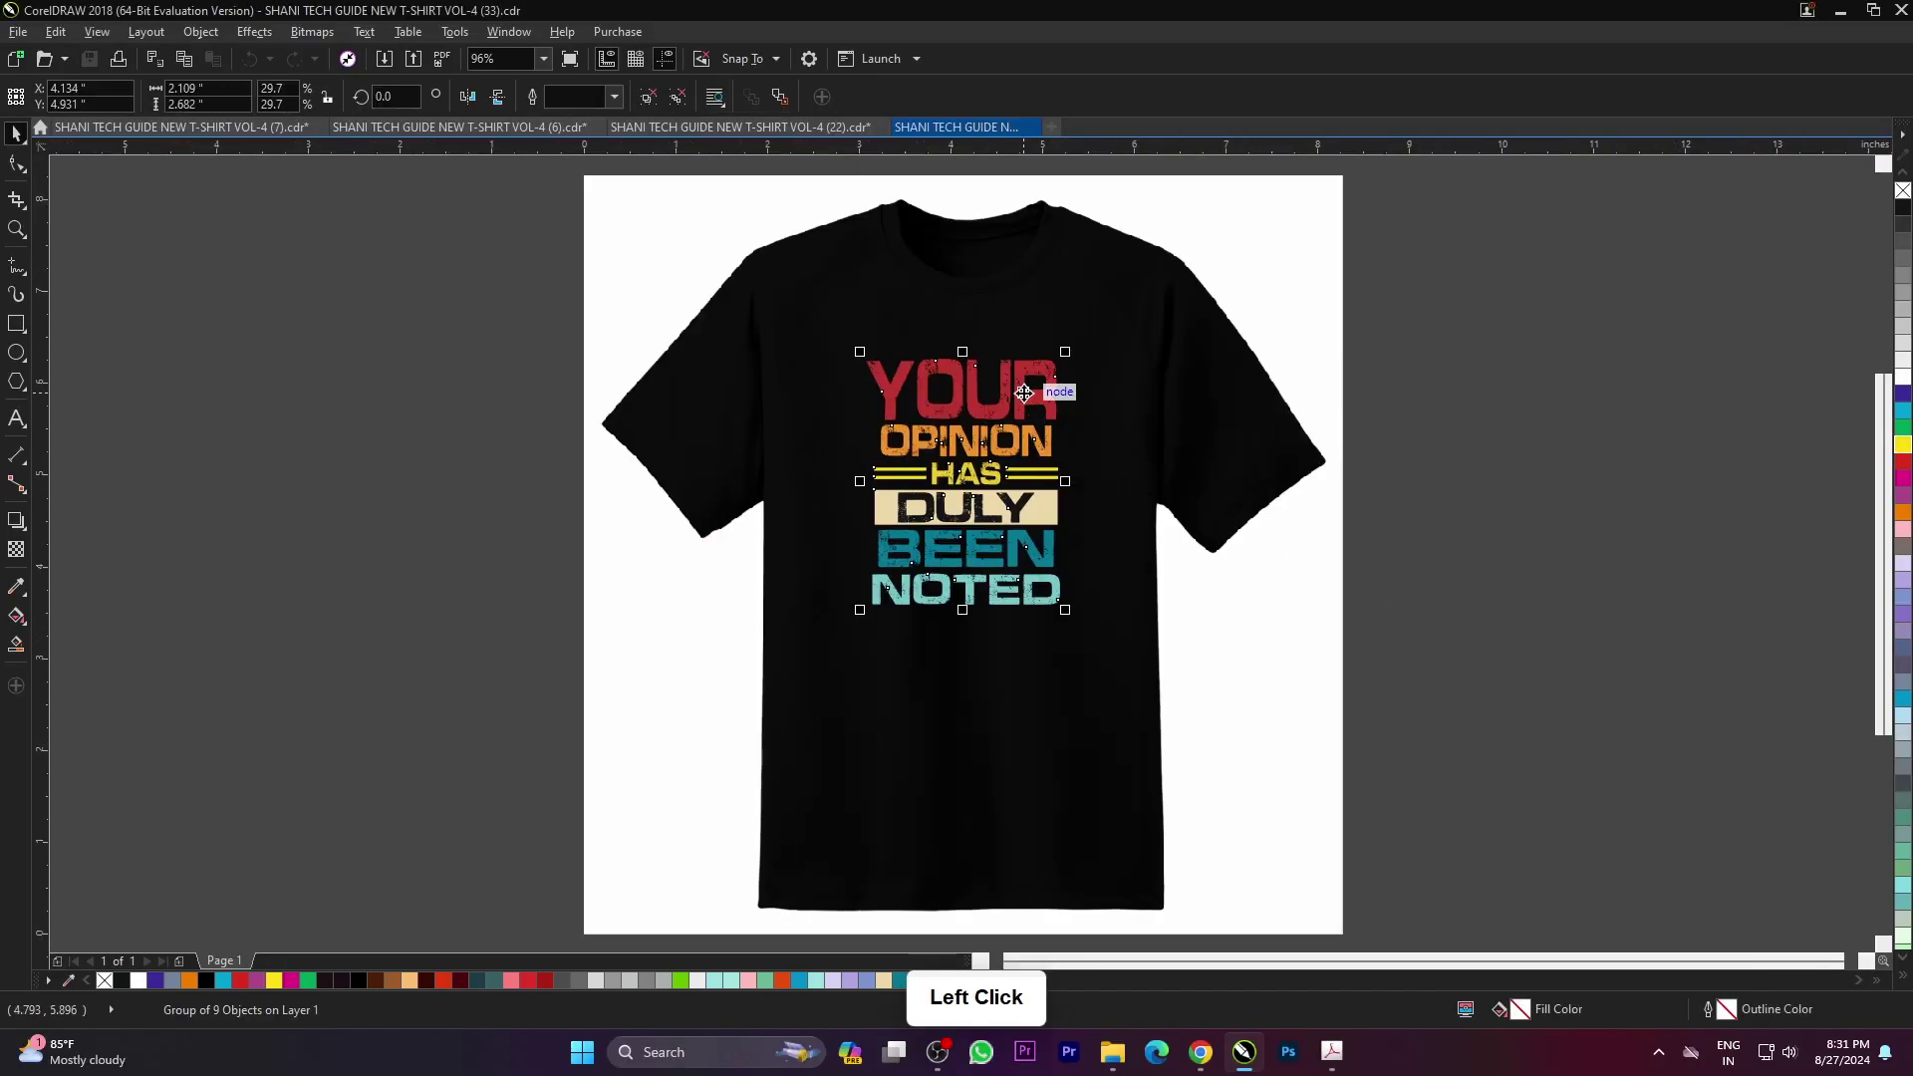
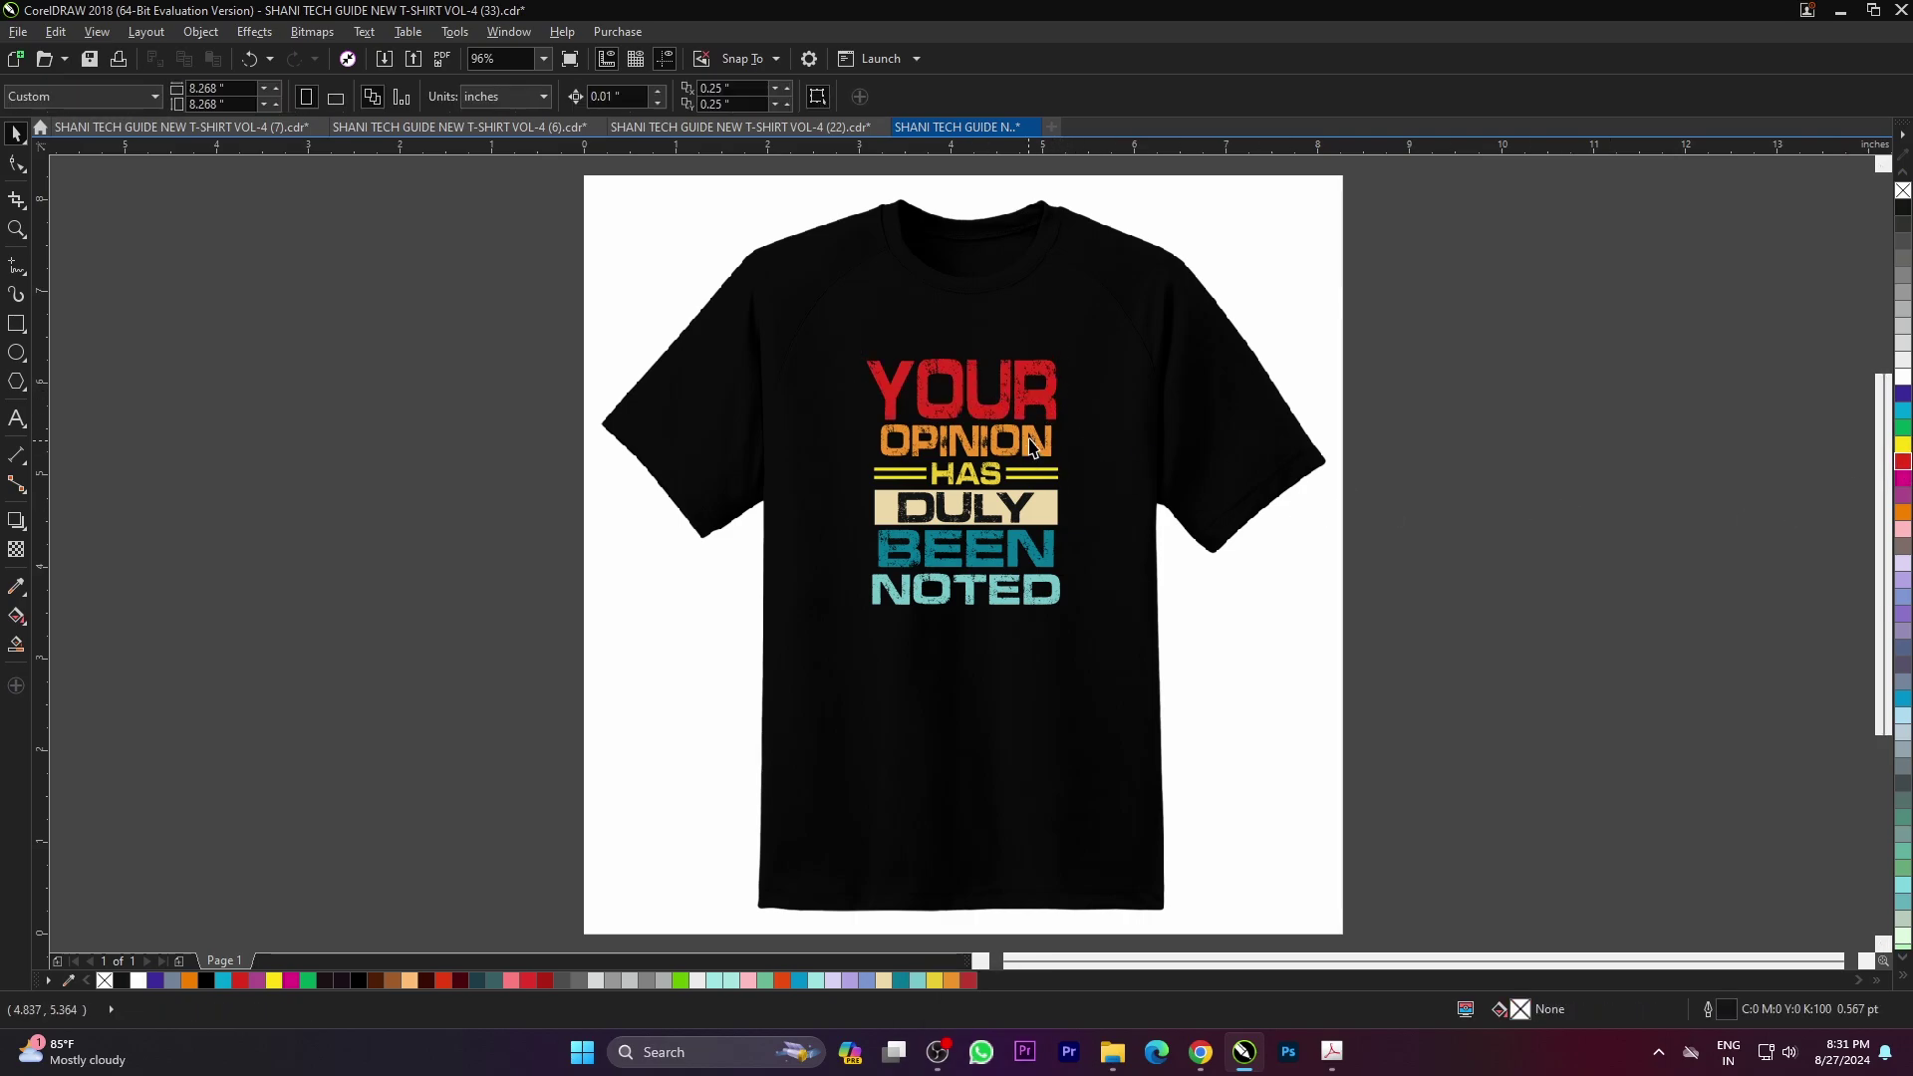
pyautogui.click(1037, 442)
pyautogui.scroll(3)
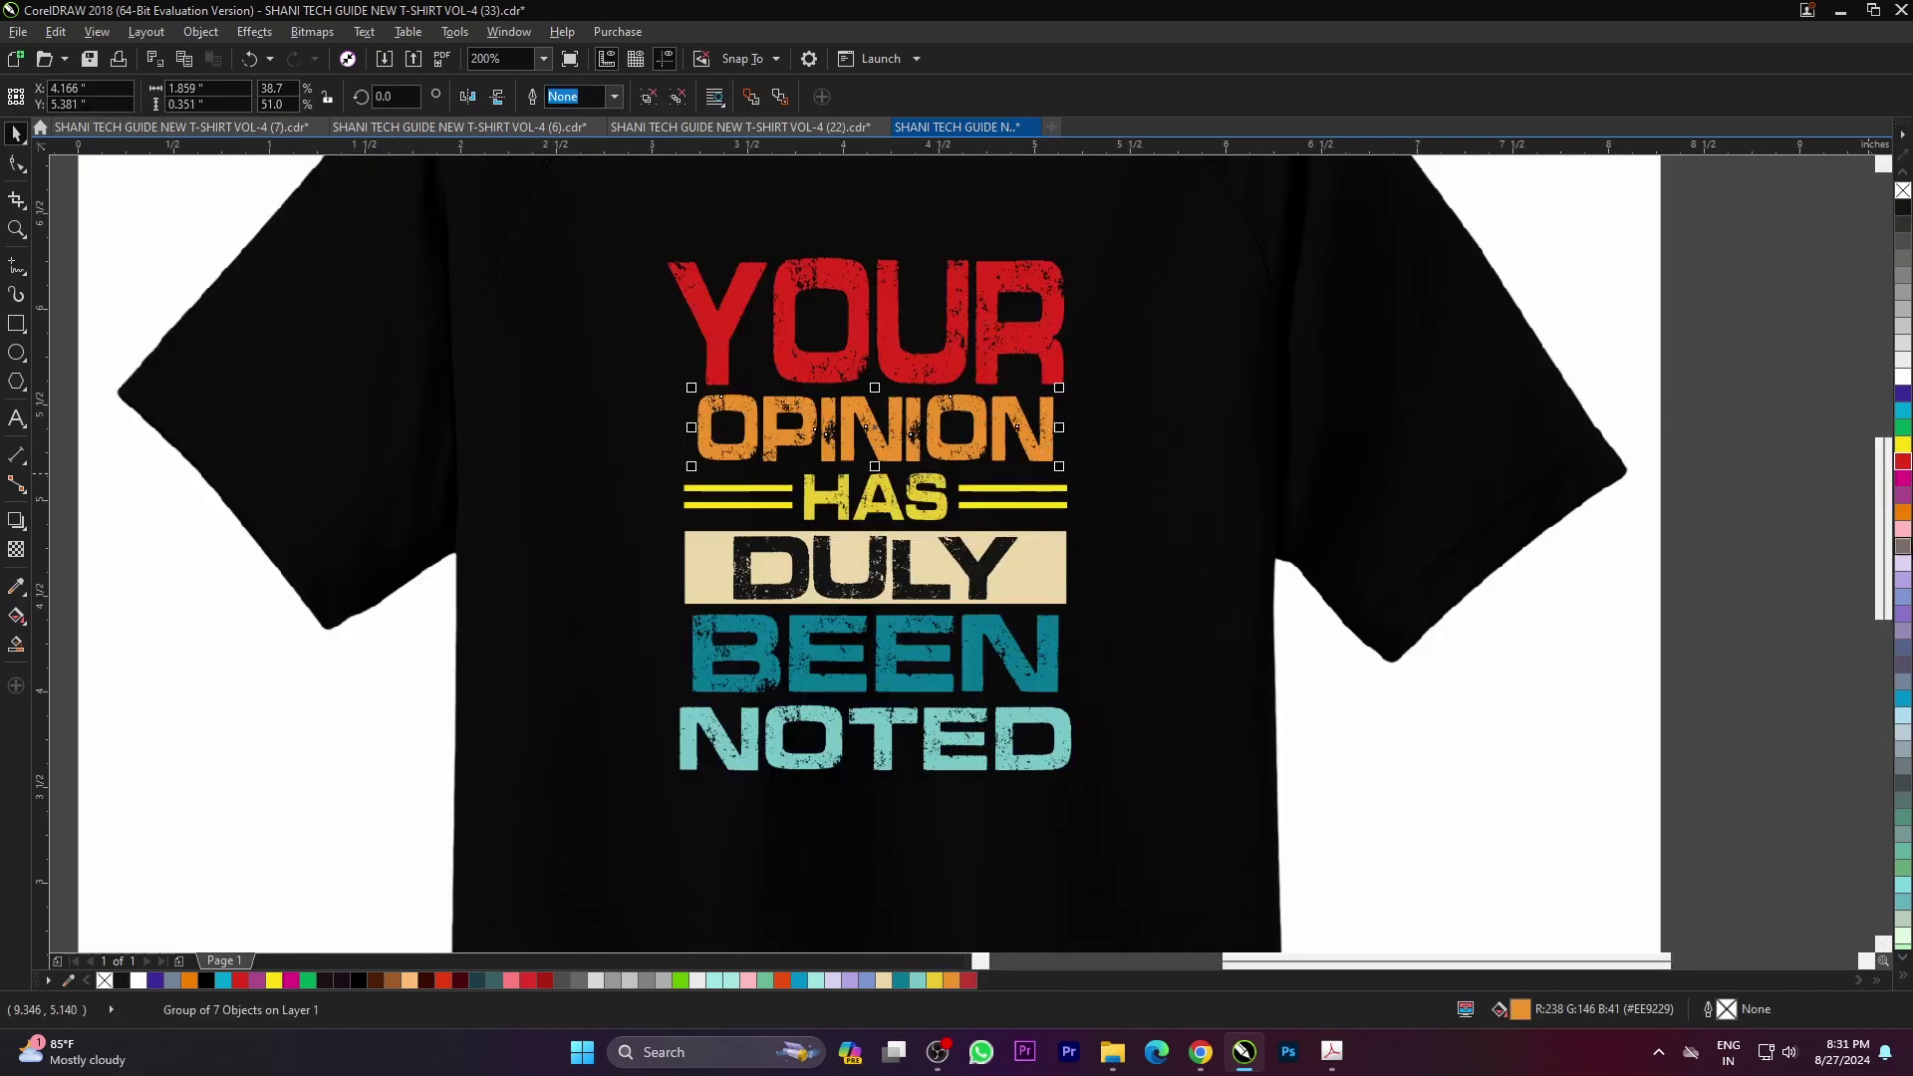
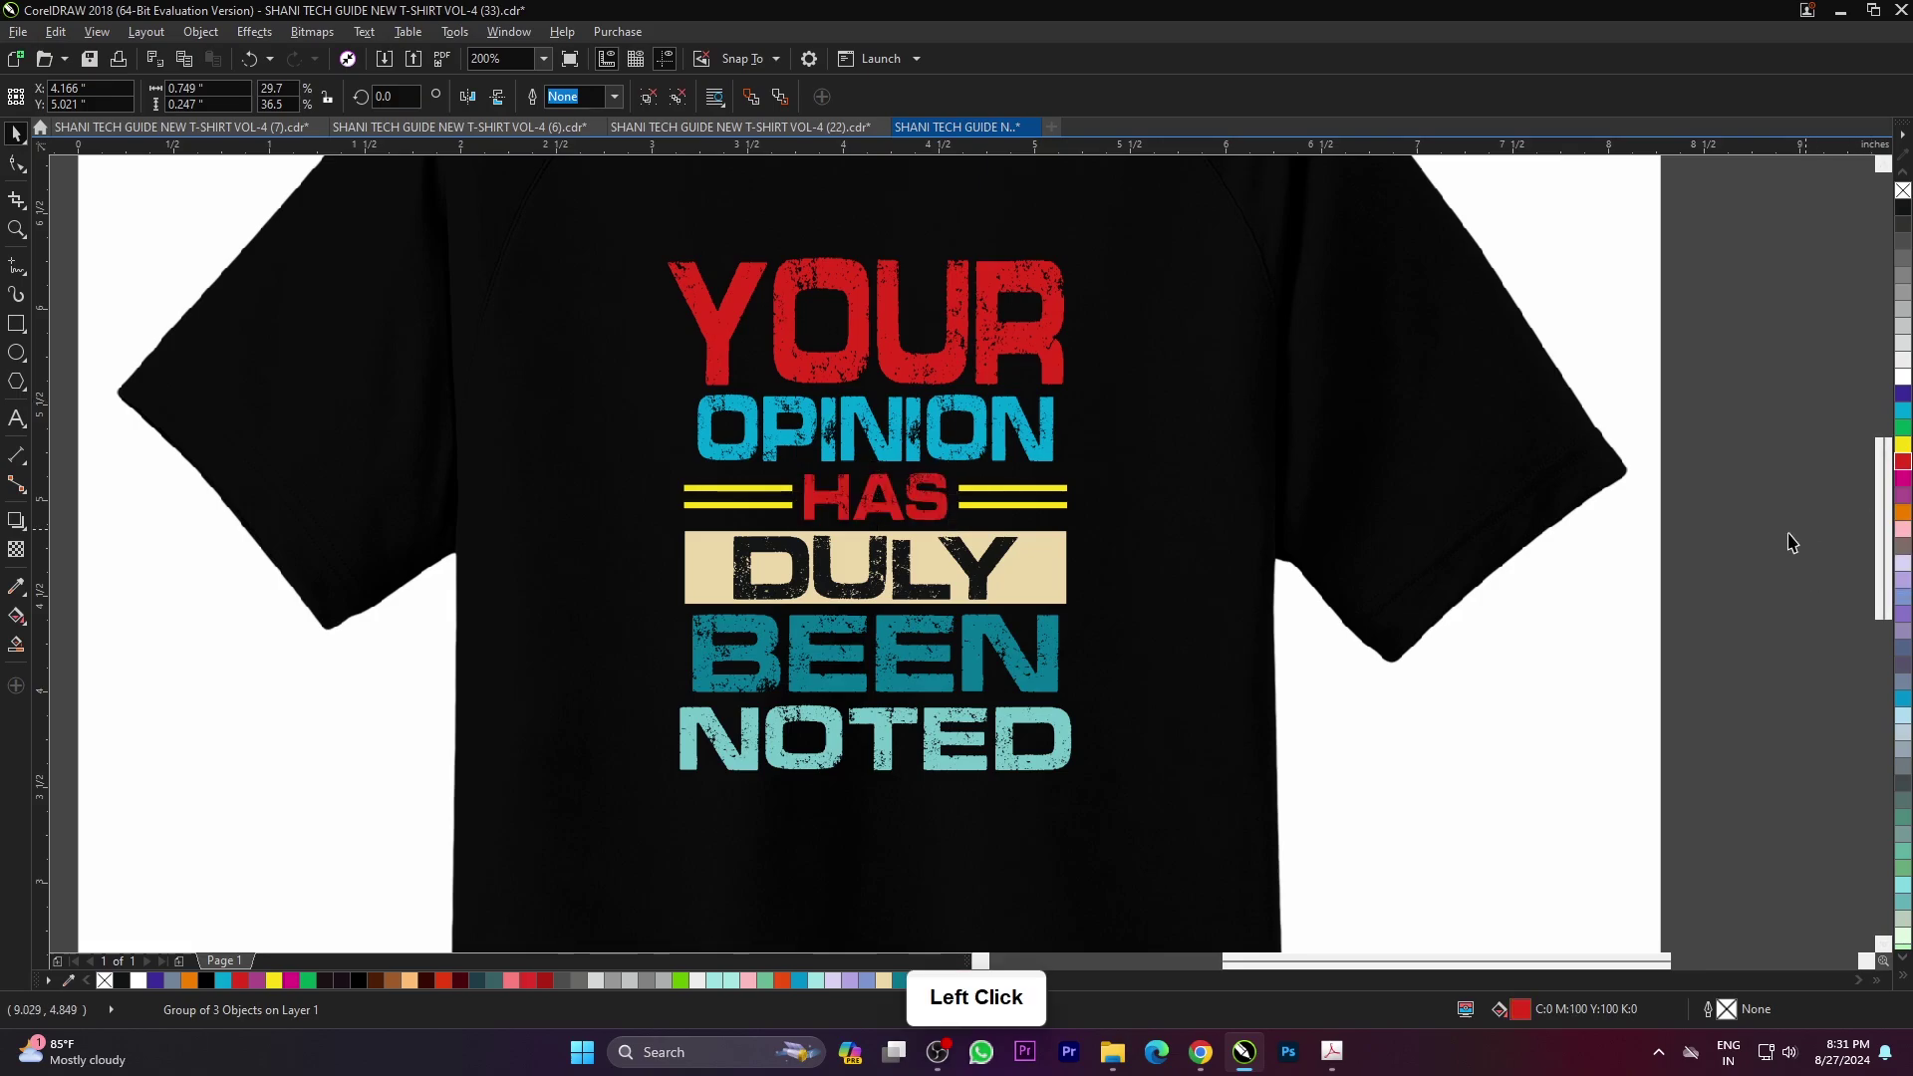
pyautogui.click(1031, 494)
pyautogui.scroll(-3)
pyautogui.scroll(3)
pyautogui.scroll(-3)
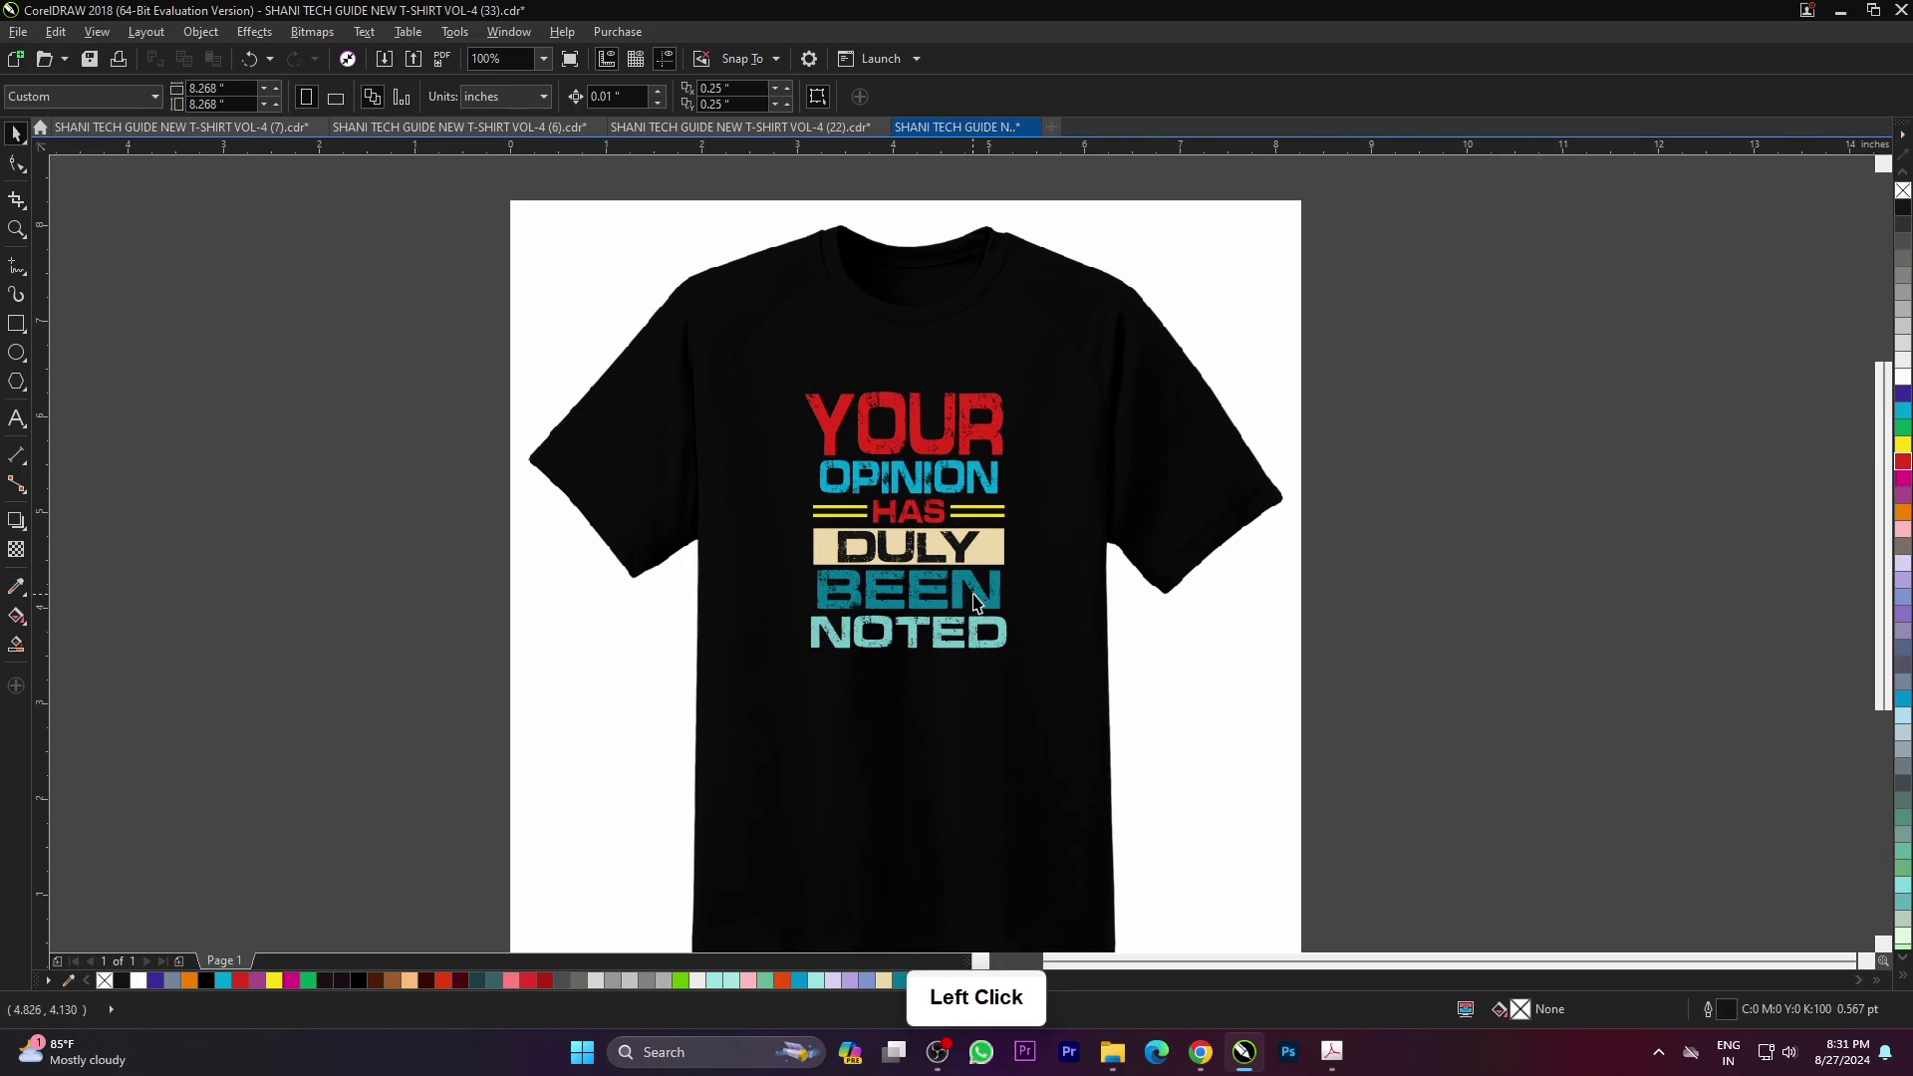
# - Give BEEN a violet-blue fill through the Edit Fill colour settings
pyautogui.click(981, 600)
pyautogui.doubleClick(1530, 1009)
pyautogui.click(959, 328)
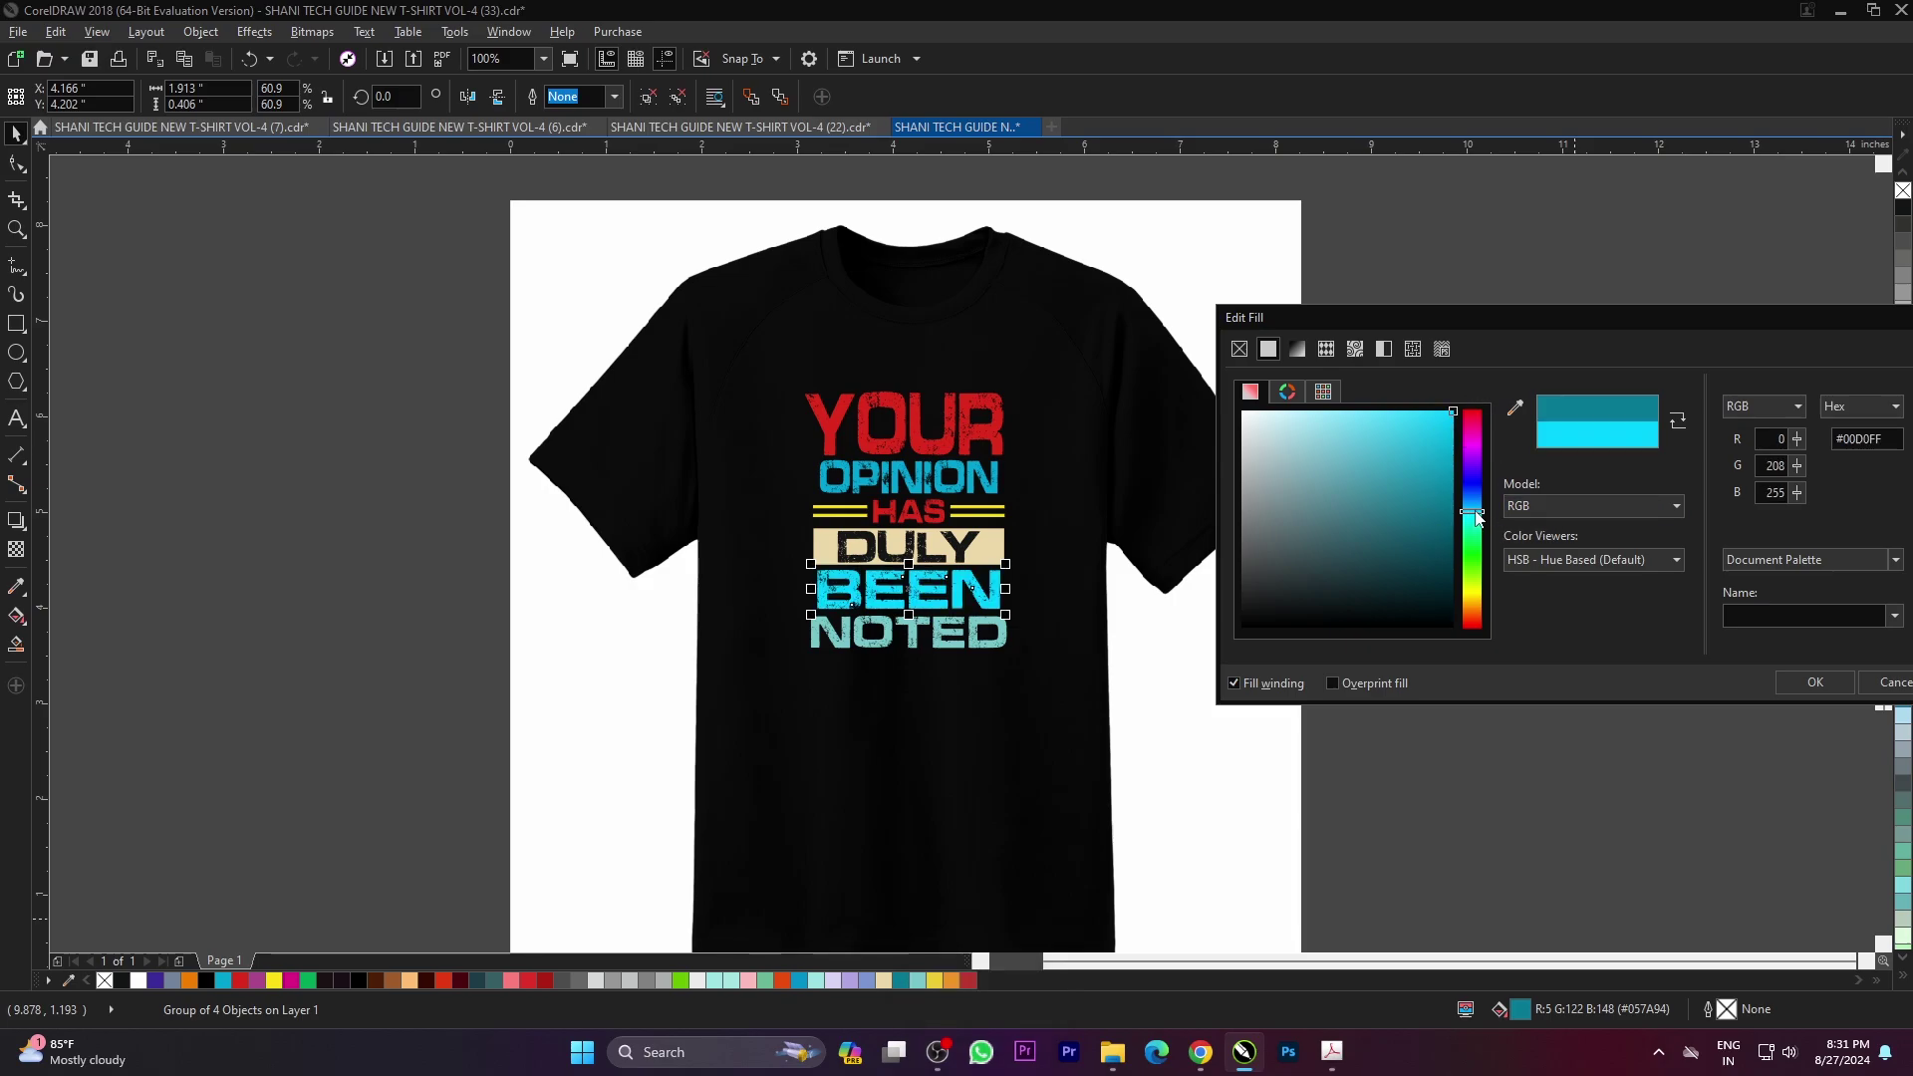
pyautogui.click(1480, 516)
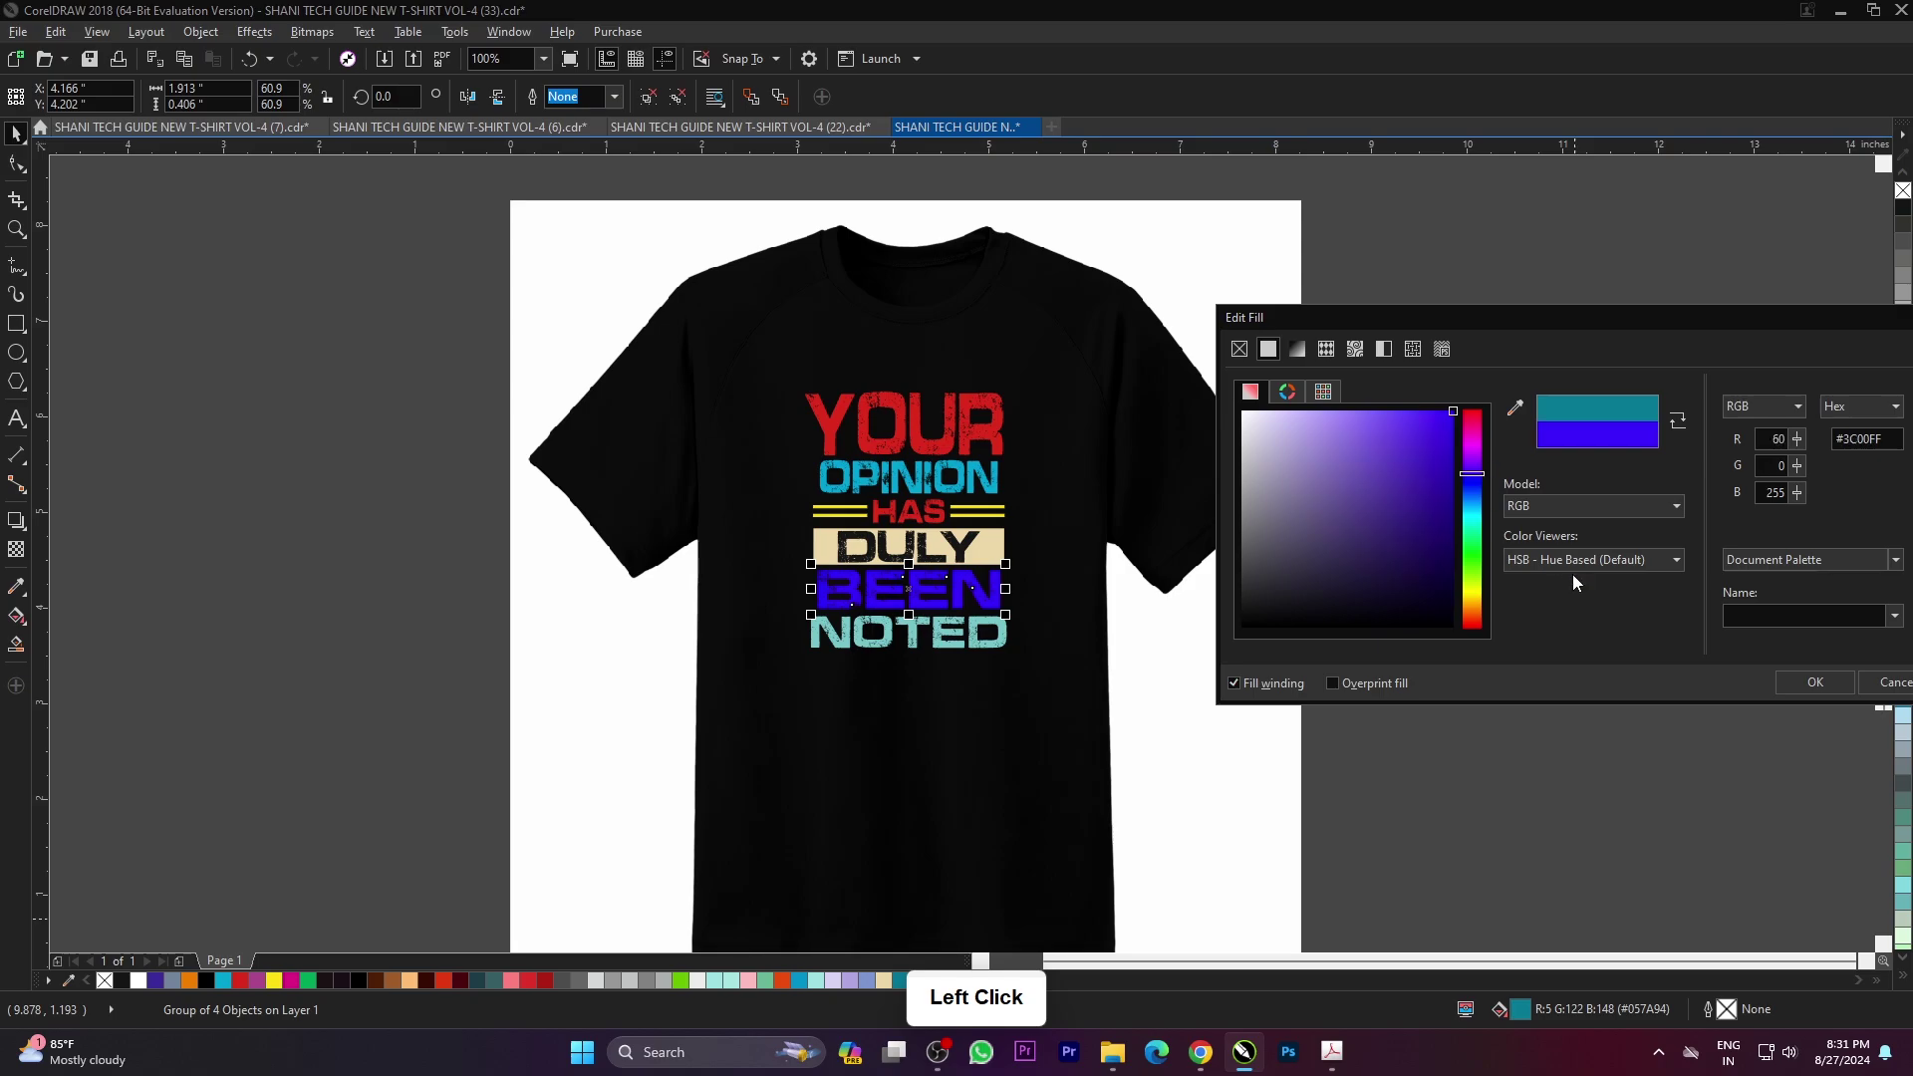
pyautogui.doubleClick(1730, 704)
pyautogui.scroll(3)
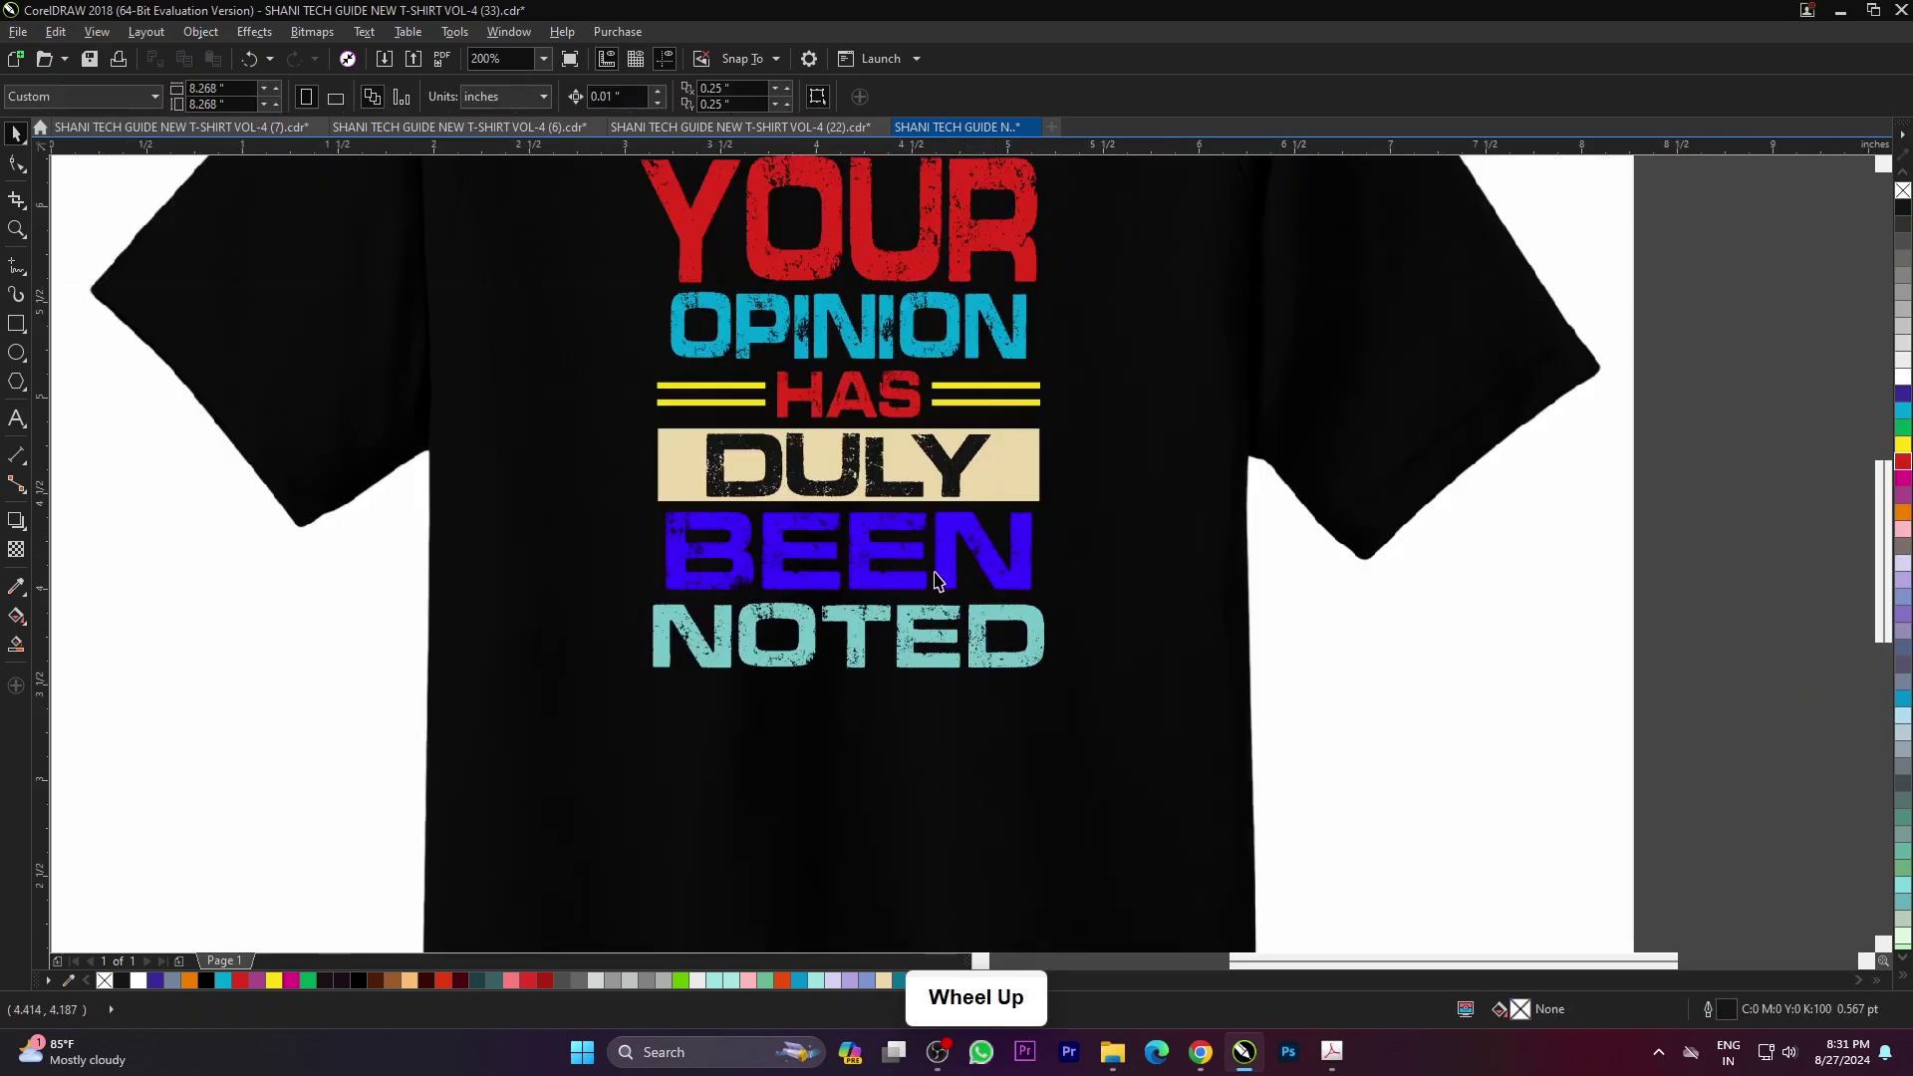
pyautogui.scroll(-3)
pyautogui.click(1331, 545)
pyautogui.doubleClick(1546, 548)
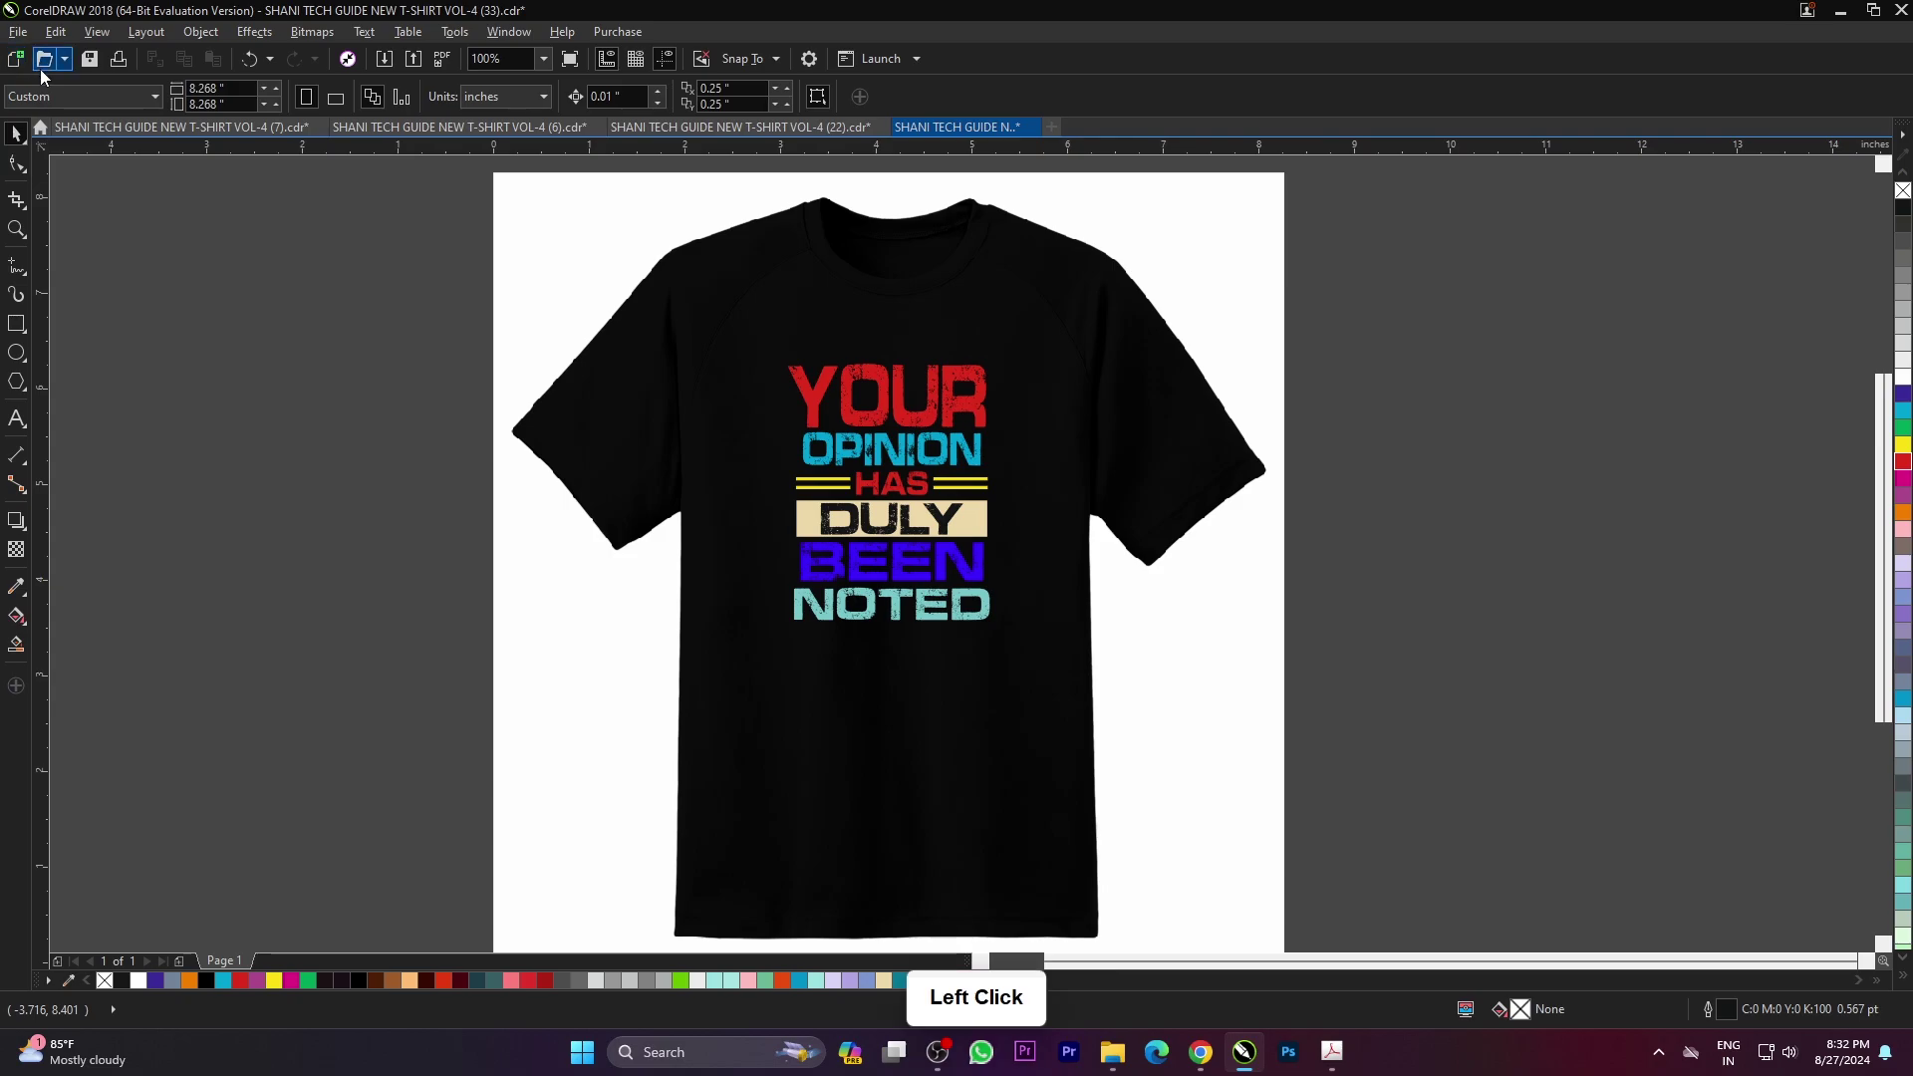
# - Open the NEVER GIVE UP, STAY STRONG design (35) and fit the whole page in view
pyautogui.click(719, 553)
pyautogui.scroll(-3)
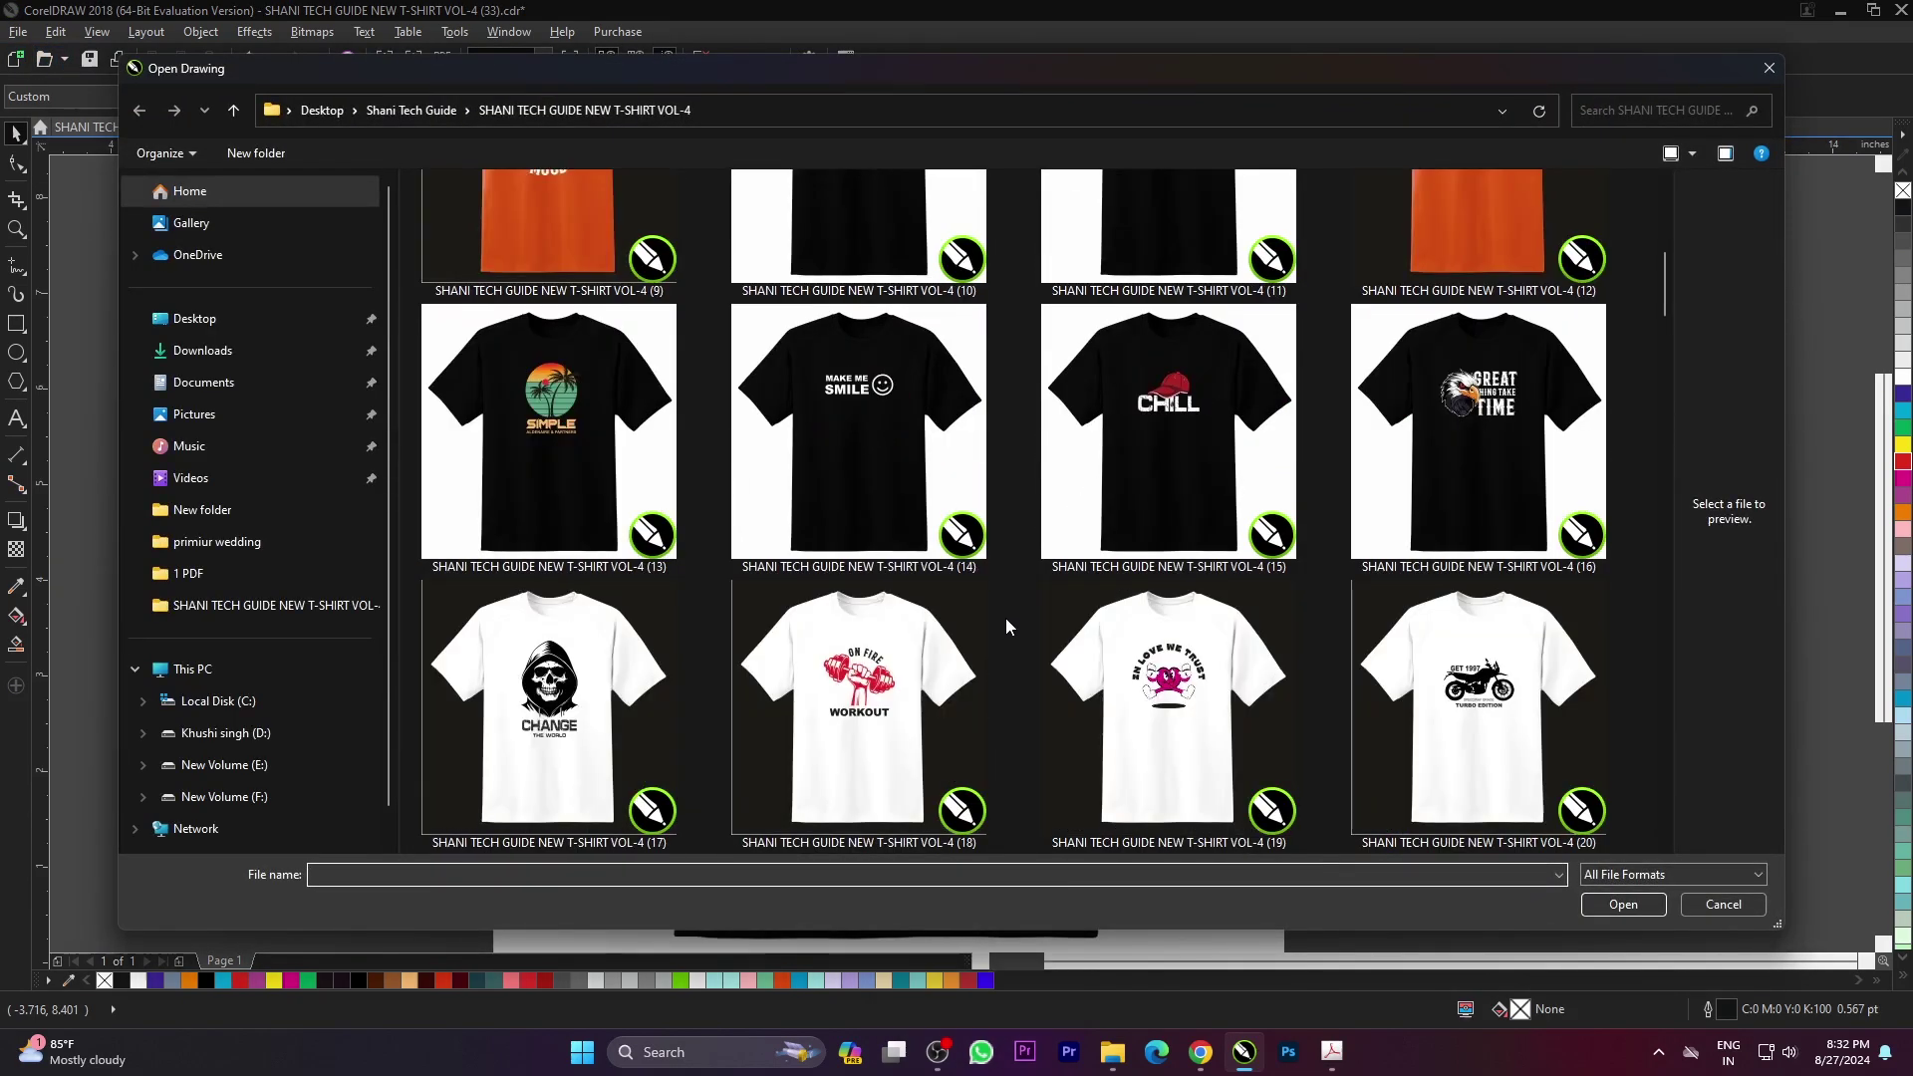
pyautogui.scroll(-3)
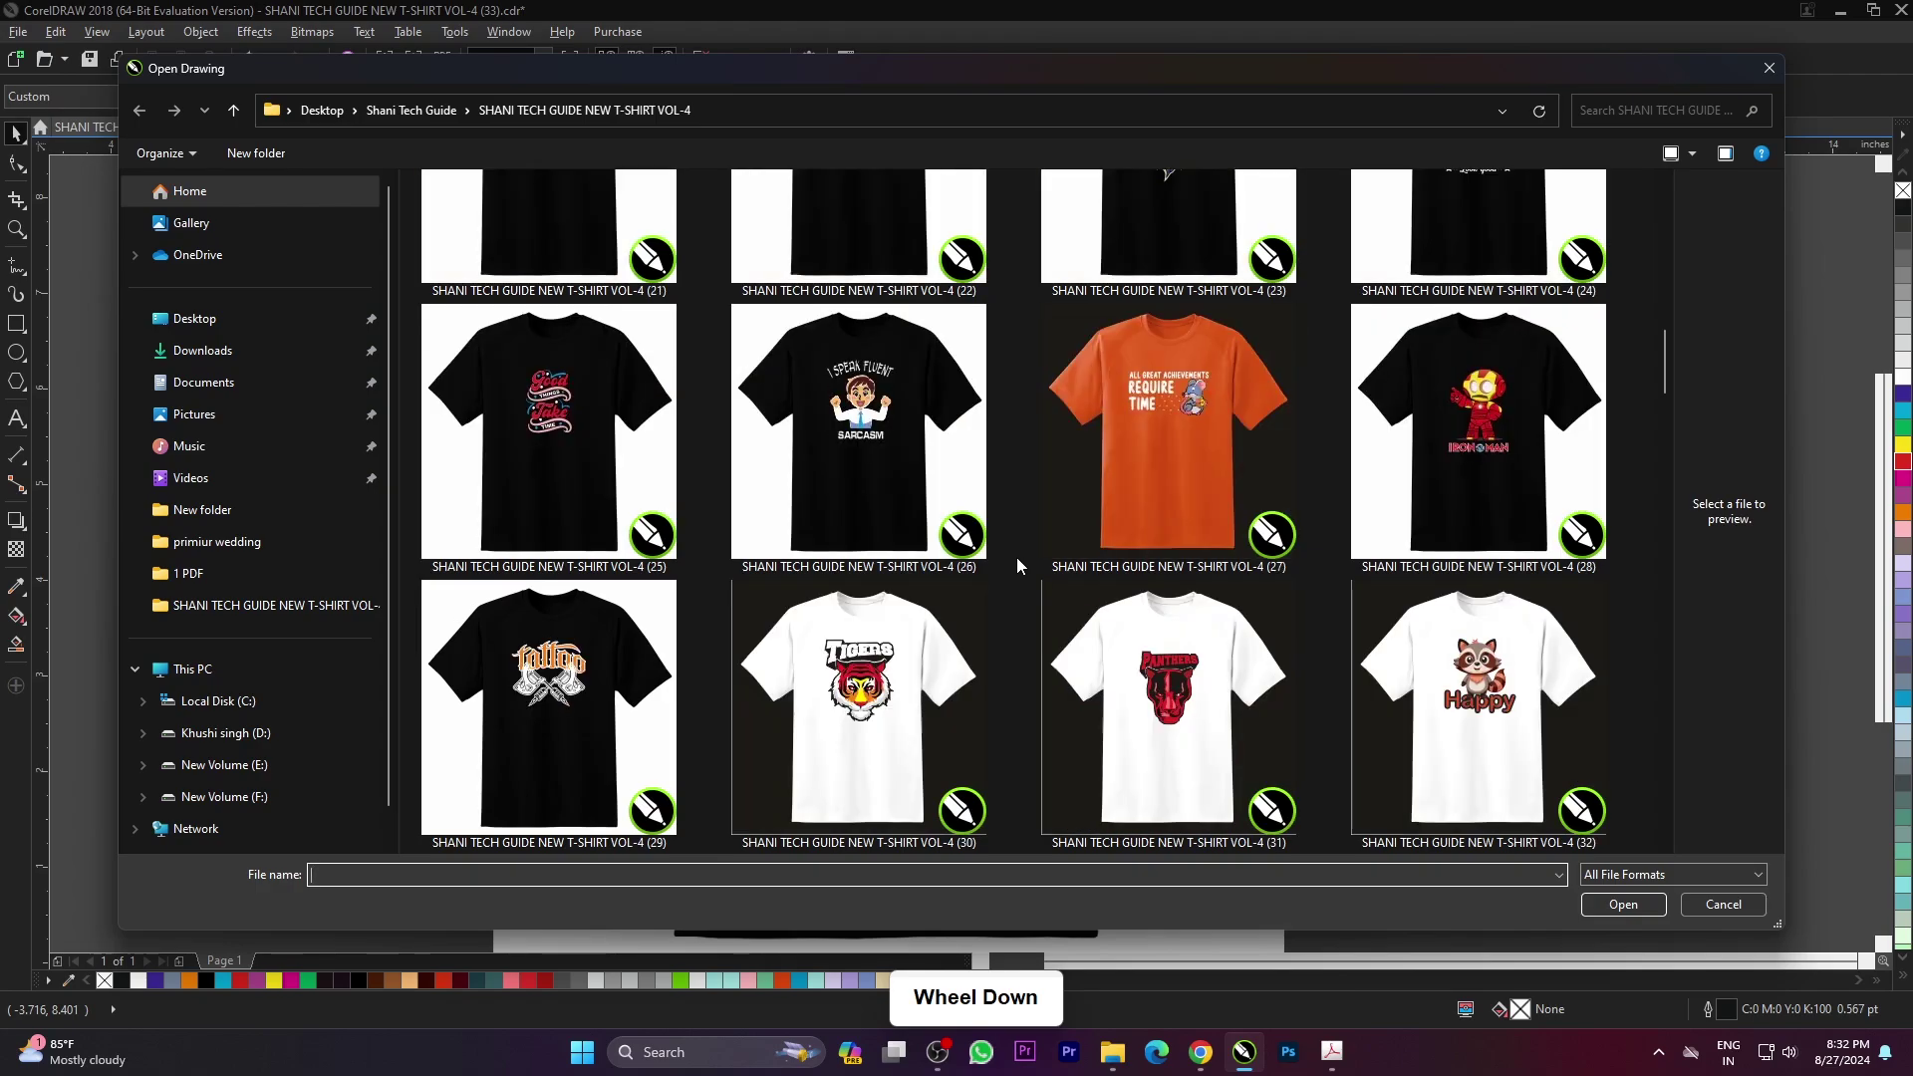
pyautogui.click(1266, 535)
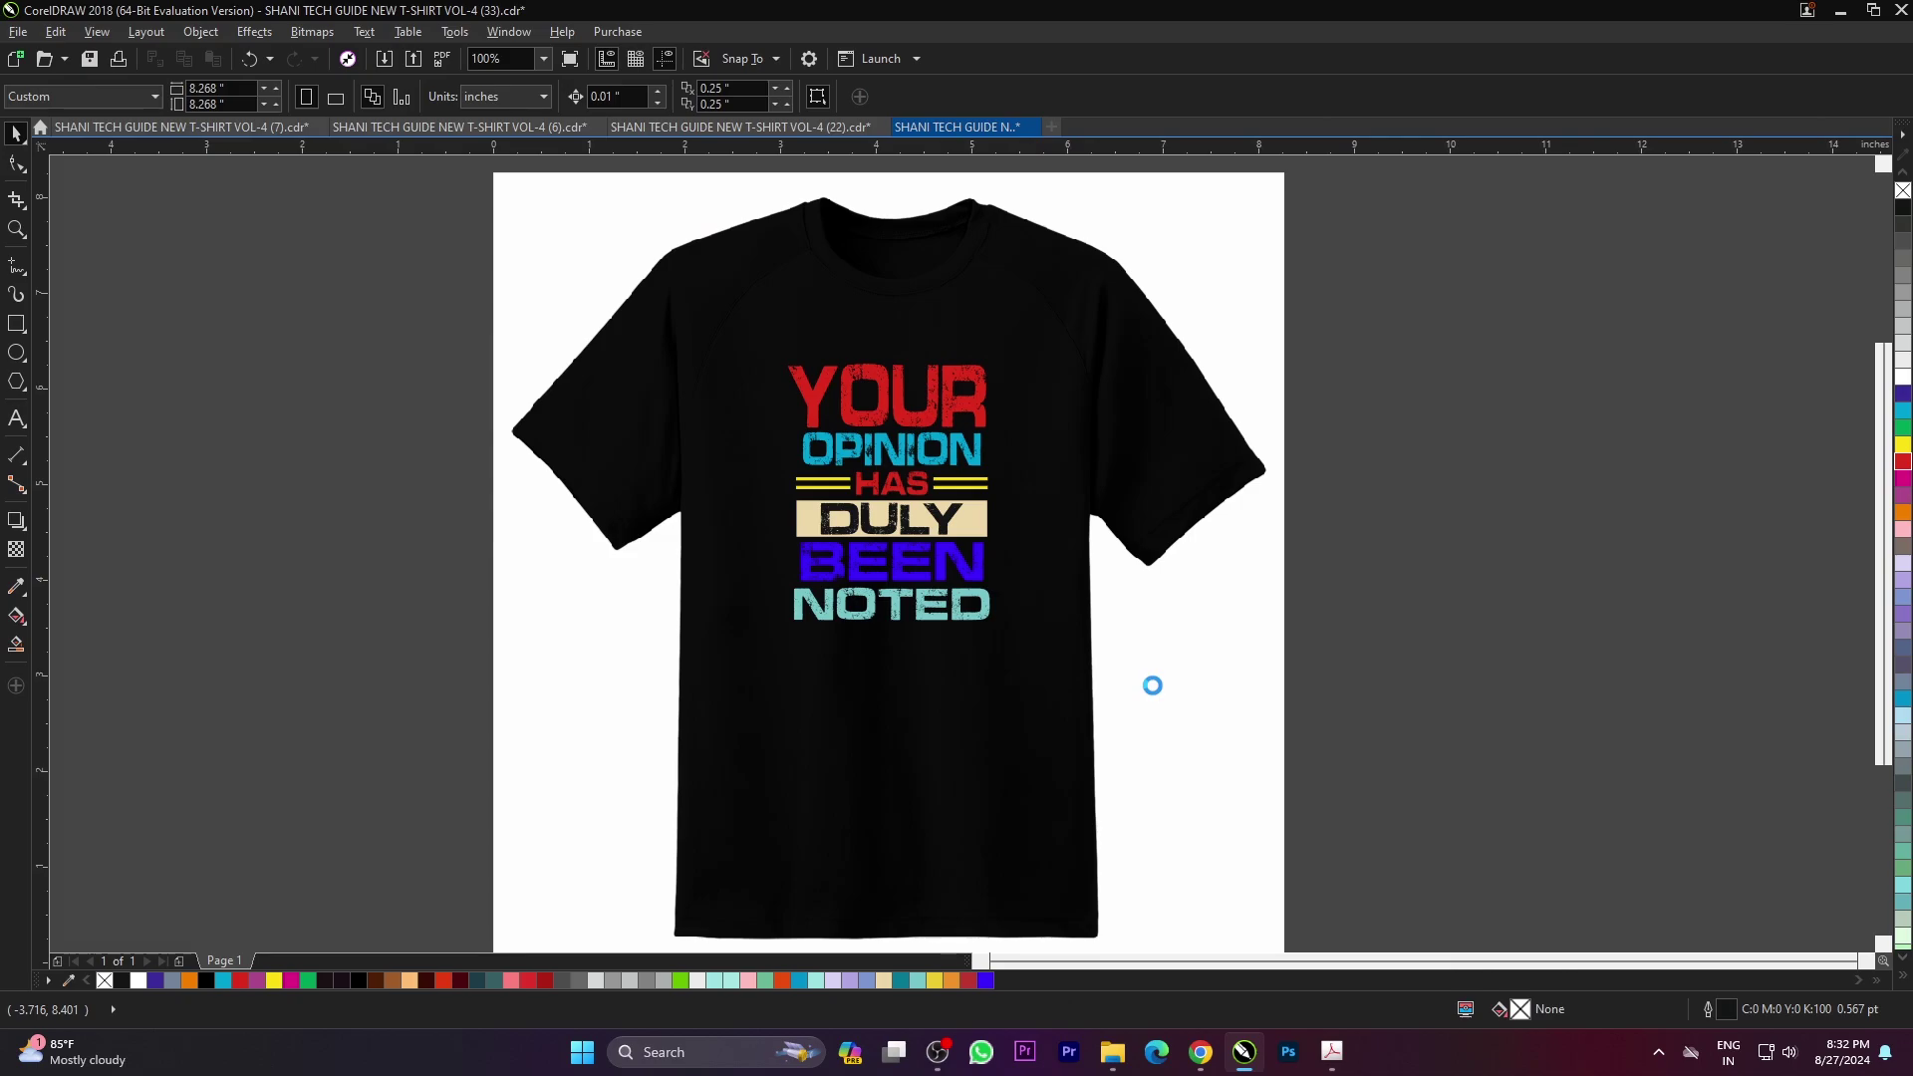
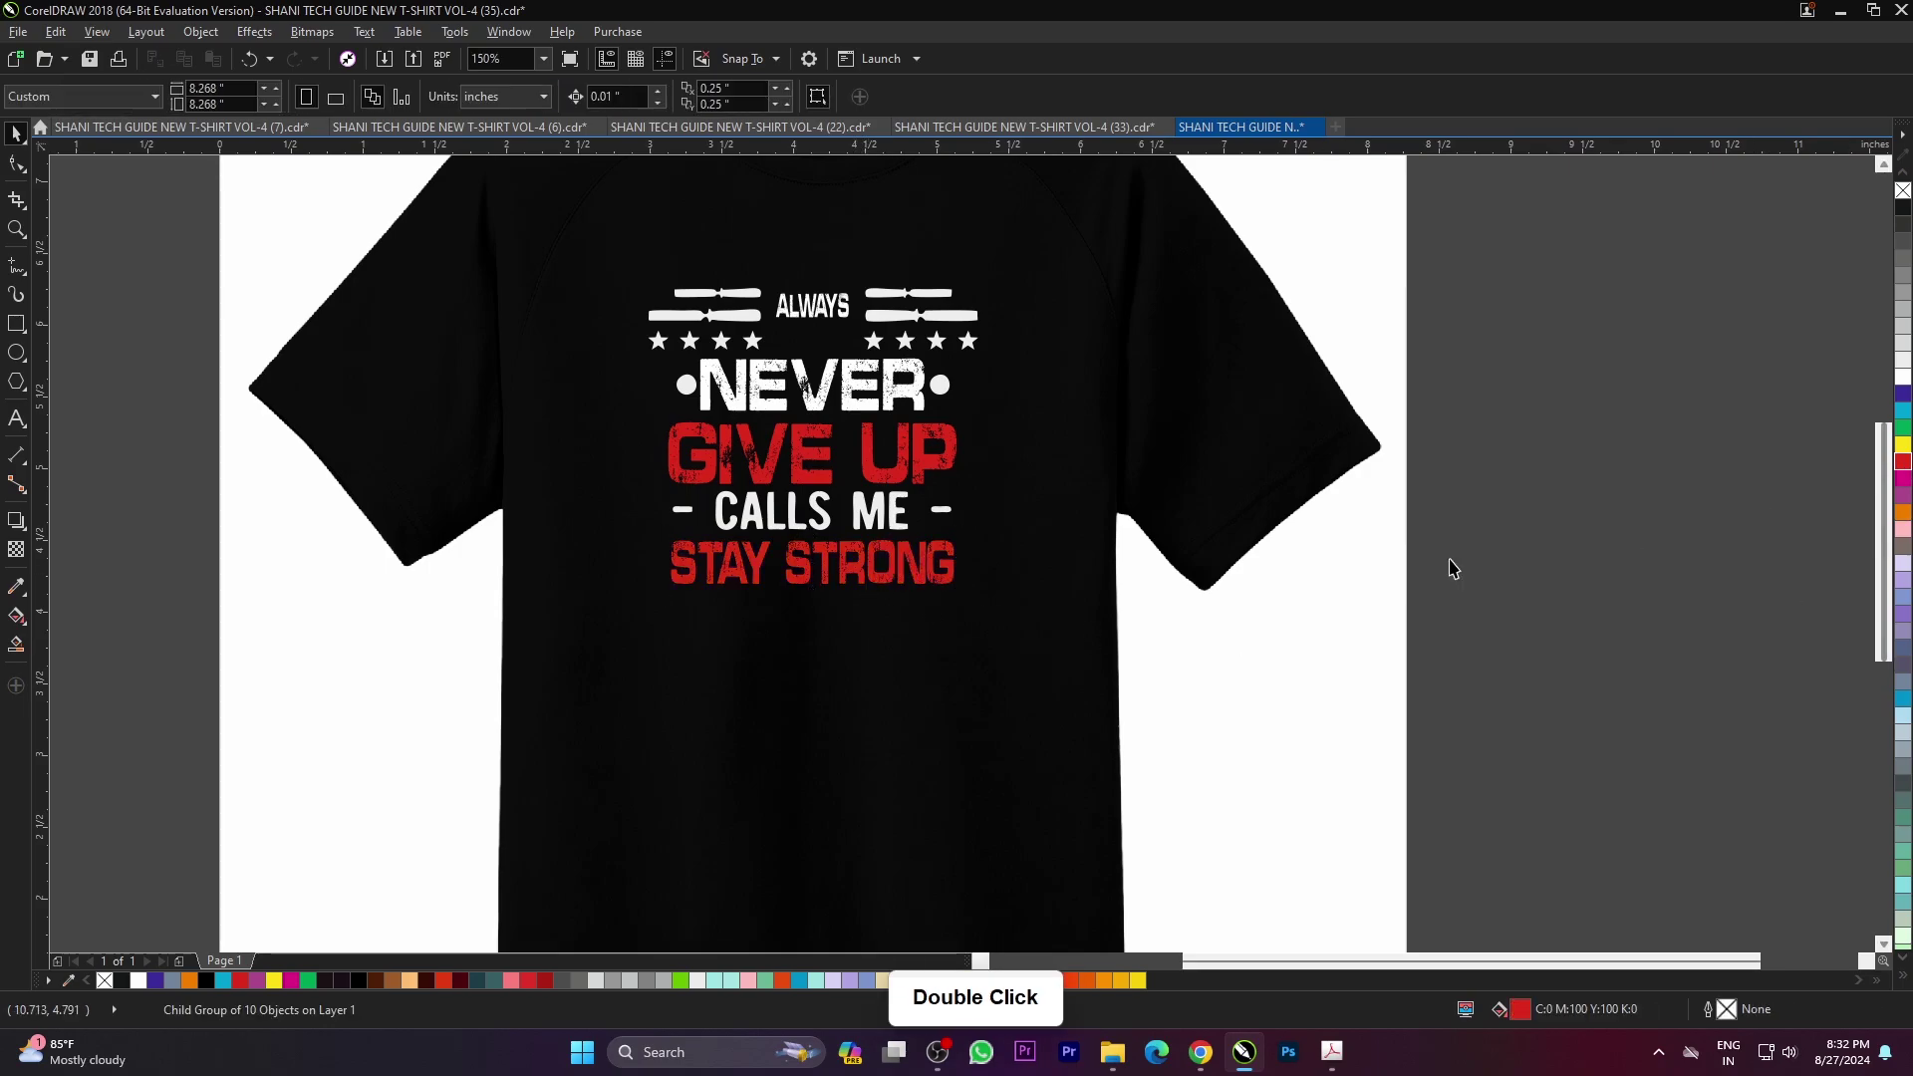
pyautogui.scroll(-3)
pyautogui.scroll(3)
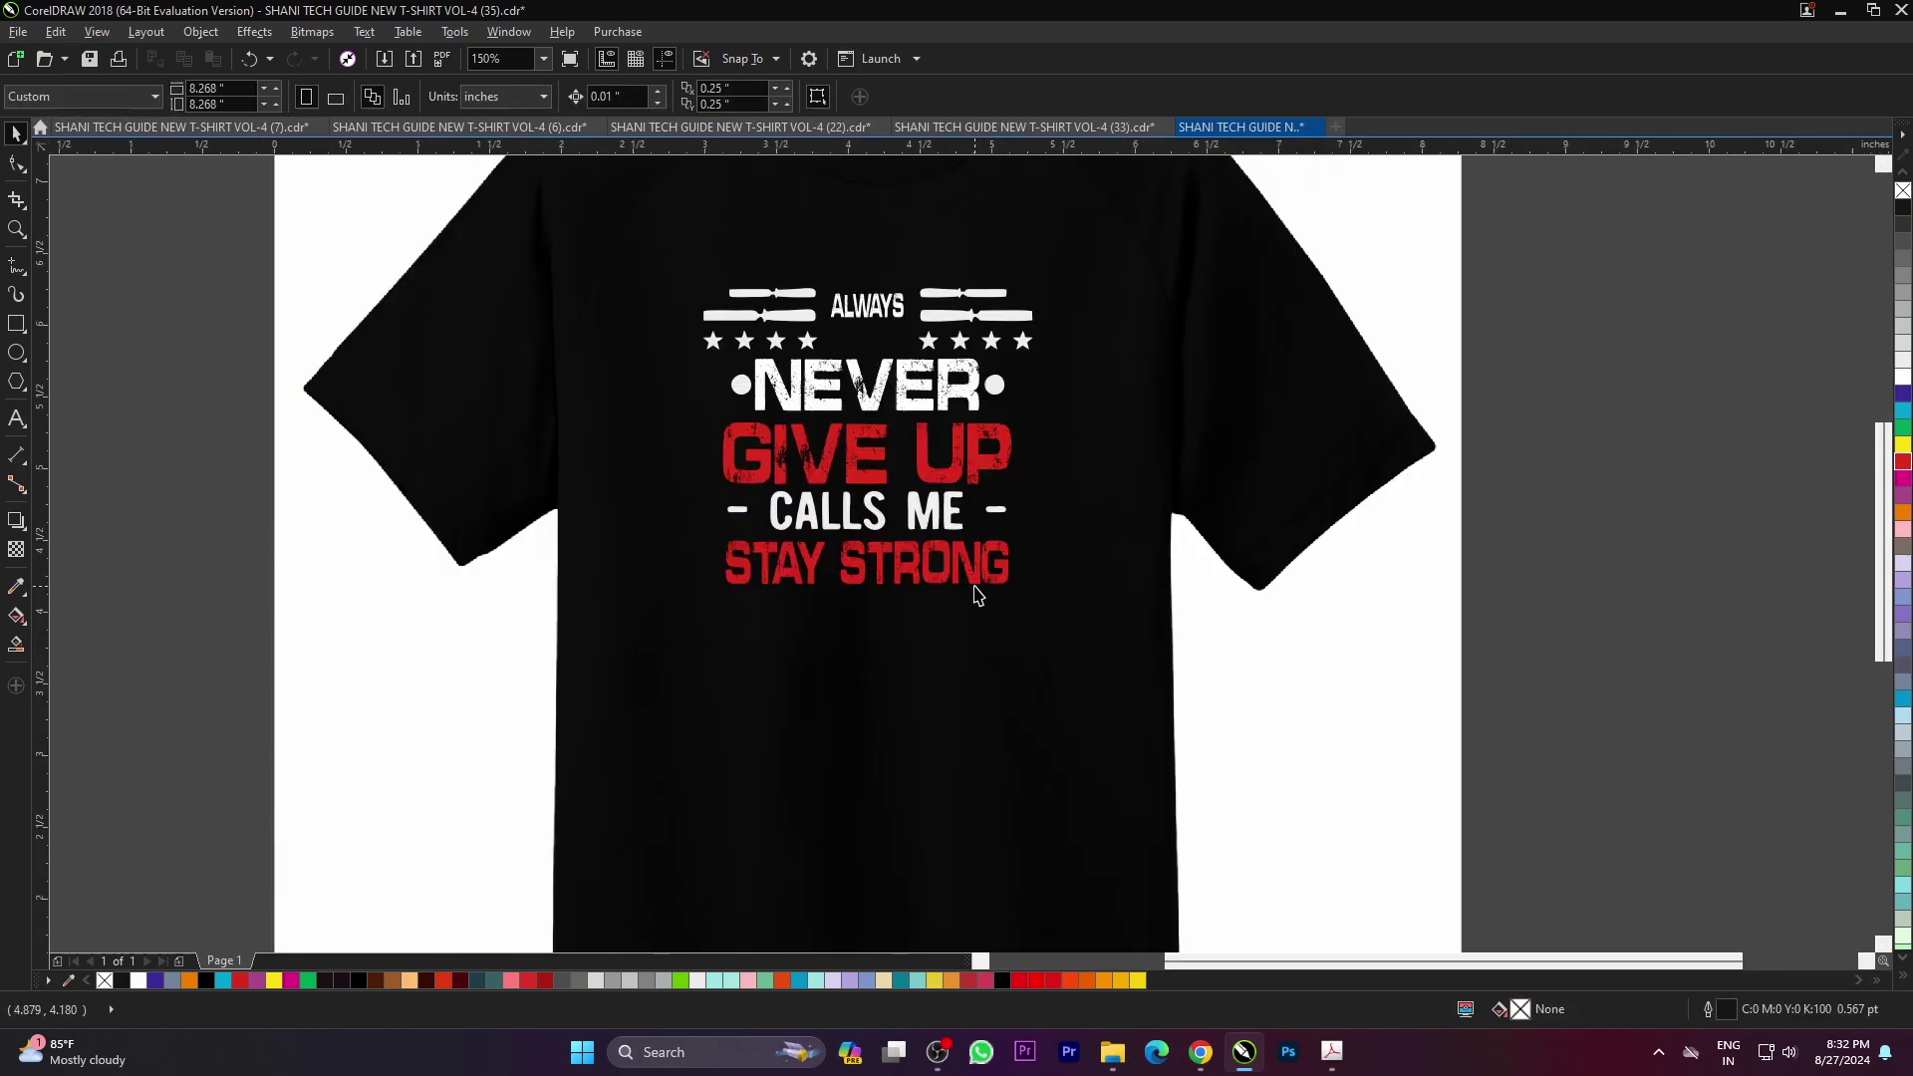
pyautogui.press('F4')
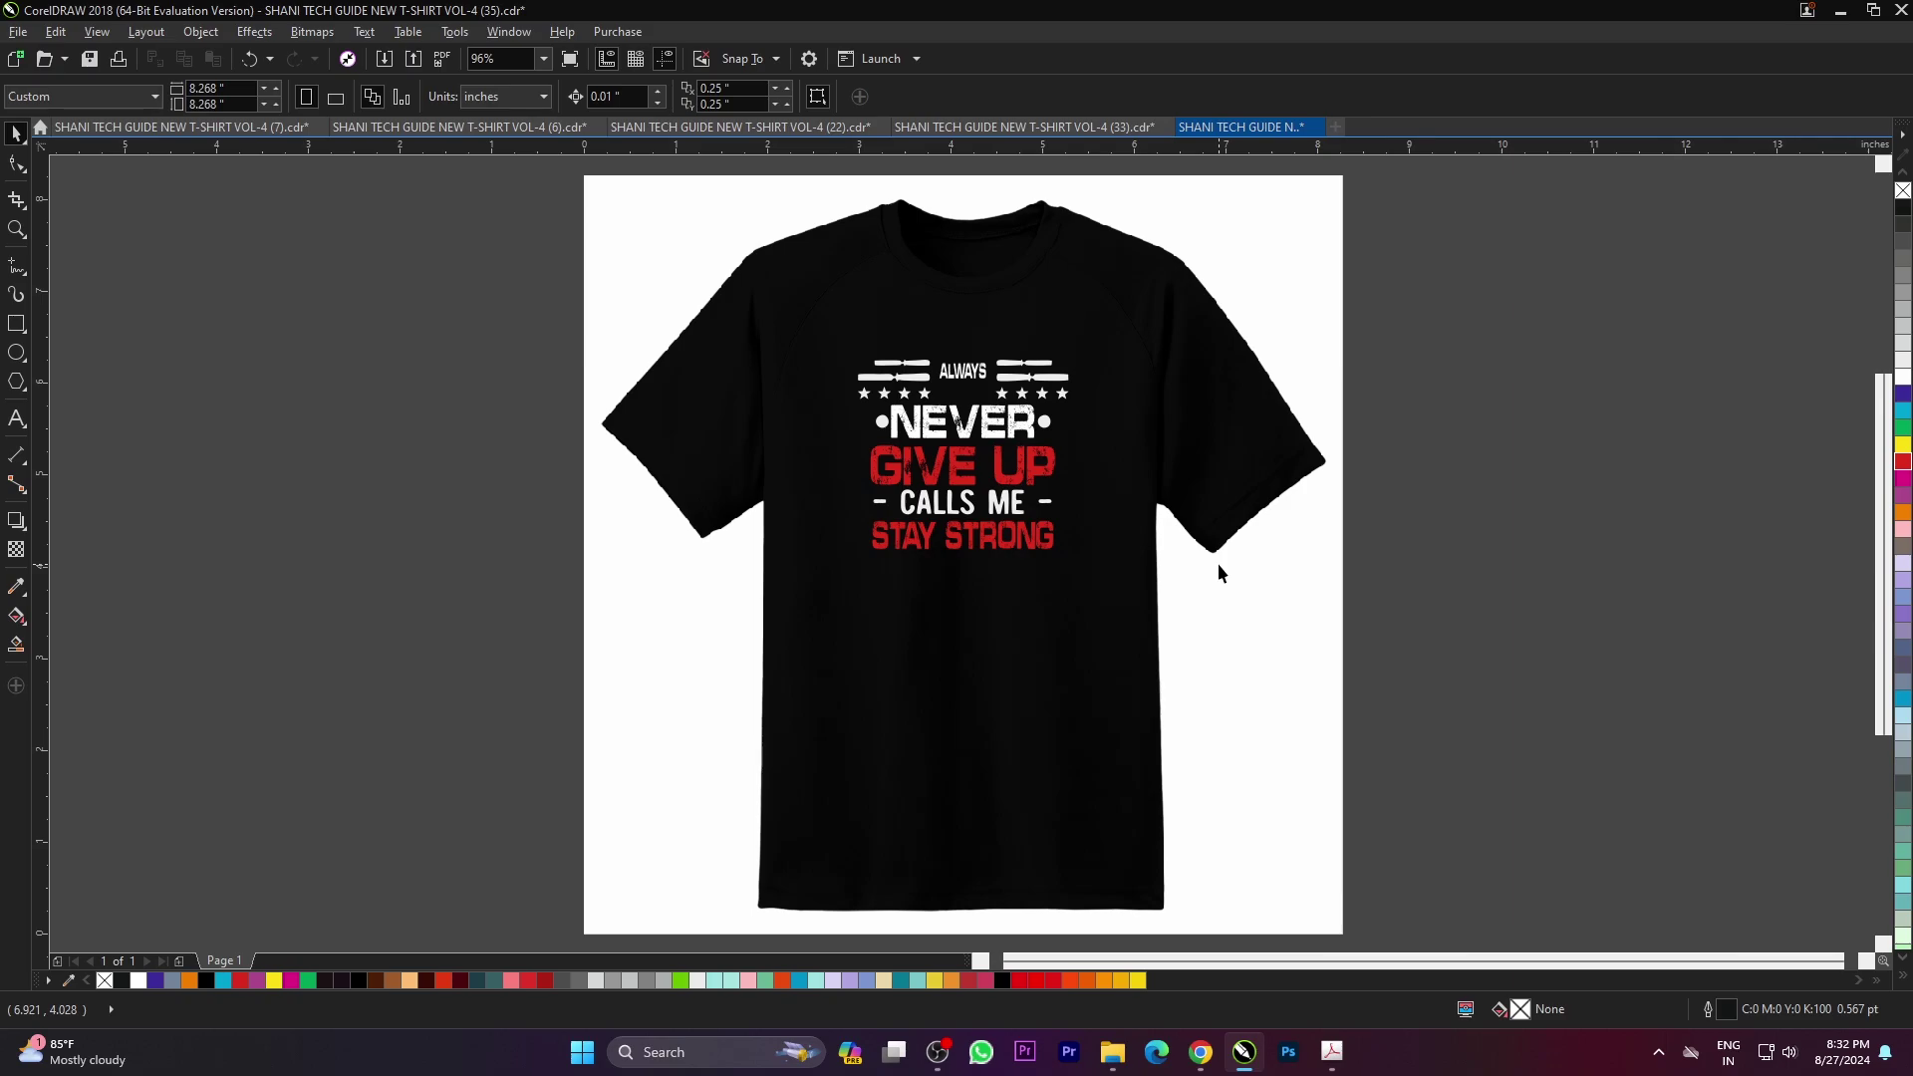
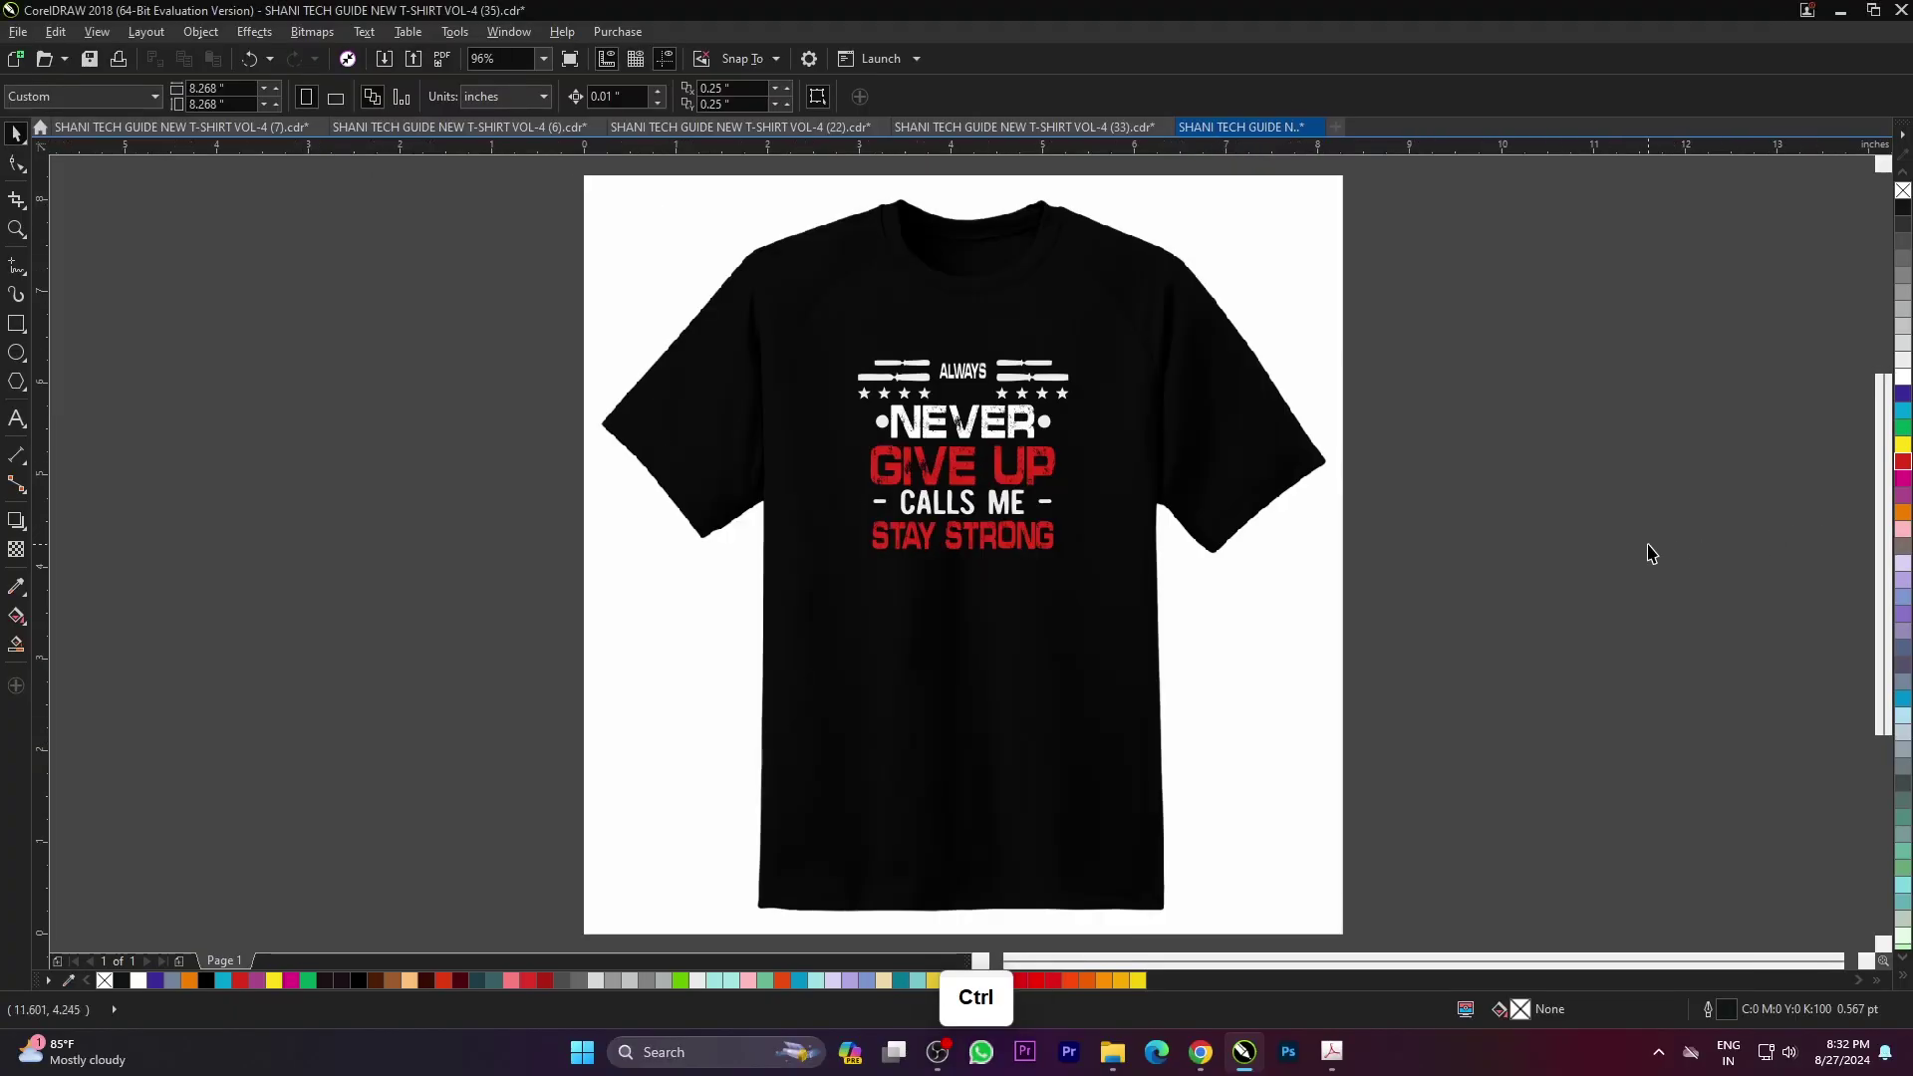
# - Open the BROTHER LIFE GAMER controller design (34)
pyautogui.scroll(-3)
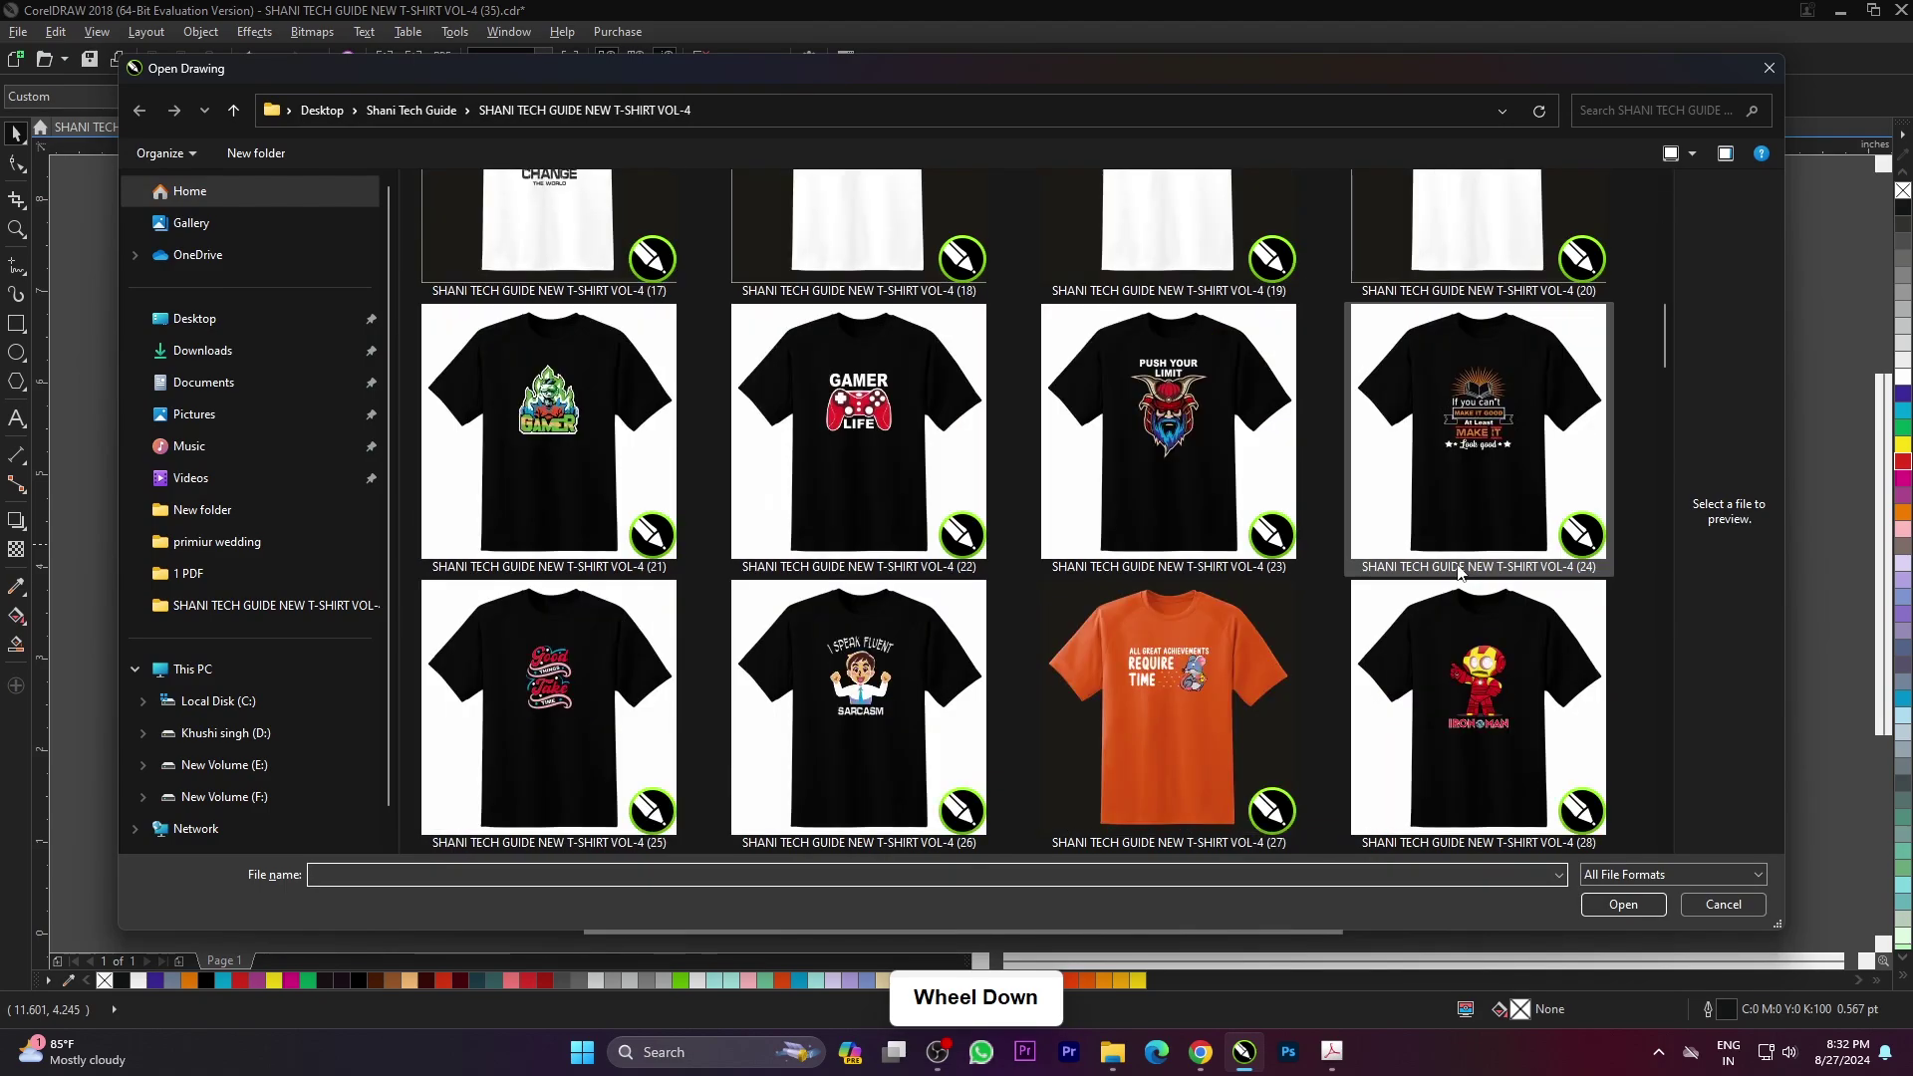
pyautogui.scroll(-3)
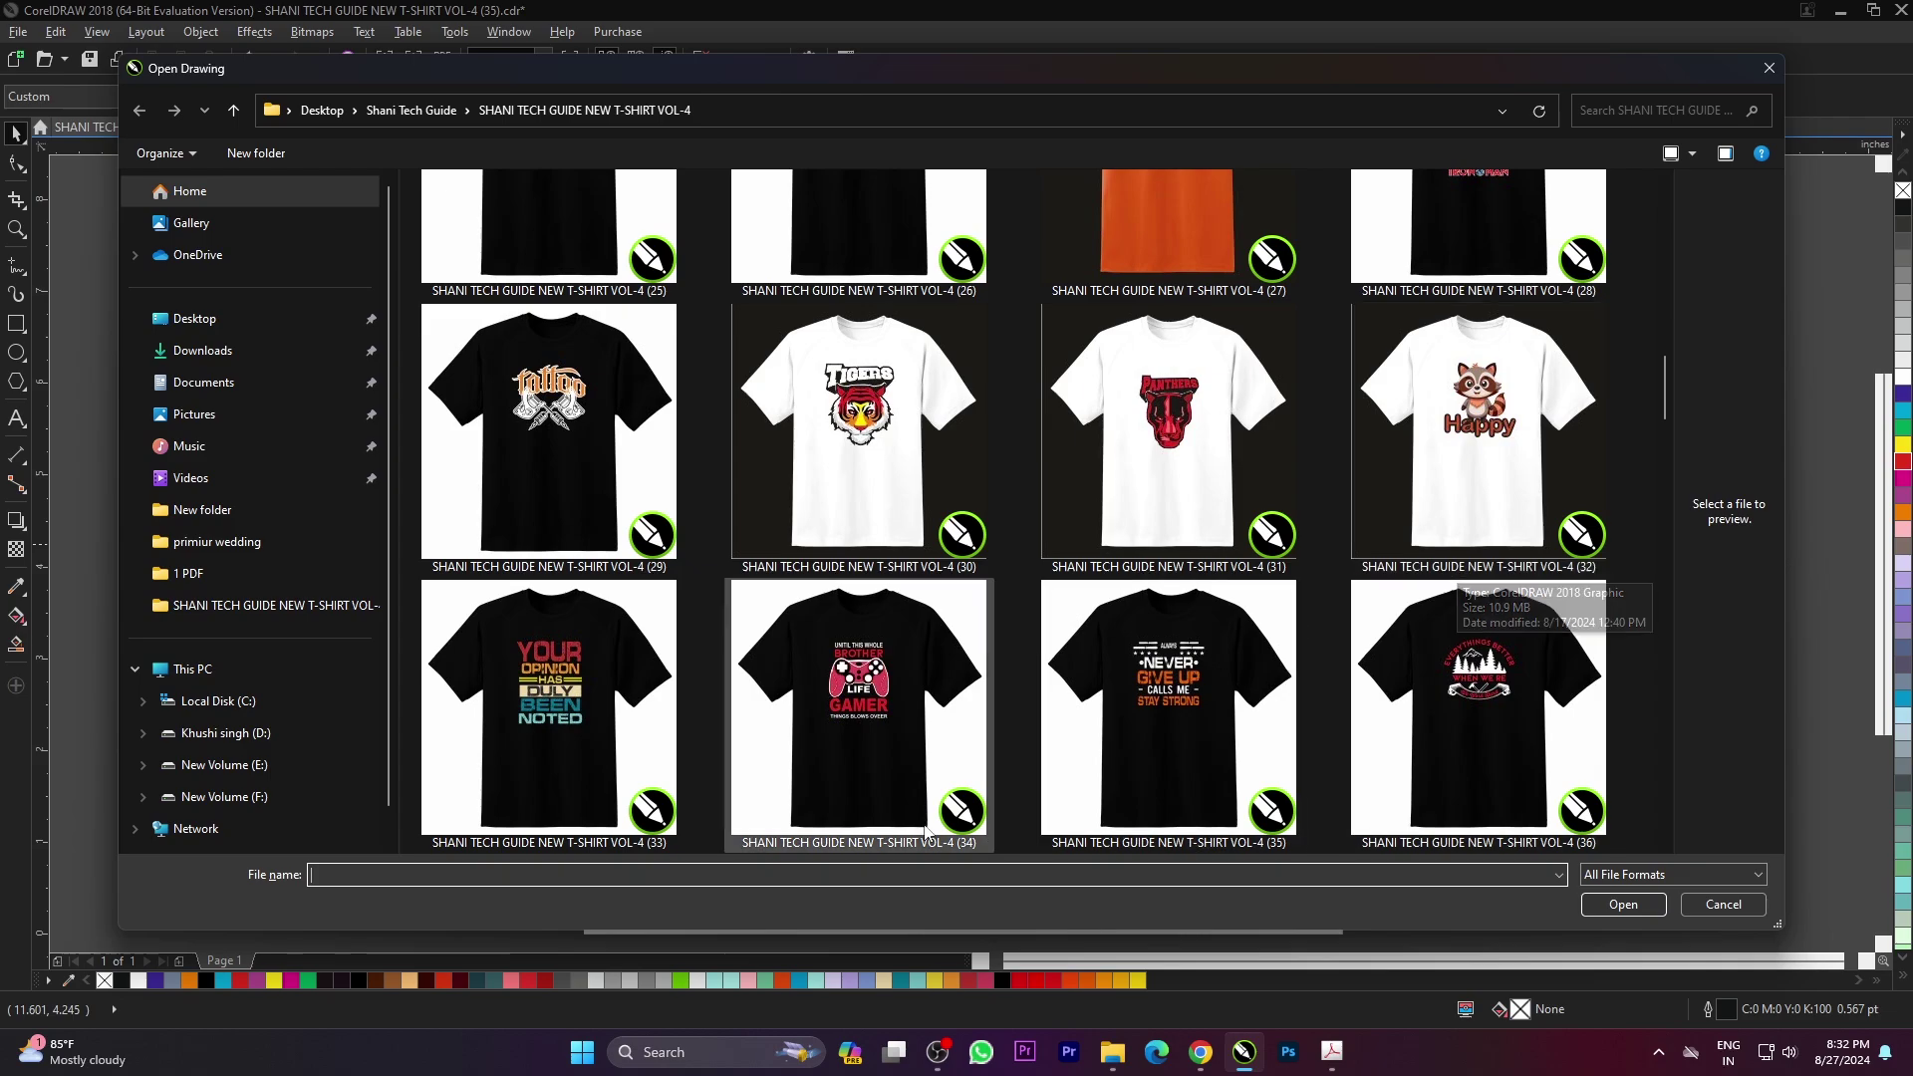
pyautogui.click(921, 747)
pyautogui.click(1642, 950)
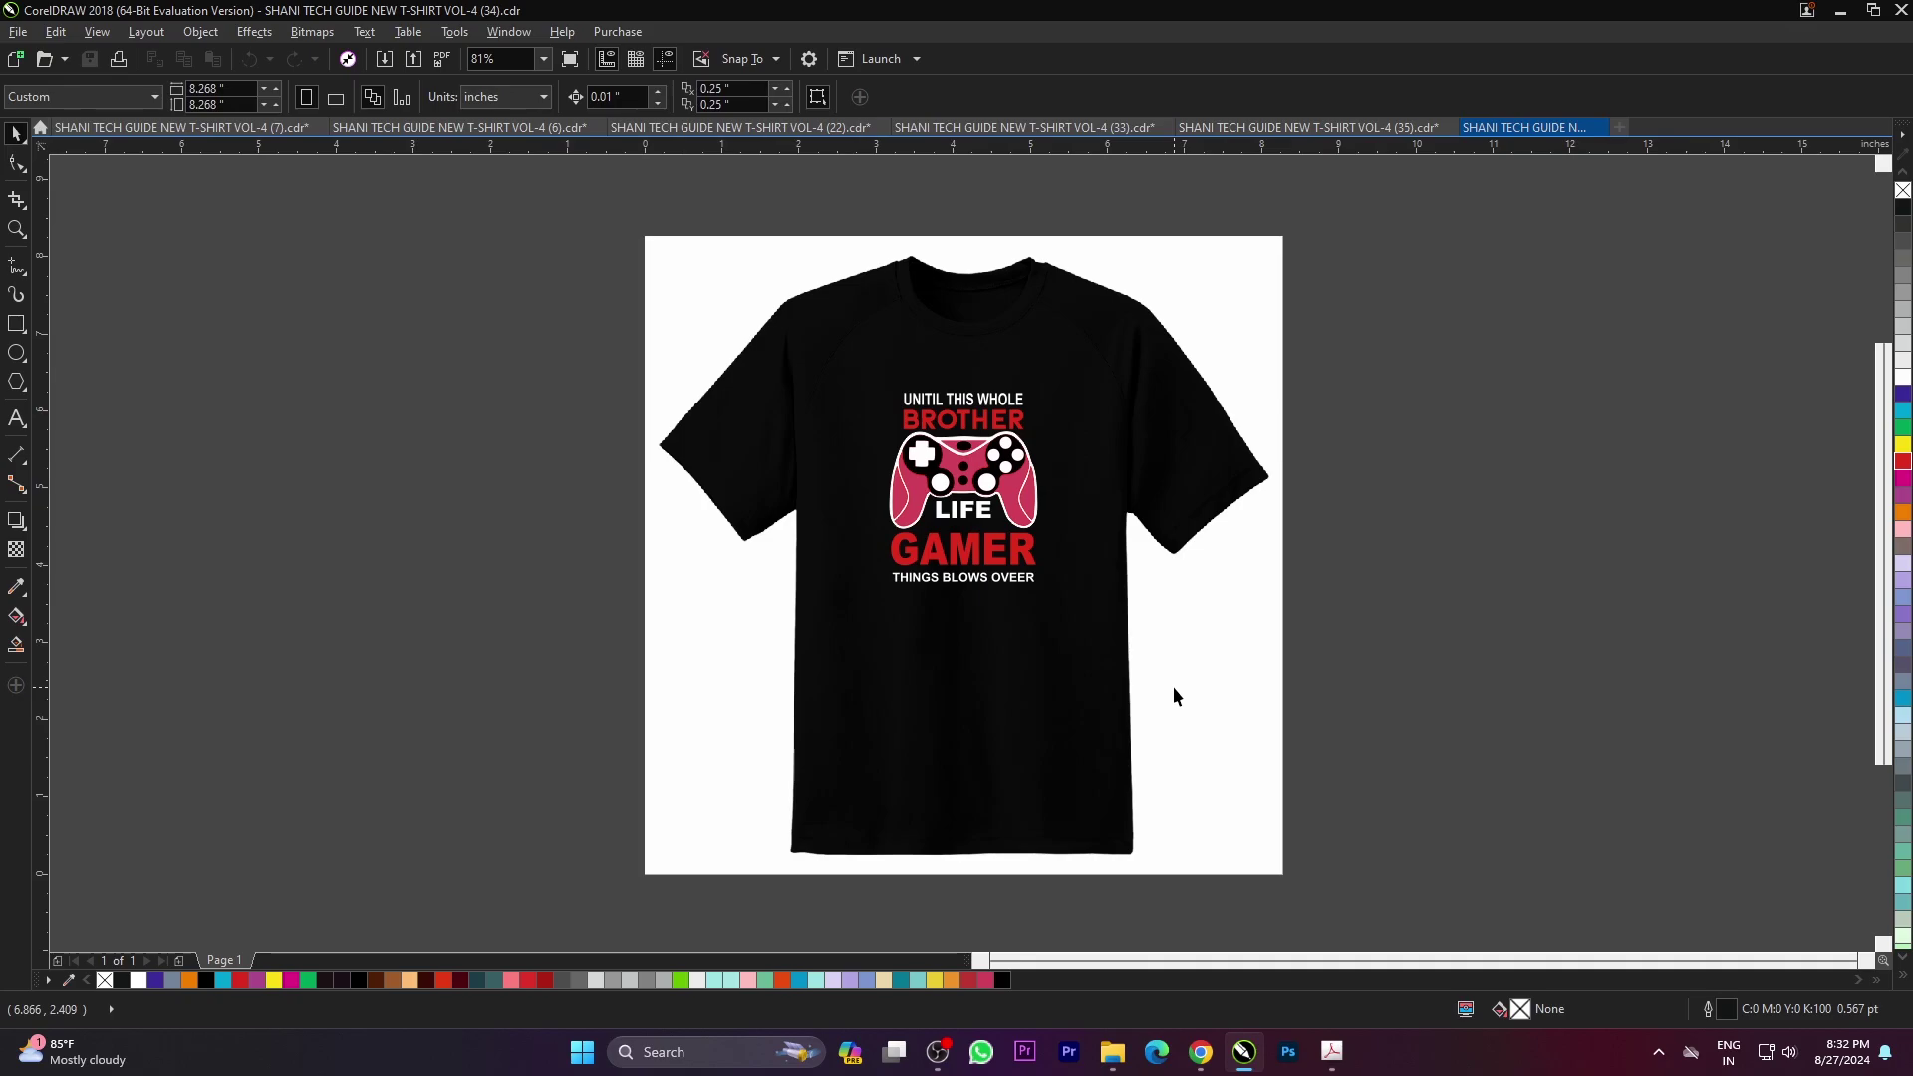
pyautogui.scroll(3)
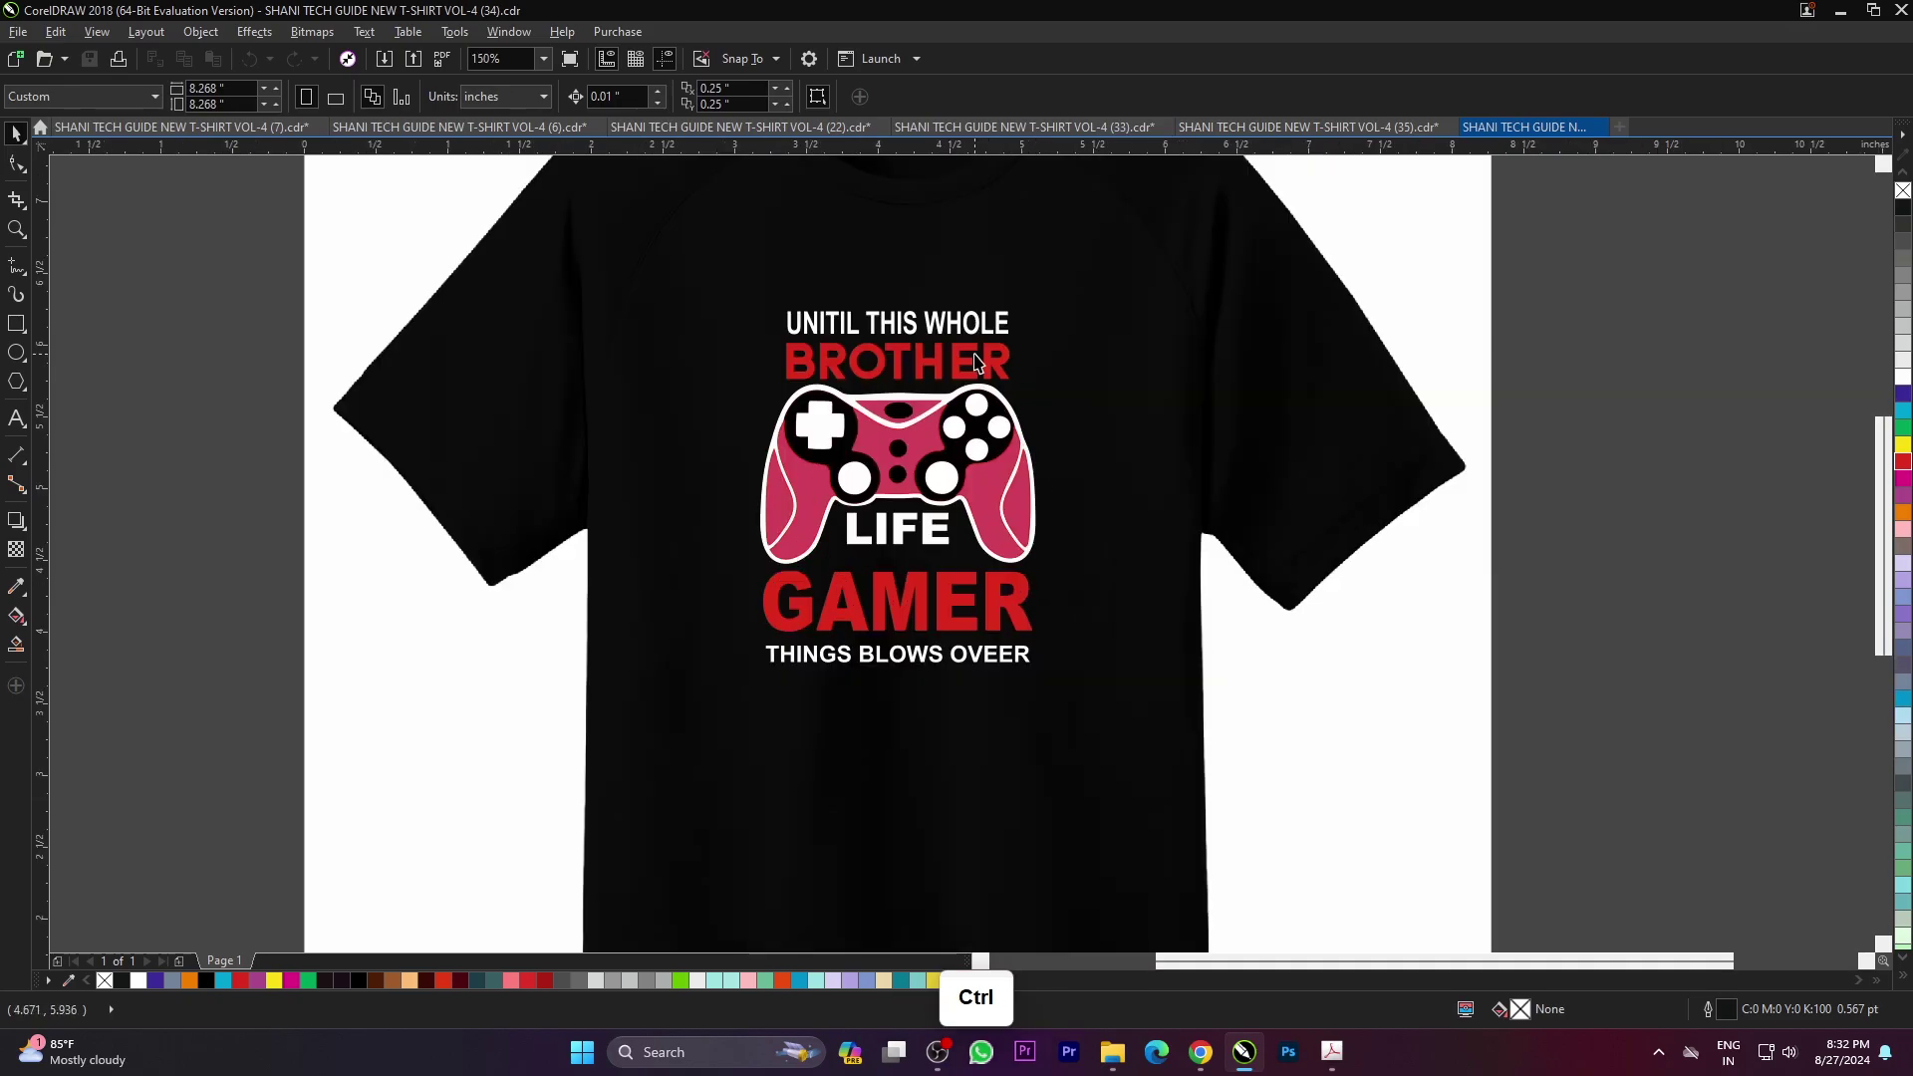
# - Color BROTHER and GAMER yellow and preview the design full screen
pyautogui.click(964, 374)
pyautogui.click(1903, 456)
pyautogui.doubleClick(1837, 489)
pyautogui.click(995, 621)
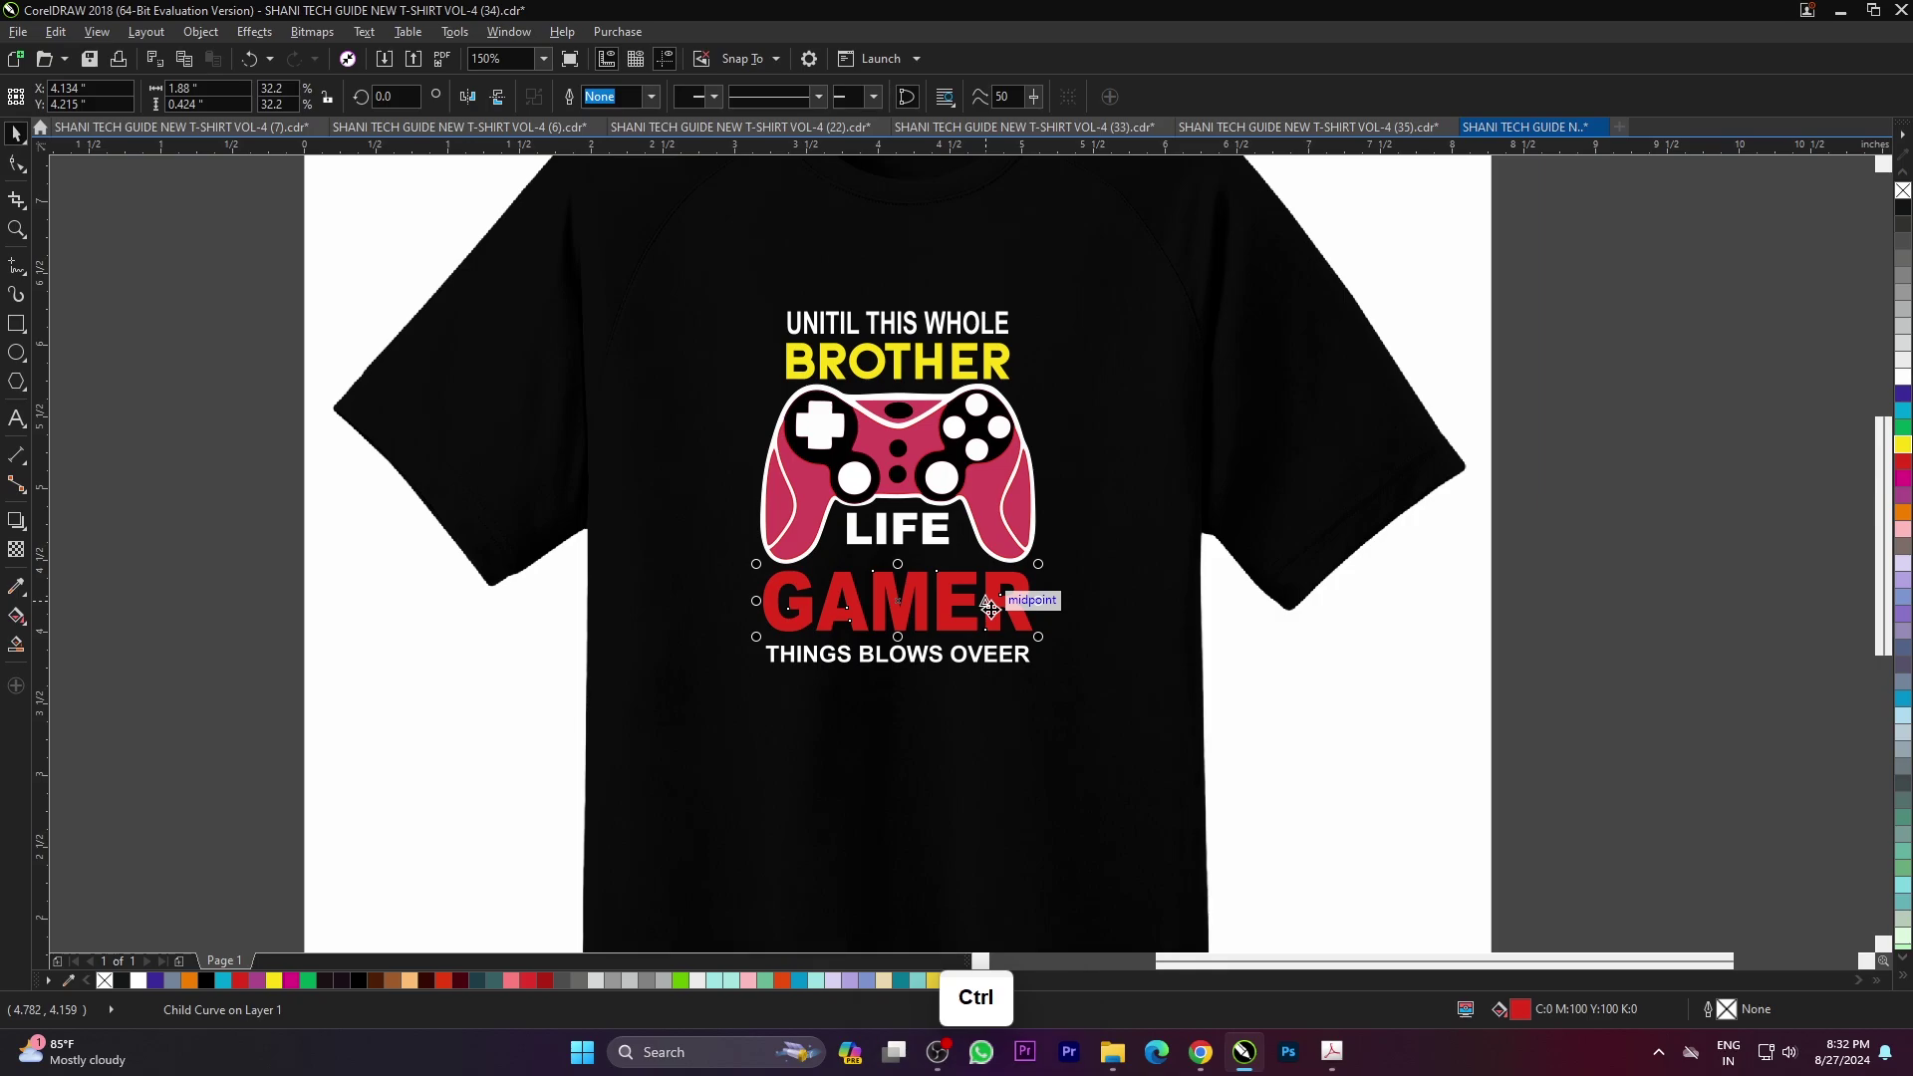
pyautogui.press('ctrl+r')
pyautogui.click(1607, 587)
pyautogui.doubleClick(1698, 587)
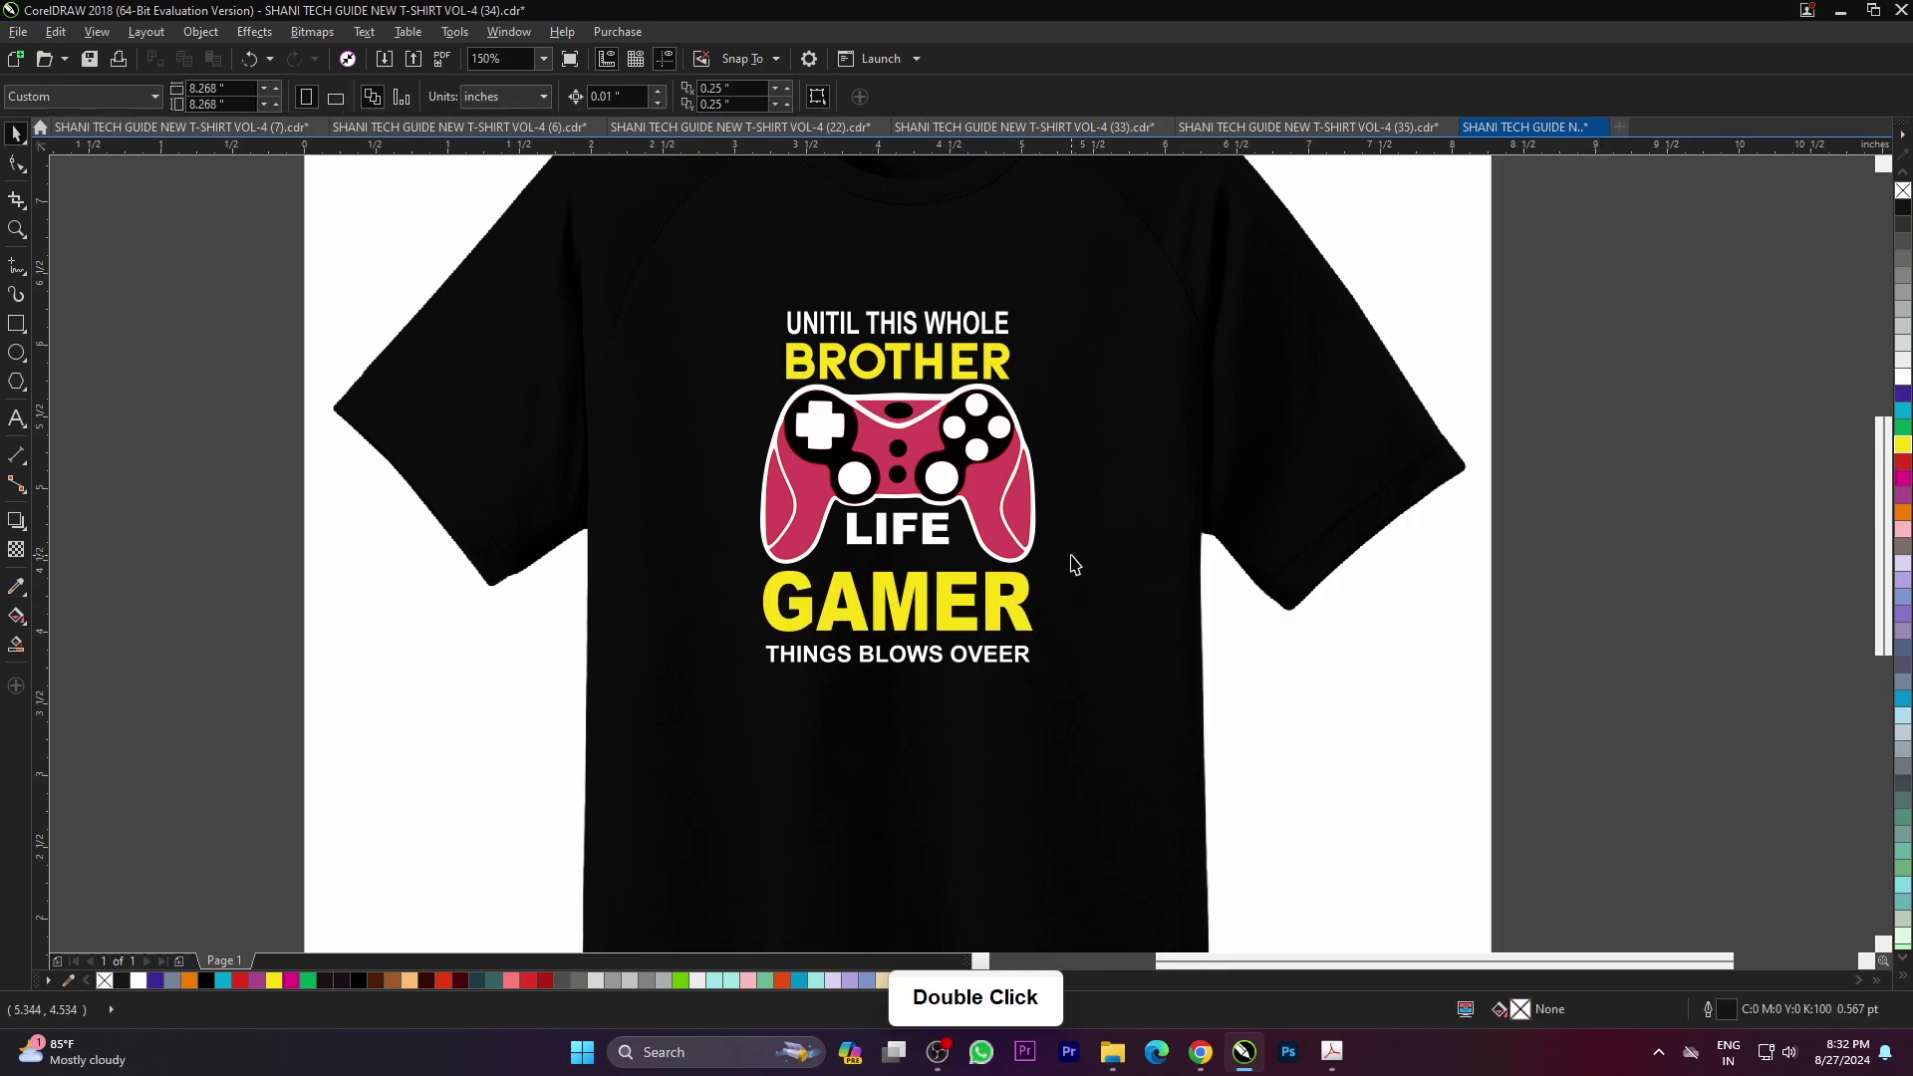
pyautogui.scroll(-3)
pyautogui.press('F4')
pyautogui.press('F9')
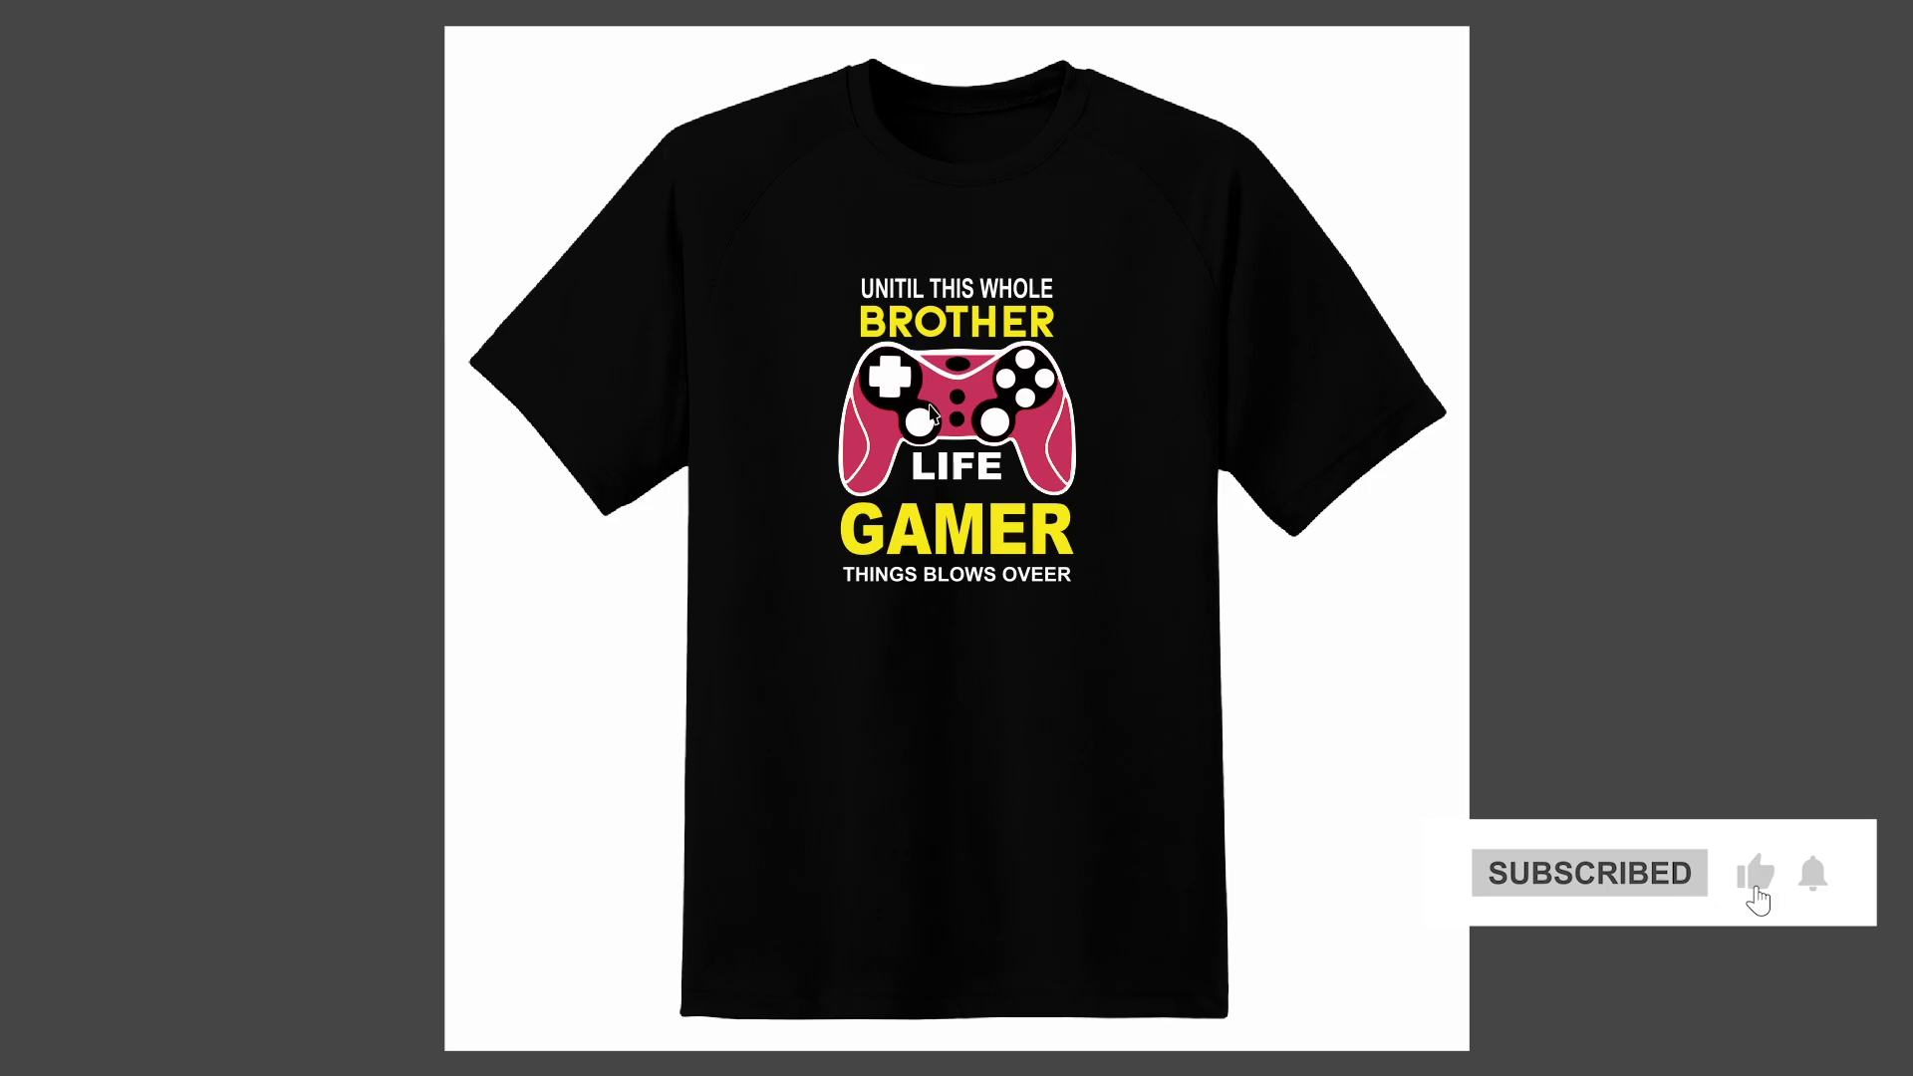
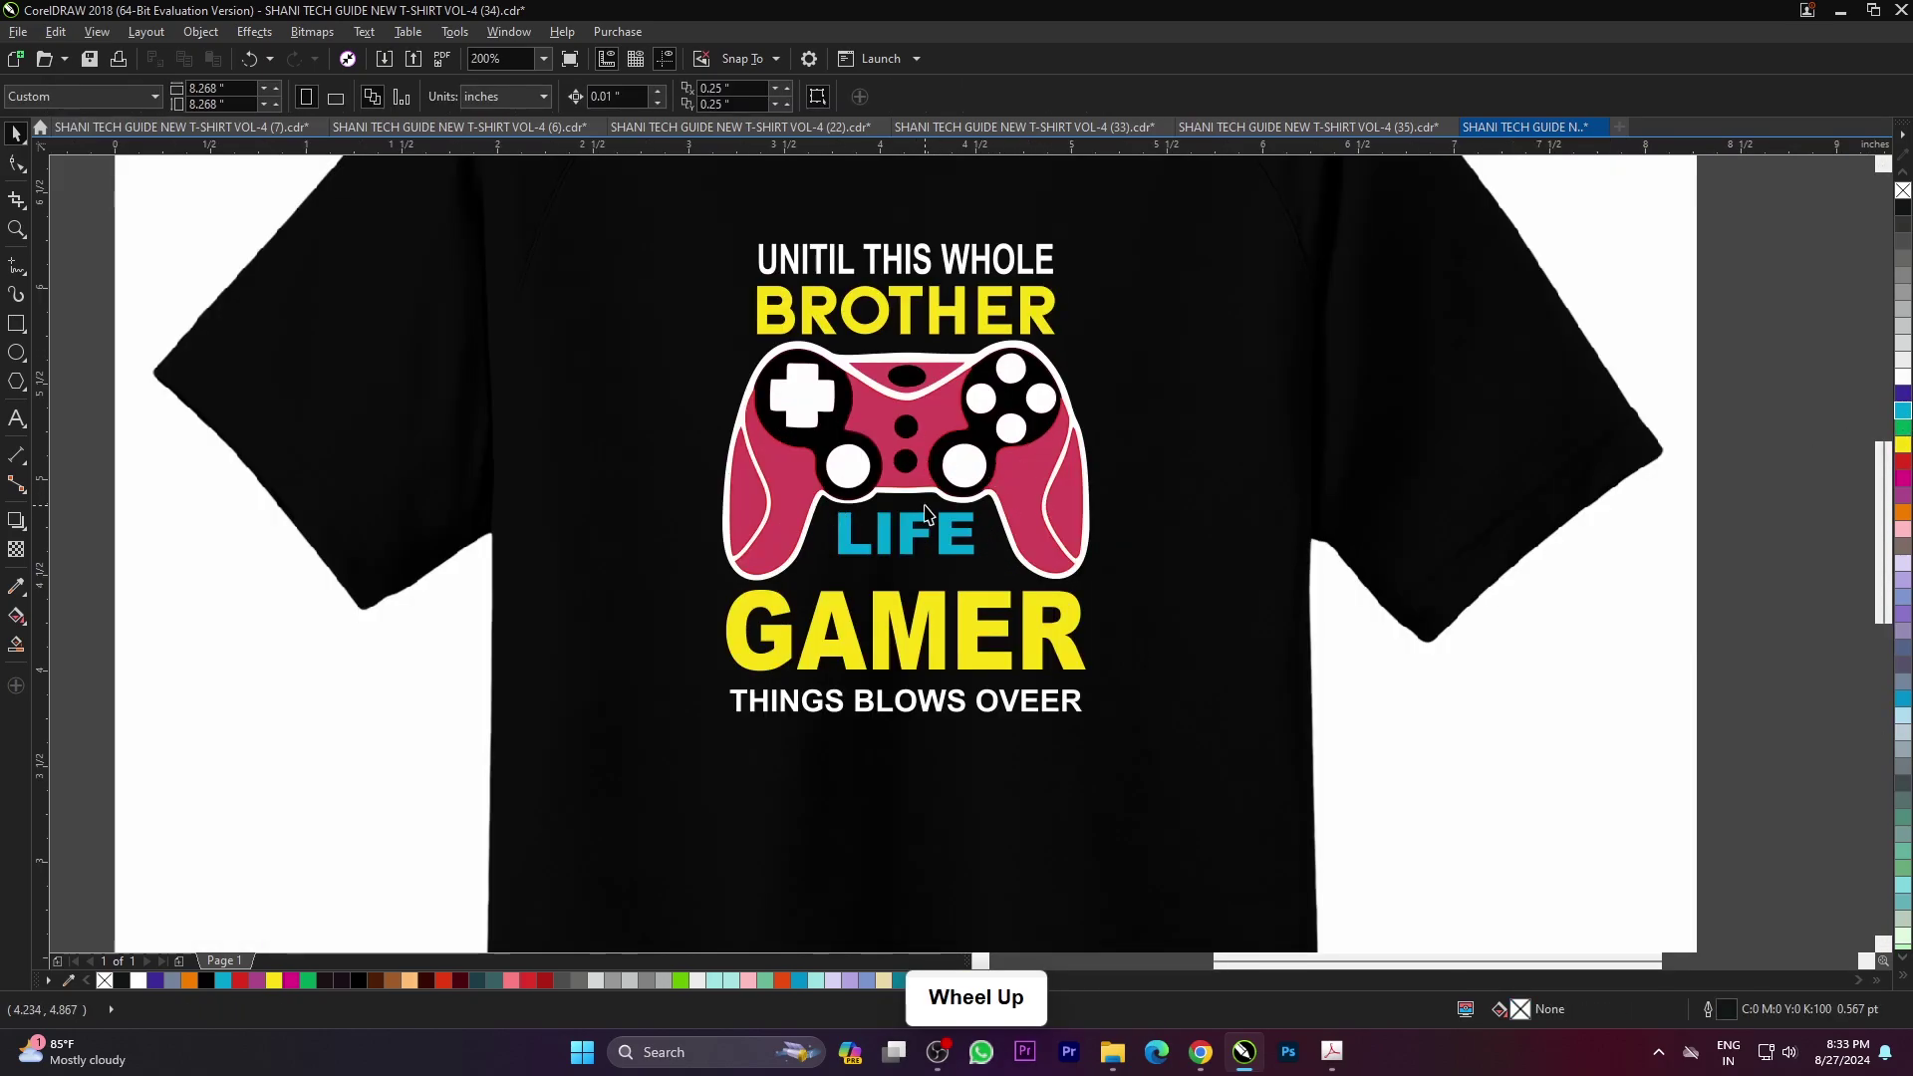
# - Recolor LIFE and the controller grips blue and preview the result full screen
pyautogui.click(959, 394)
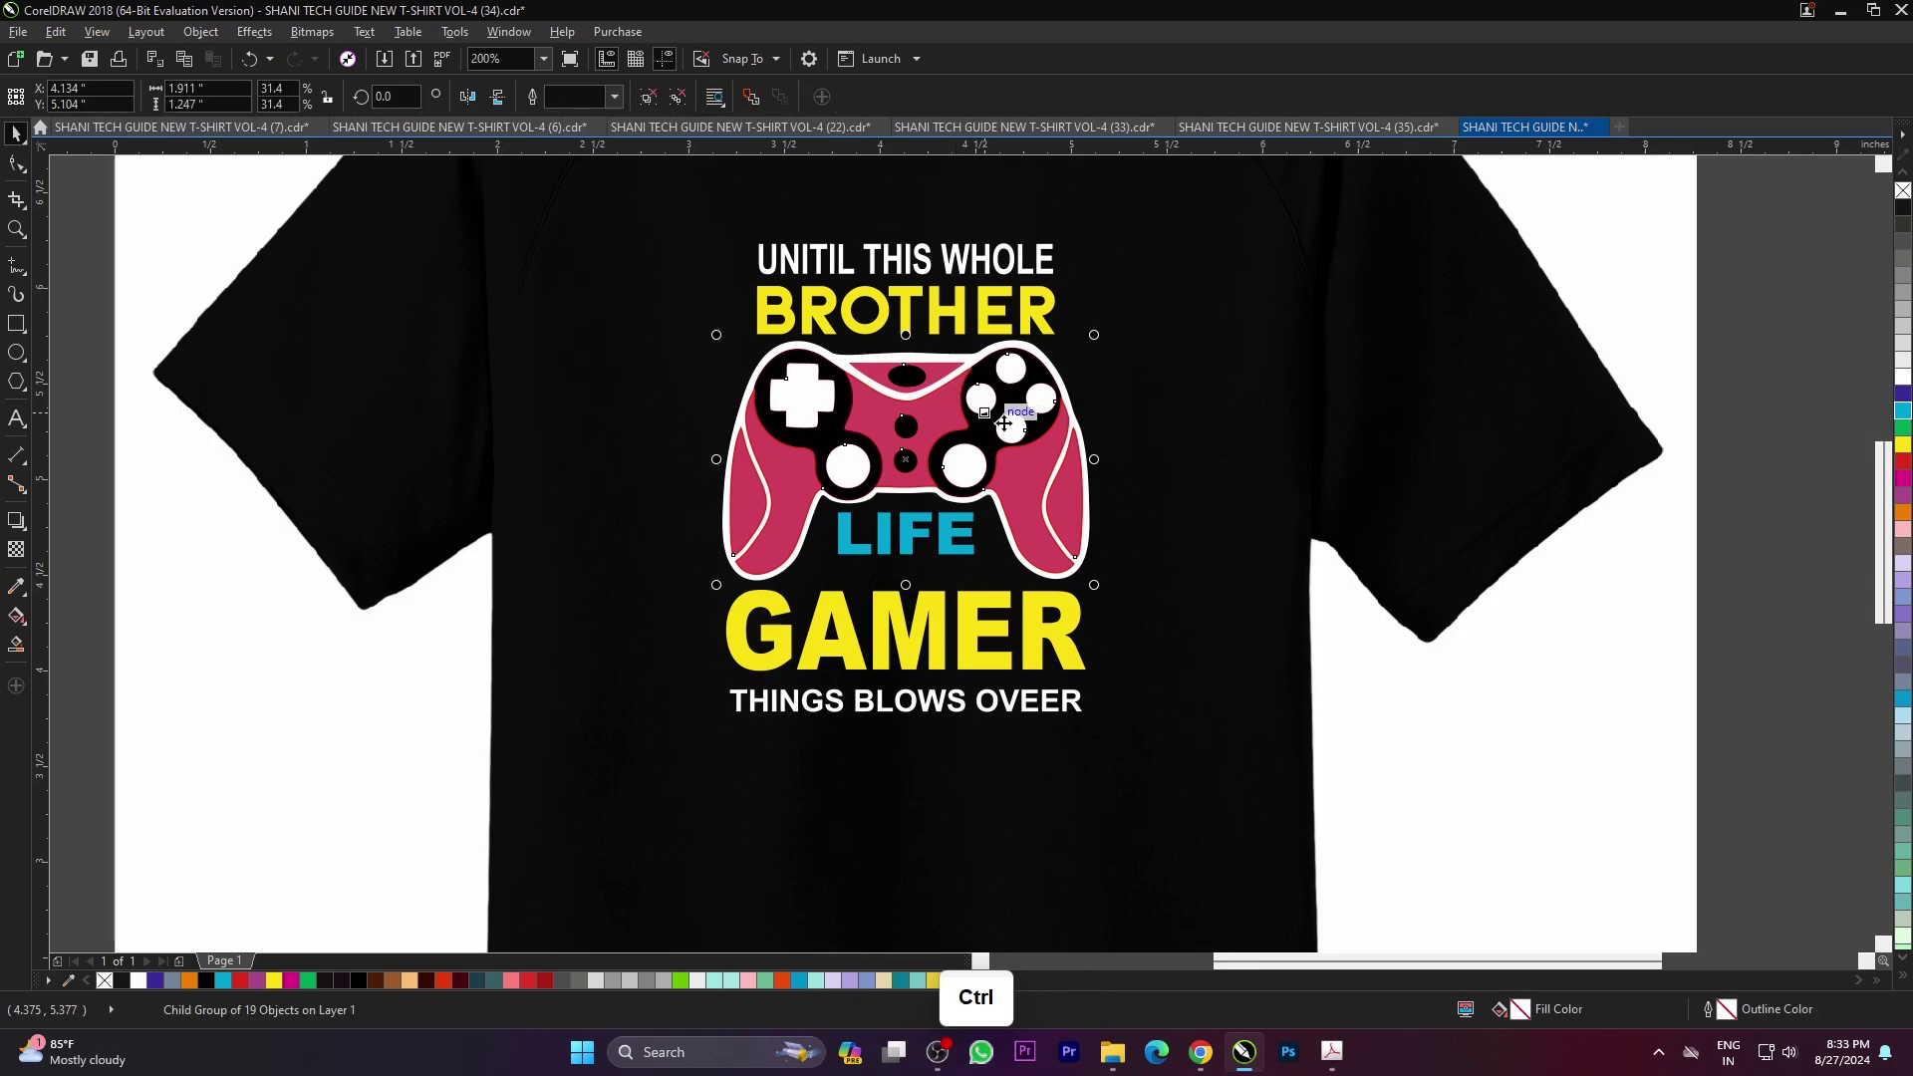
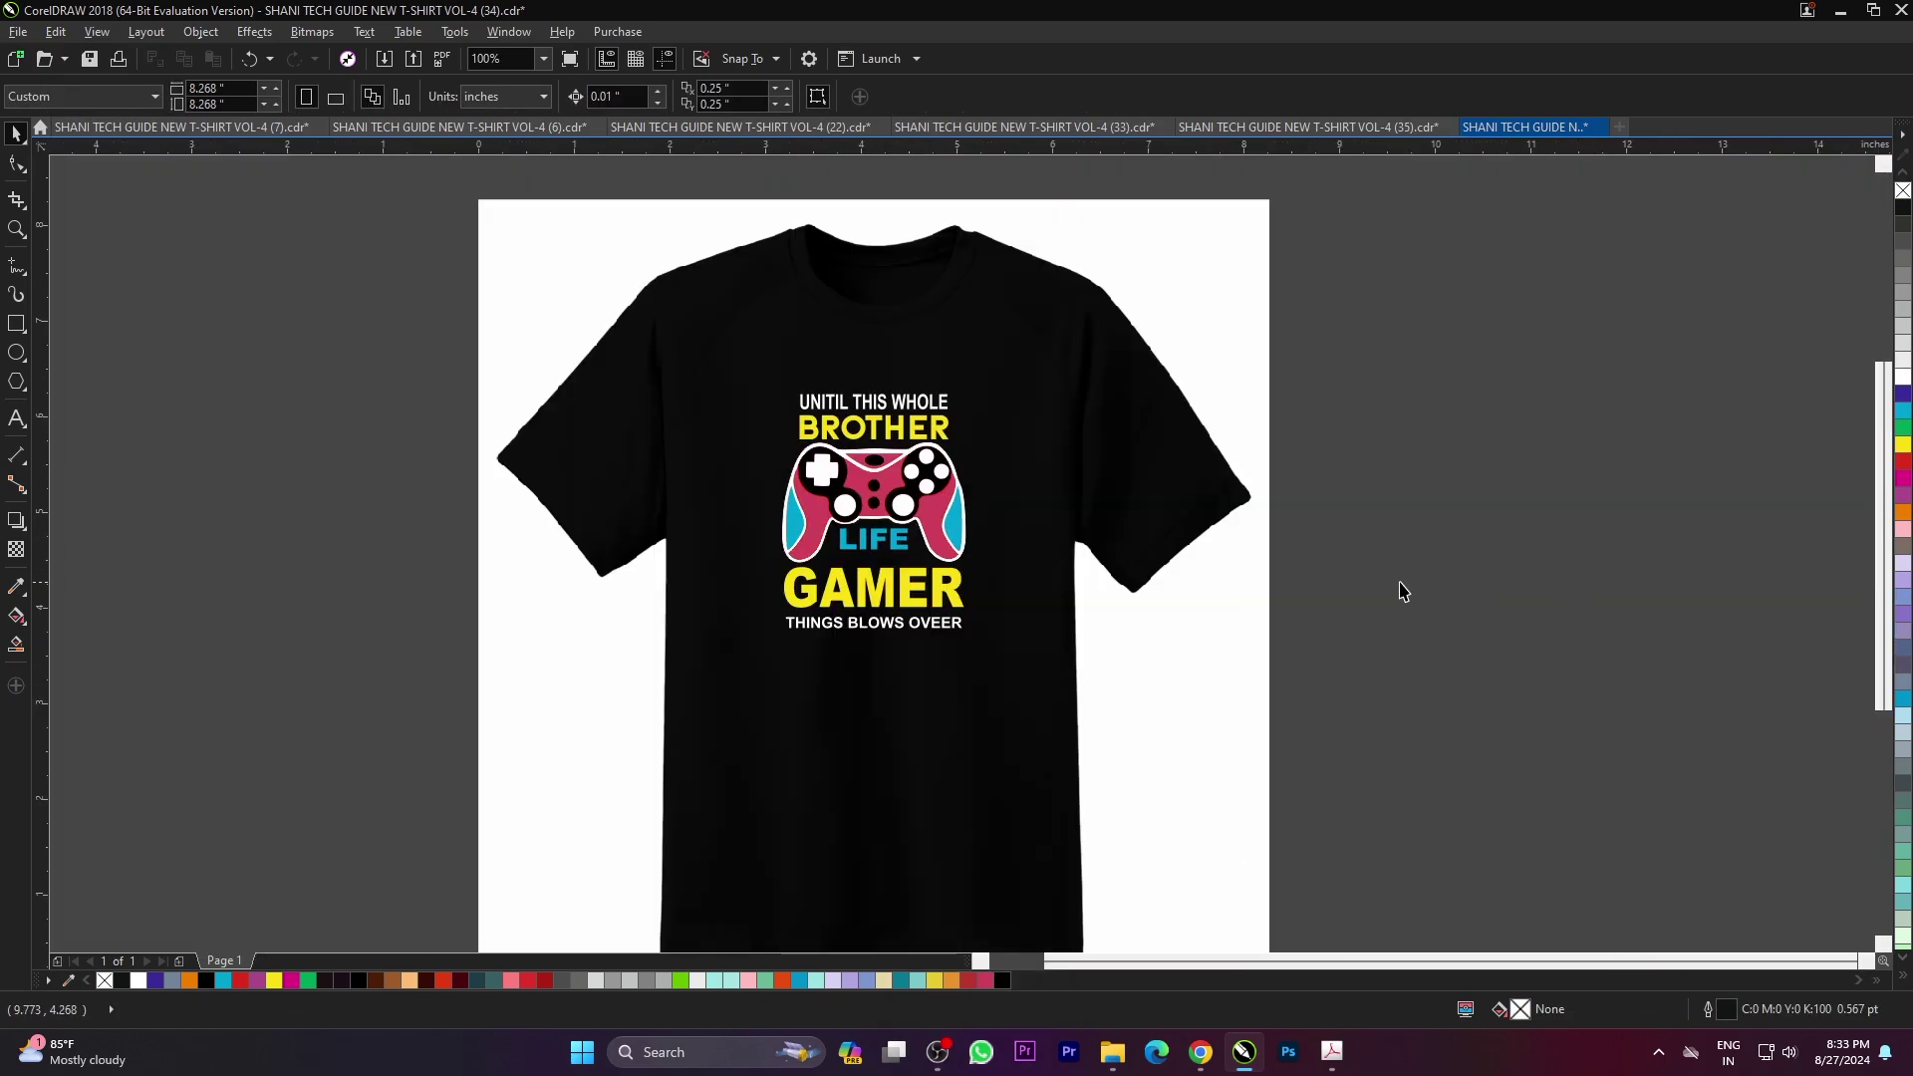
pyautogui.press('F4')
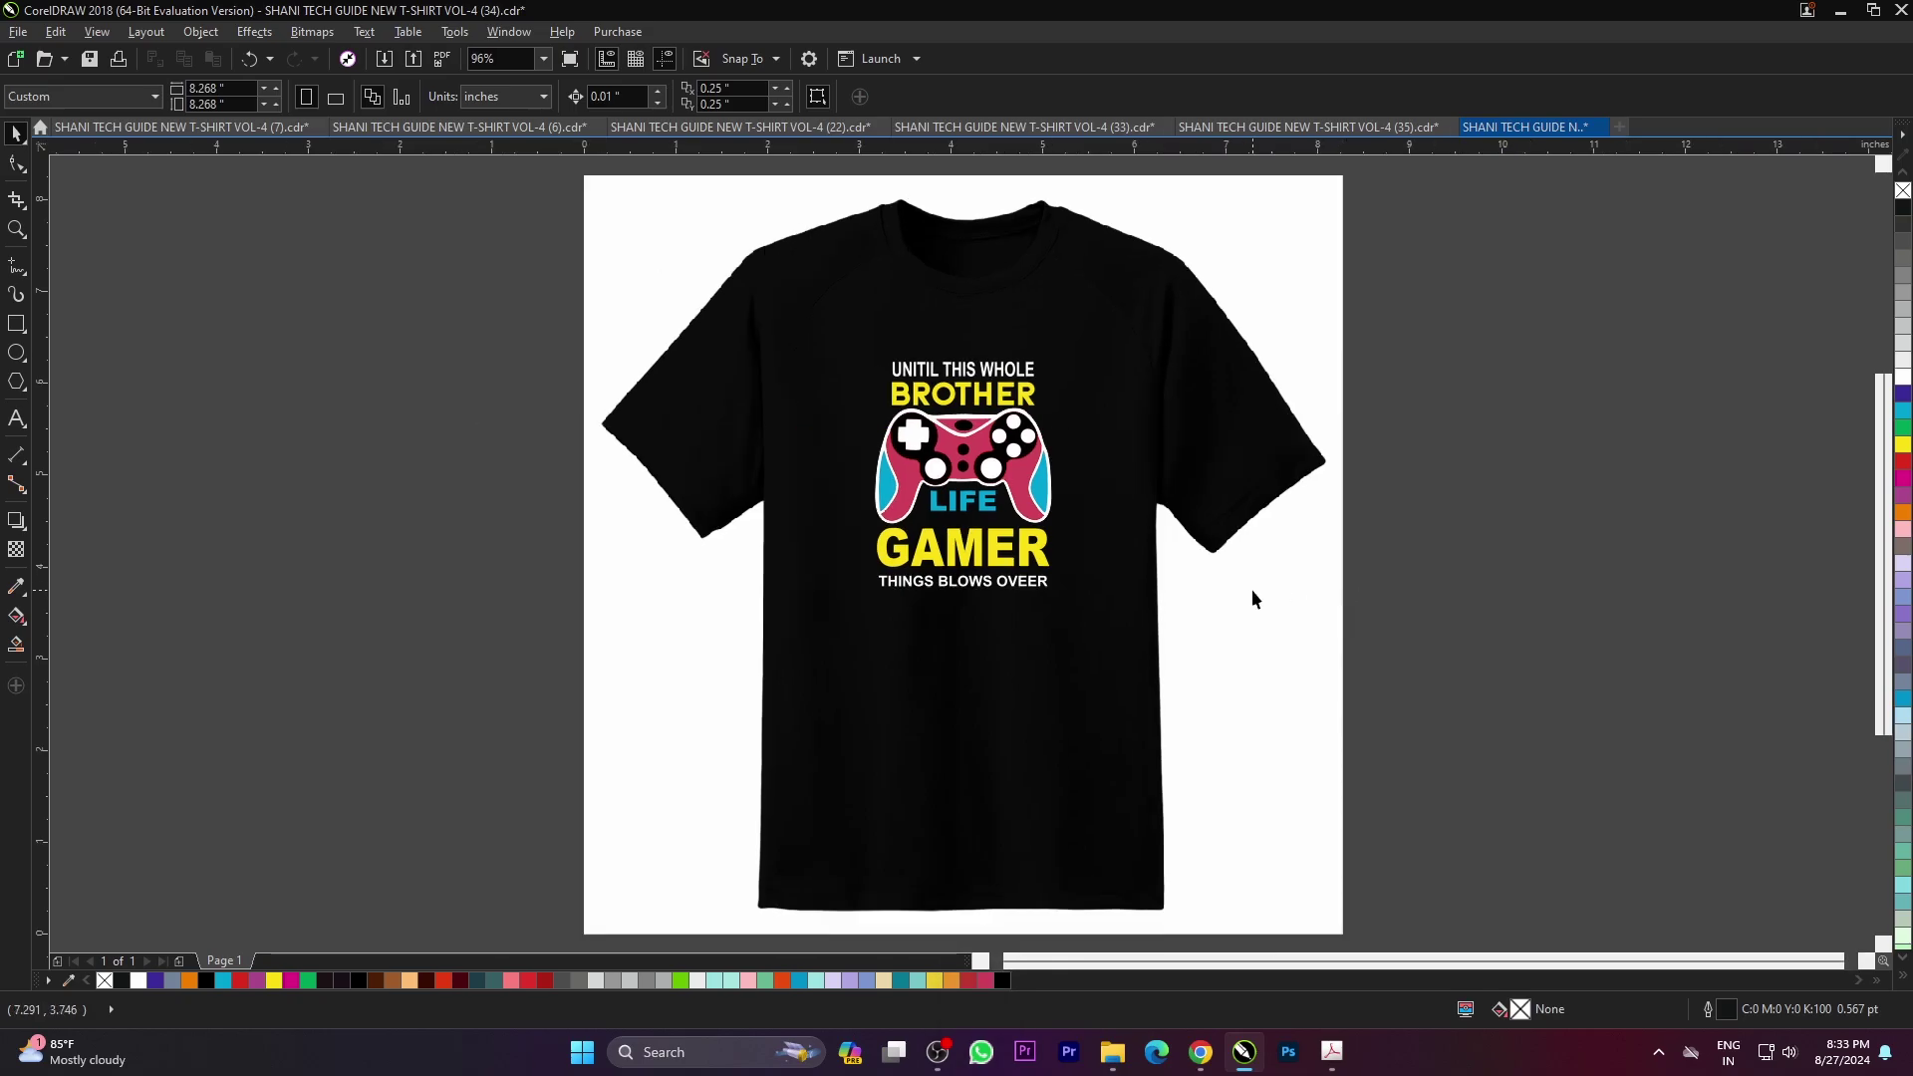
pyautogui.press('F9')
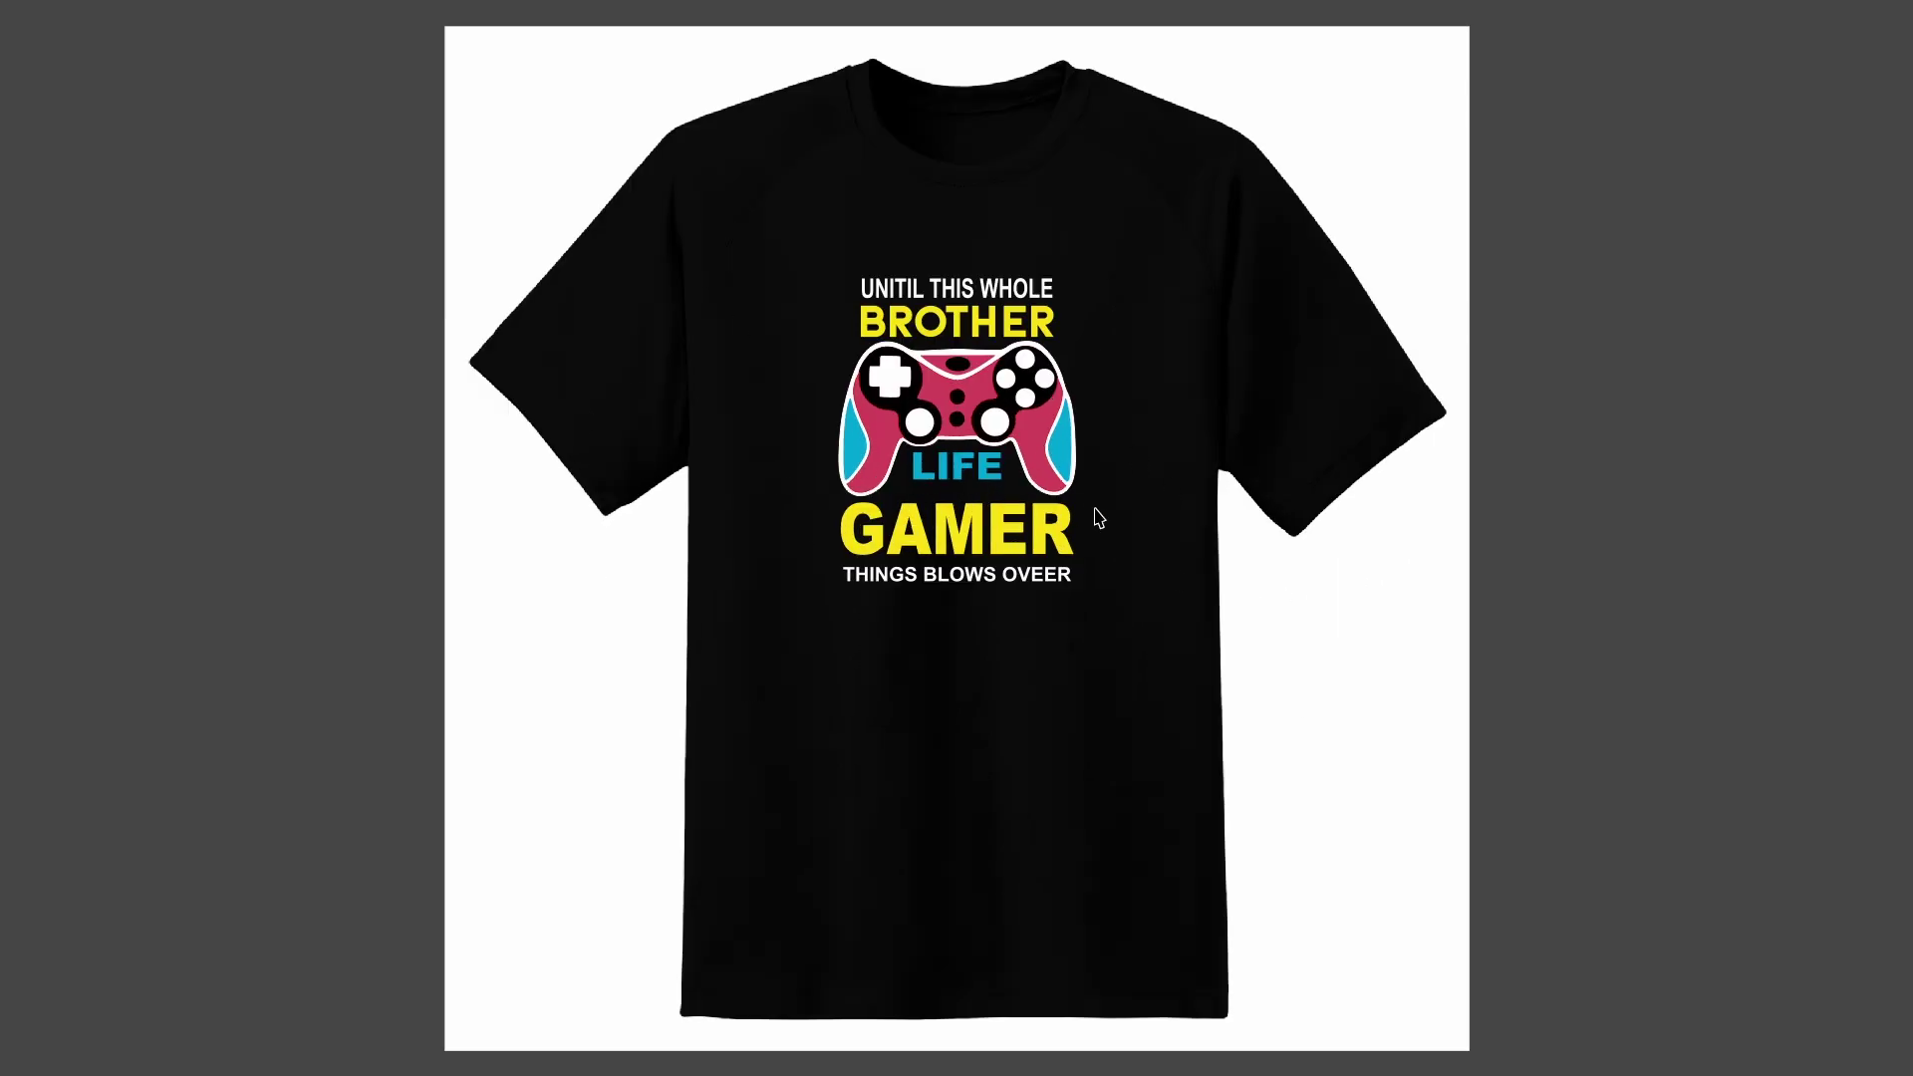
pyautogui.press('F9')
pyautogui.click(1549, 561)
pyautogui.scroll(-3)
pyautogui.scroll(3)
pyautogui.click(1512, 584)
pyautogui.press('ctrl+o')
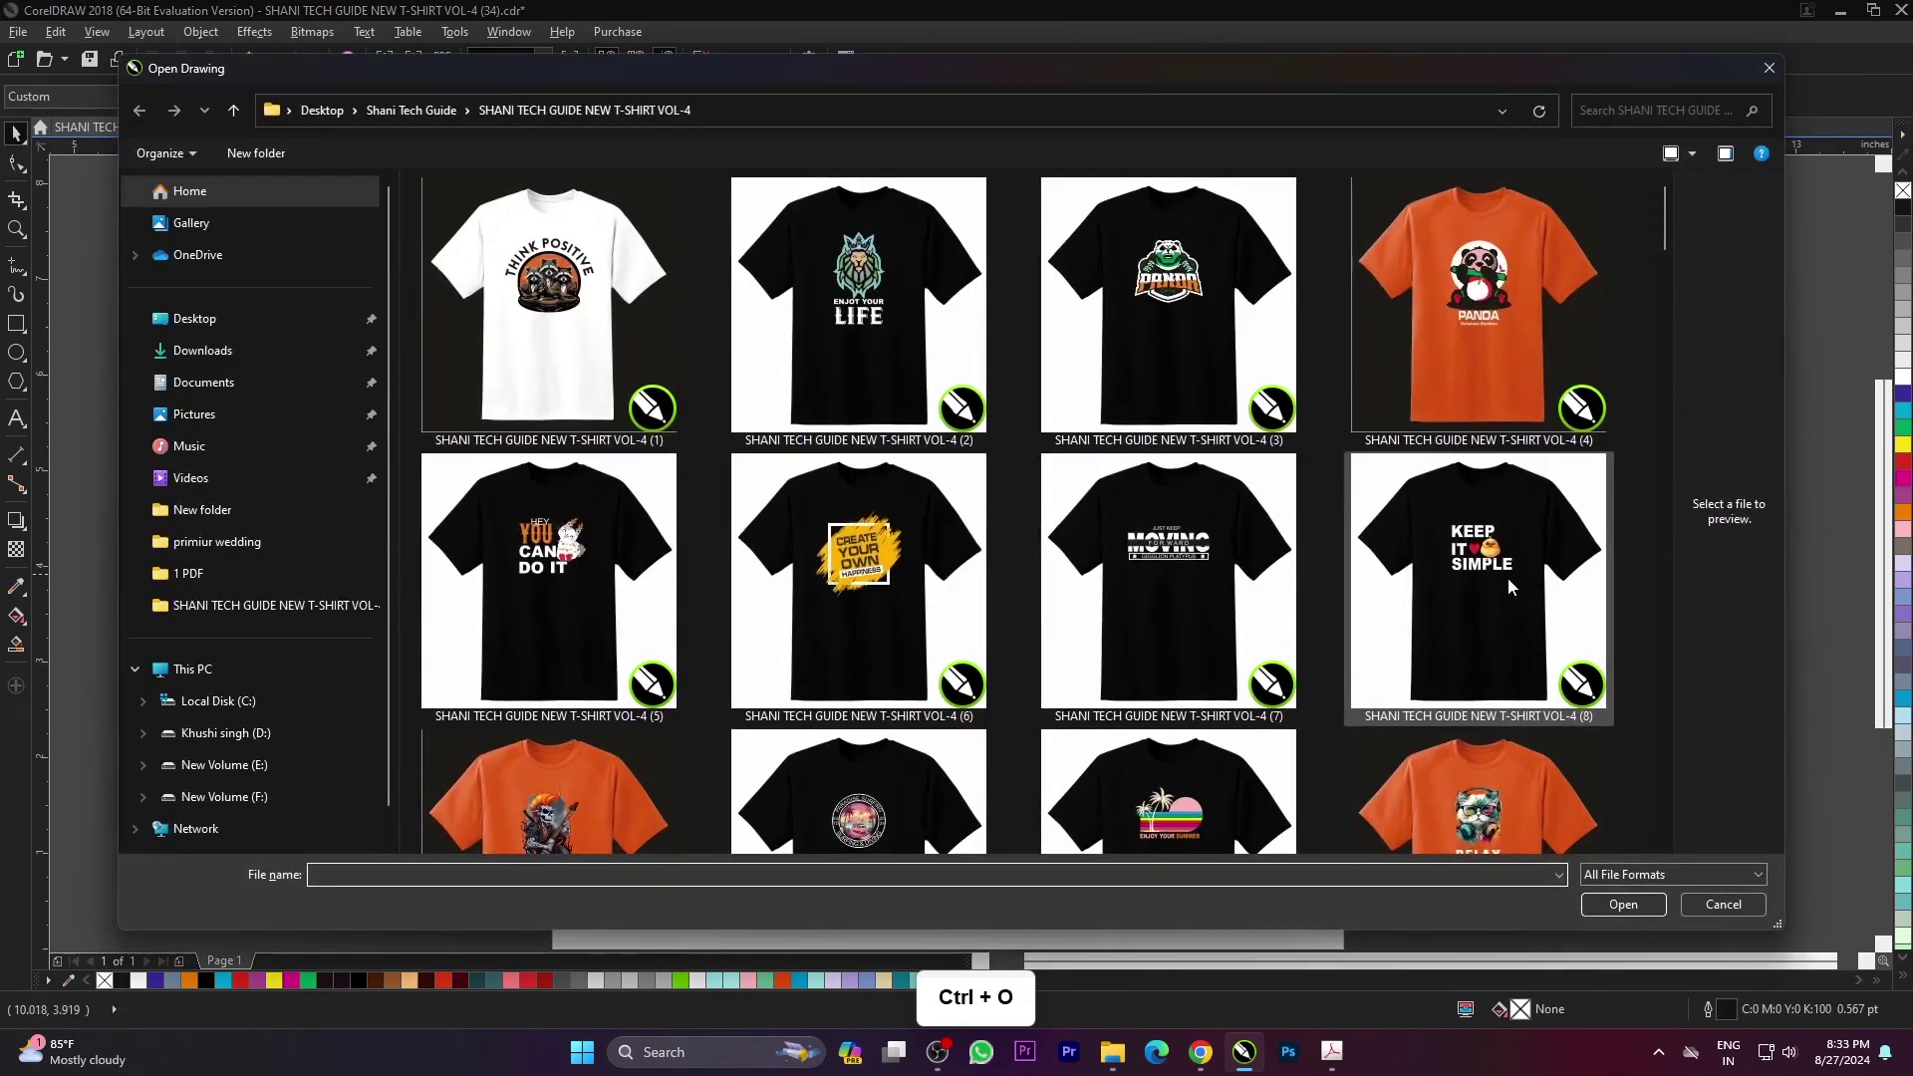
# - Open the JUST WANT TRMPU TO BE HAPPY design (43) and preview it full screen
pyautogui.scroll(-3)
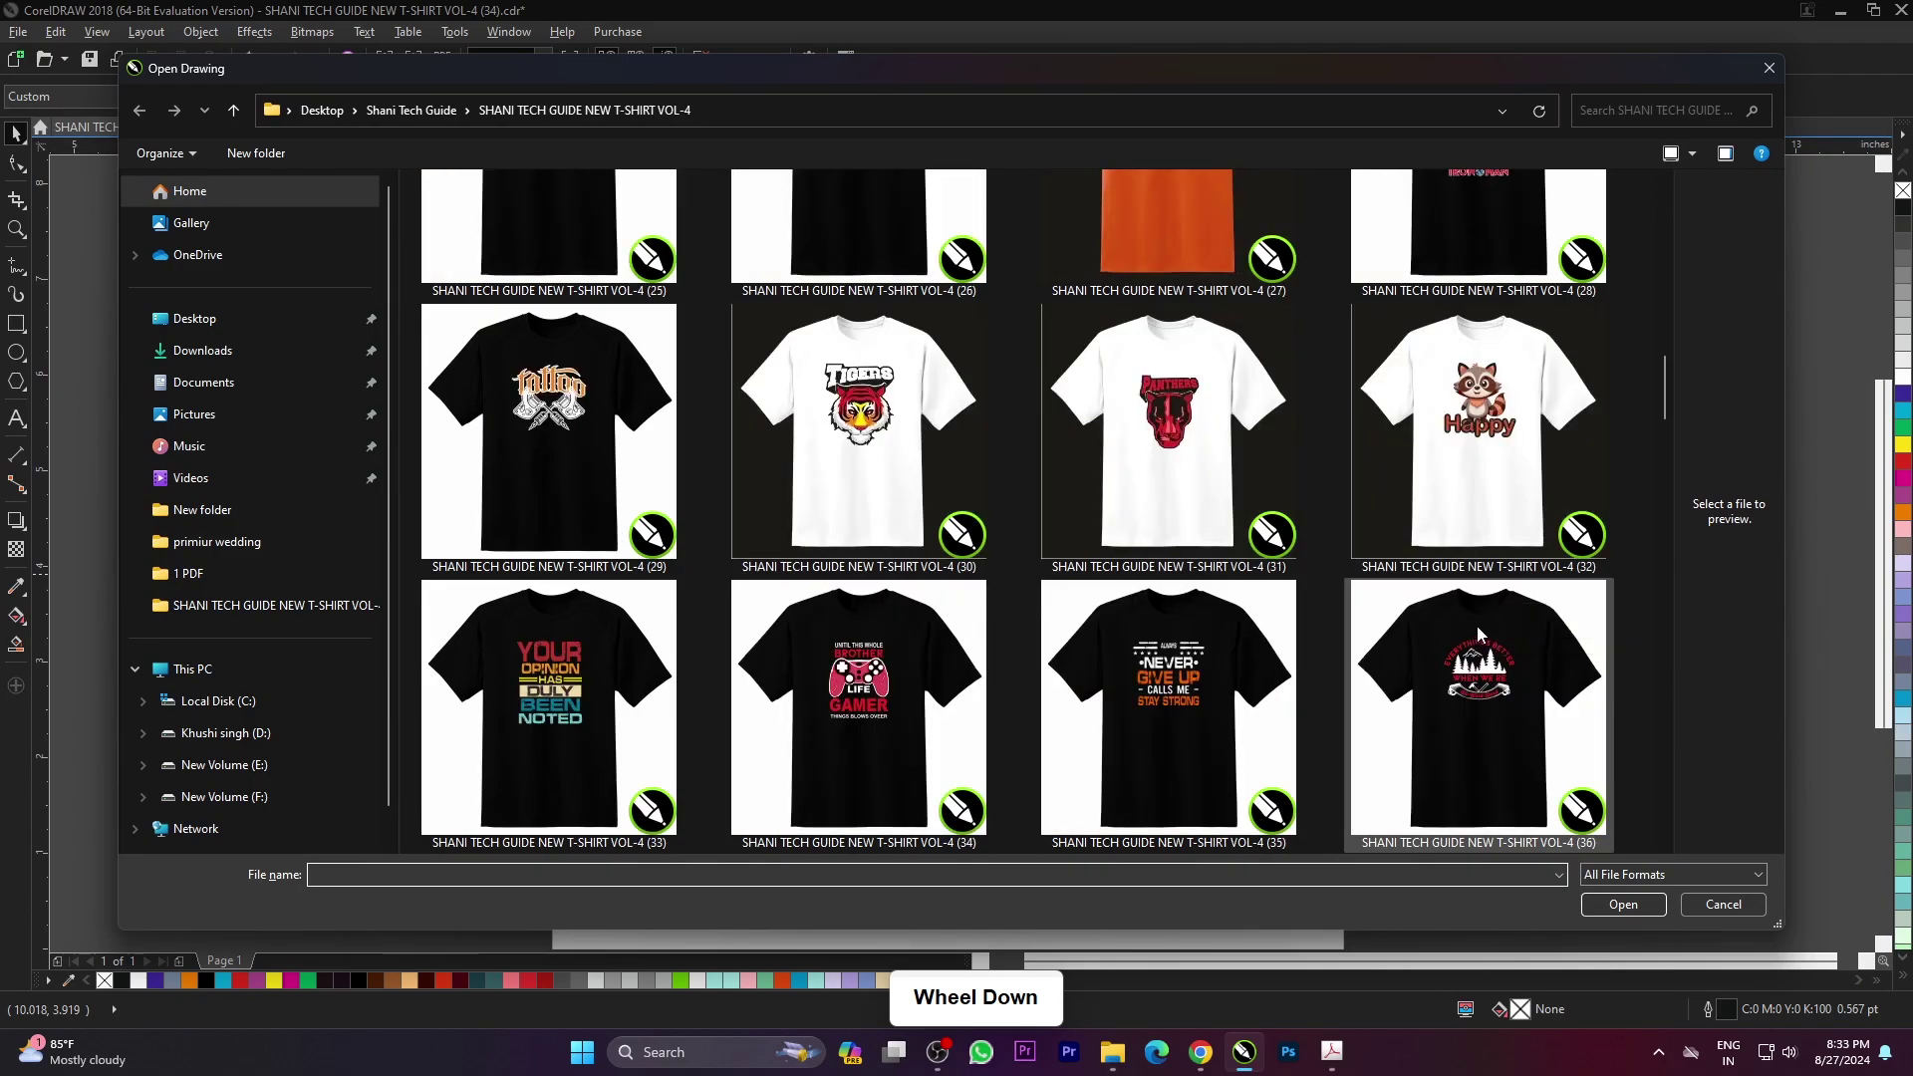
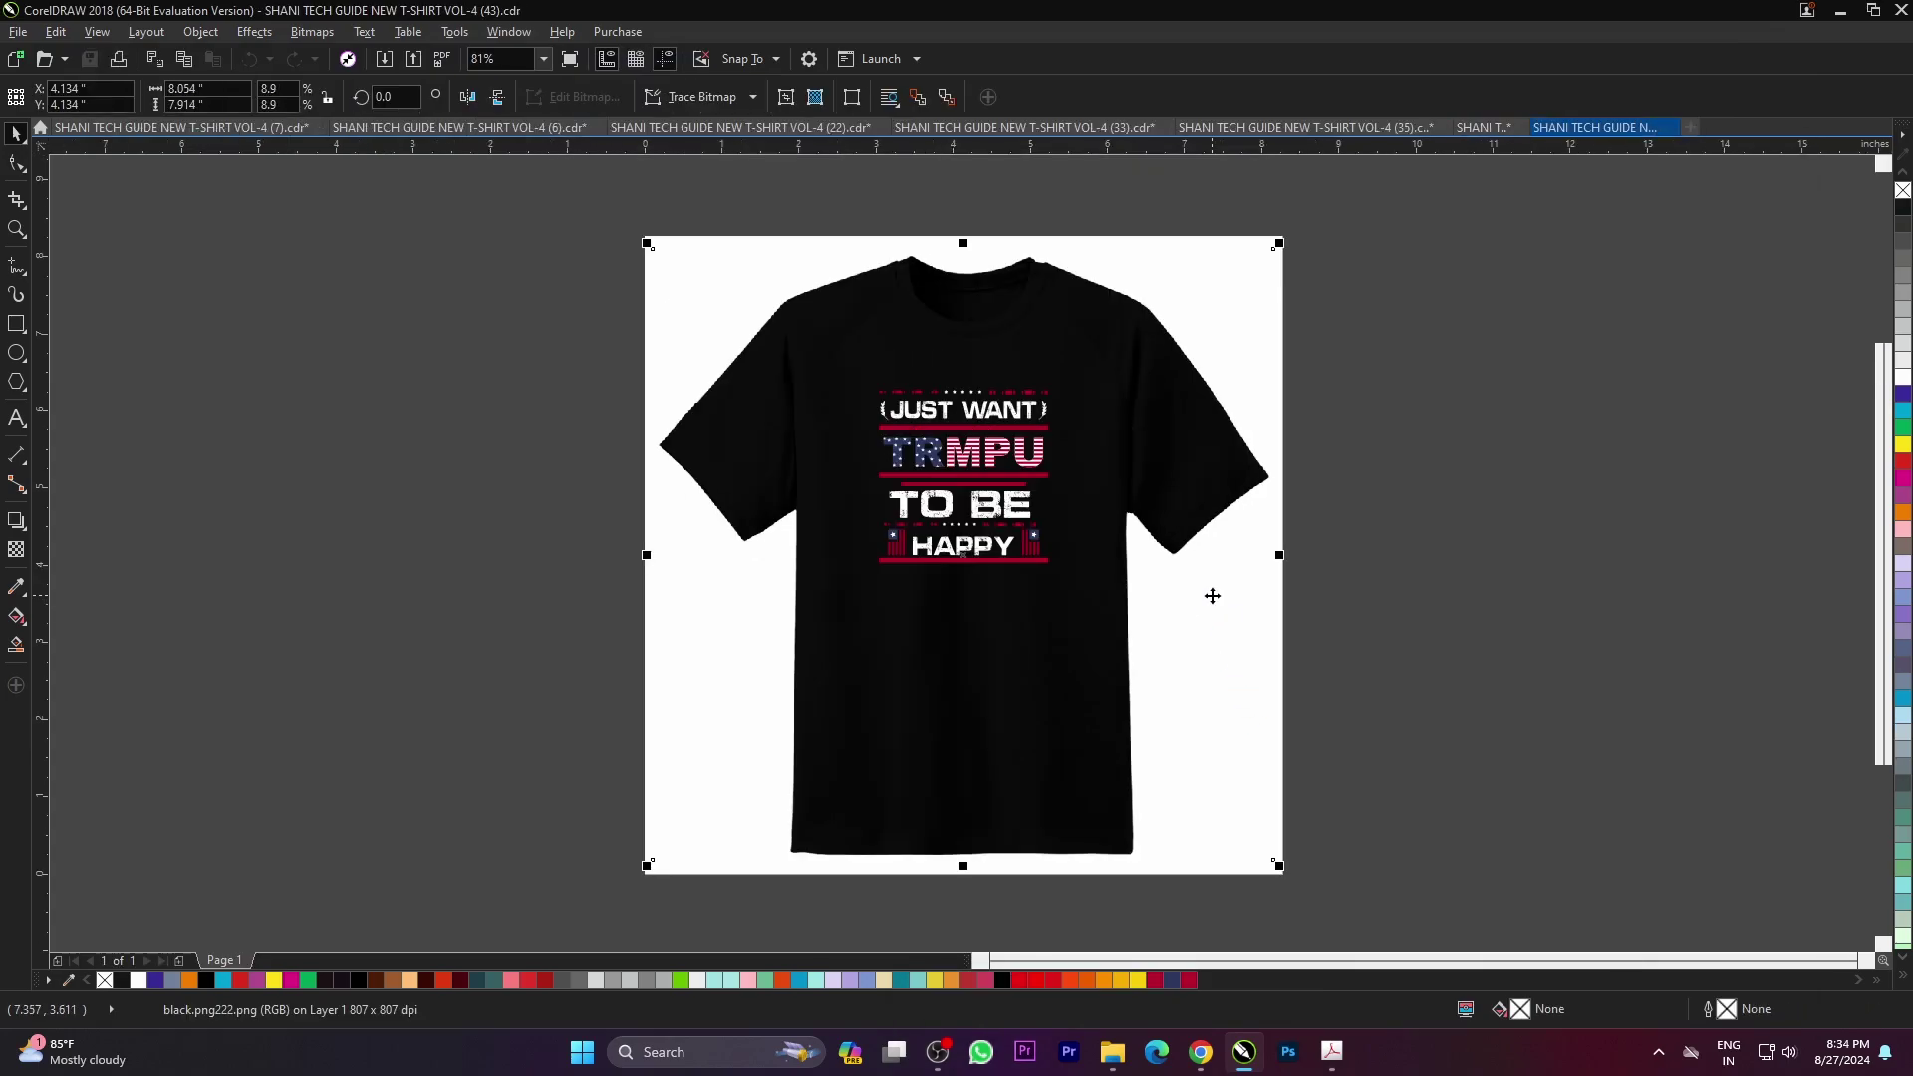
pyautogui.press('F4')
pyautogui.press('F9')
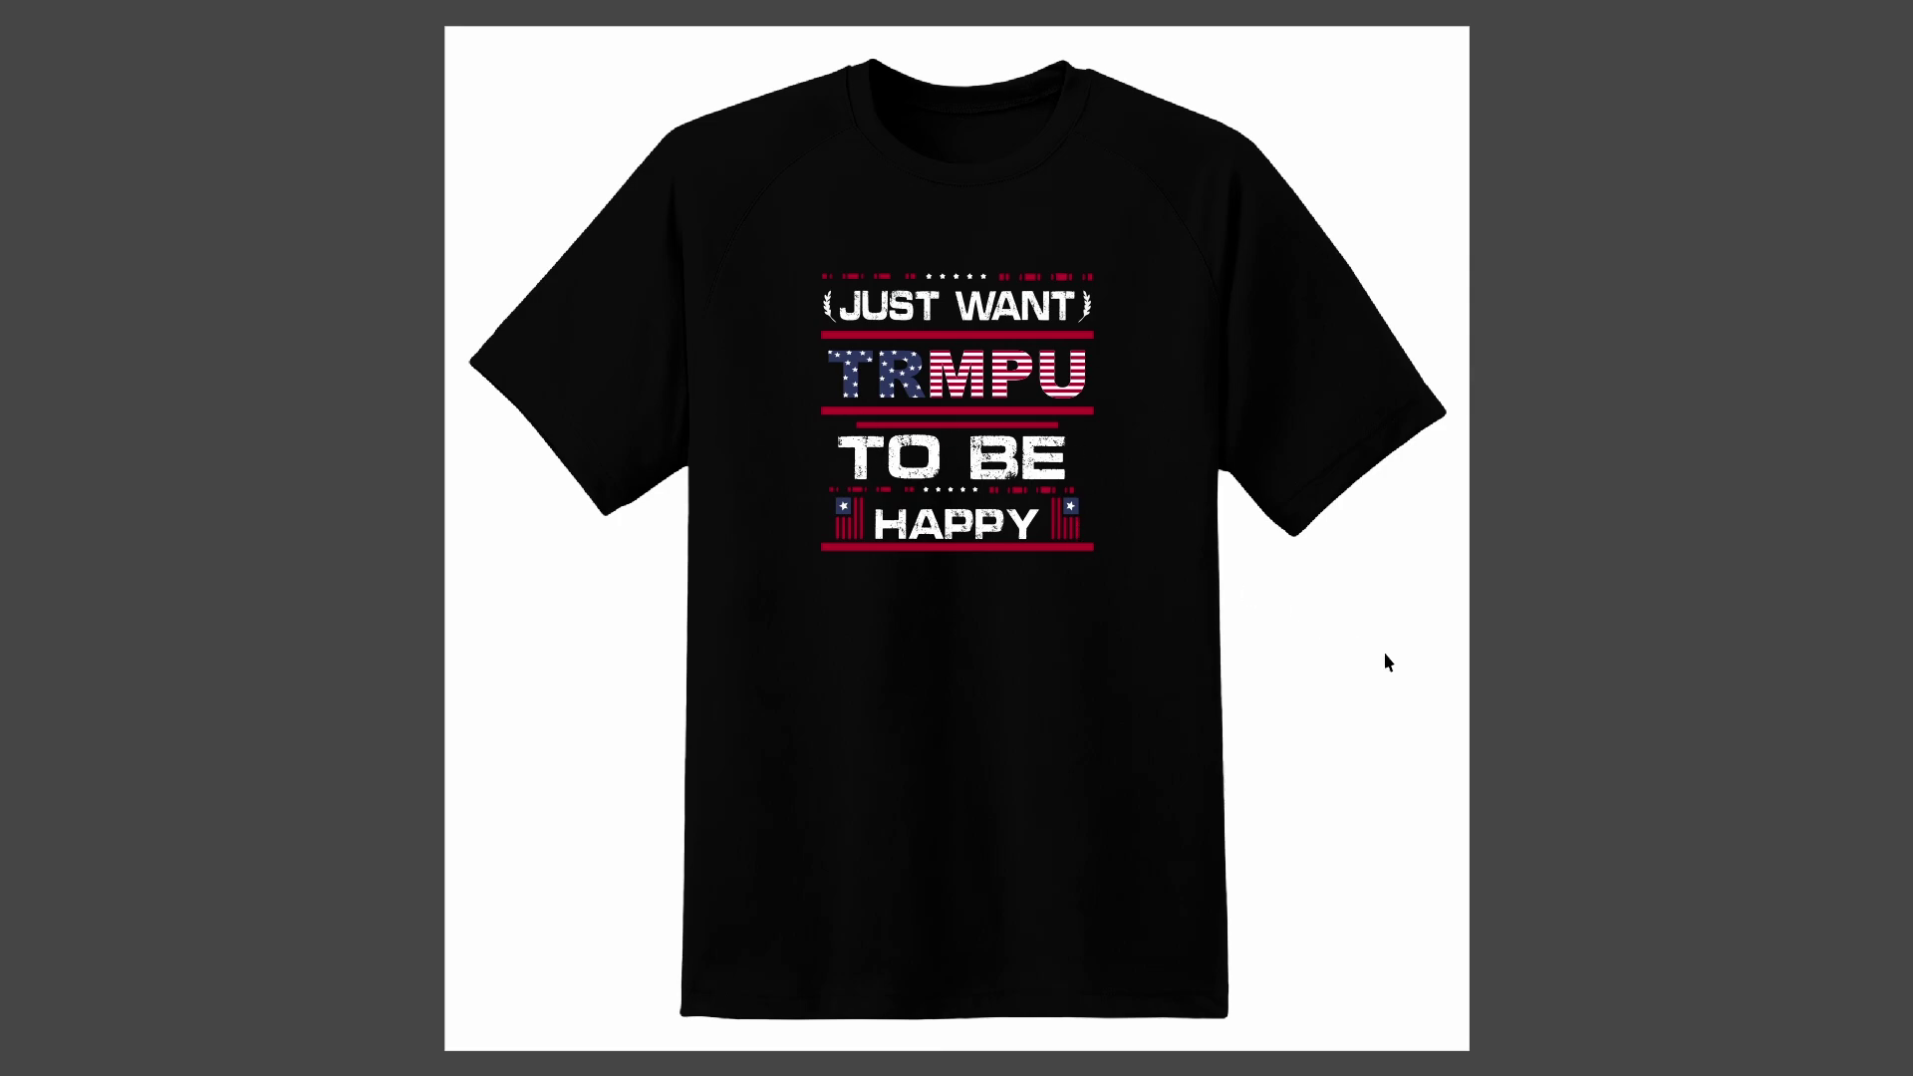
pyautogui.click(1391, 664)
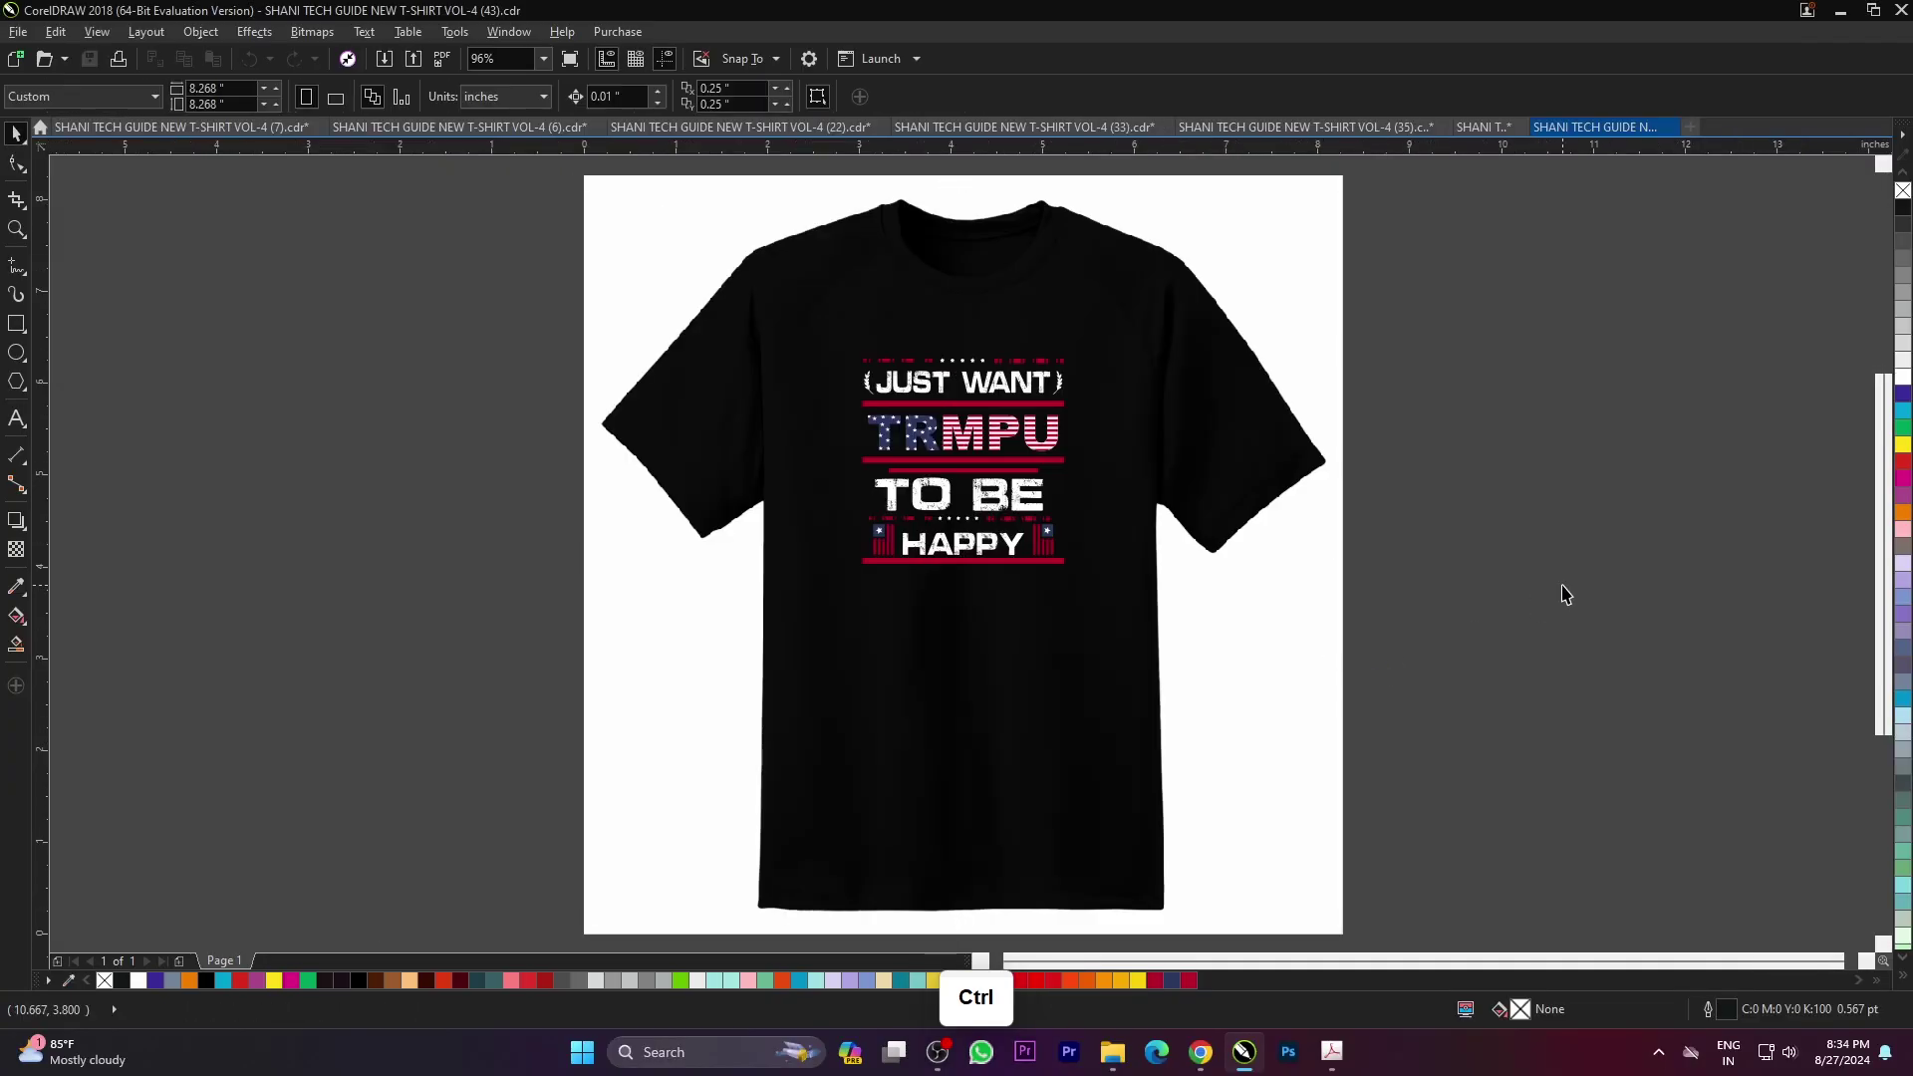
pyautogui.press('ctrl+o')
pyautogui.scroll(-3)
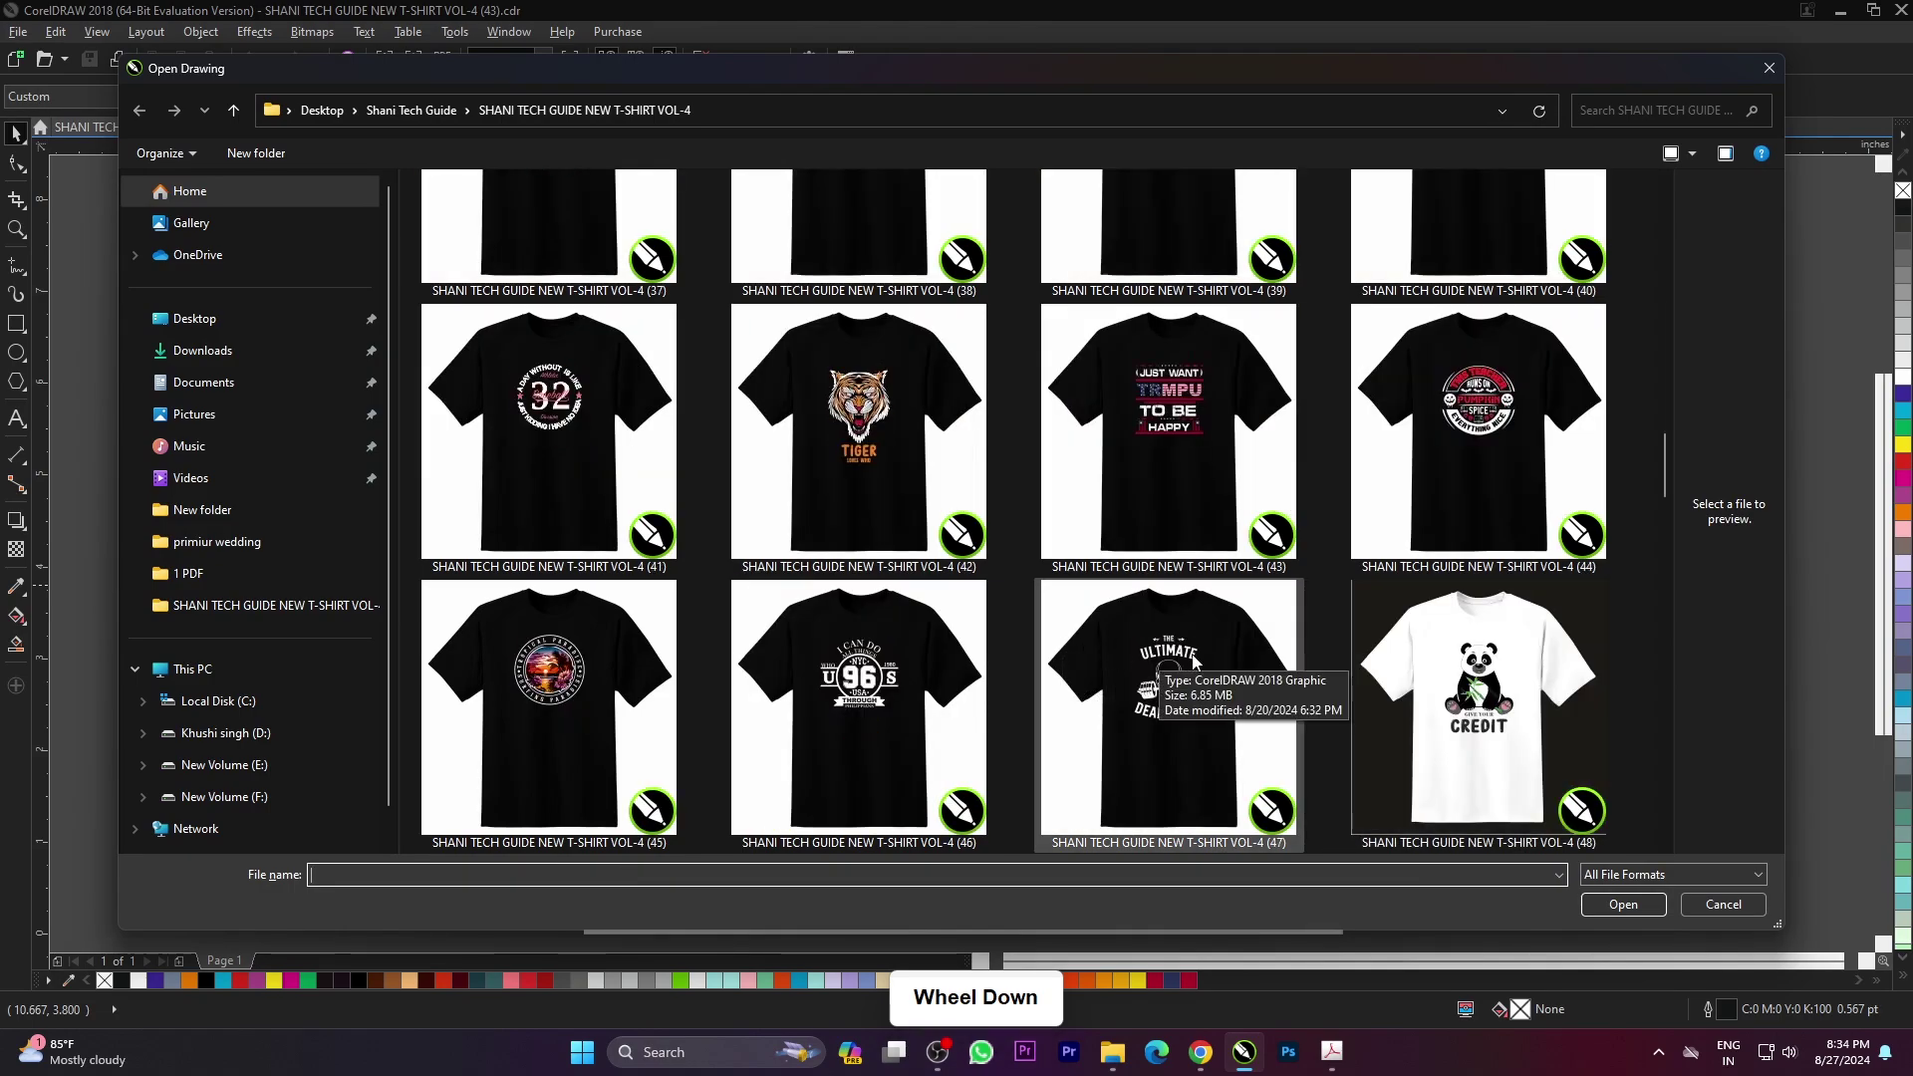
# - Open the I CAN DO 96 design, fit it to the page, and bring up the Open dialog again
pyautogui.click(906, 464)
pyautogui.click(1633, 960)
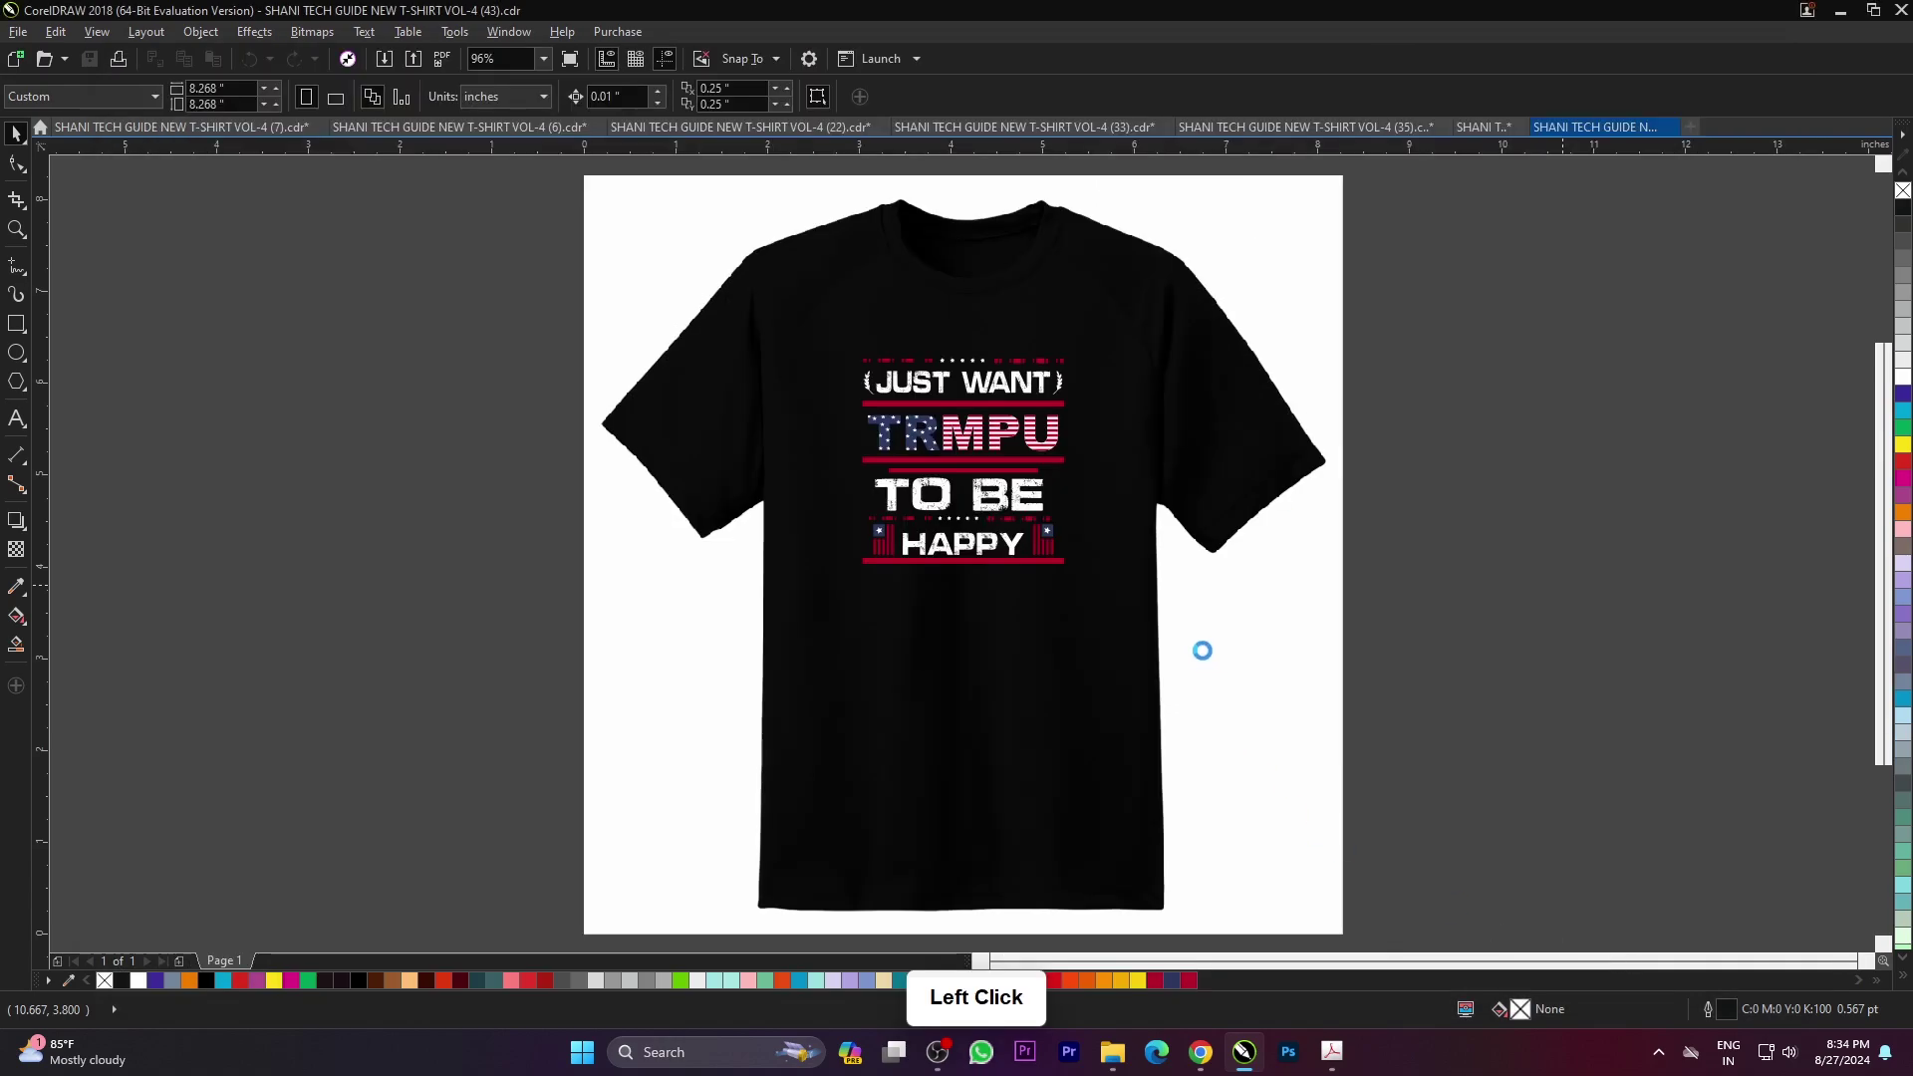
pyautogui.click(1373, 627)
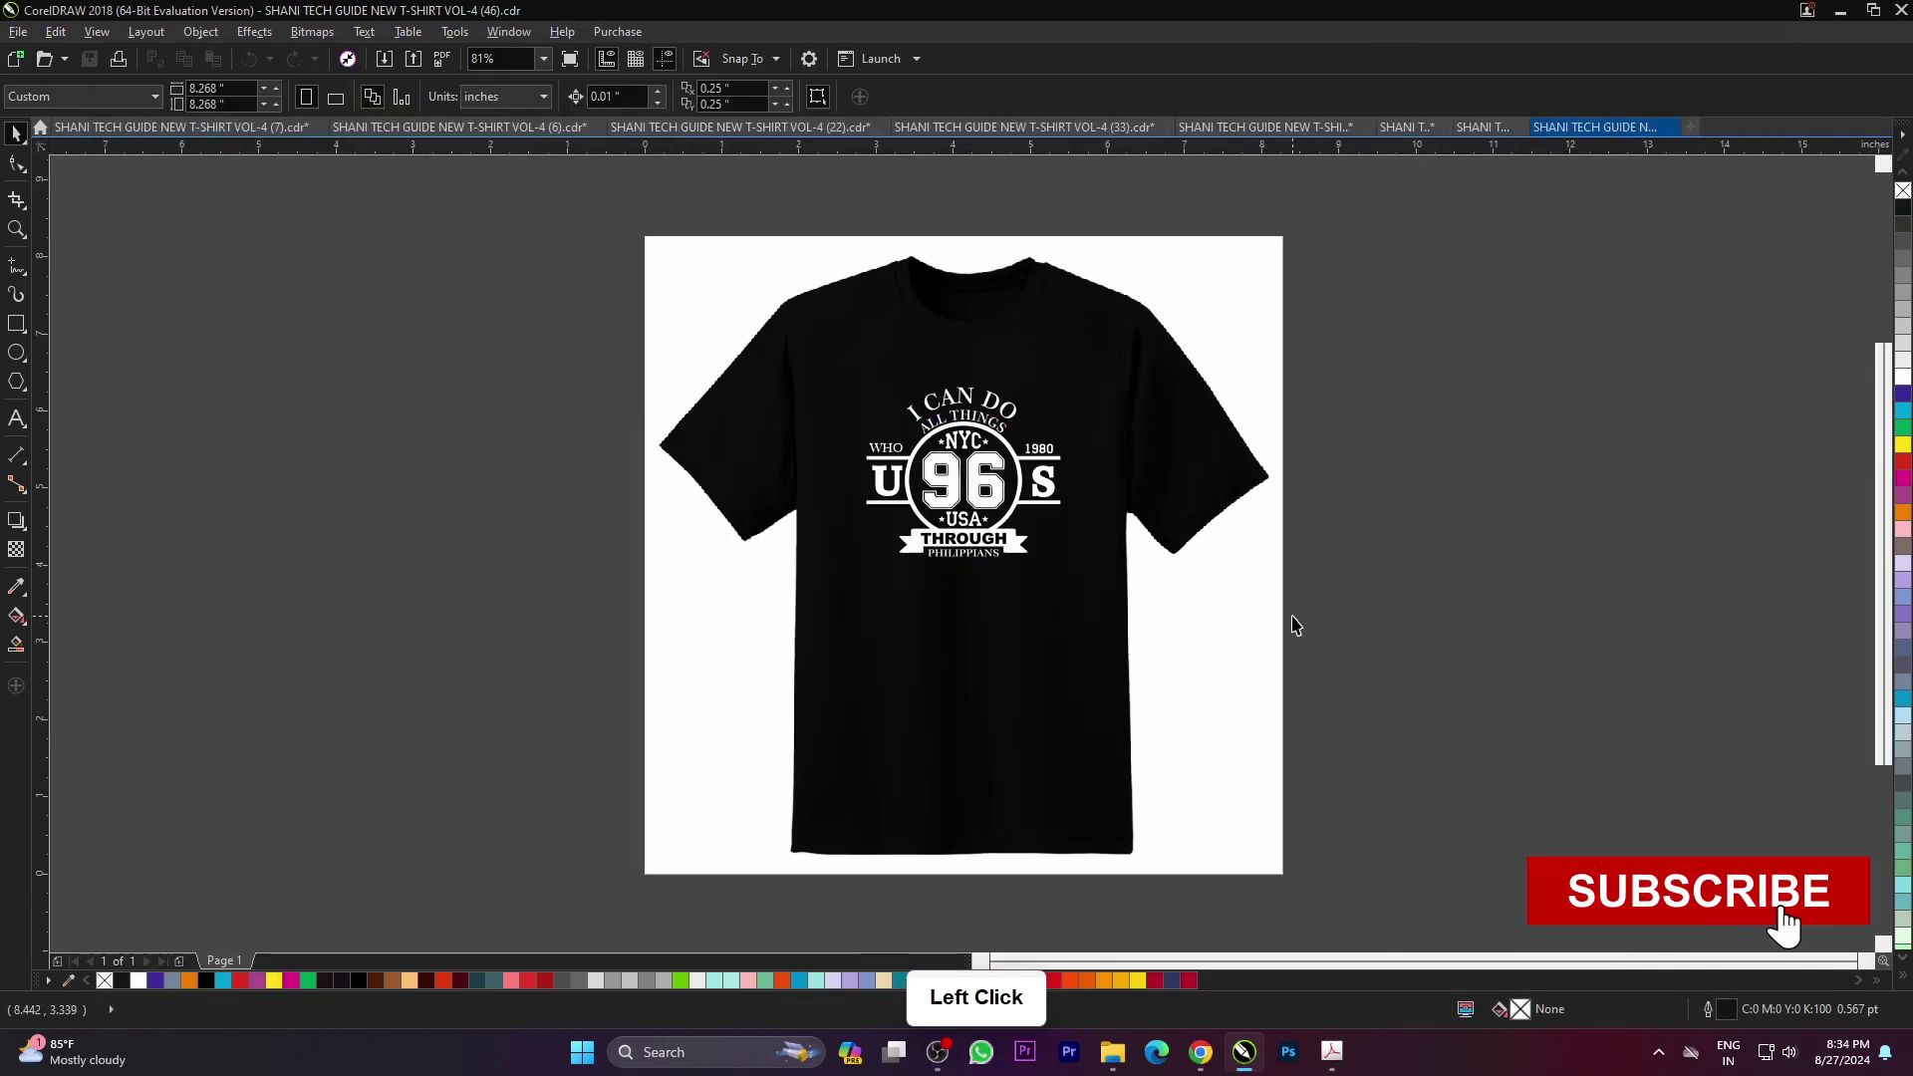
pyautogui.press('F4')
pyautogui.press('ctrl+o')
# - Scroll the VOL-4 thumbnails and open the FIGHT flag design (62)
pyautogui.scroll(-3)
pyautogui.scroll(-3)
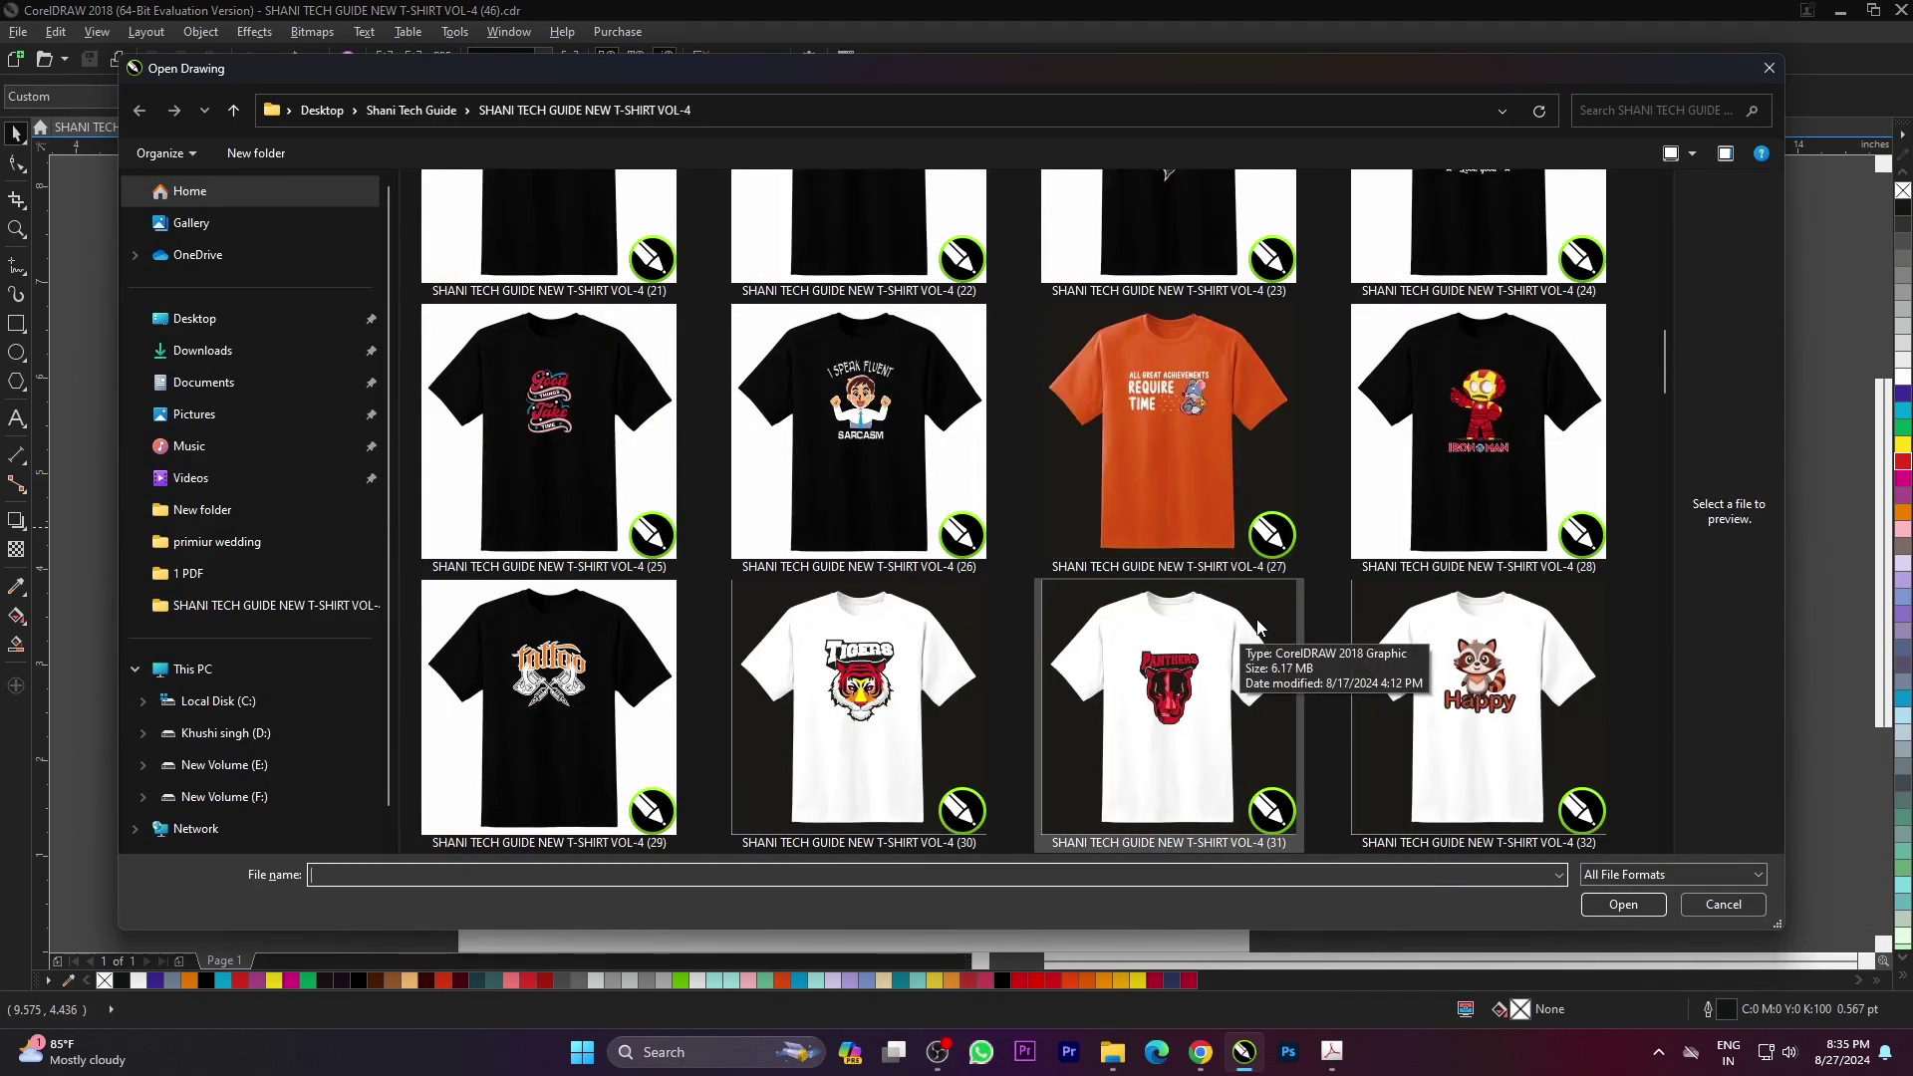
pyautogui.scroll(-3)
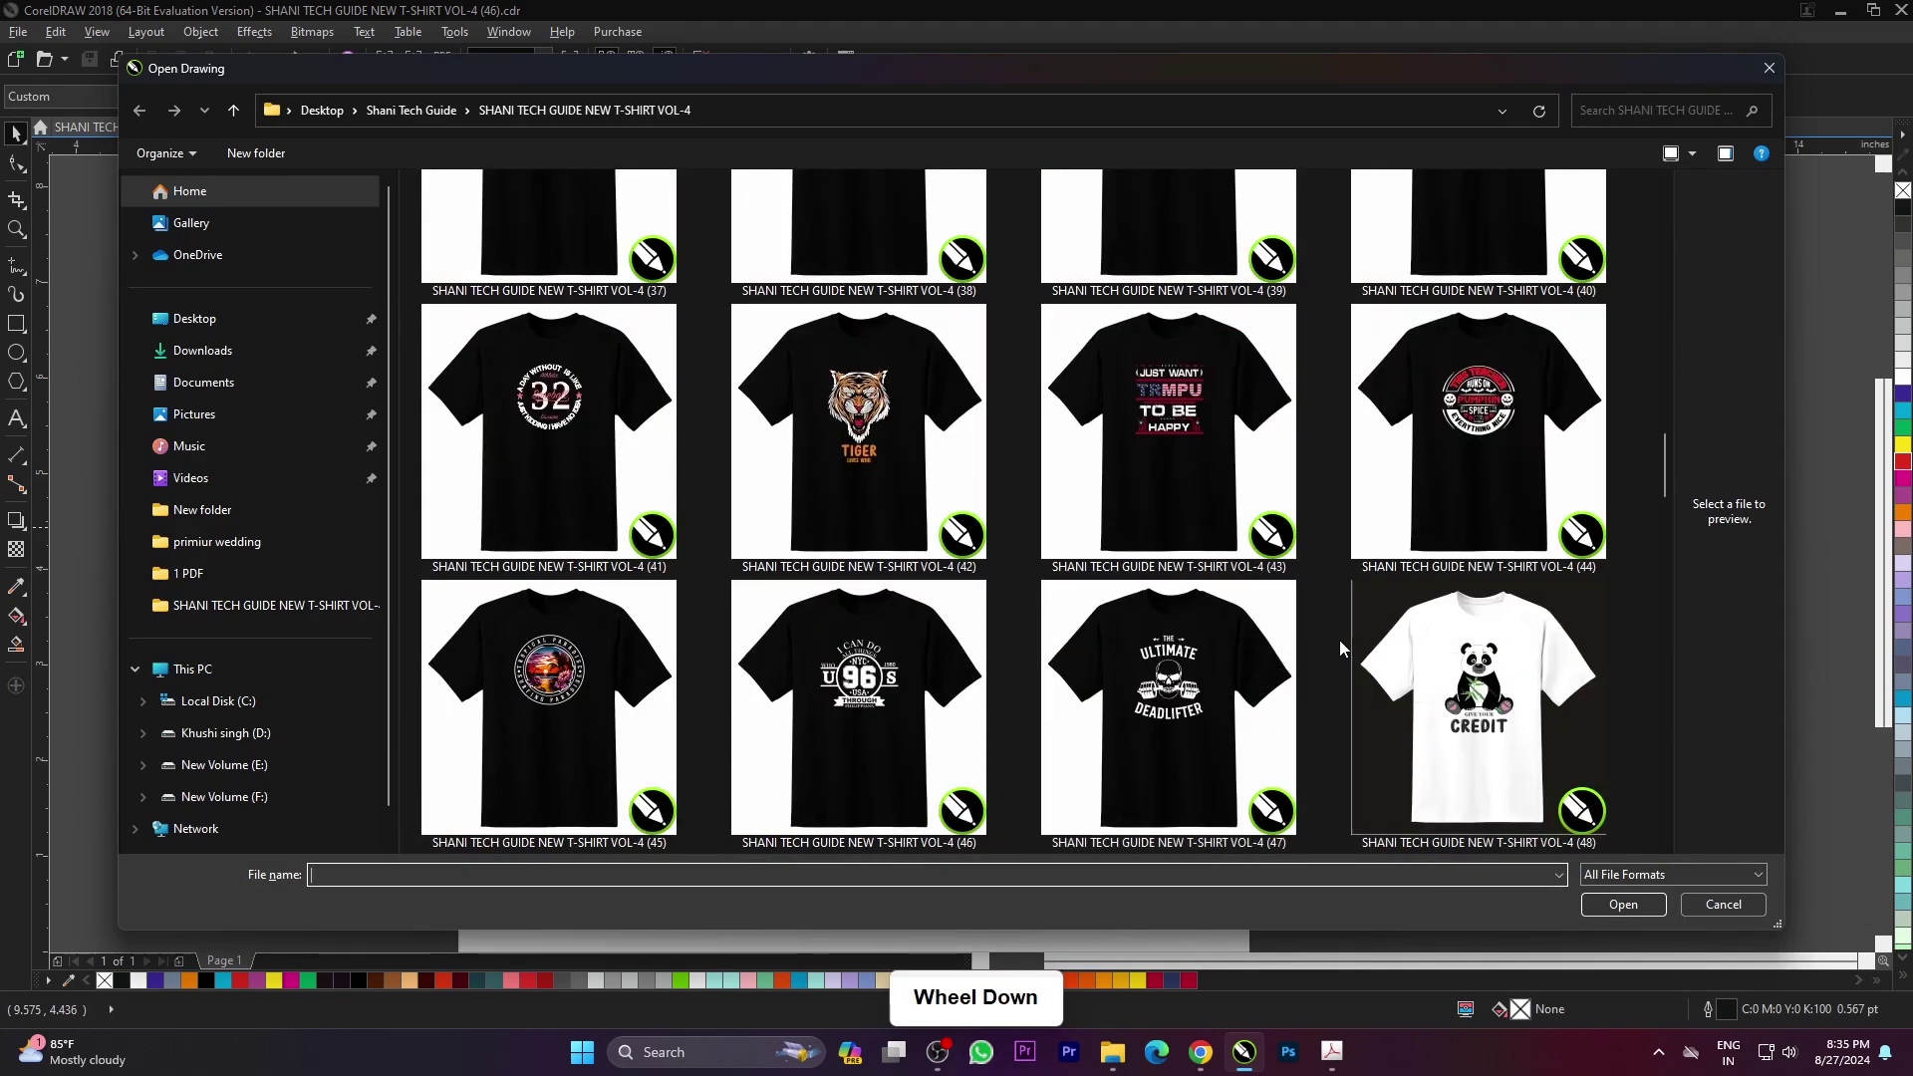
pyautogui.scroll(-3)
pyautogui.scroll(-3)
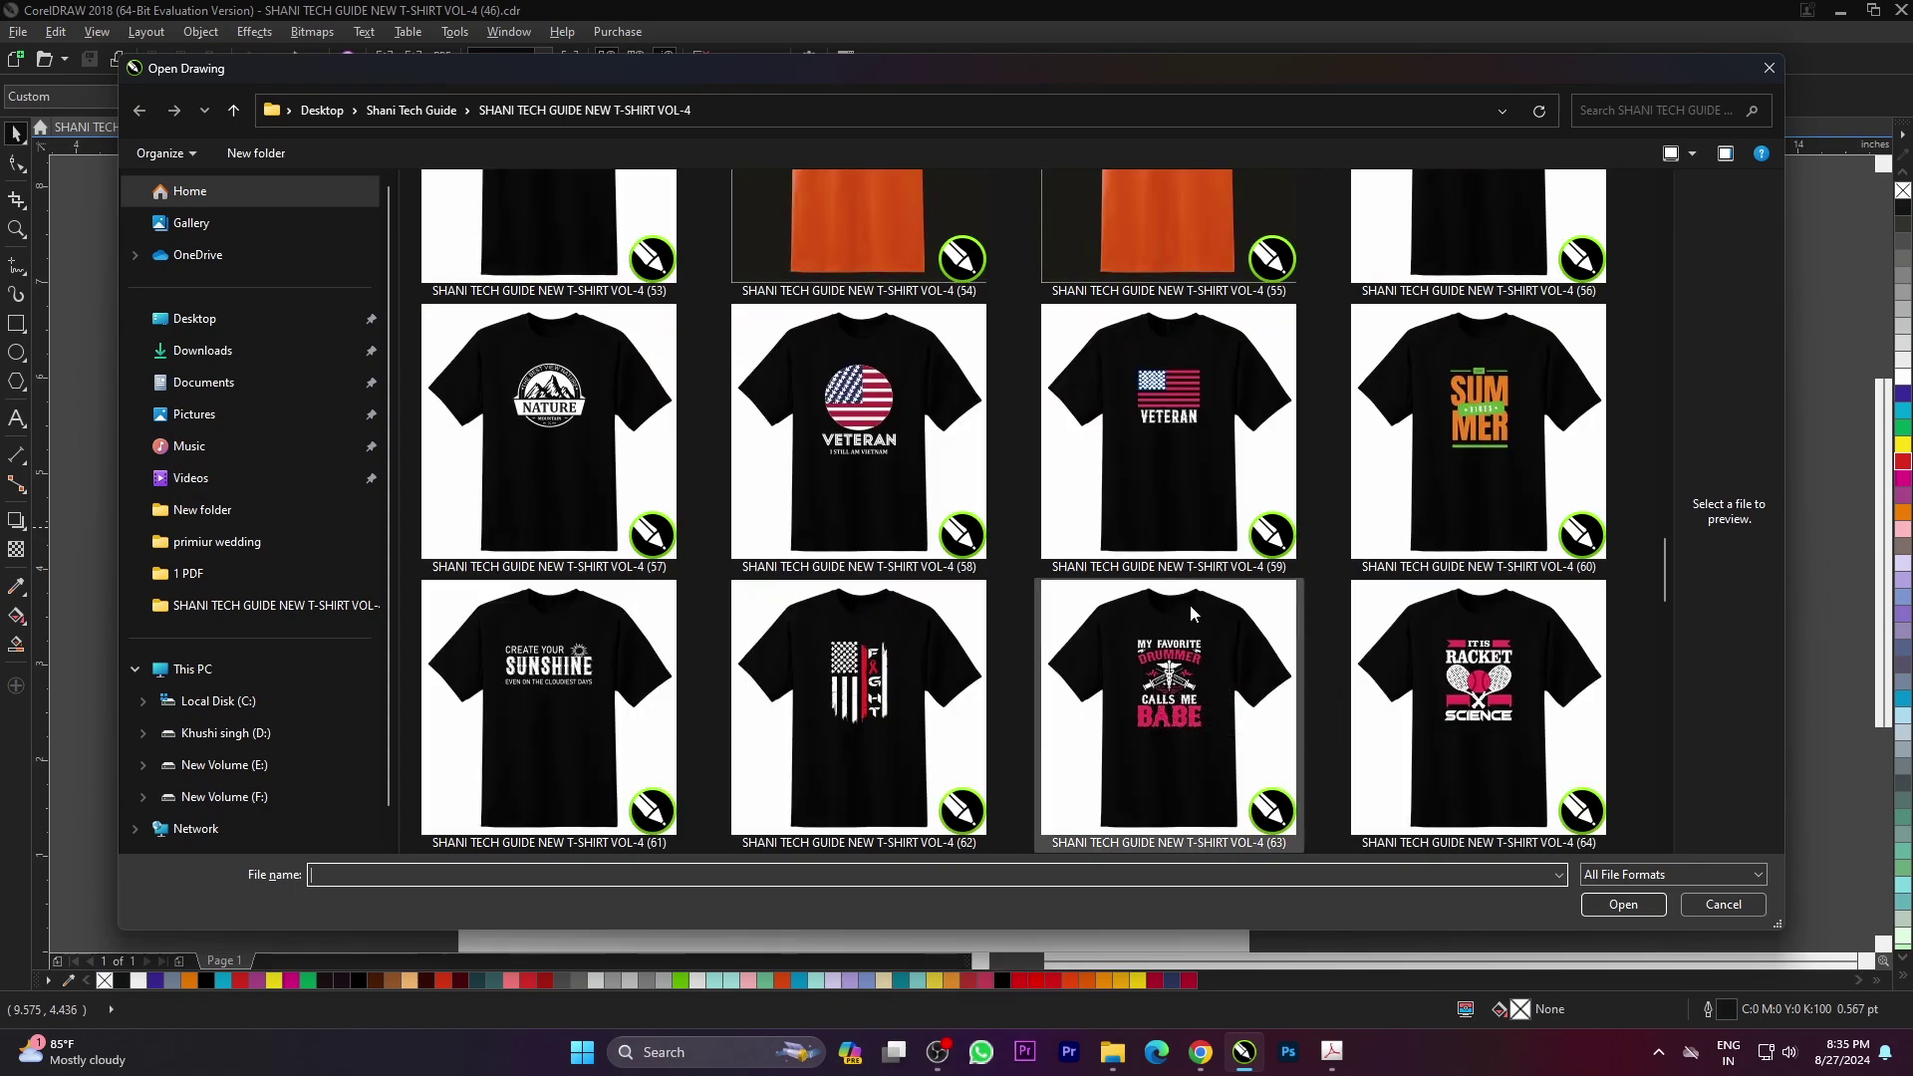
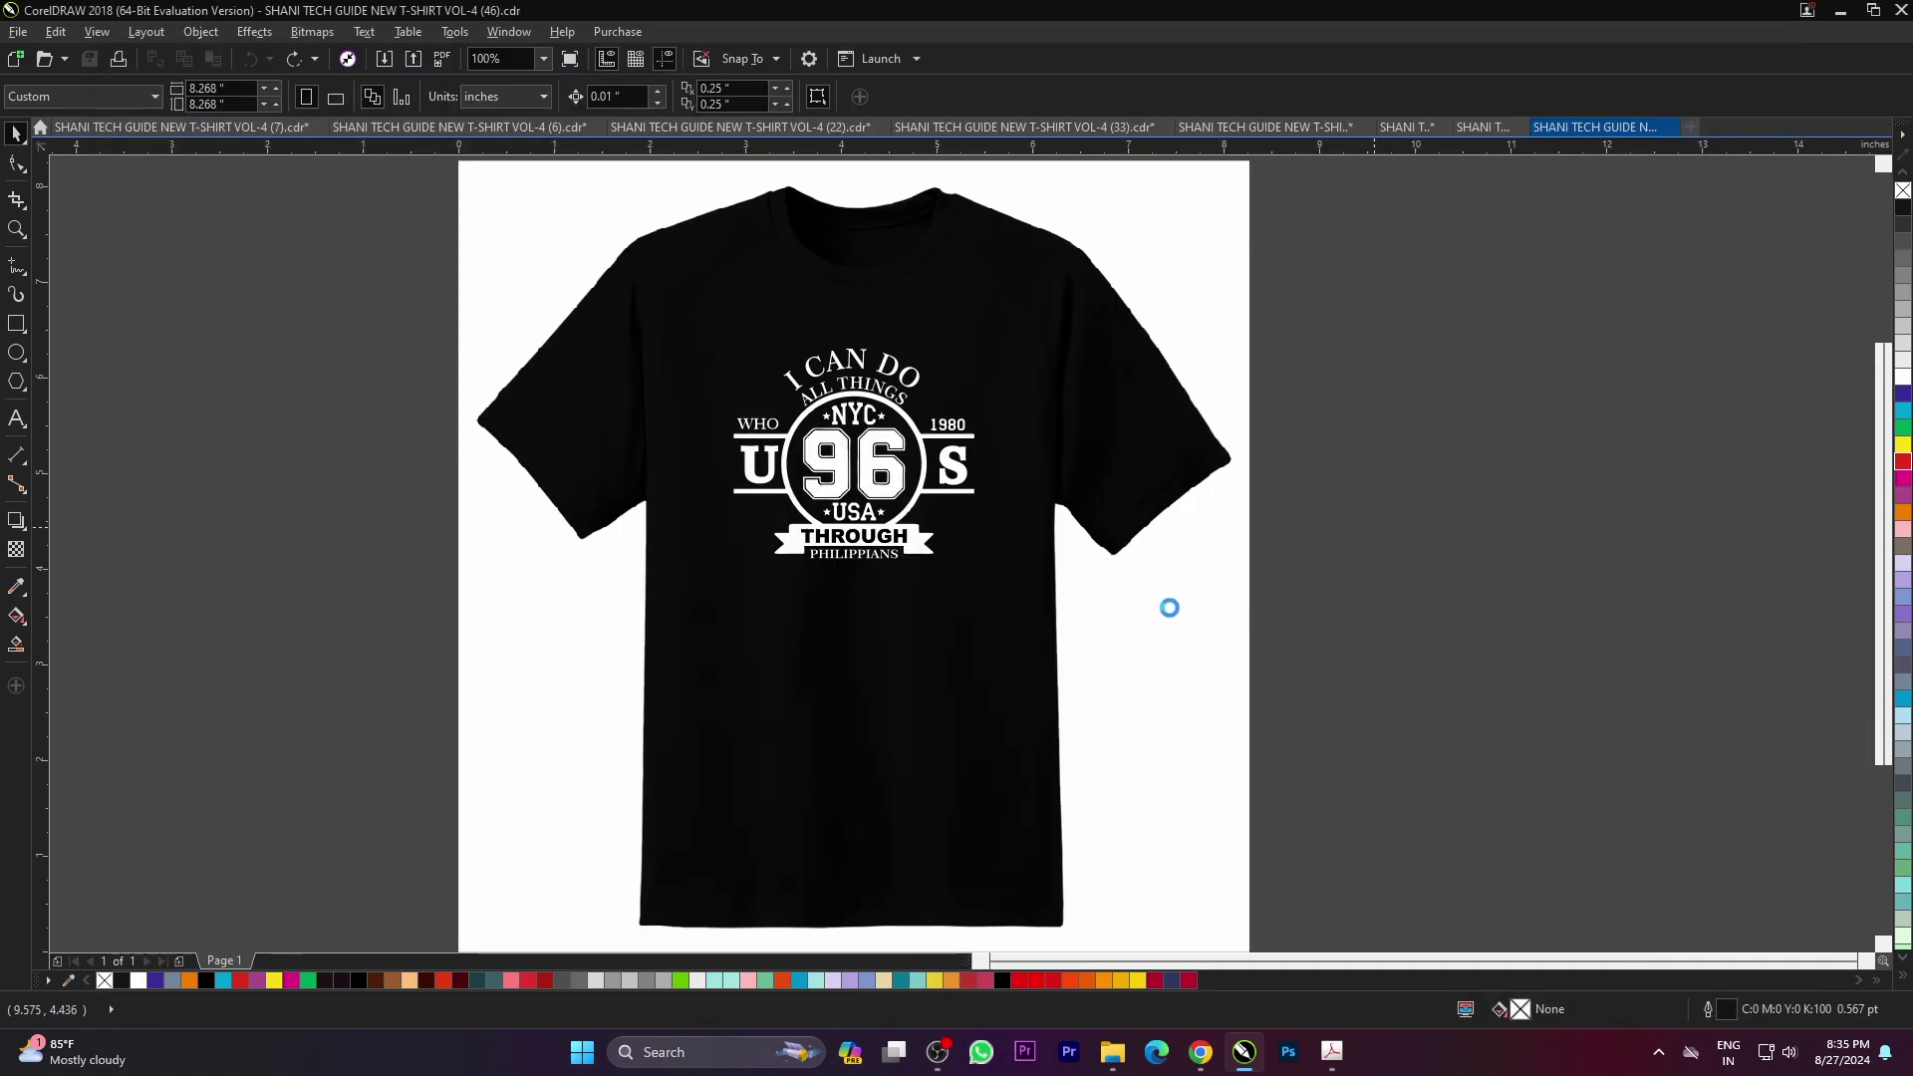
pyautogui.click(1414, 585)
# - Fit the FIGHT design to the page, preview it full screen, then return to the Open dialog
pyautogui.press('F4')
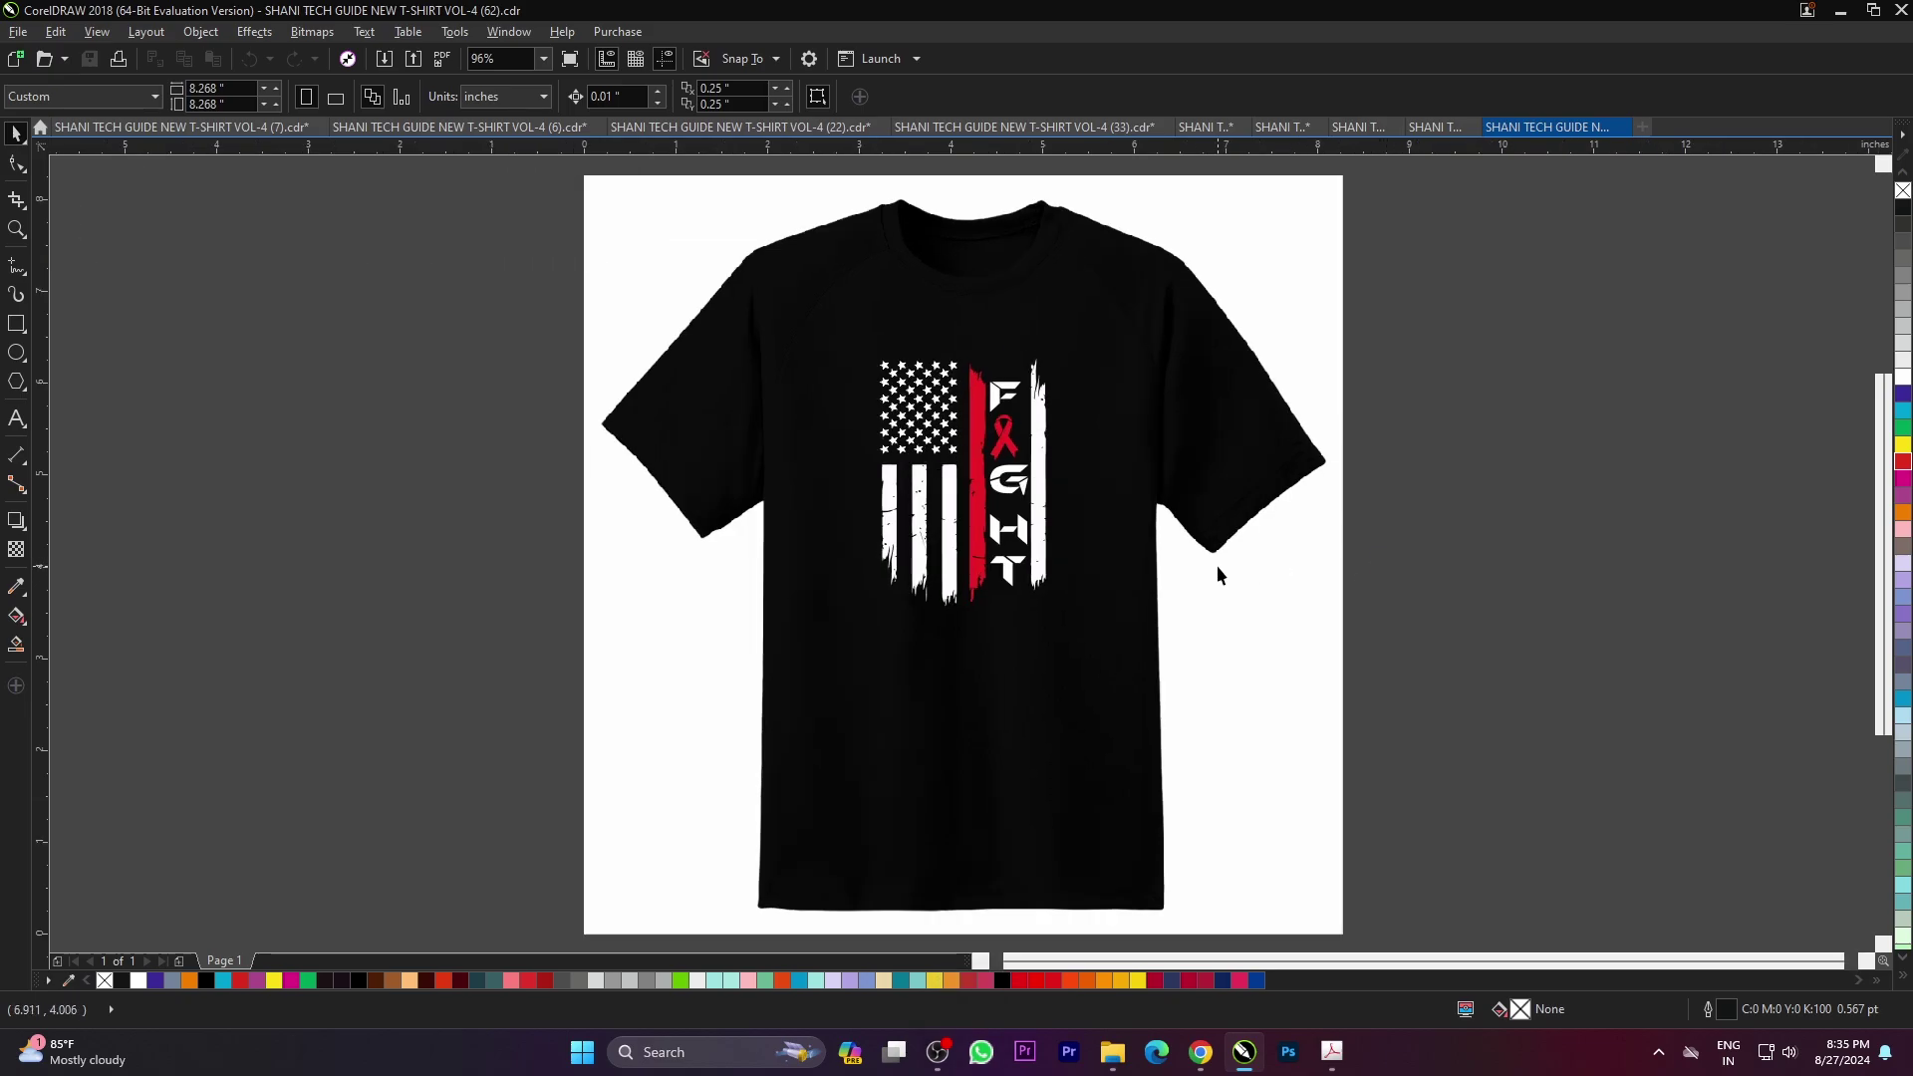
pyautogui.press('F9')
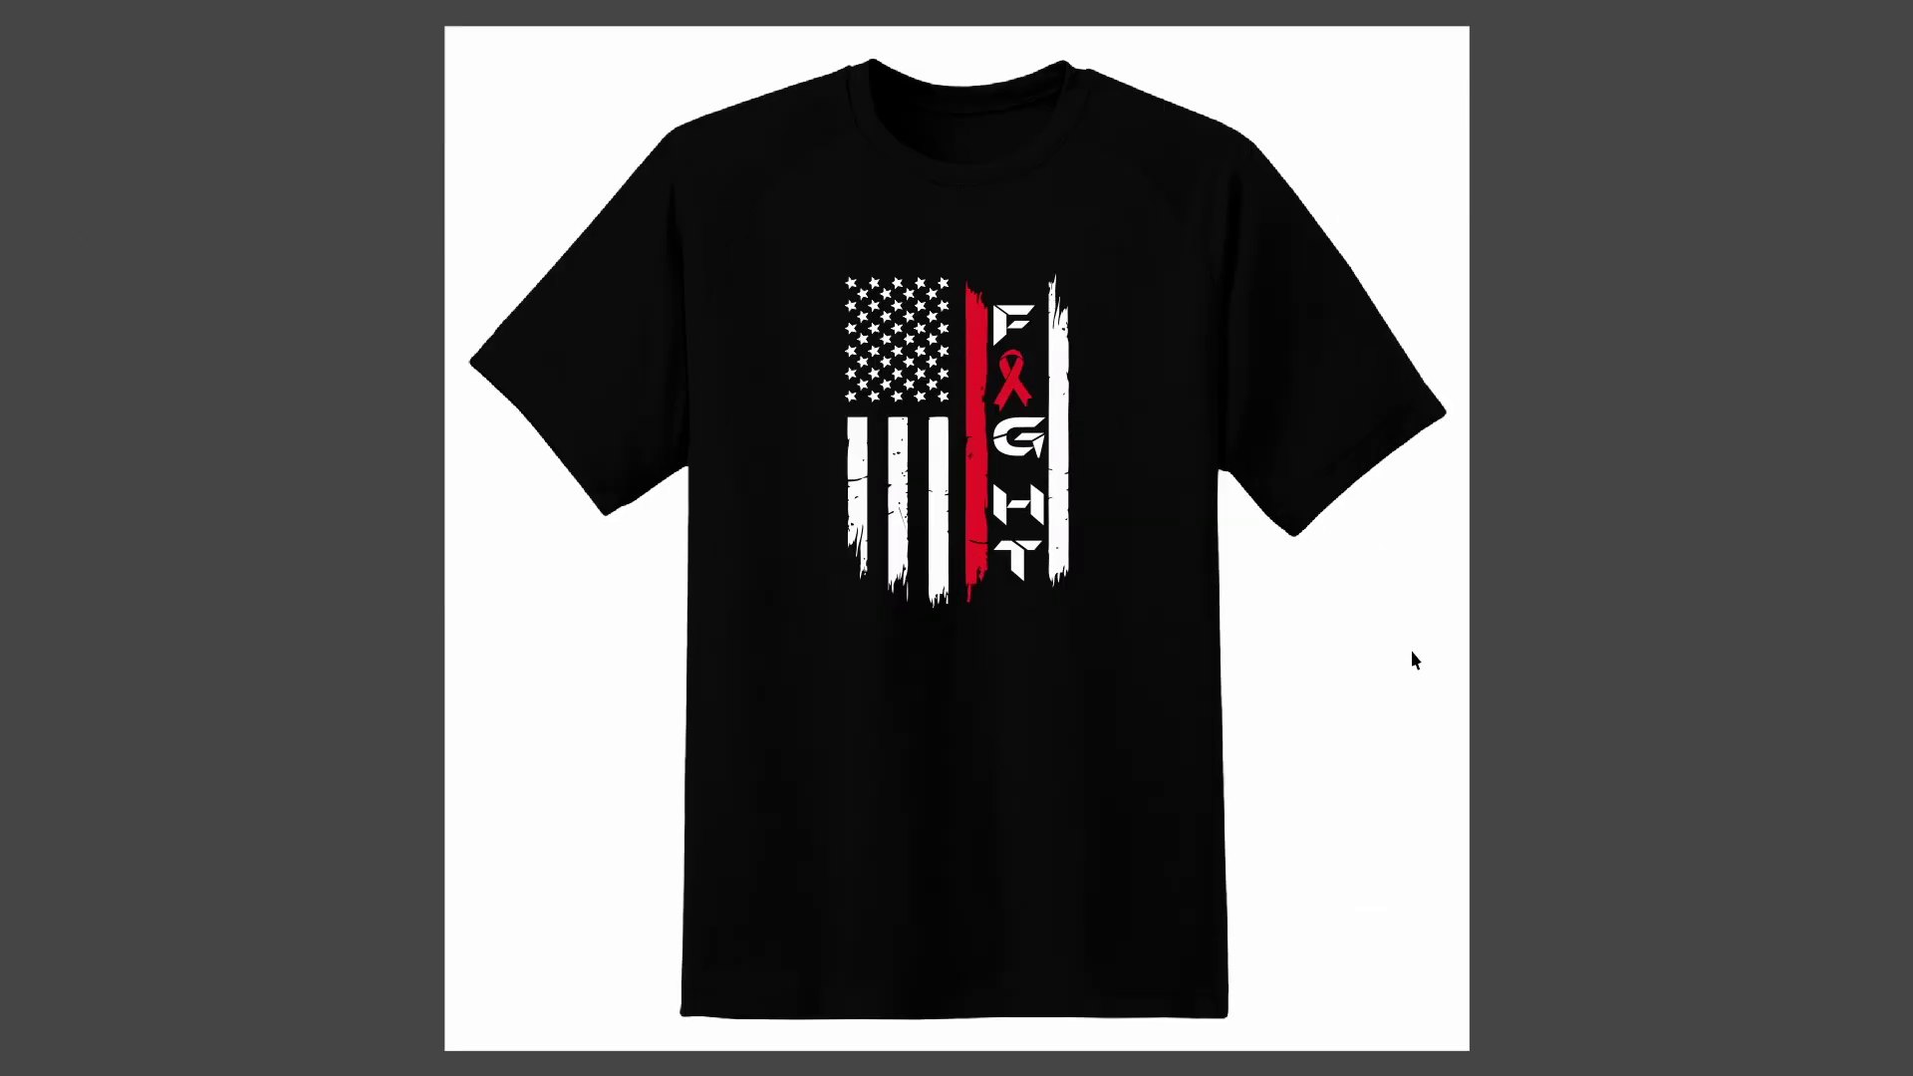
pyautogui.click(1420, 657)
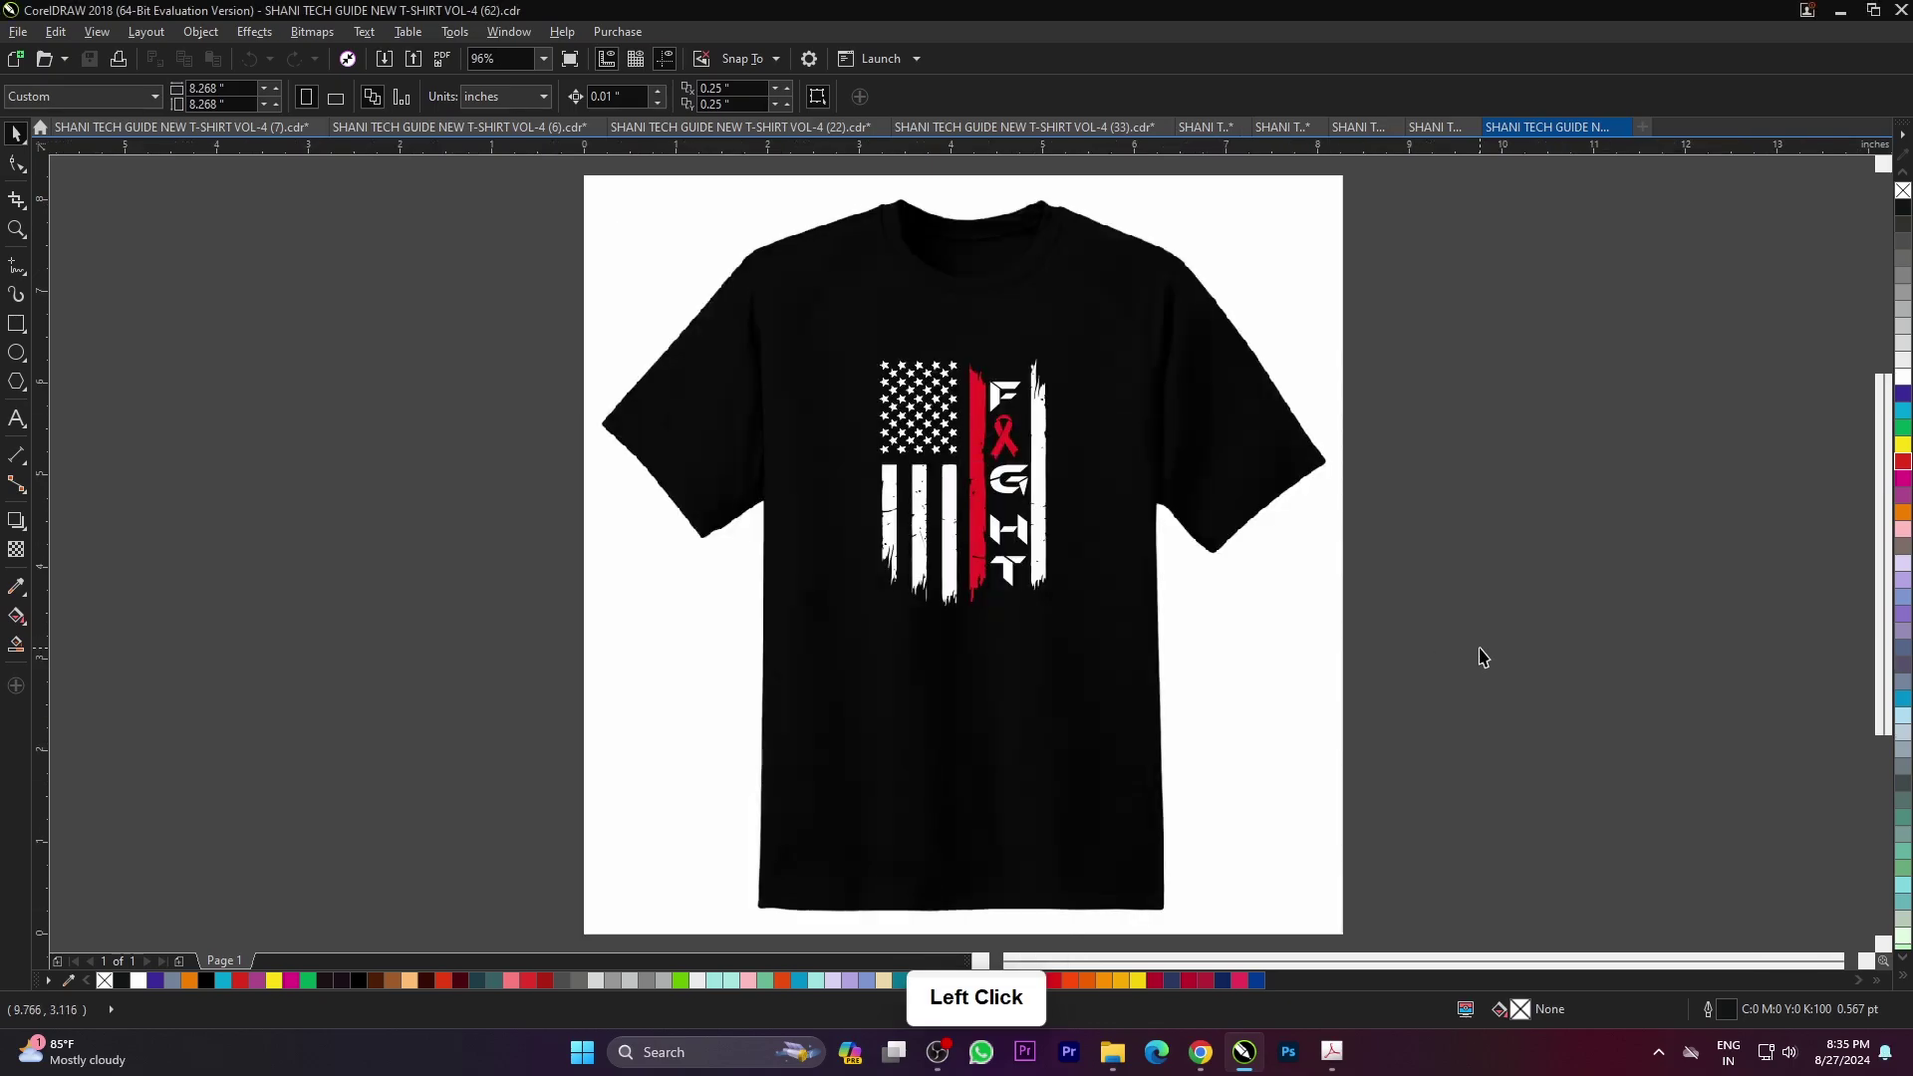
pyautogui.press('ctrl+o')
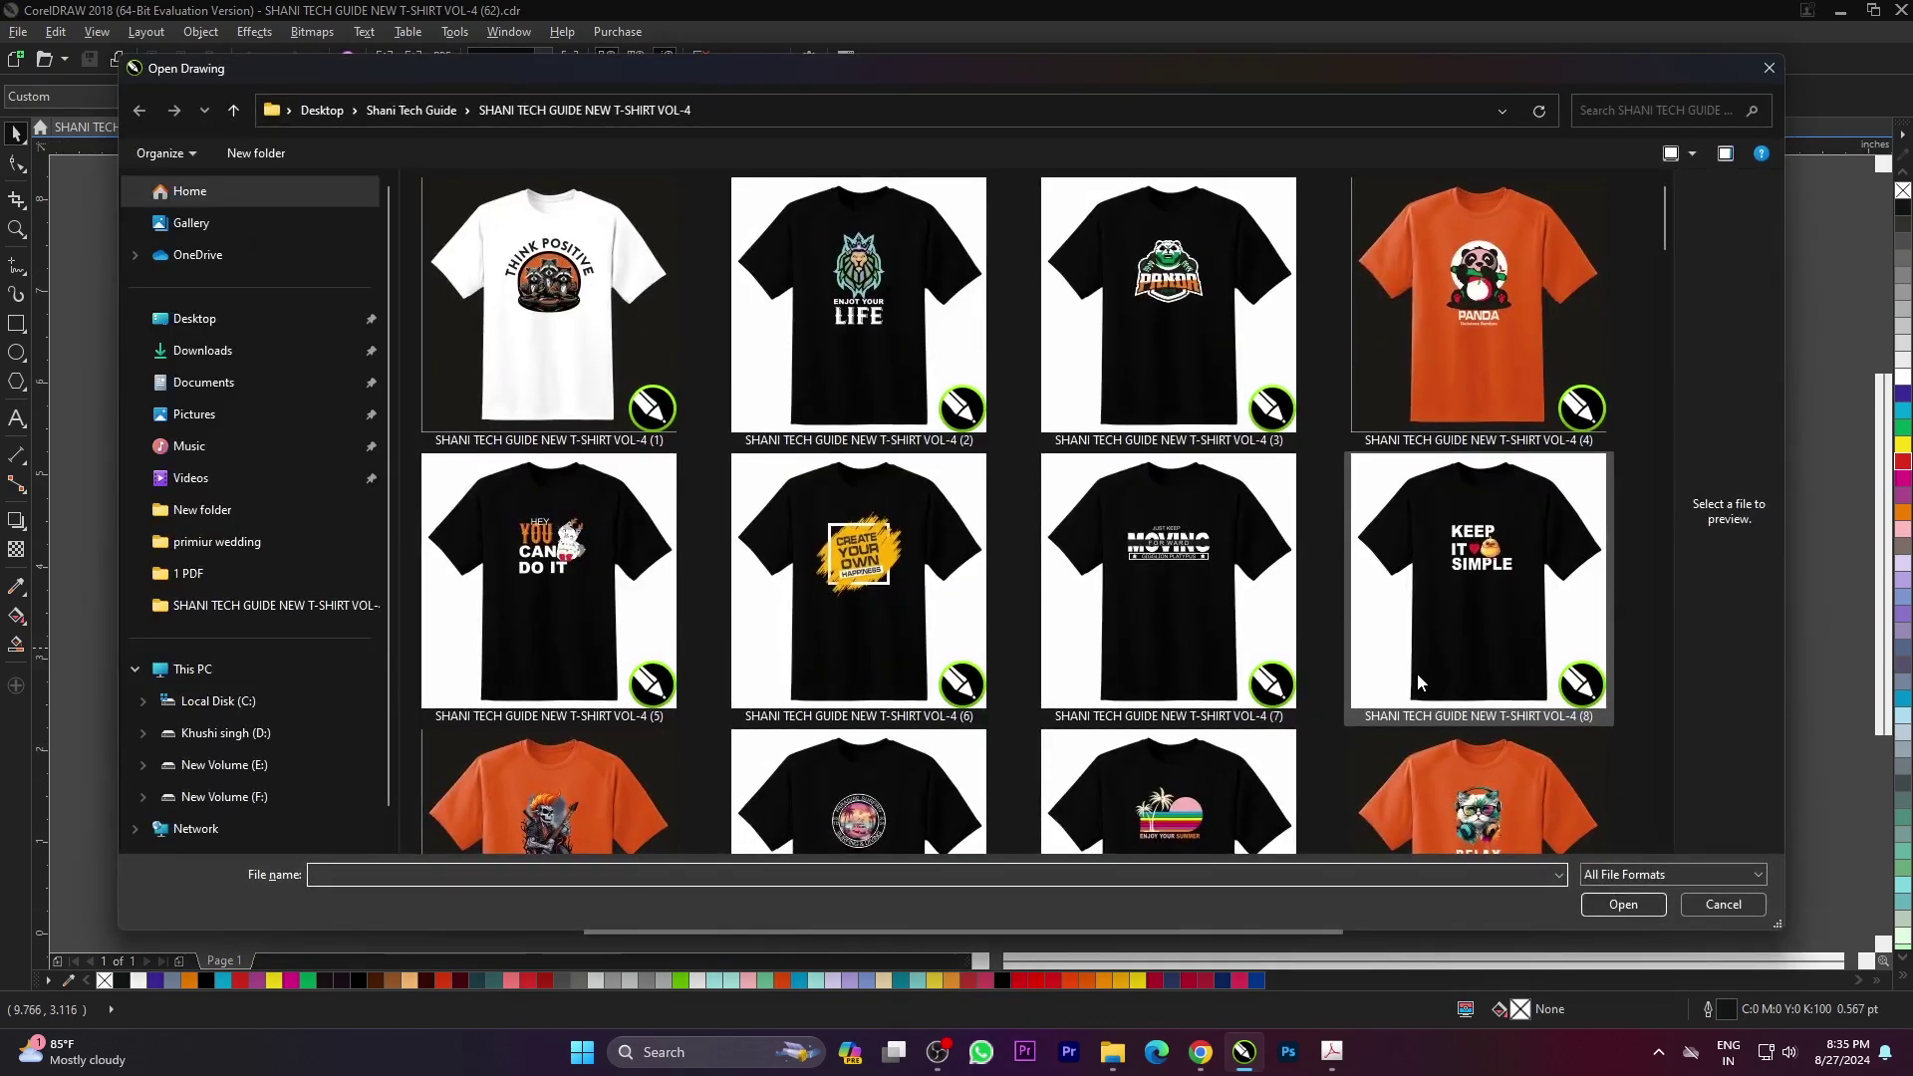
# - Open the THIS TEACHER RUNS ON PUMPKIN SPICE design (44) from the thumbnails
pyautogui.scroll(-3)
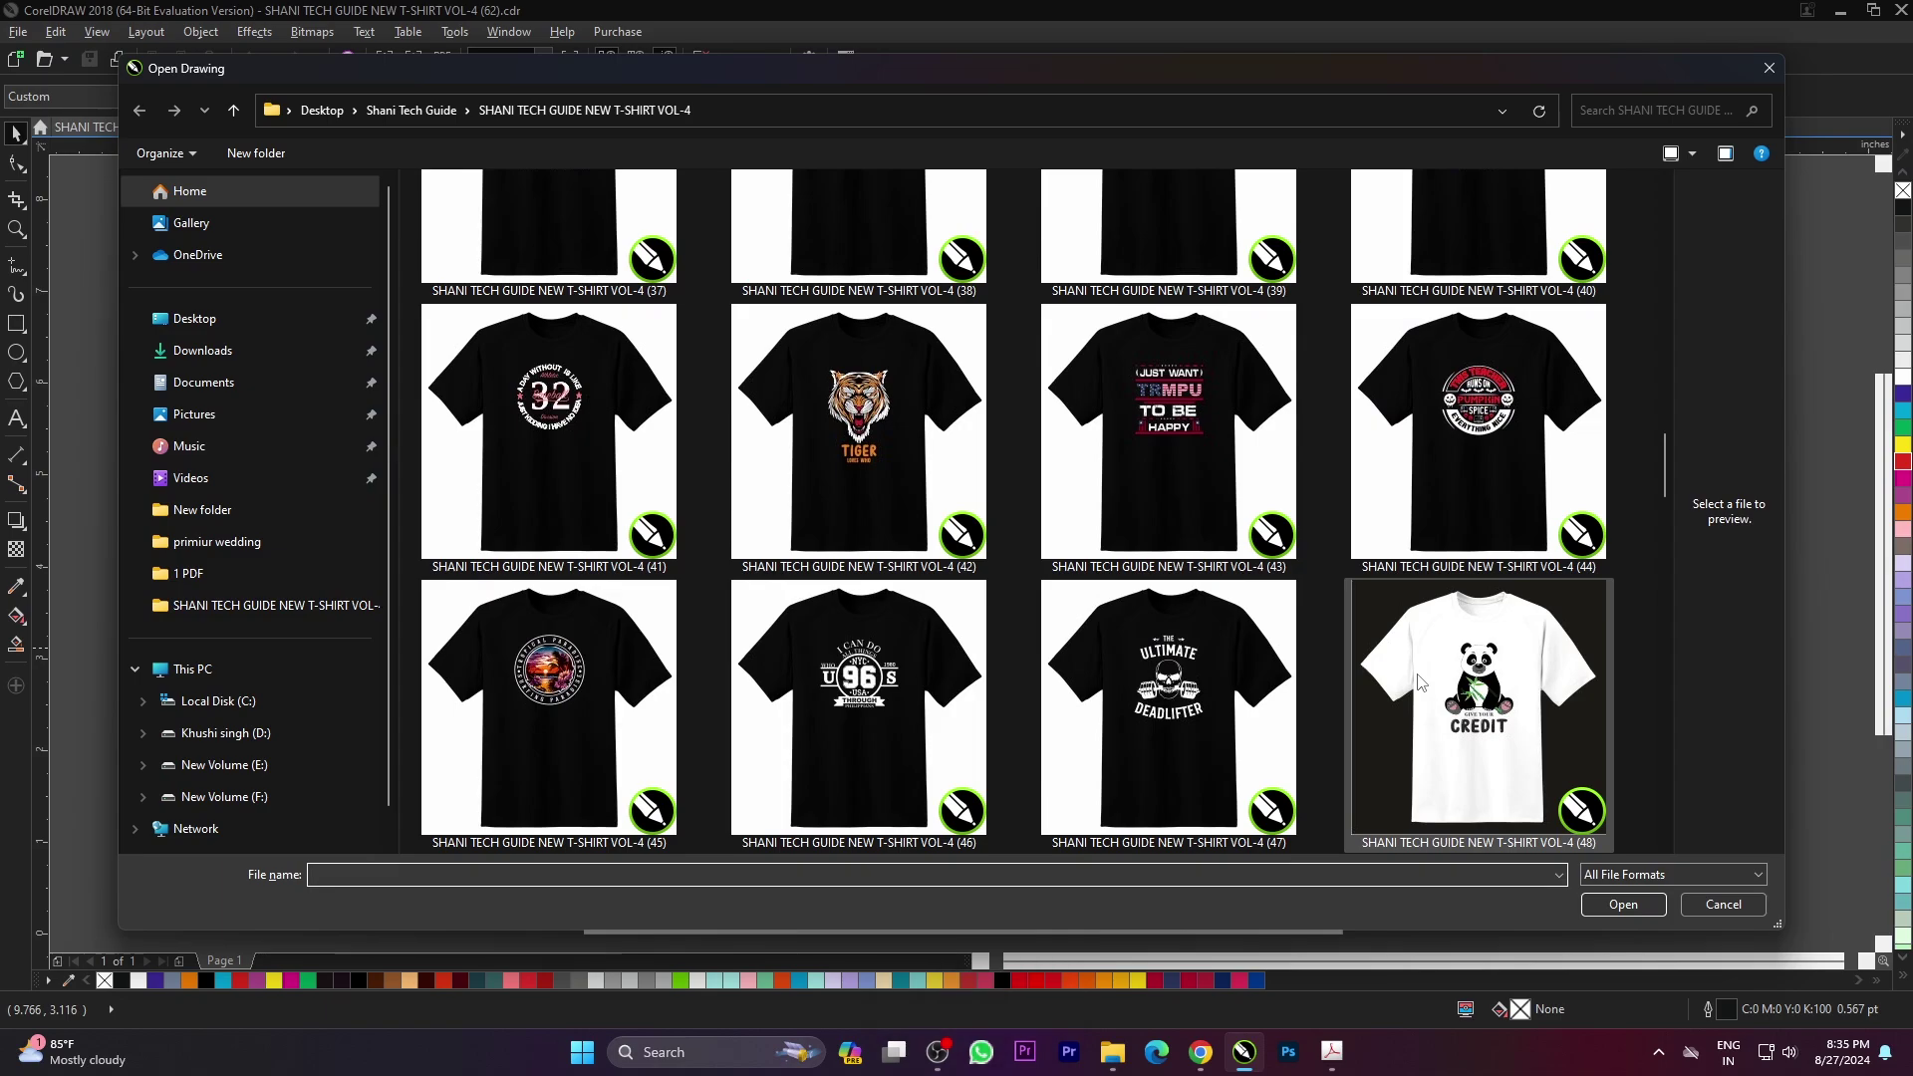
pyautogui.click(1511, 441)
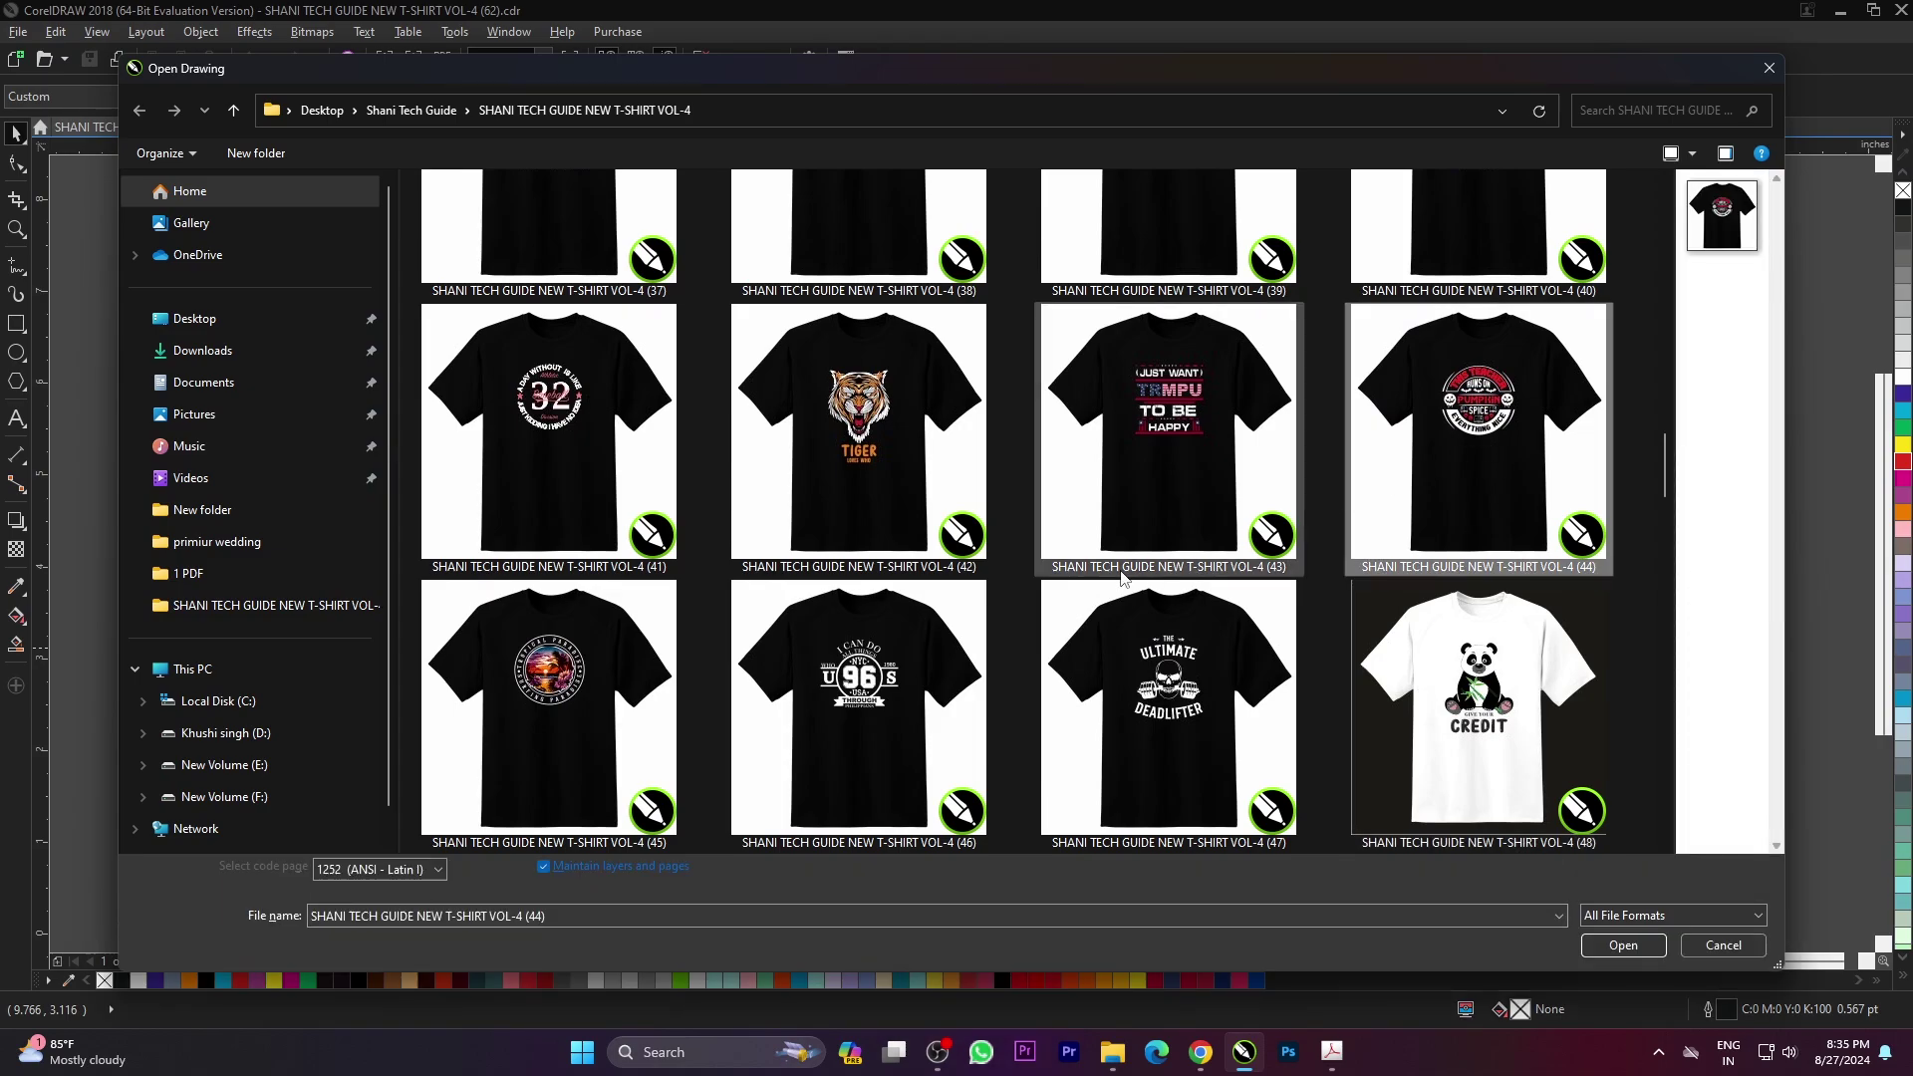
pyautogui.click(1609, 943)
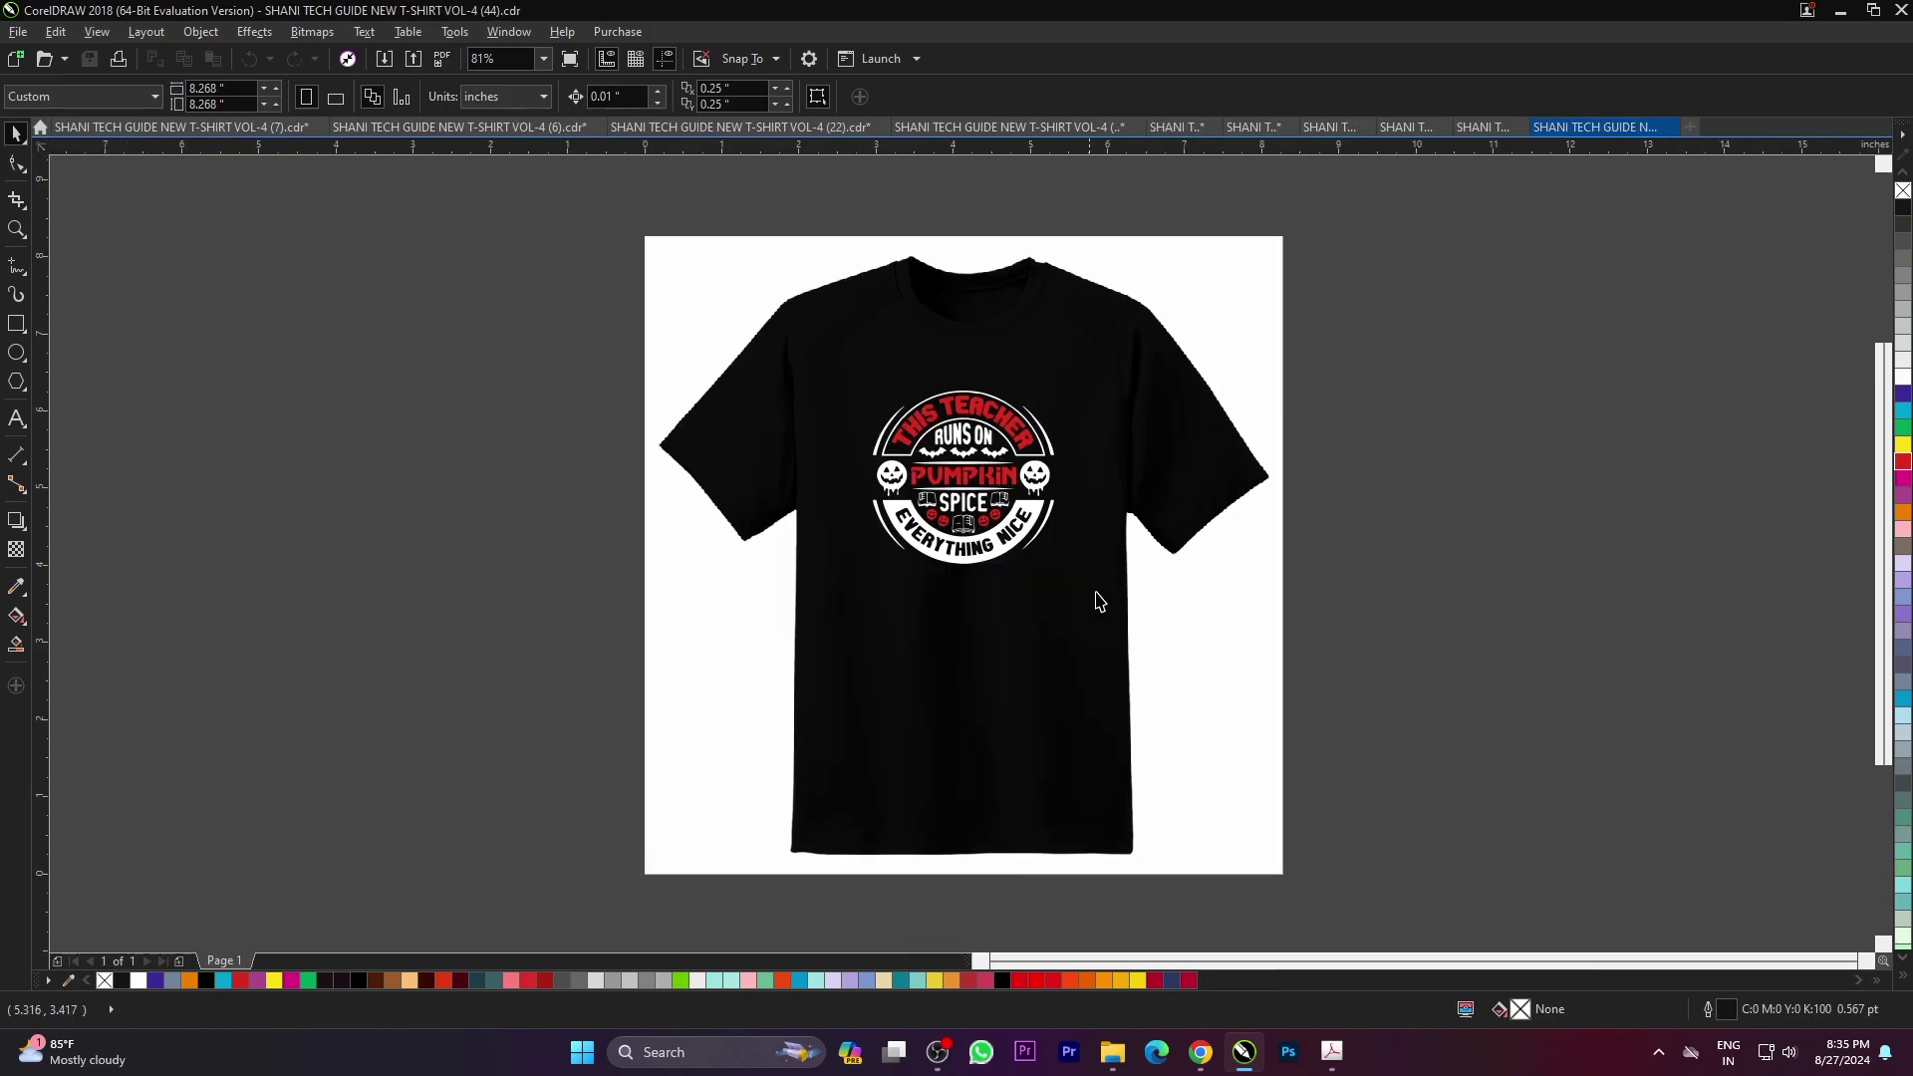
pyautogui.click(1310, 564)
# - Fit the pumpkin spice design to the page, preview it full screen, and browse the thumbnails again
pyautogui.press('F4')
pyautogui.press('F9')
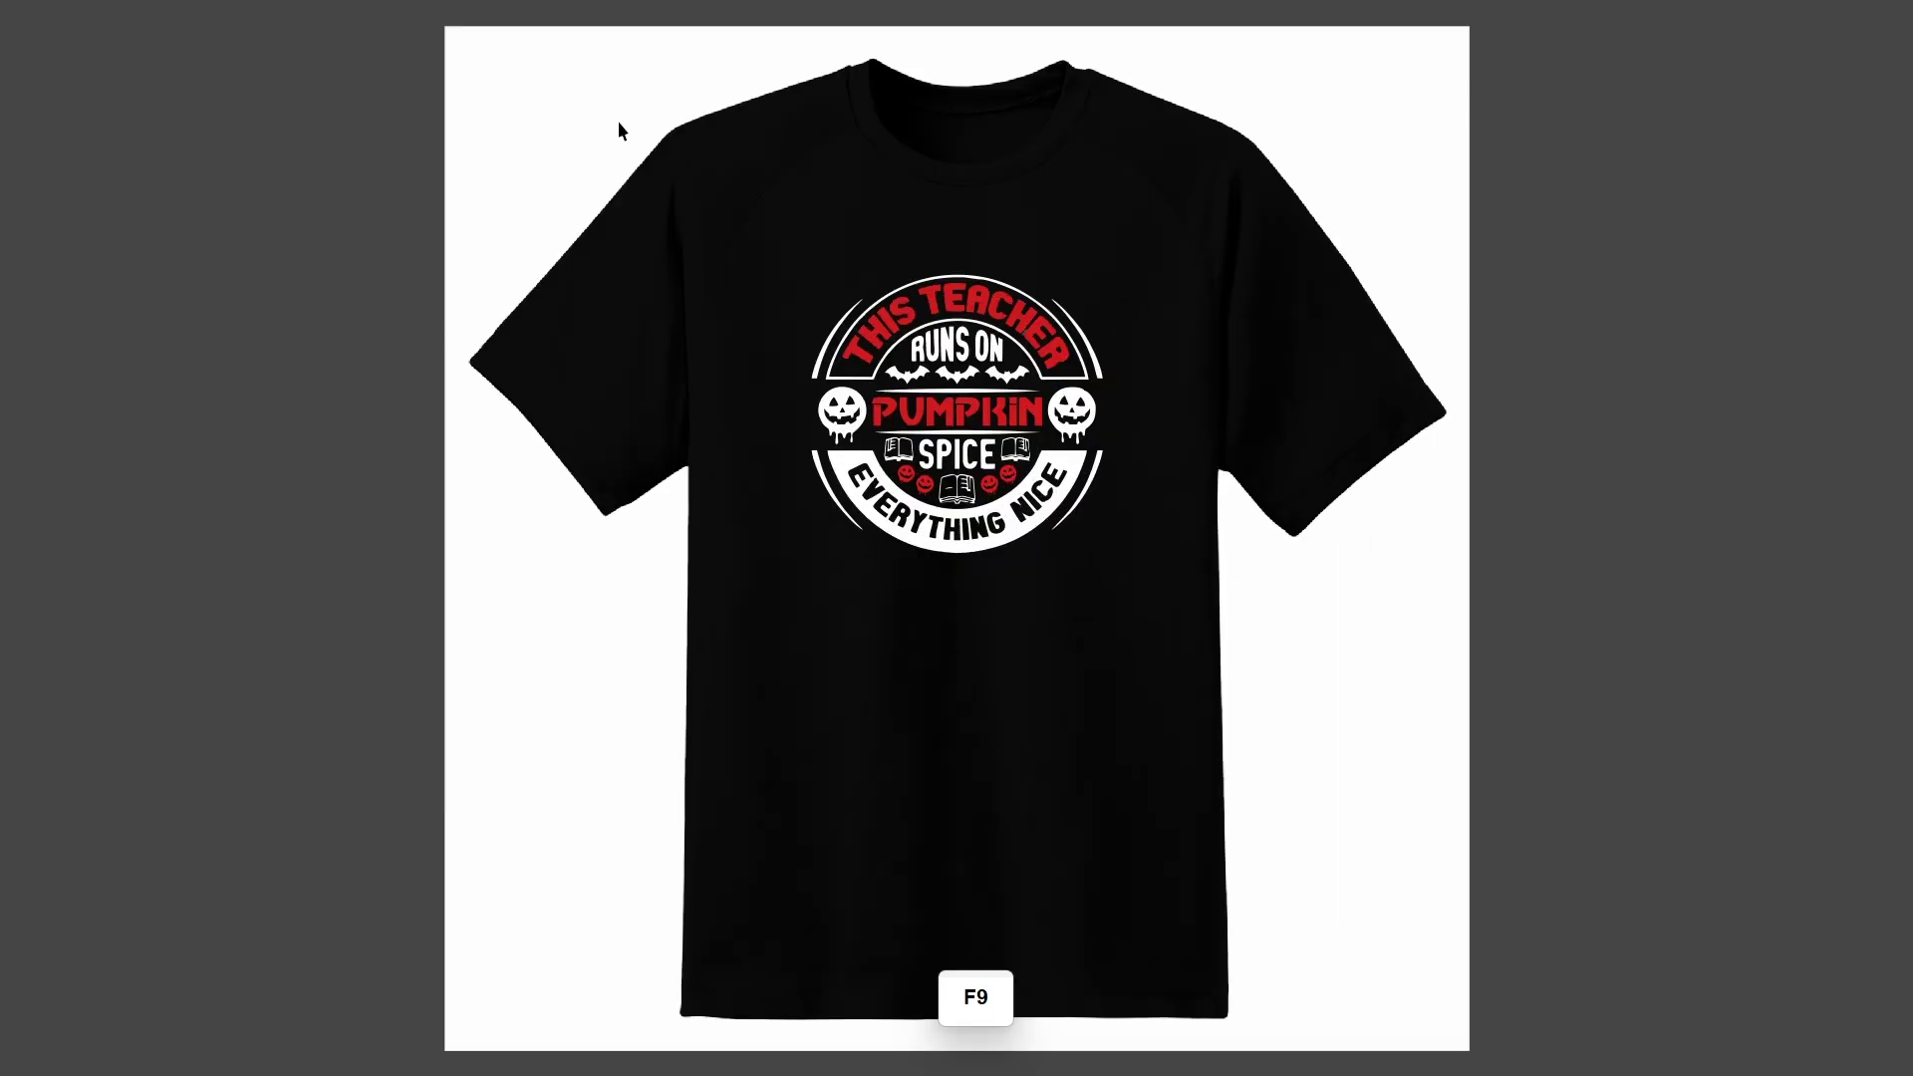
pyautogui.click(1372, 640)
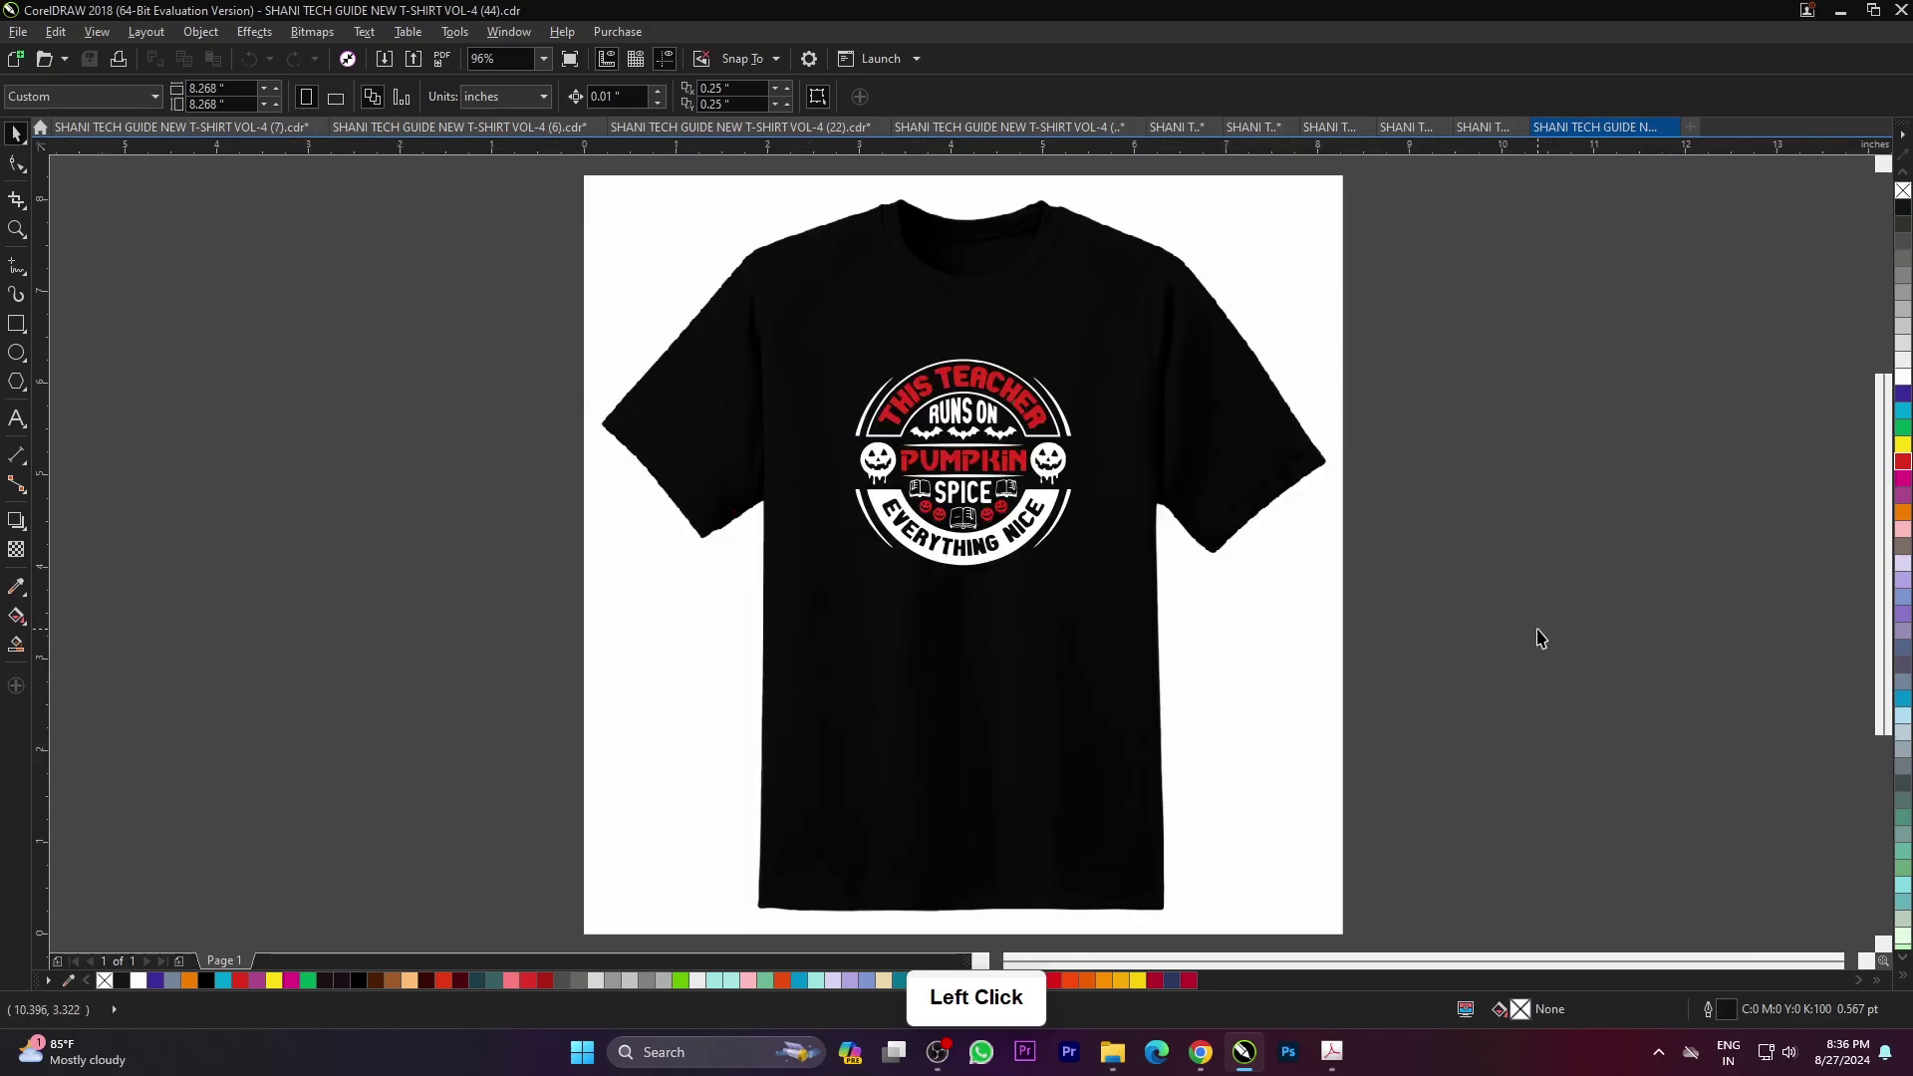
pyautogui.scroll(-3)
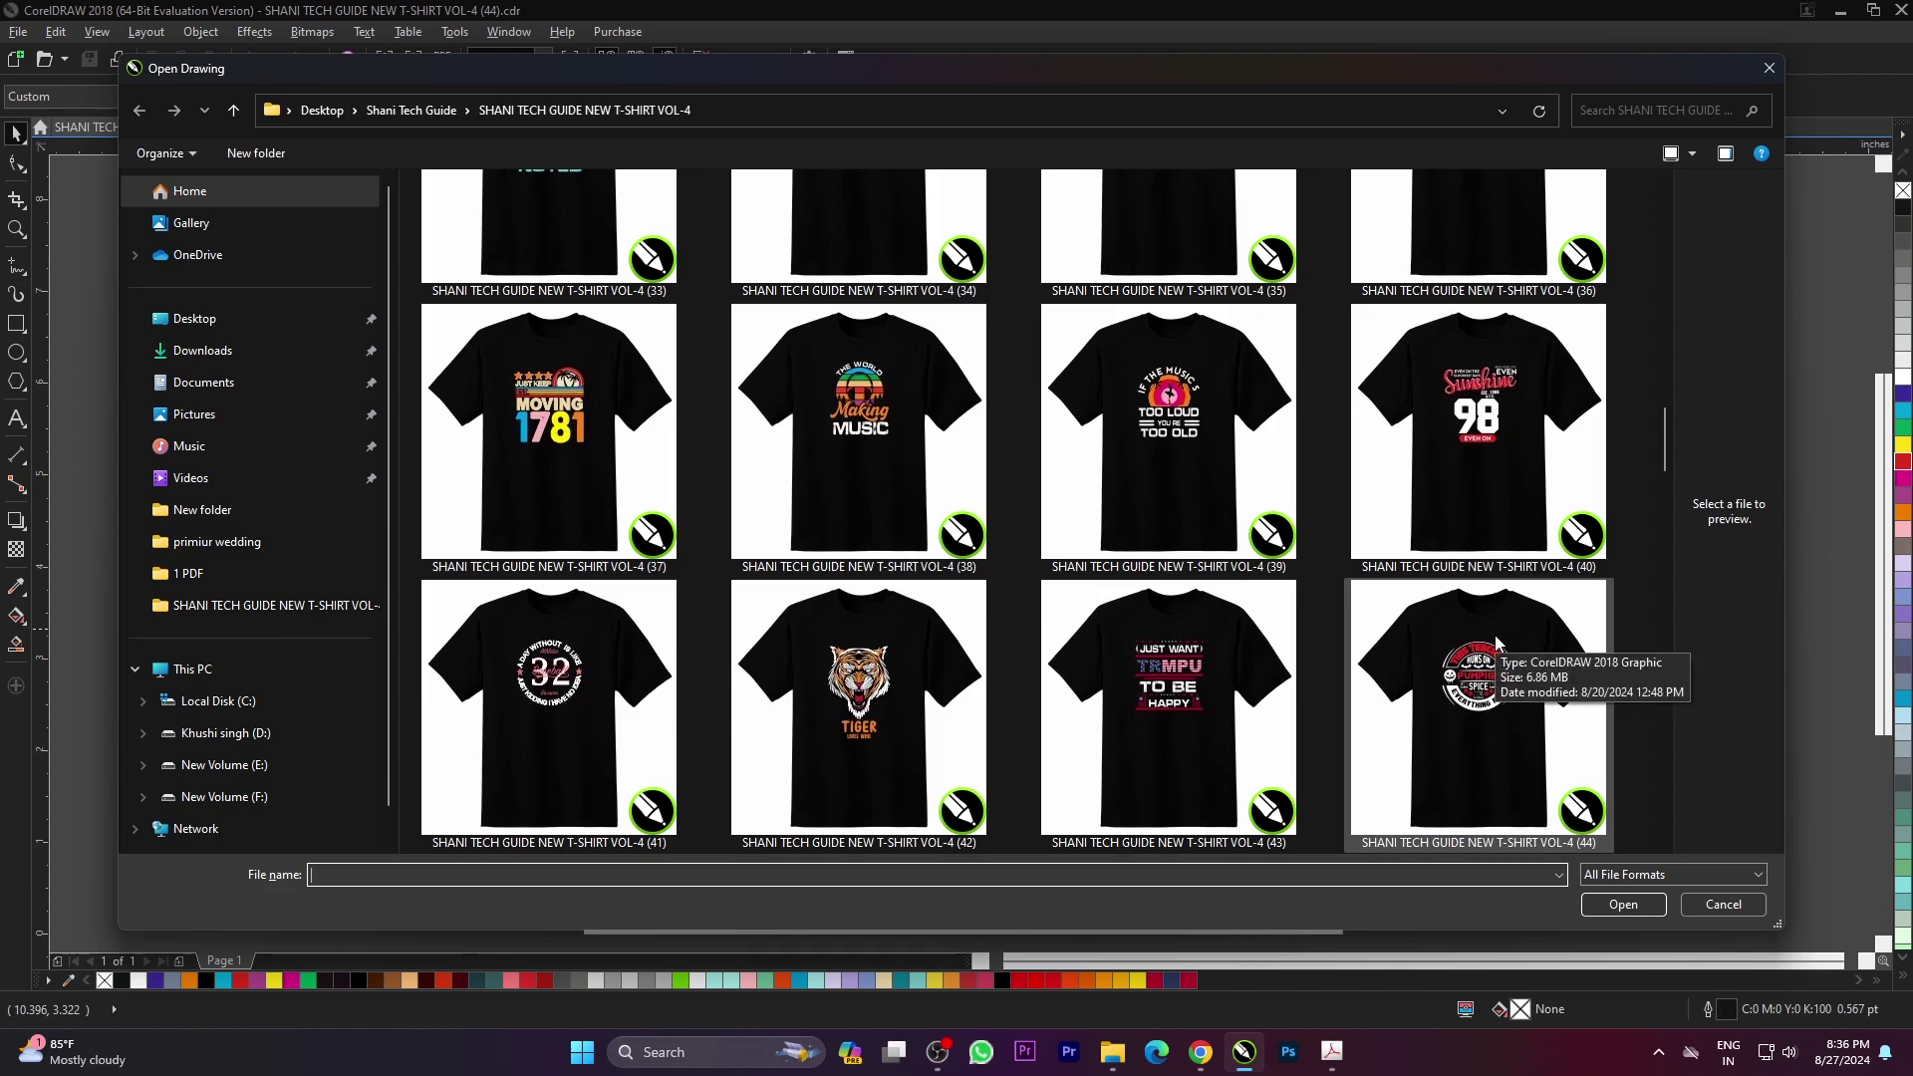
pyautogui.scroll(-3)
# - Open the circular sunset TROPICAL PARADISE design (45) and fit it to the page
pyautogui.click(599, 385)
pyautogui.click(1627, 957)
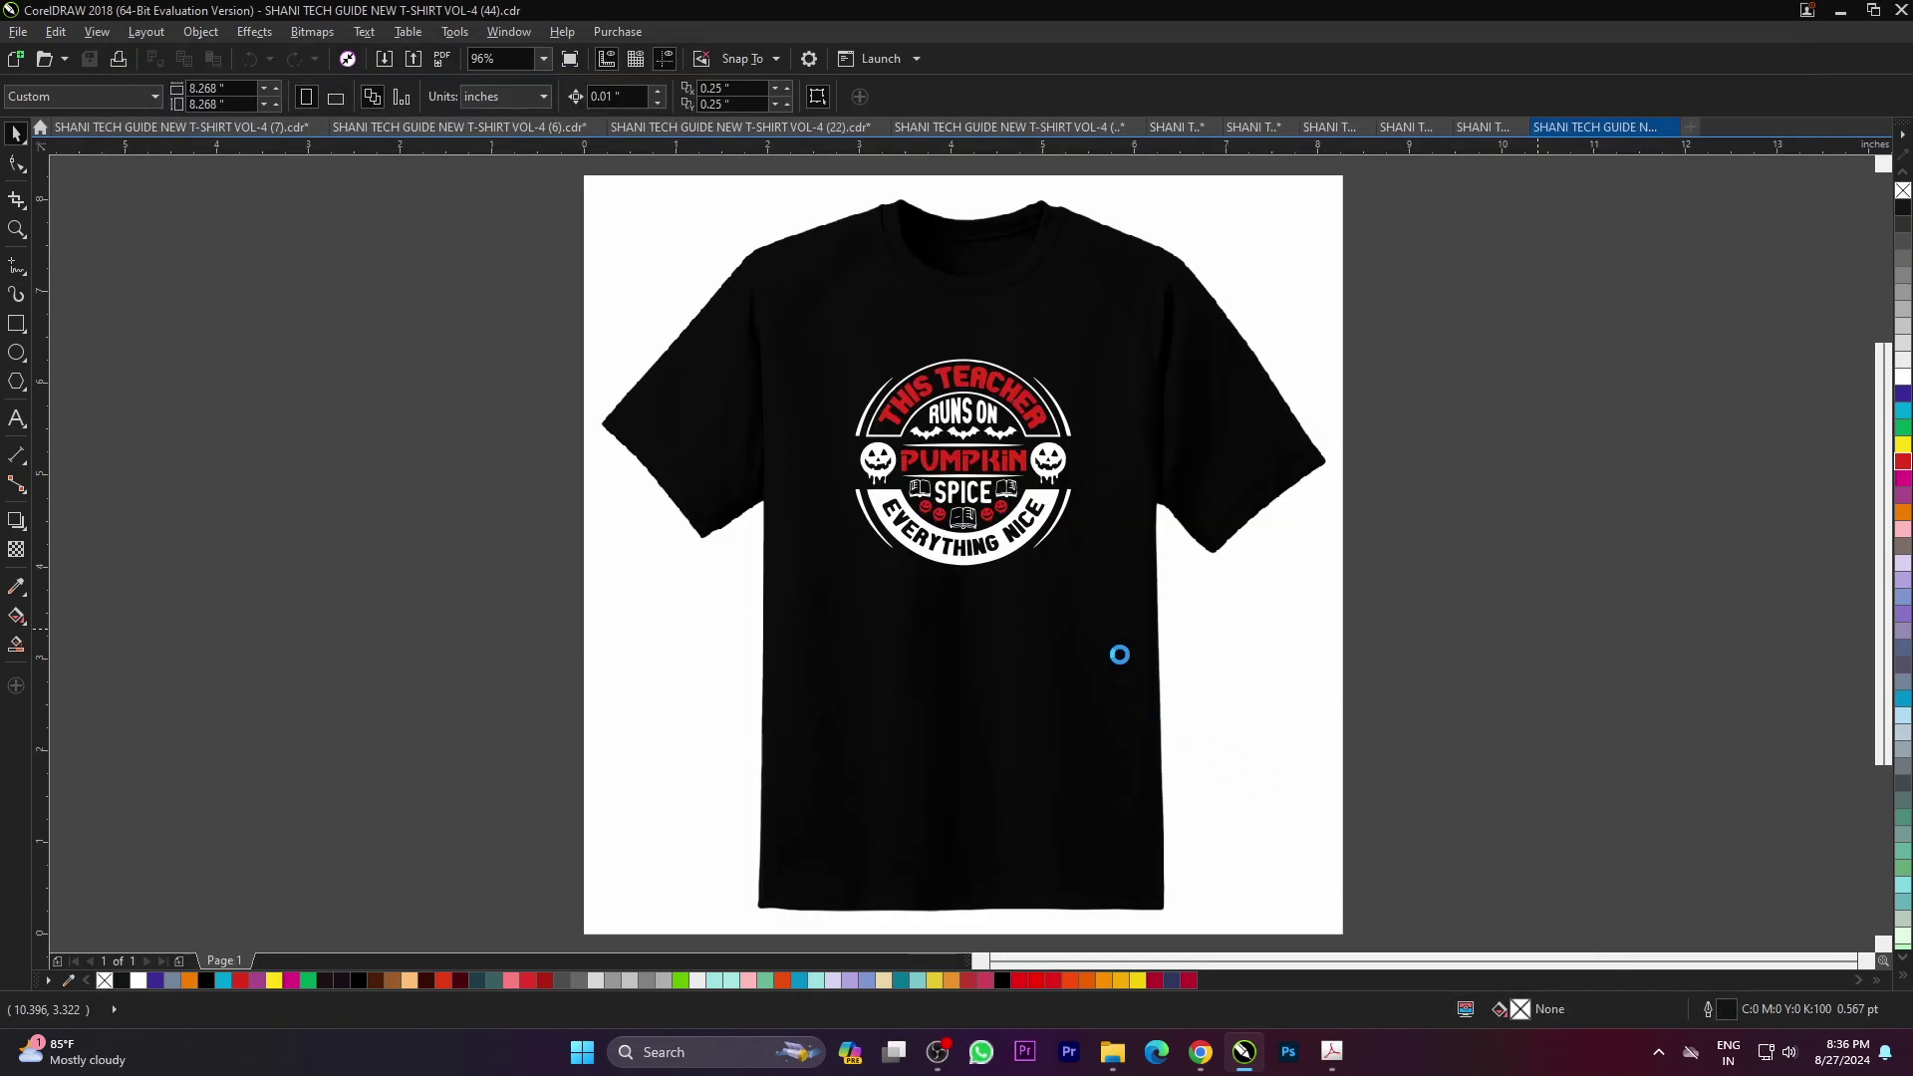
pyautogui.click(1363, 652)
pyautogui.press('F4')
pyautogui.click(1509, 655)
# - Return to the Open dialog and choose the VINTAGE 1955 design (55)
pyautogui.press('ctrl+o')
pyautogui.scroll(-3)
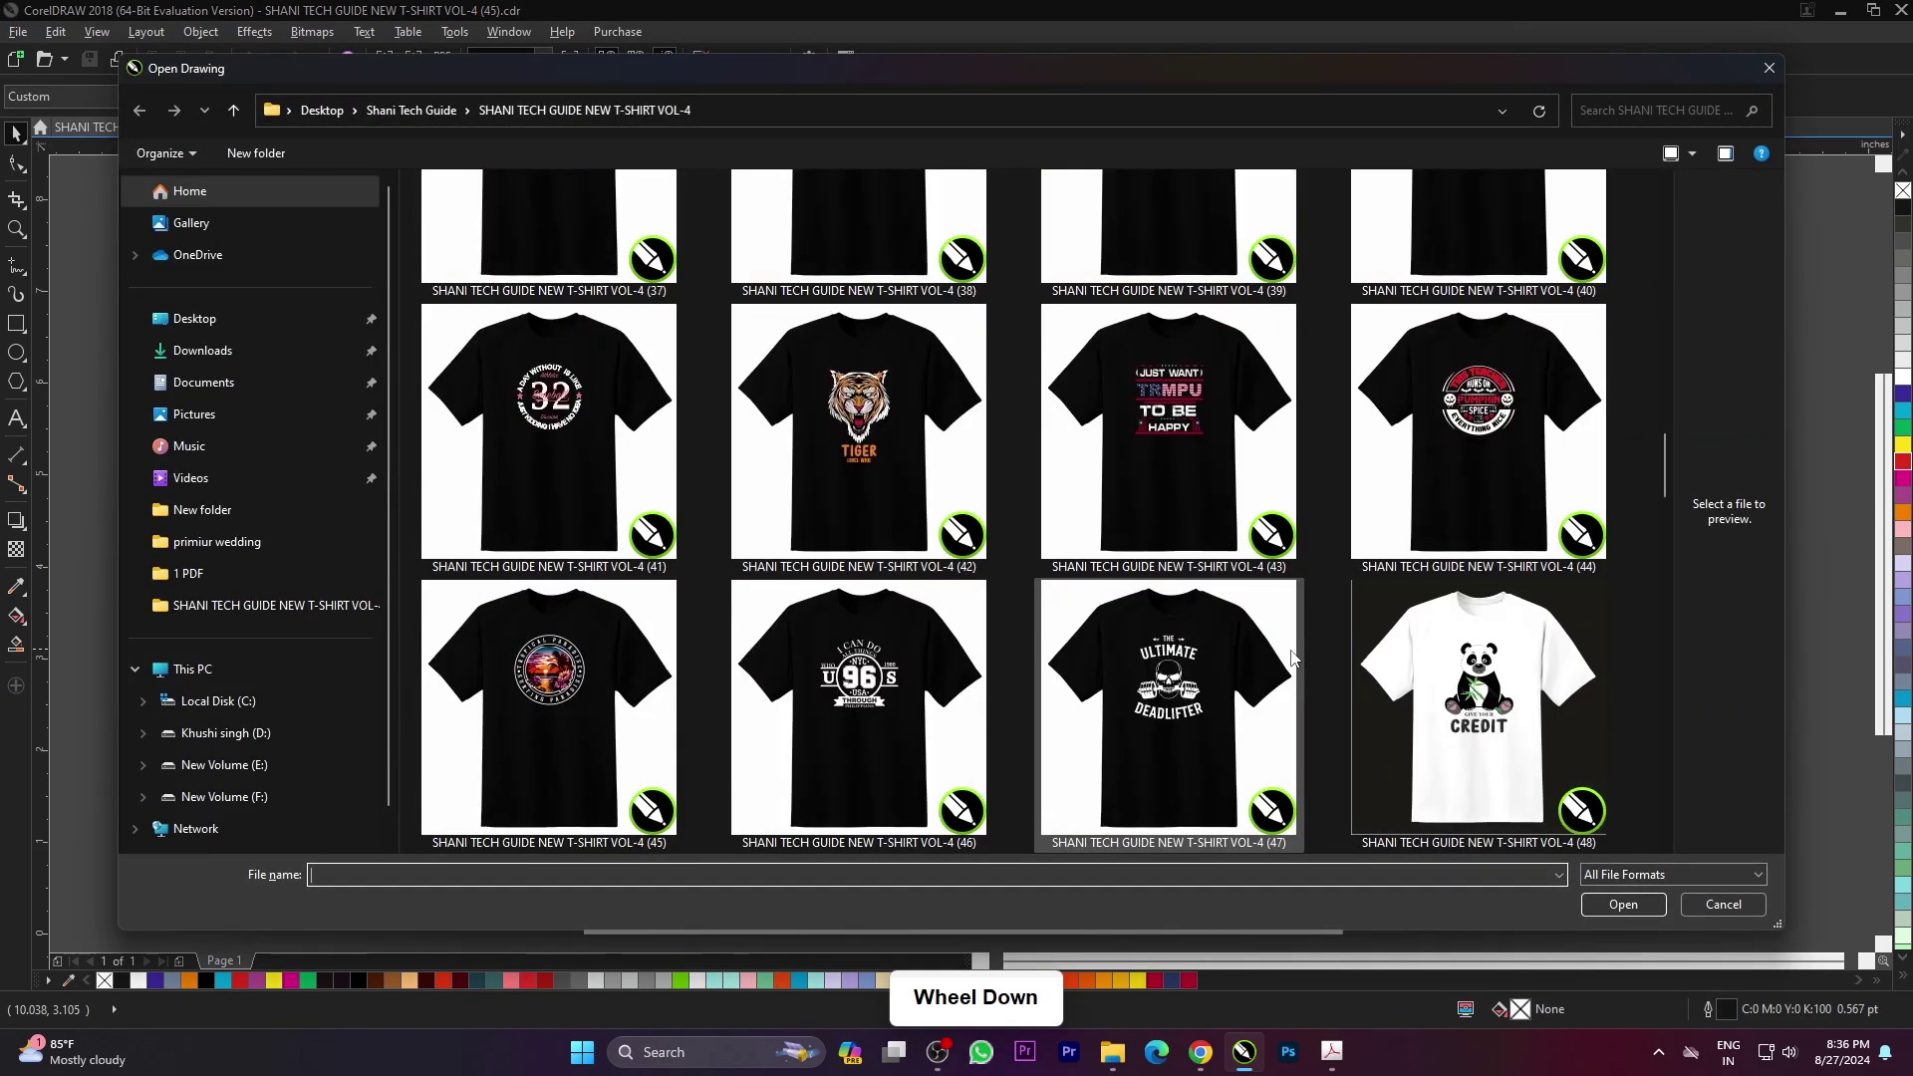
pyautogui.scroll(-3)
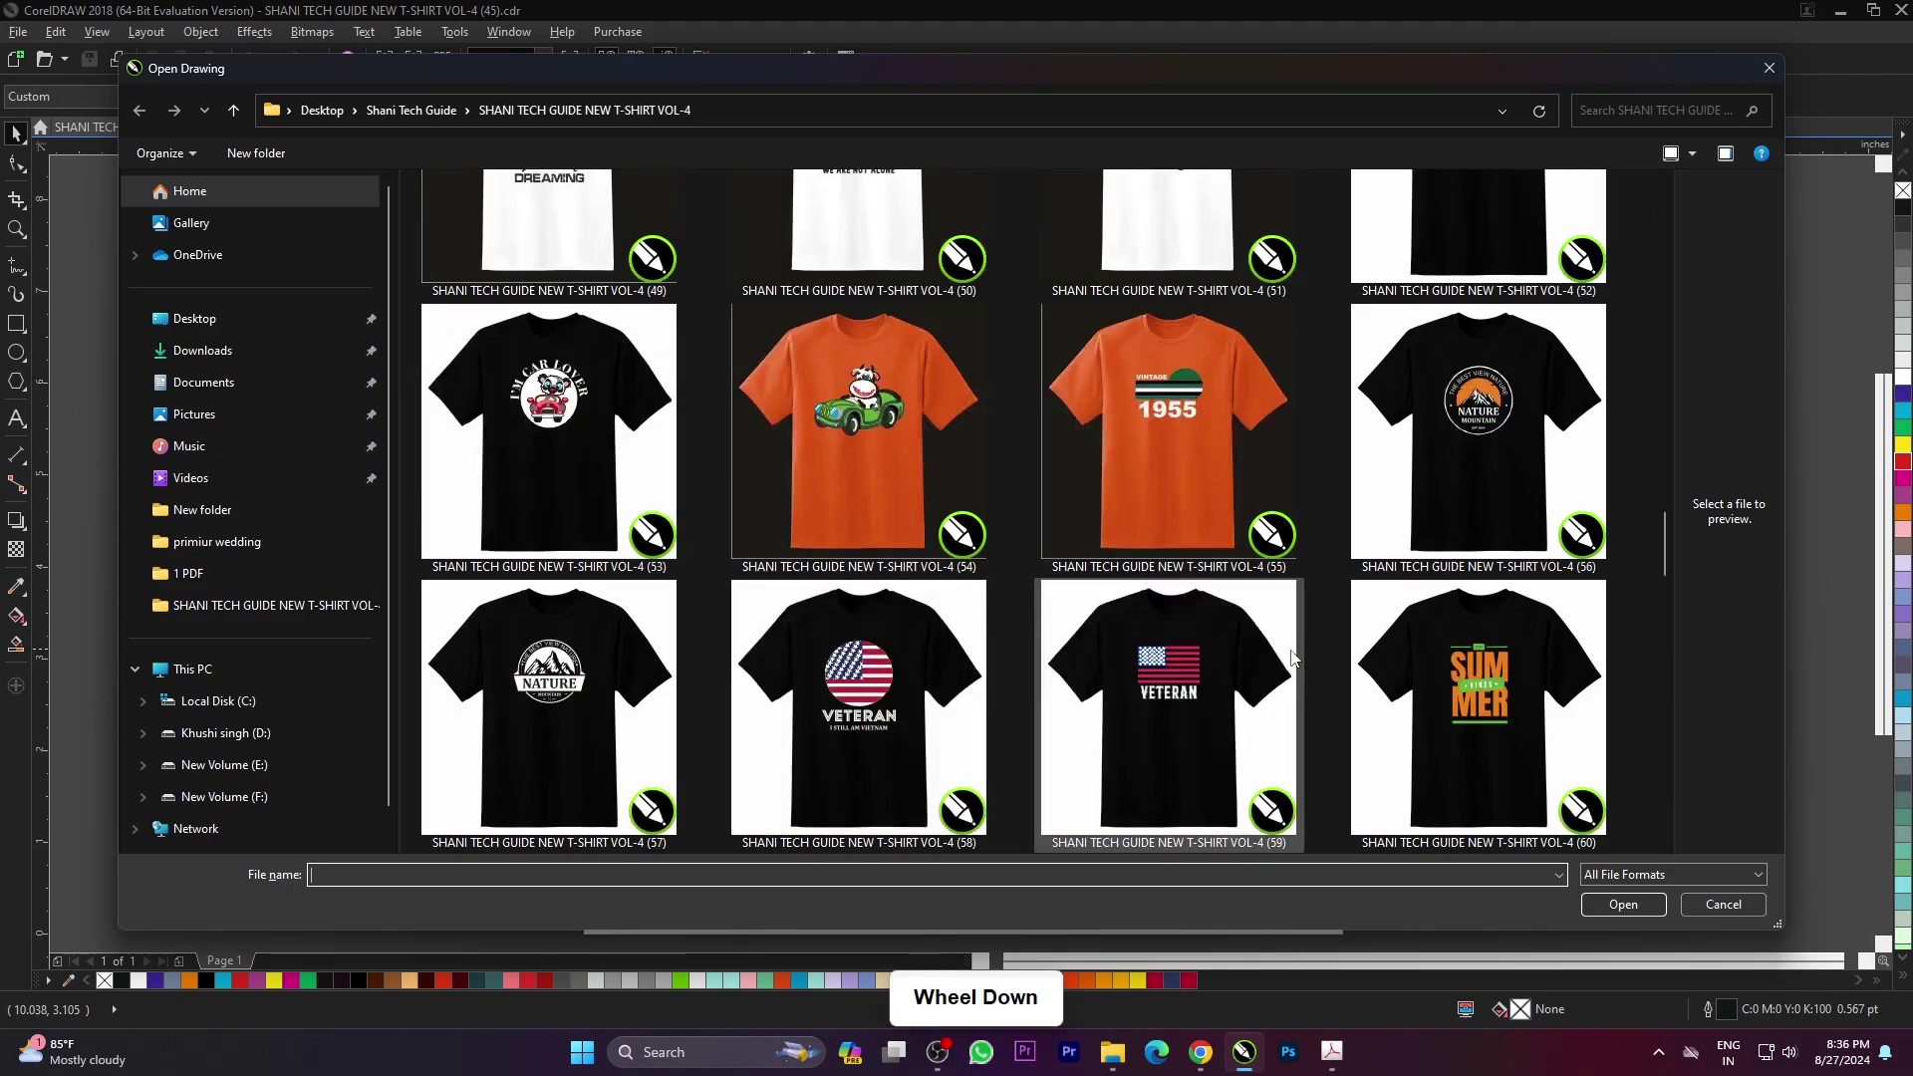
pyautogui.click(1197, 461)
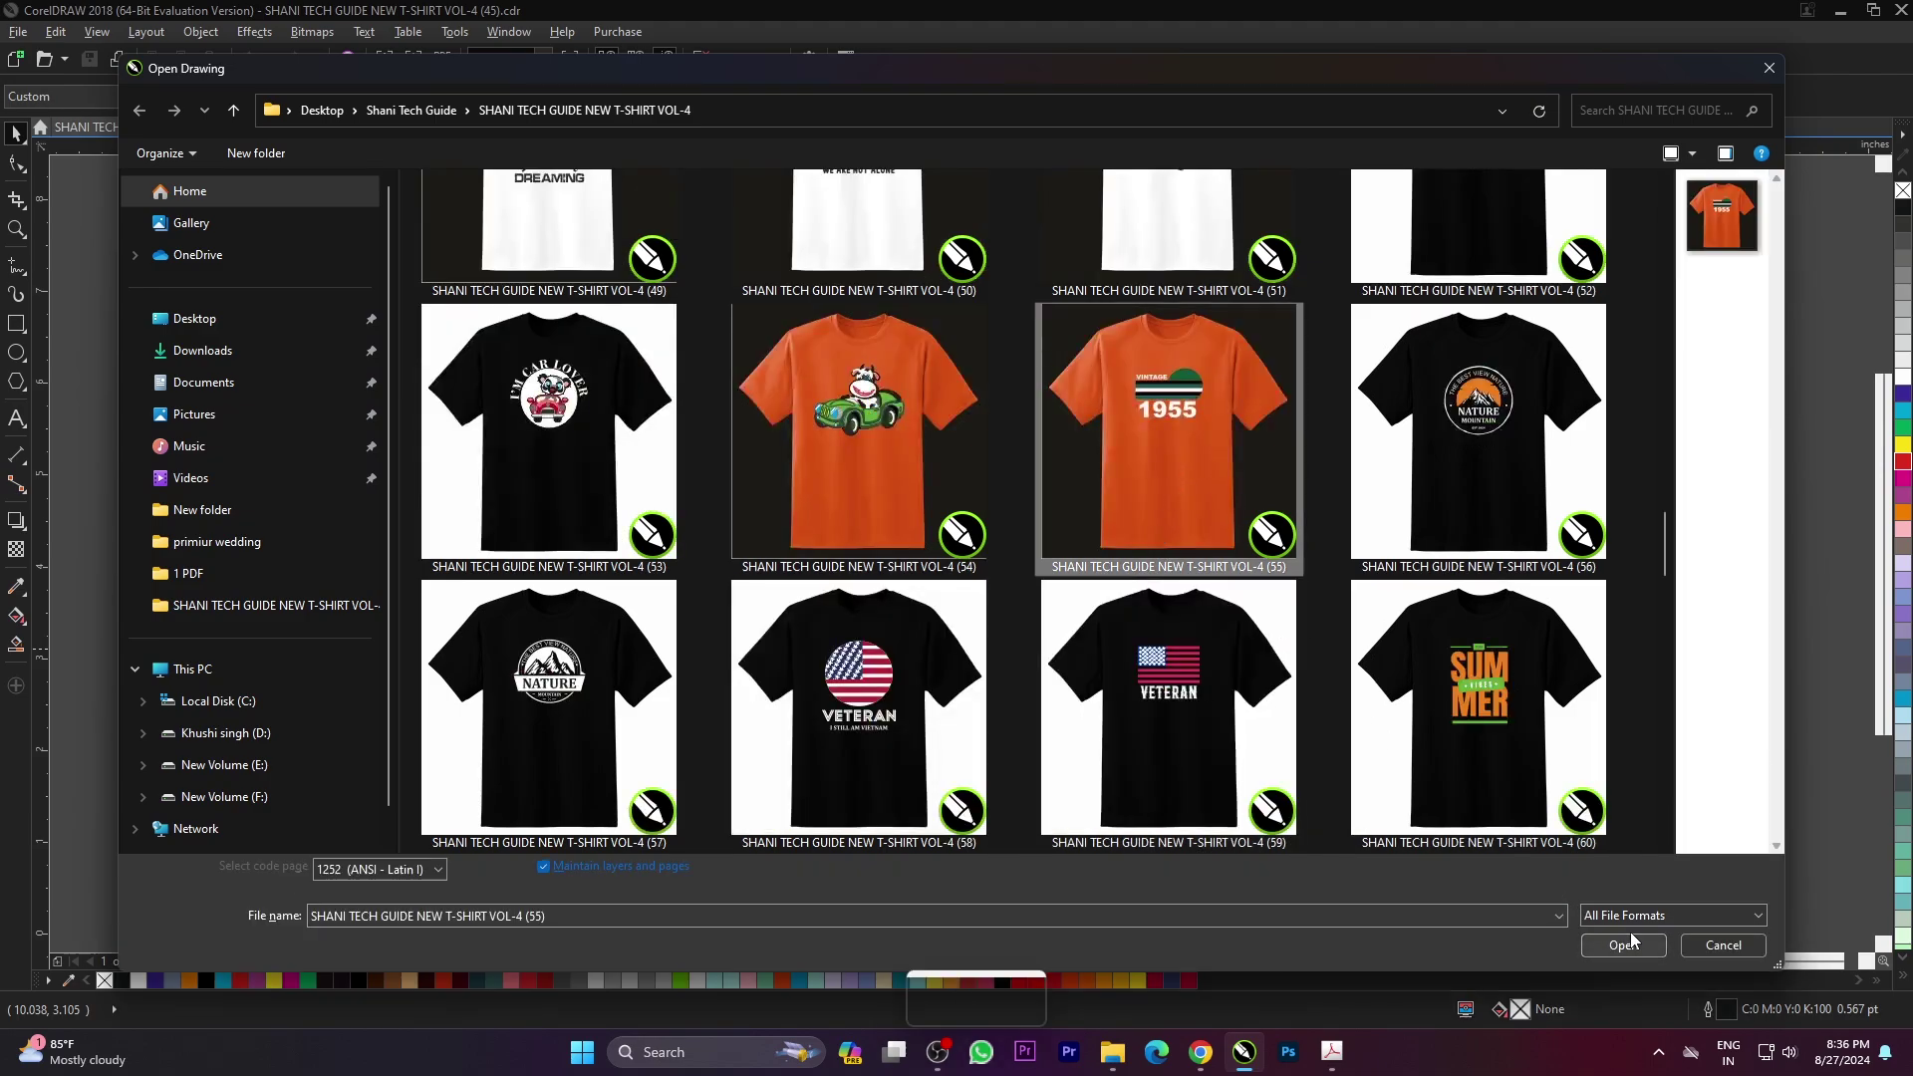
# - Open the VINTAGE 1955 design, fit it to the page and select the half circle
pyautogui.click(1636, 951)
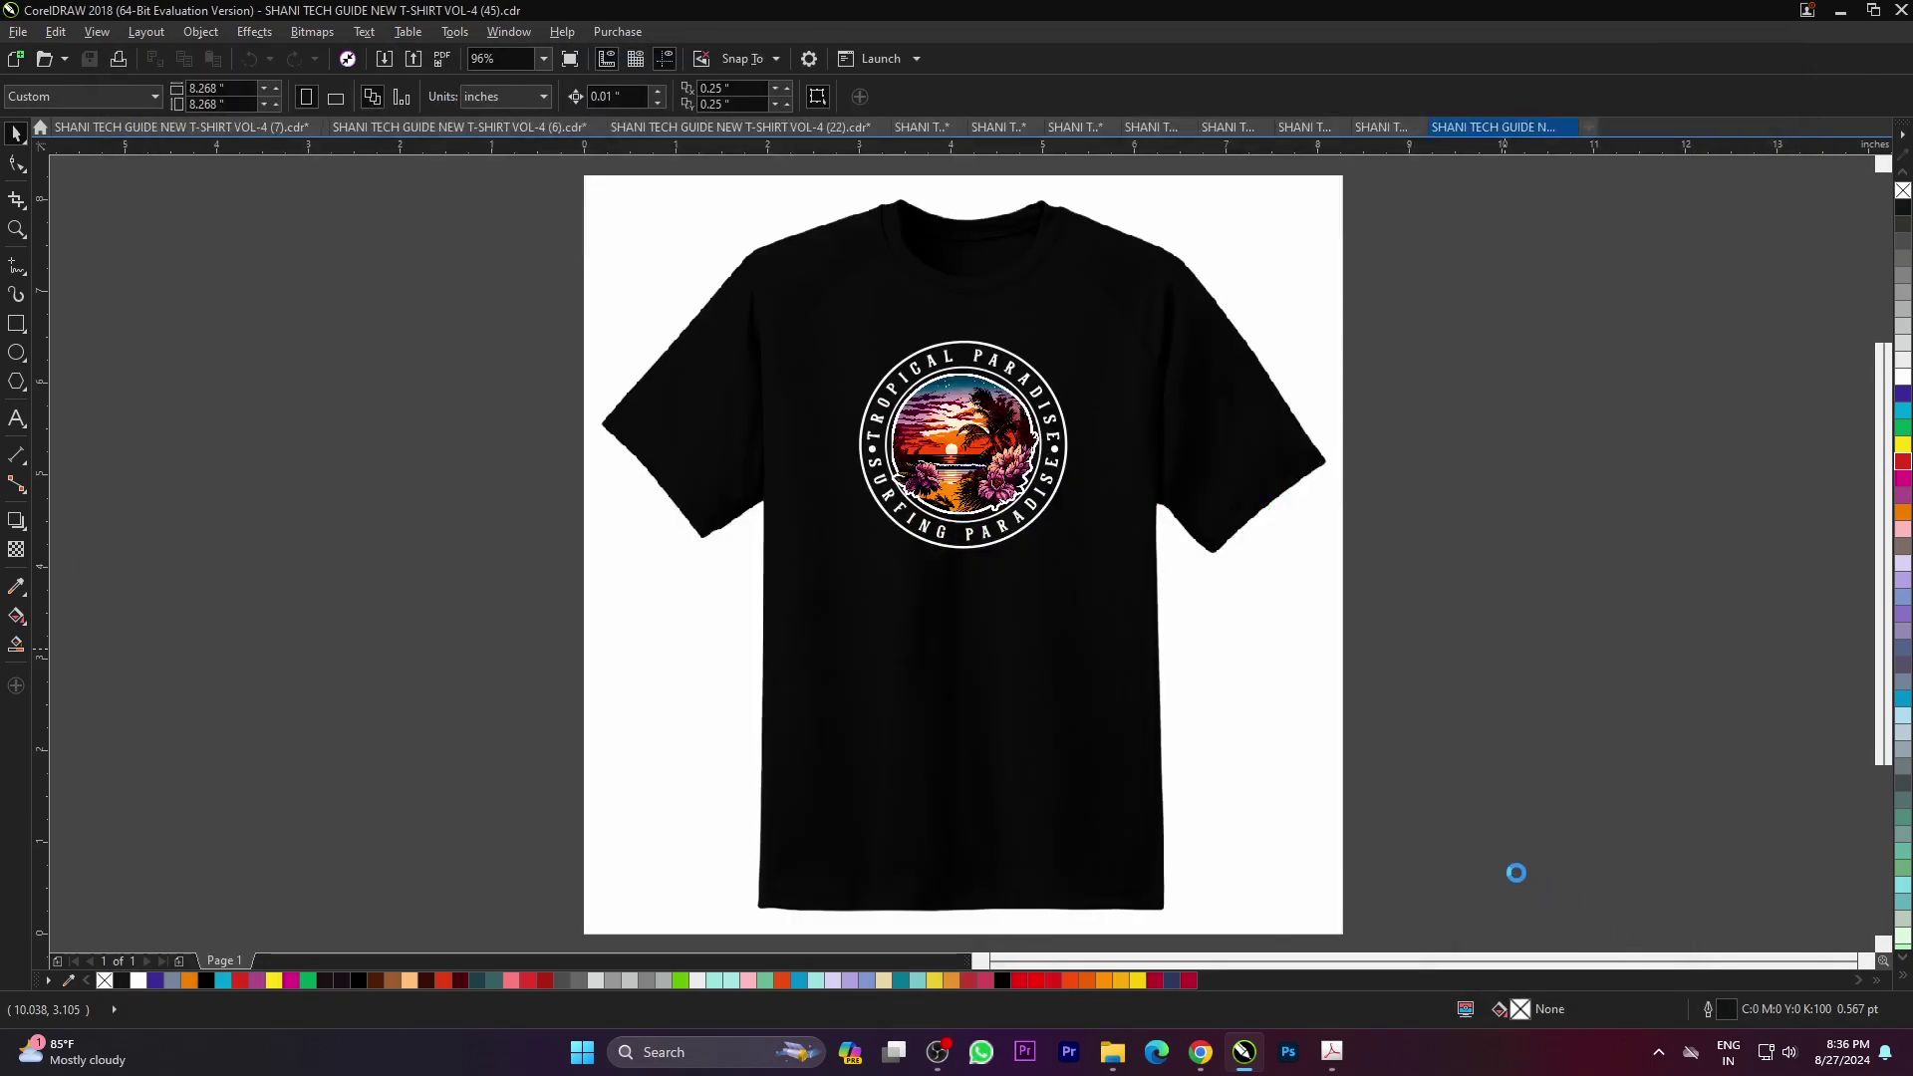
pyautogui.click(1390, 725)
pyautogui.press('F4')
pyautogui.click(1452, 712)
# - Recolour the half circle, trying green, blue and then red fills
pyautogui.click(1030, 401)
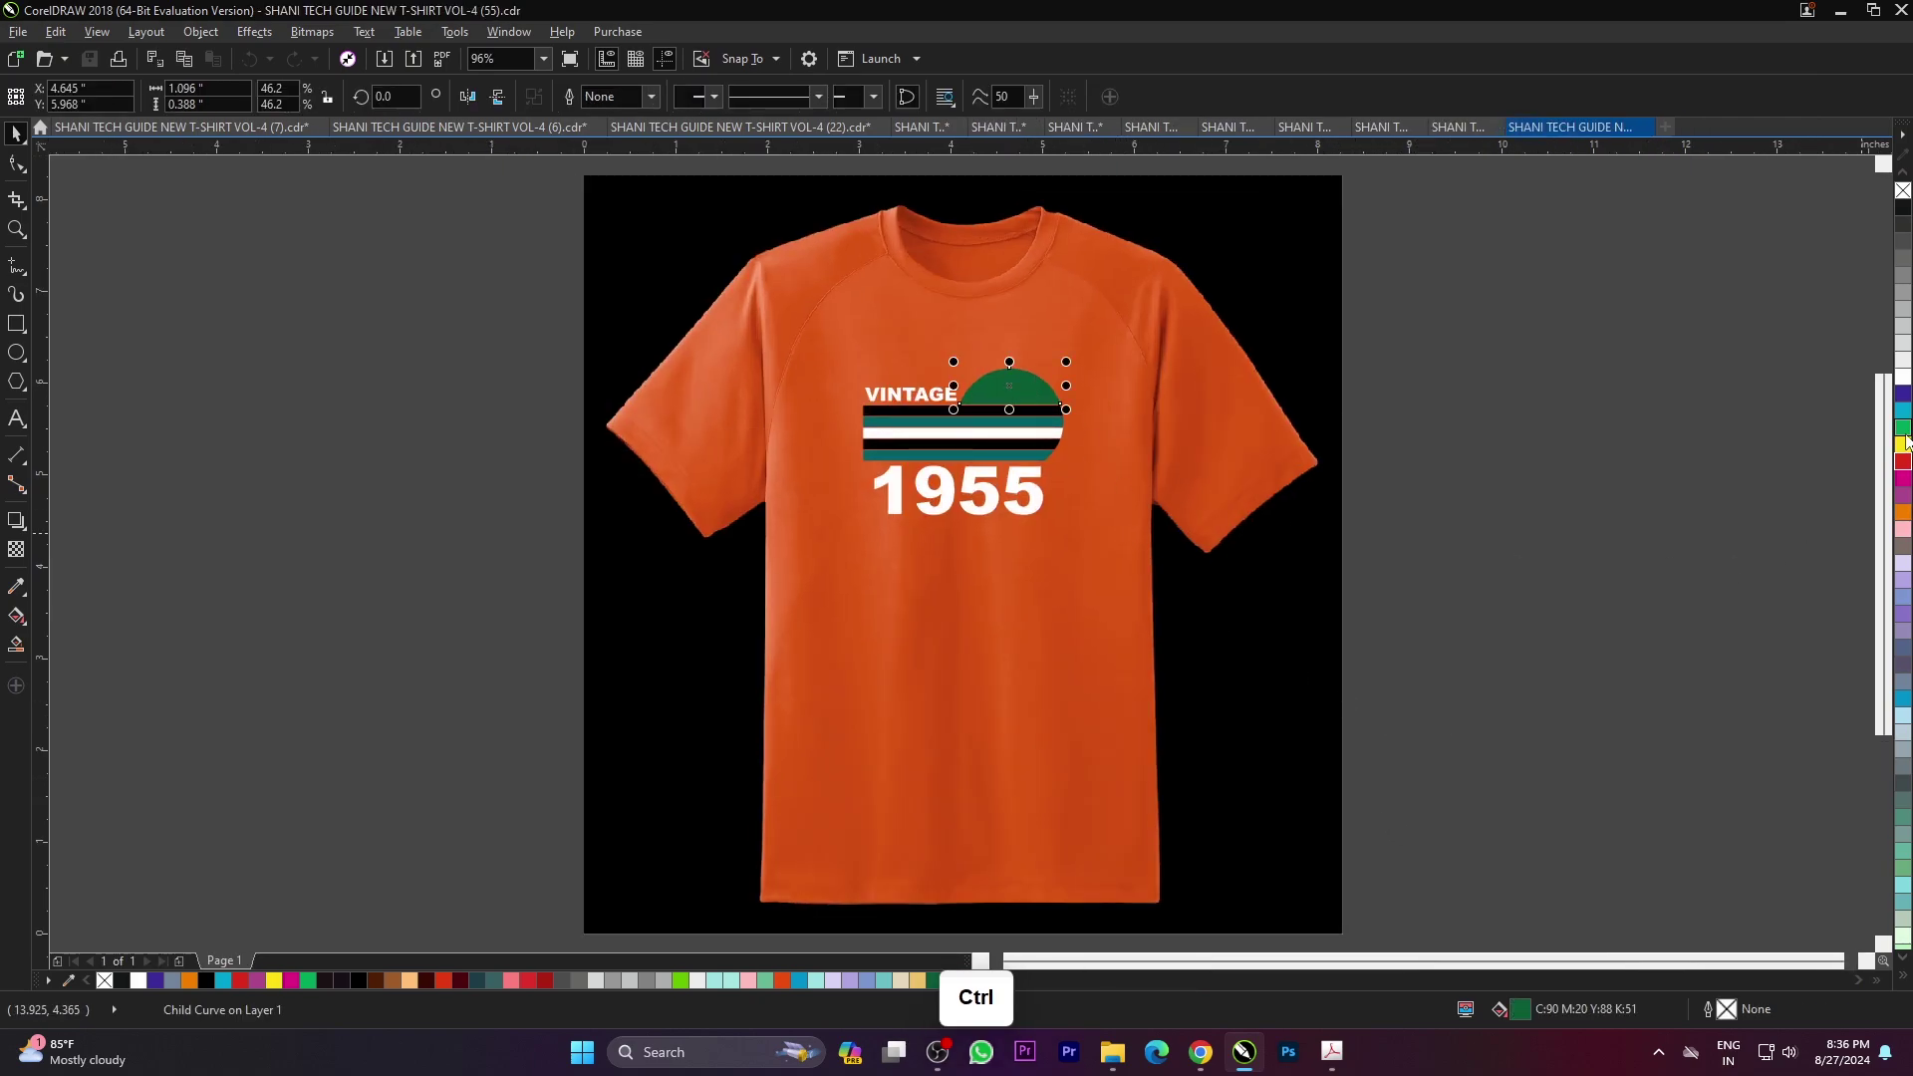
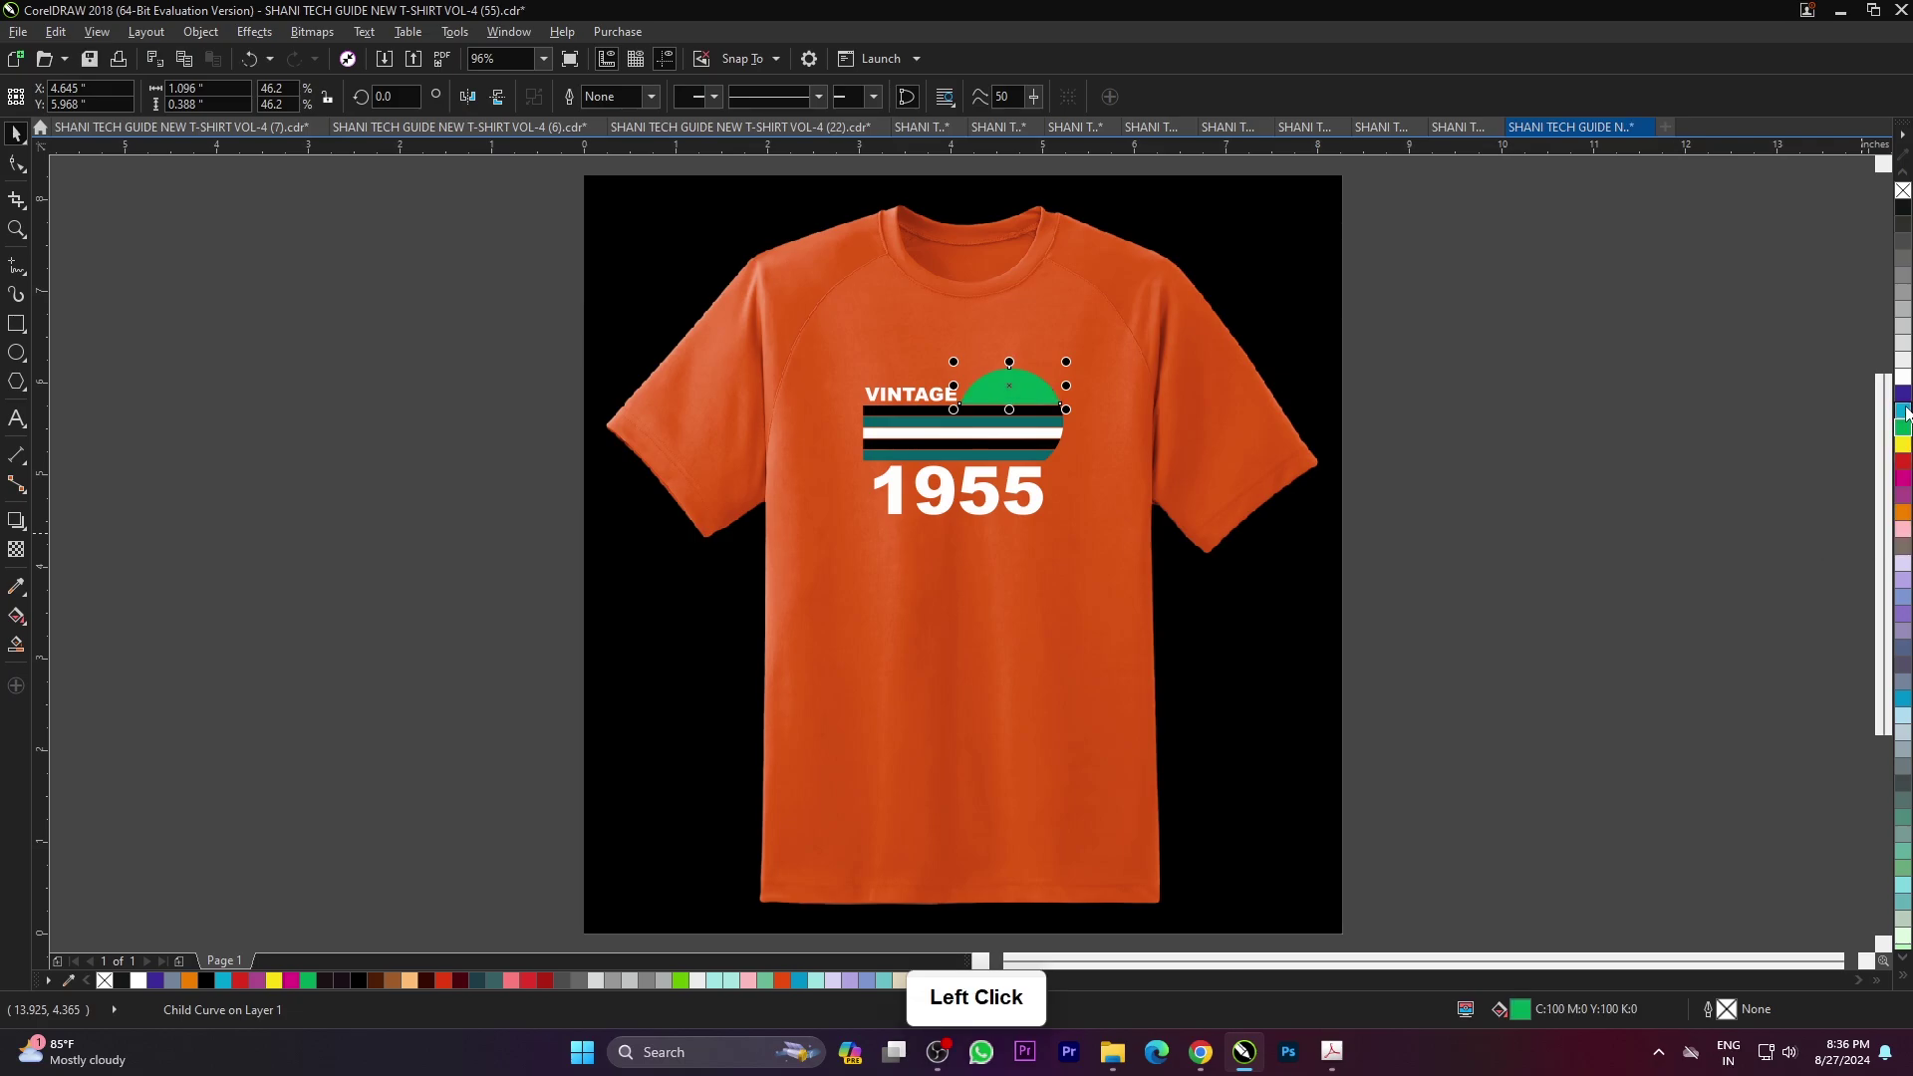
pyautogui.click(1829, 450)
pyautogui.scroll(3)
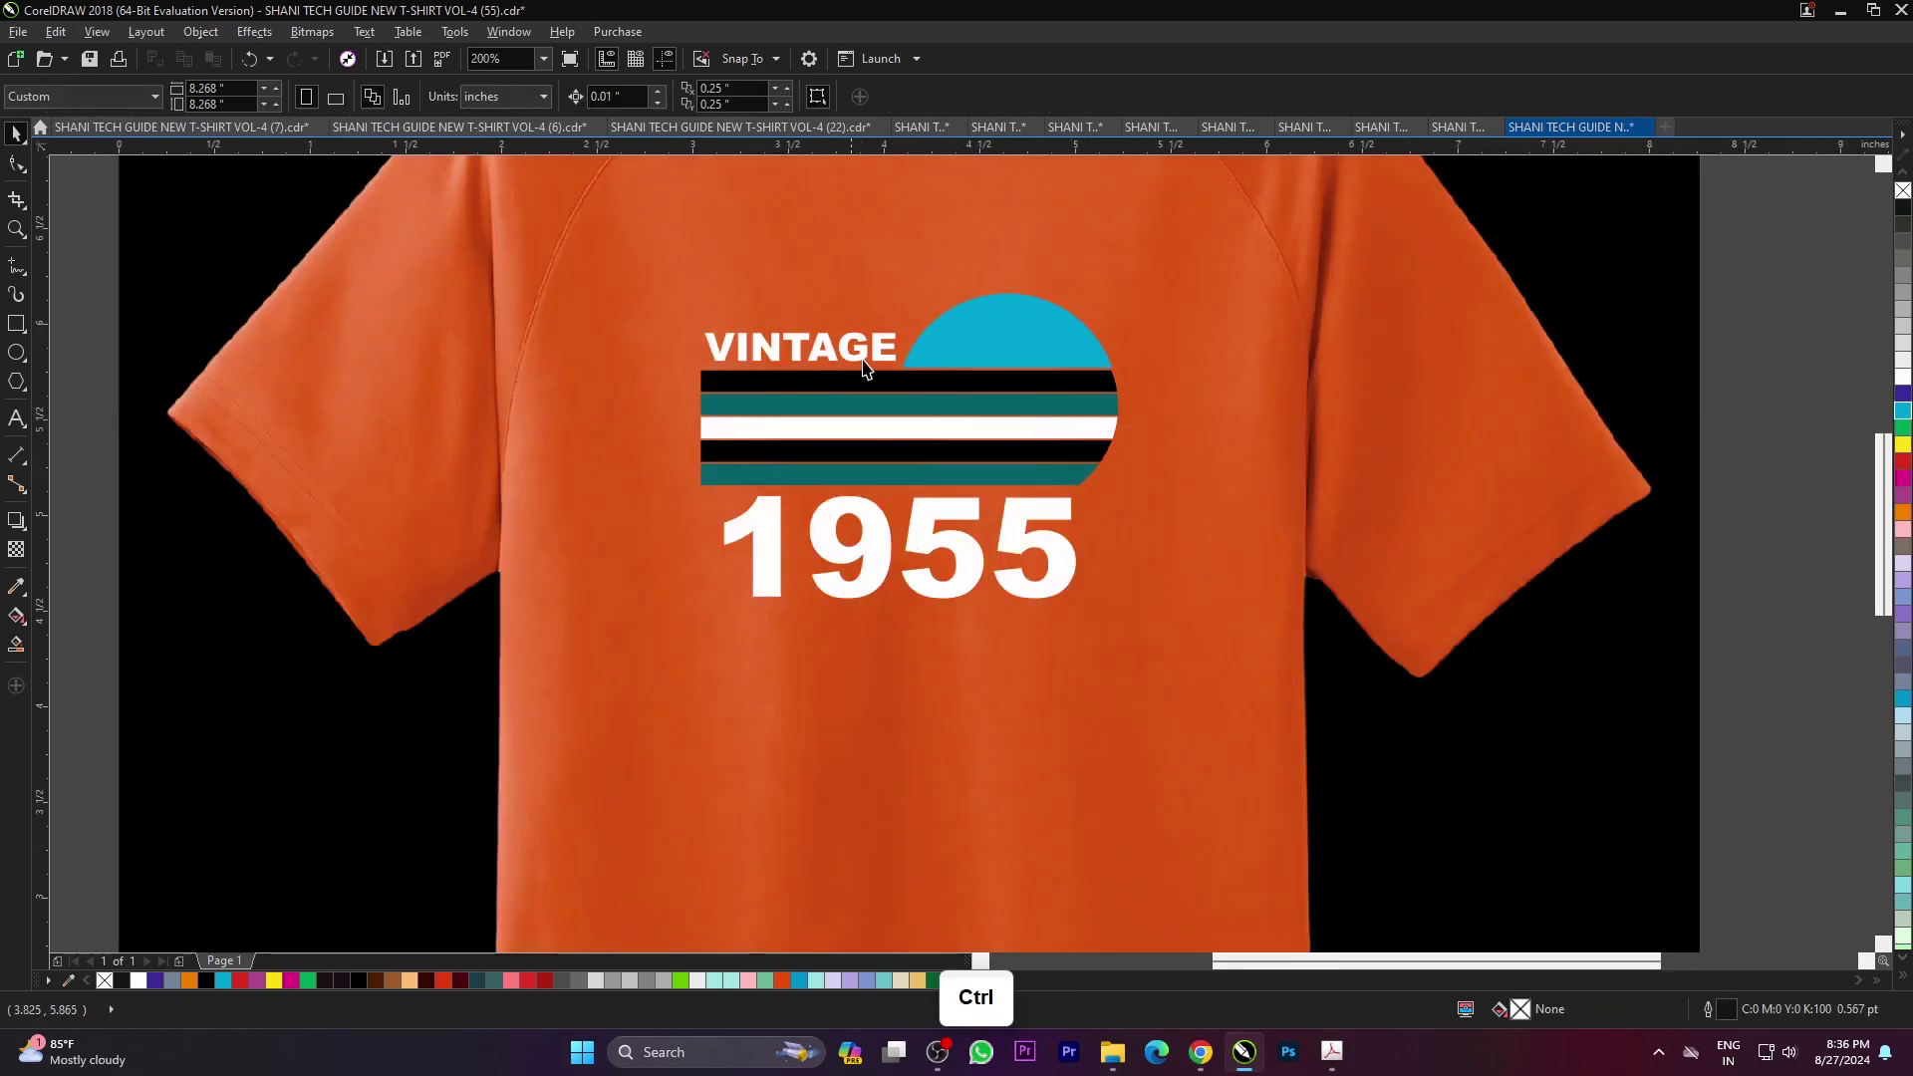
pyautogui.scroll(-3)
pyautogui.scroll(3)
pyautogui.click(1003, 384)
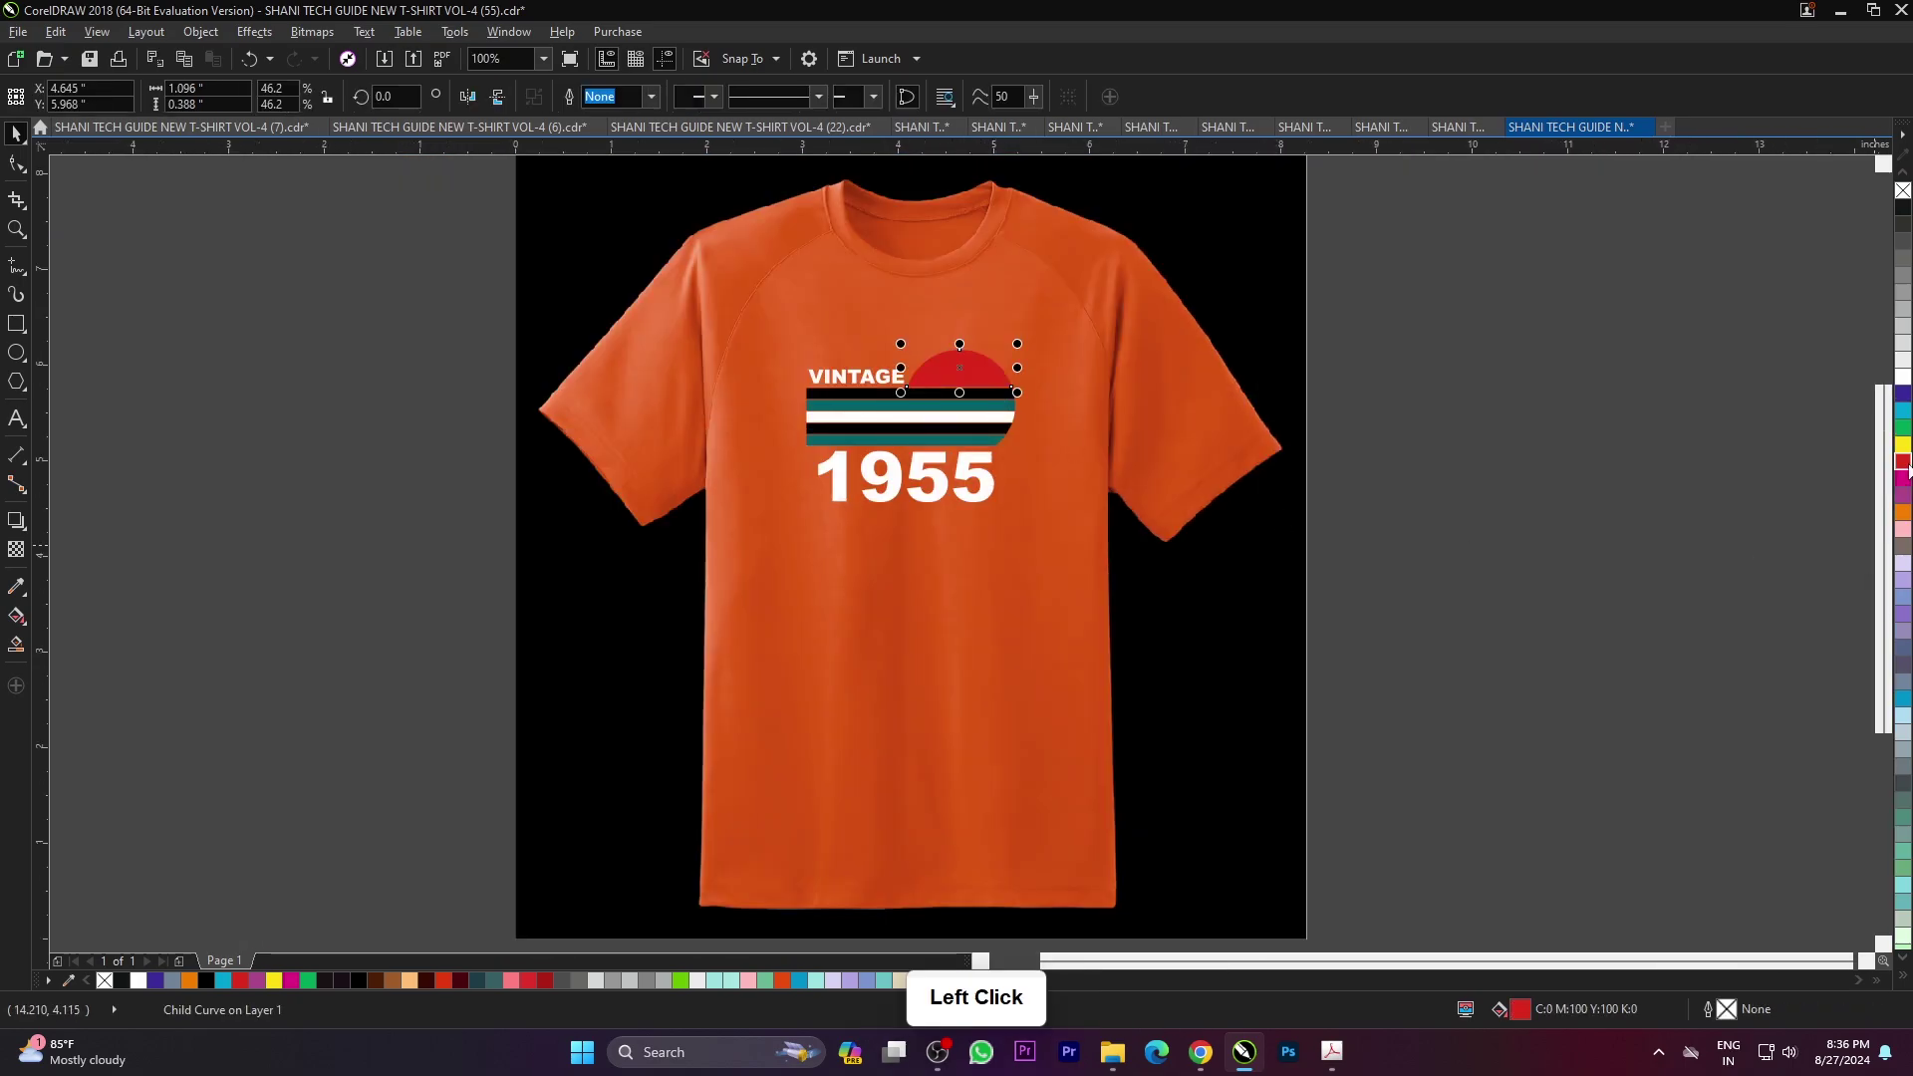
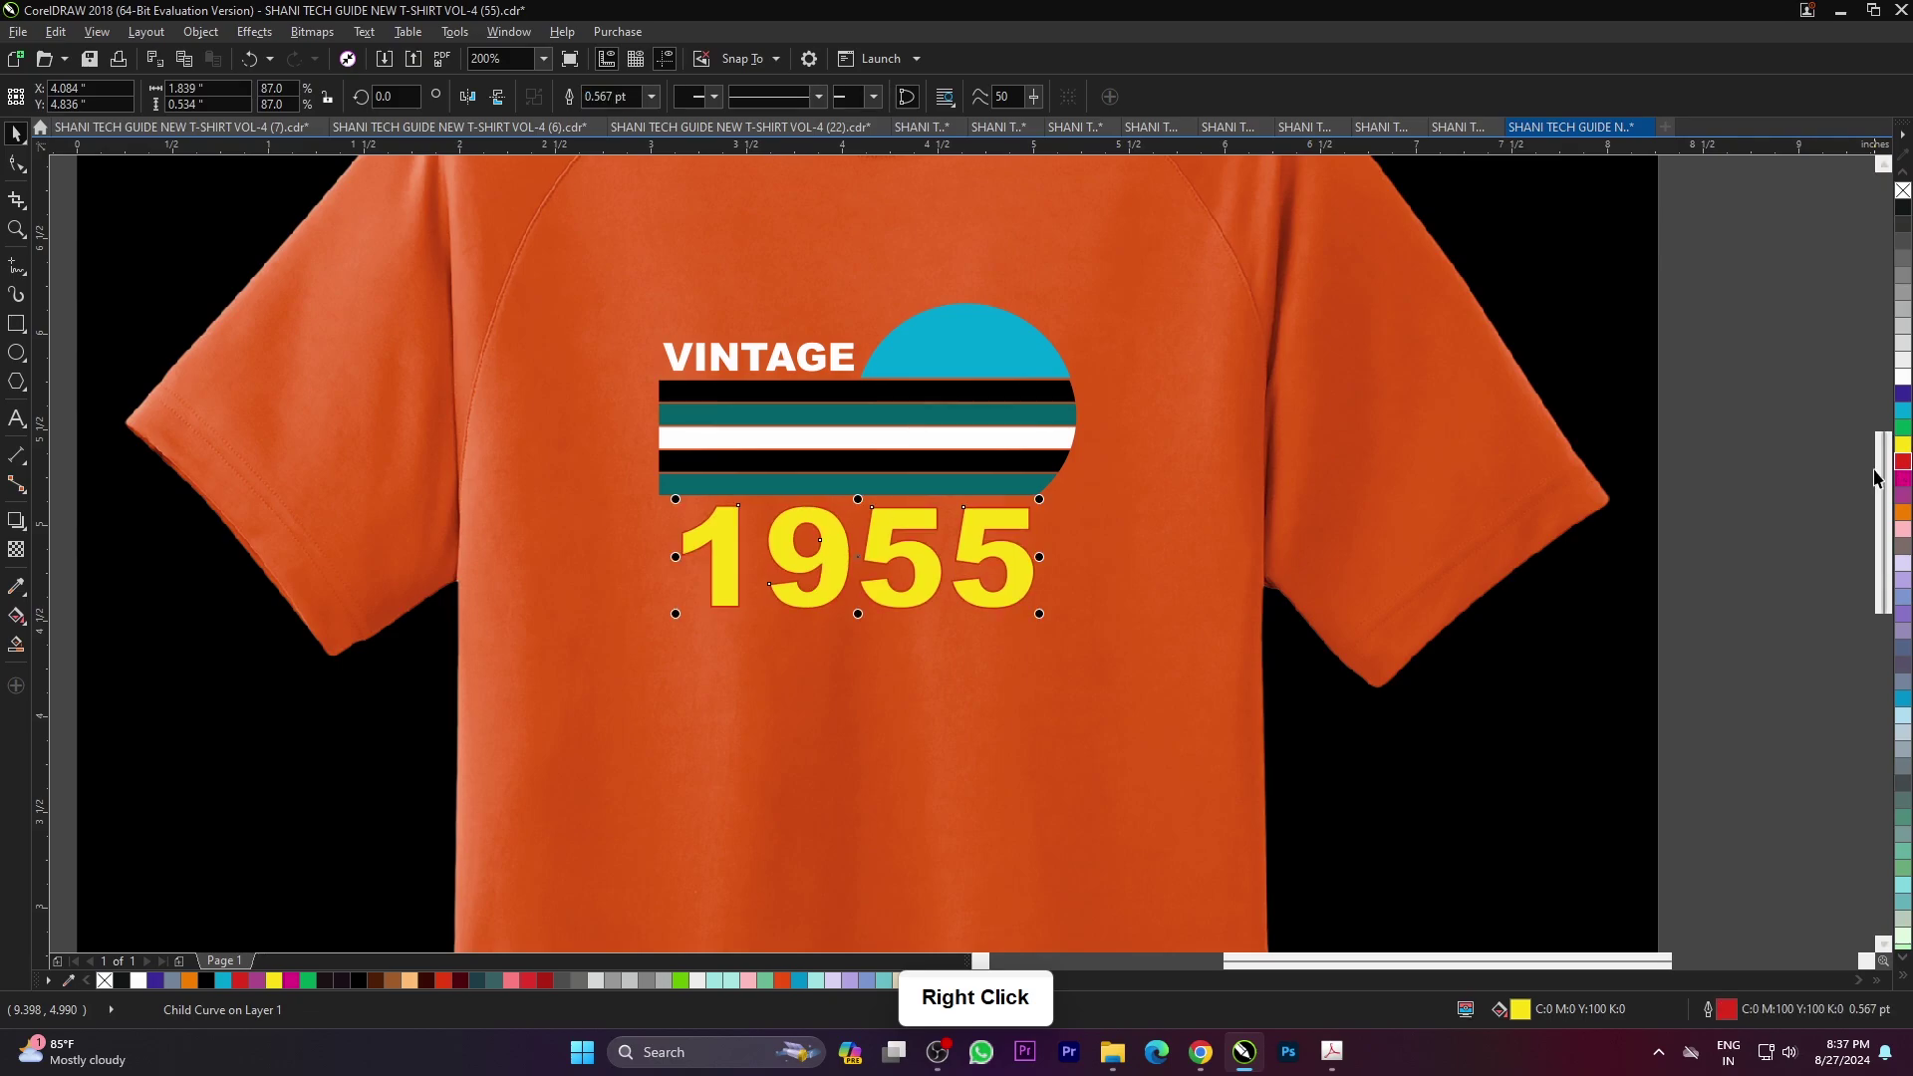
# - Give the 1955 number a white outline set behind the fill and scaling with the object
pyautogui.rightClick(1909, 381)
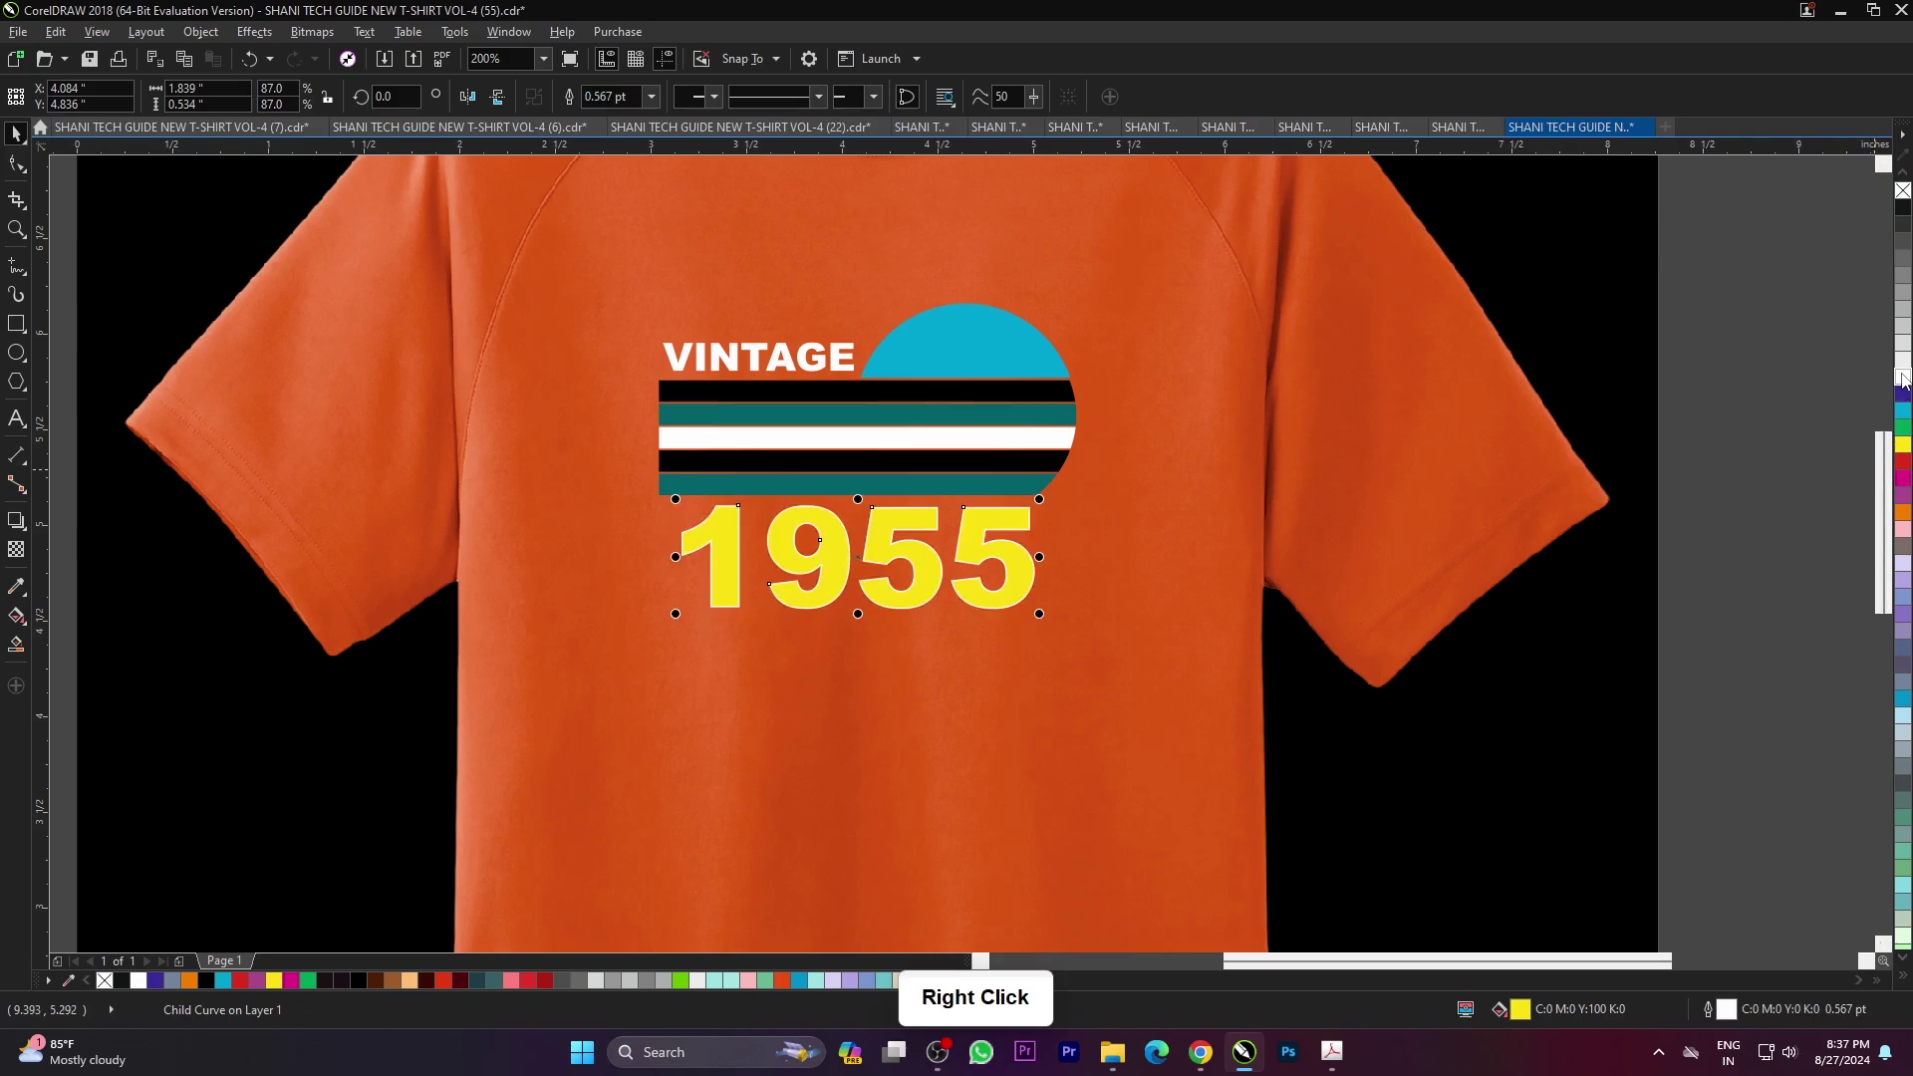
pyautogui.click(653, 100)
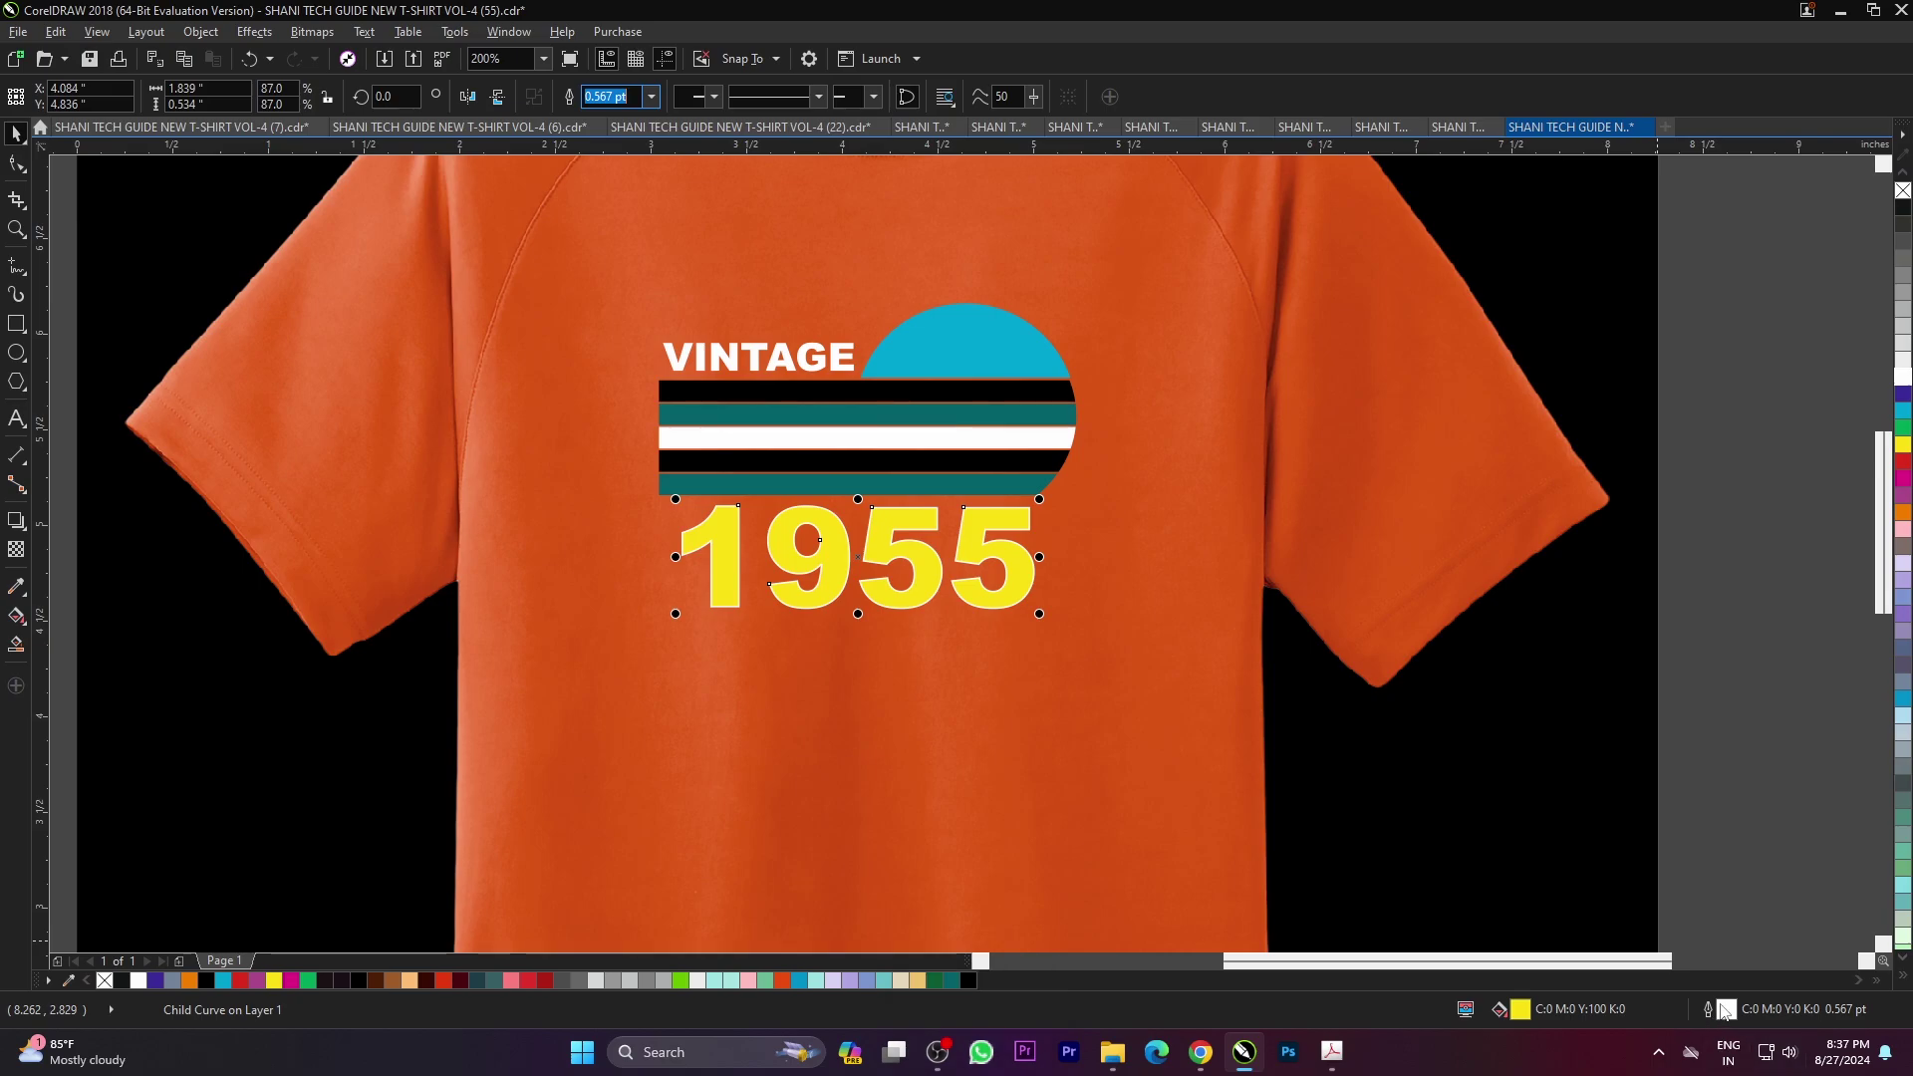
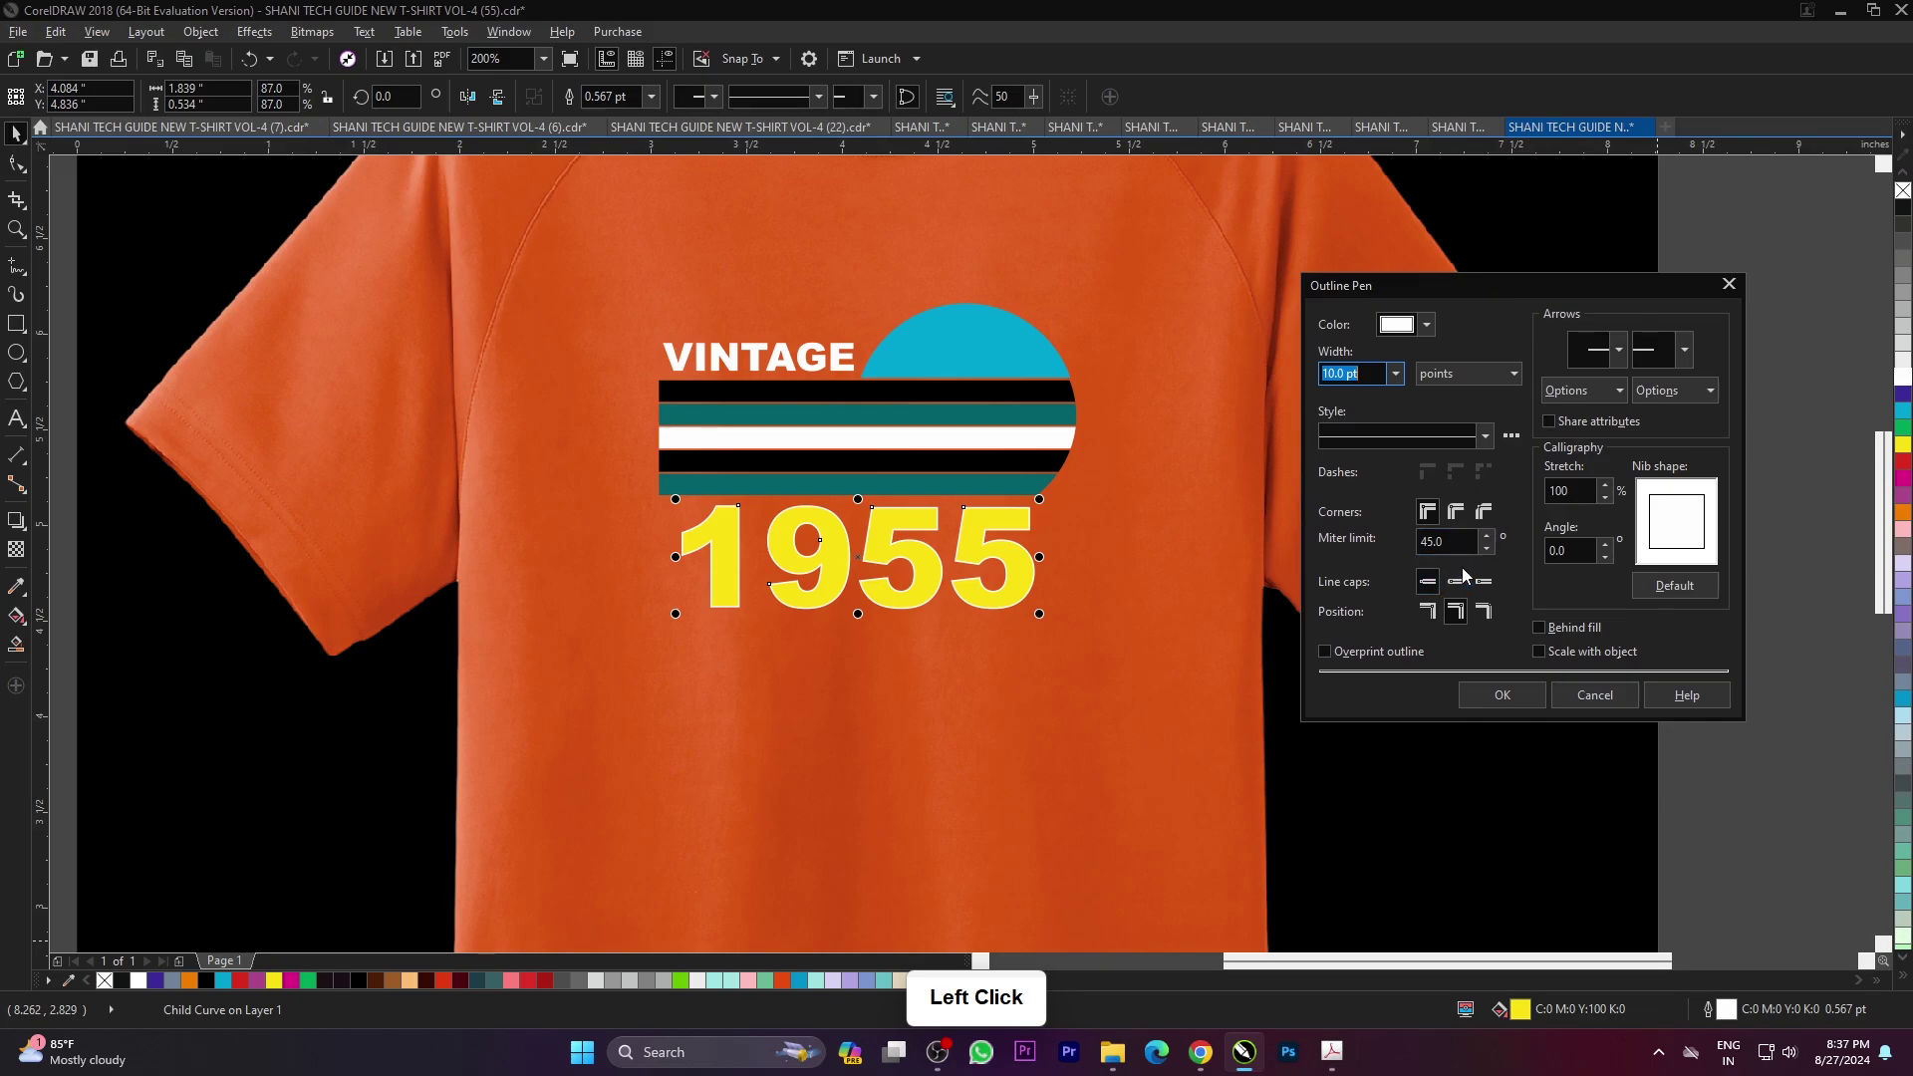
pyautogui.click(1582, 640)
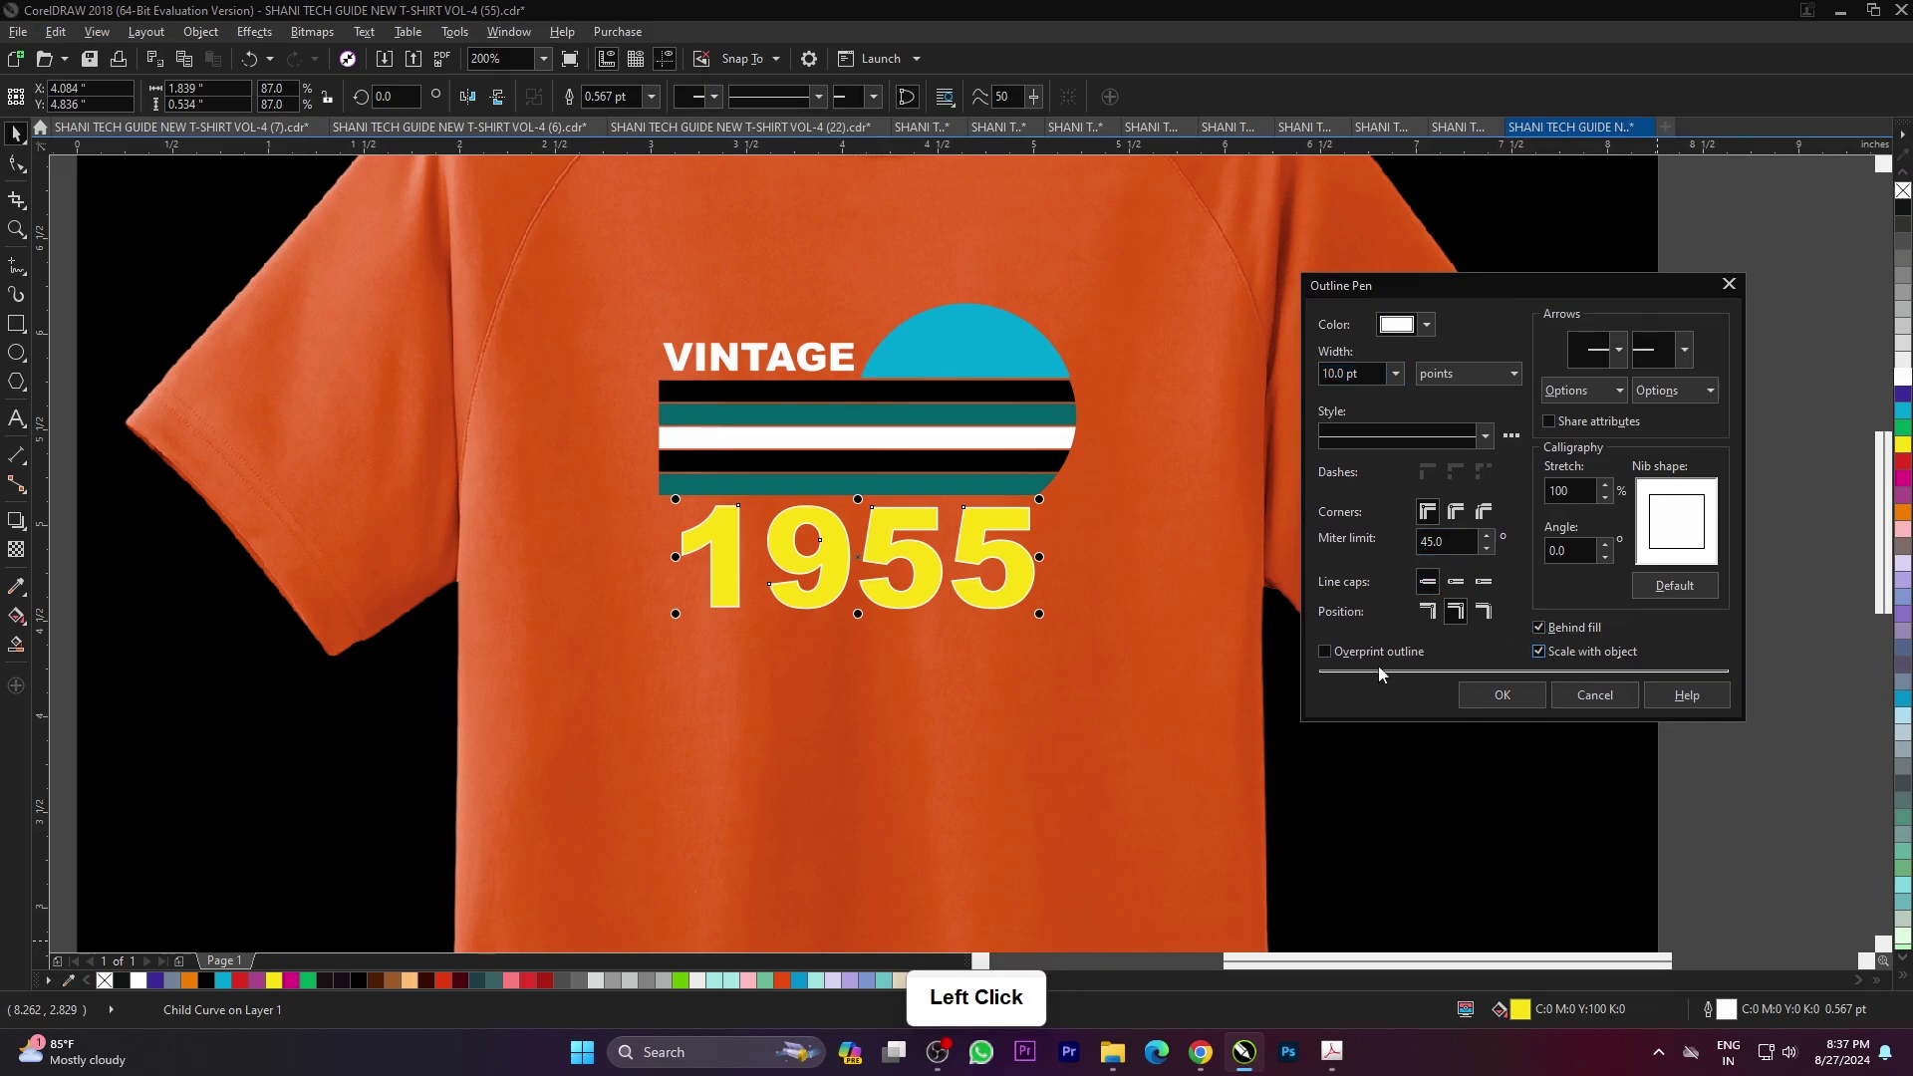
pyautogui.click(1460, 519)
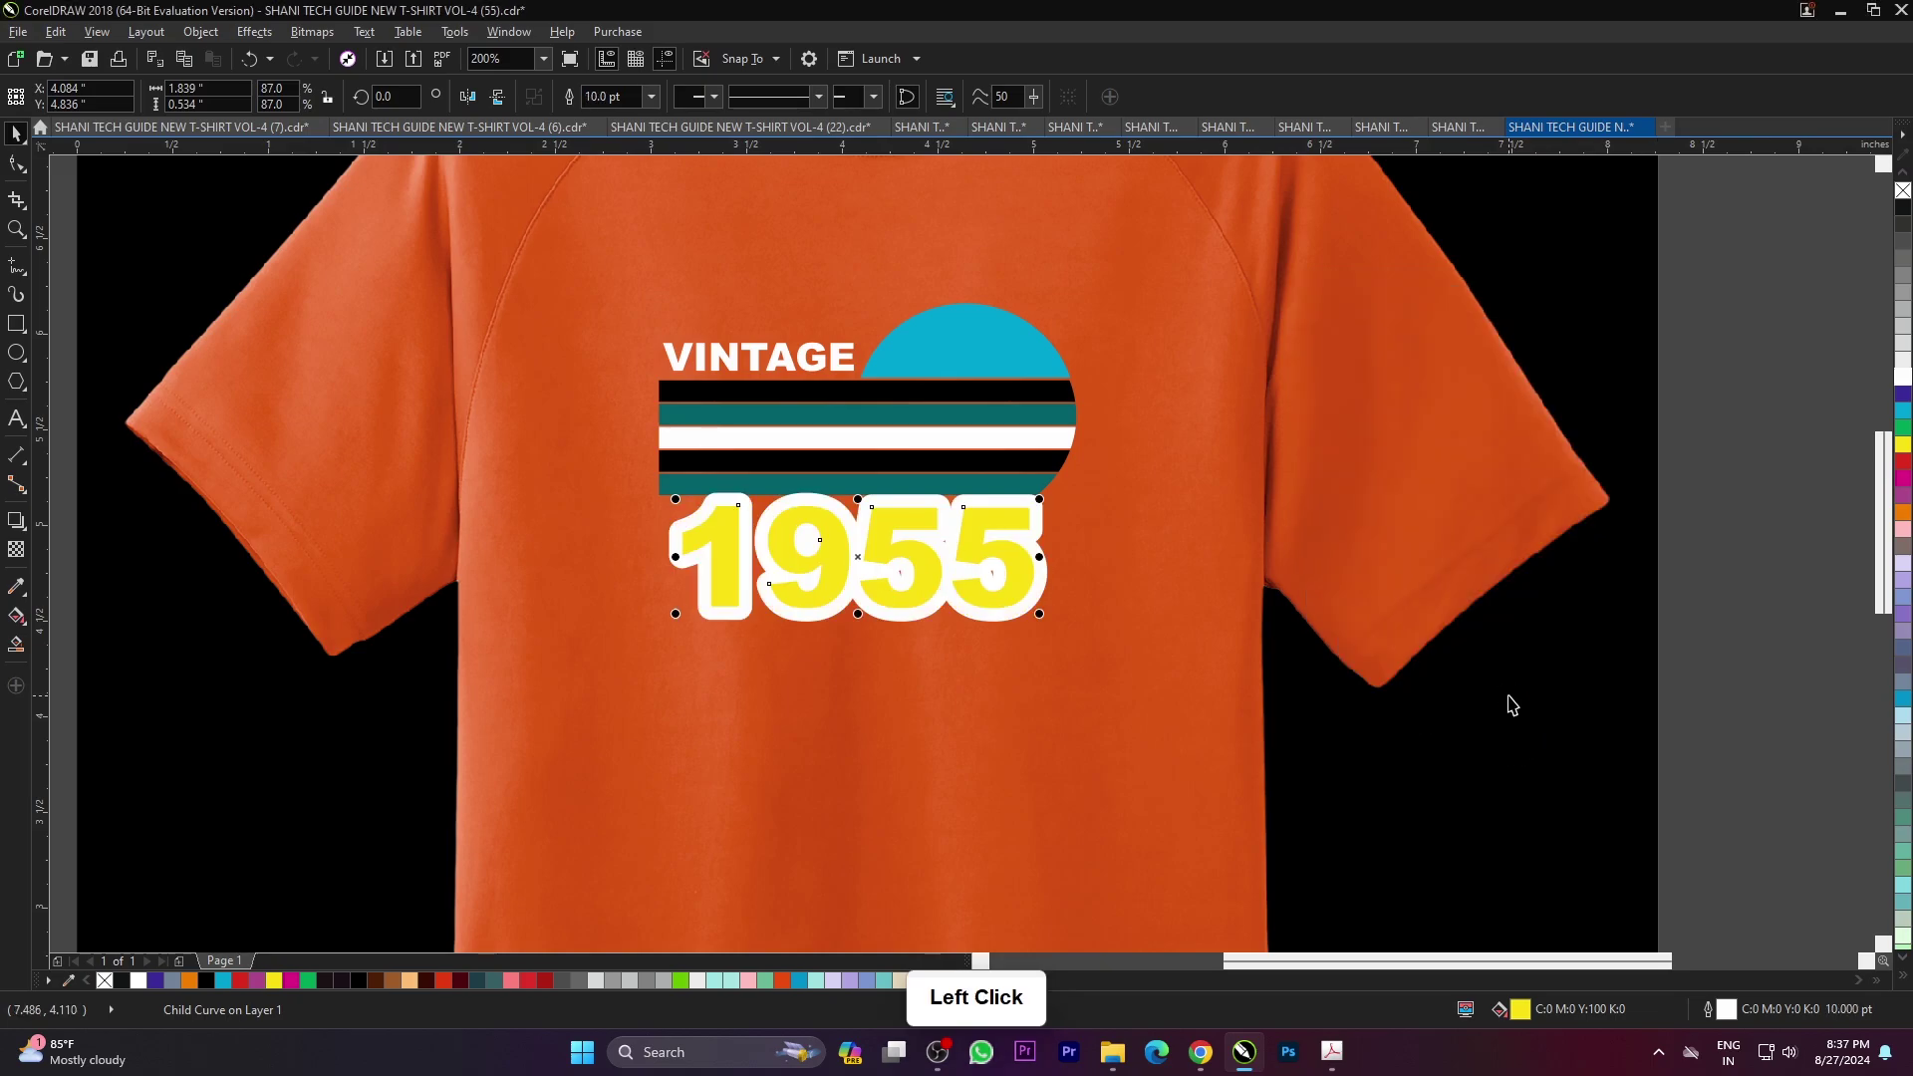
pyautogui.click(1736, 1019)
# - Set the white outline width to 3.0 pt and deselect the number to view the result
pyautogui.doubleClick(1739, 1017)
pyautogui.click(837, 398)
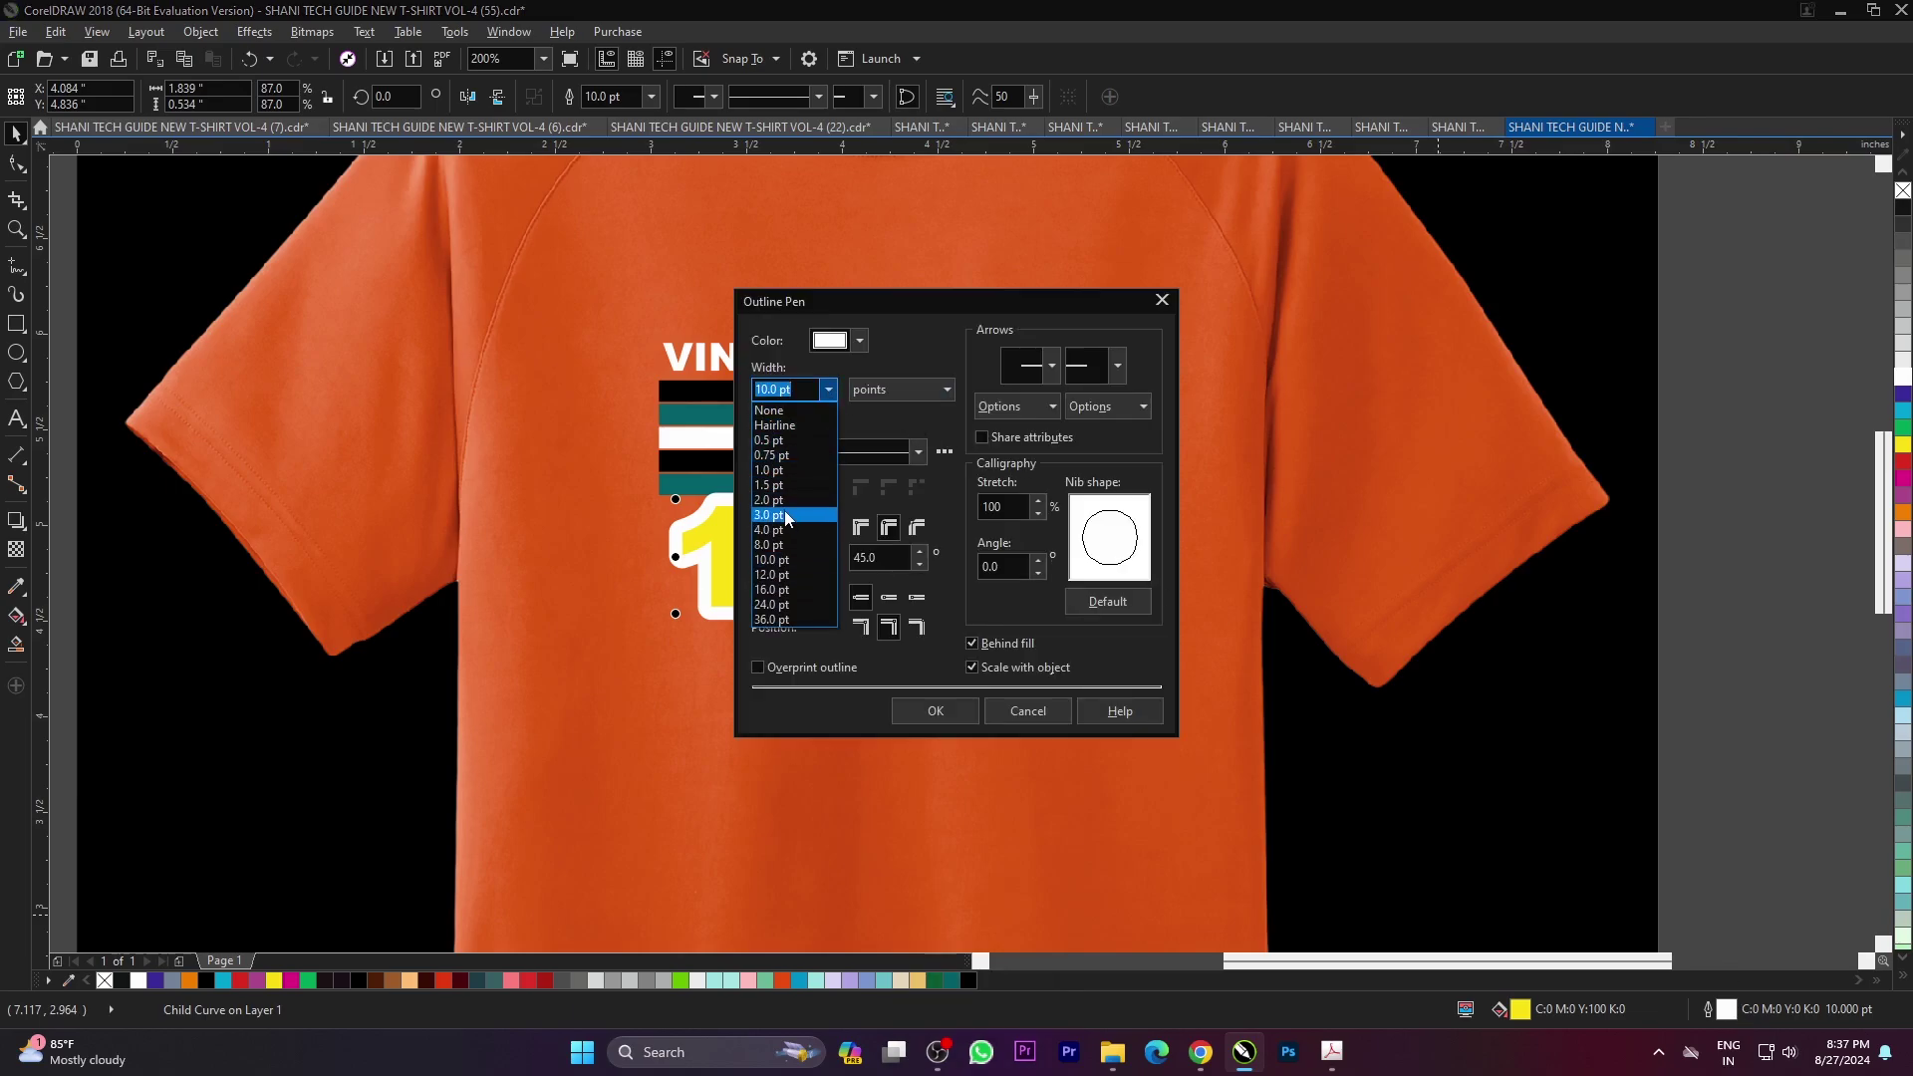
pyautogui.click(790, 517)
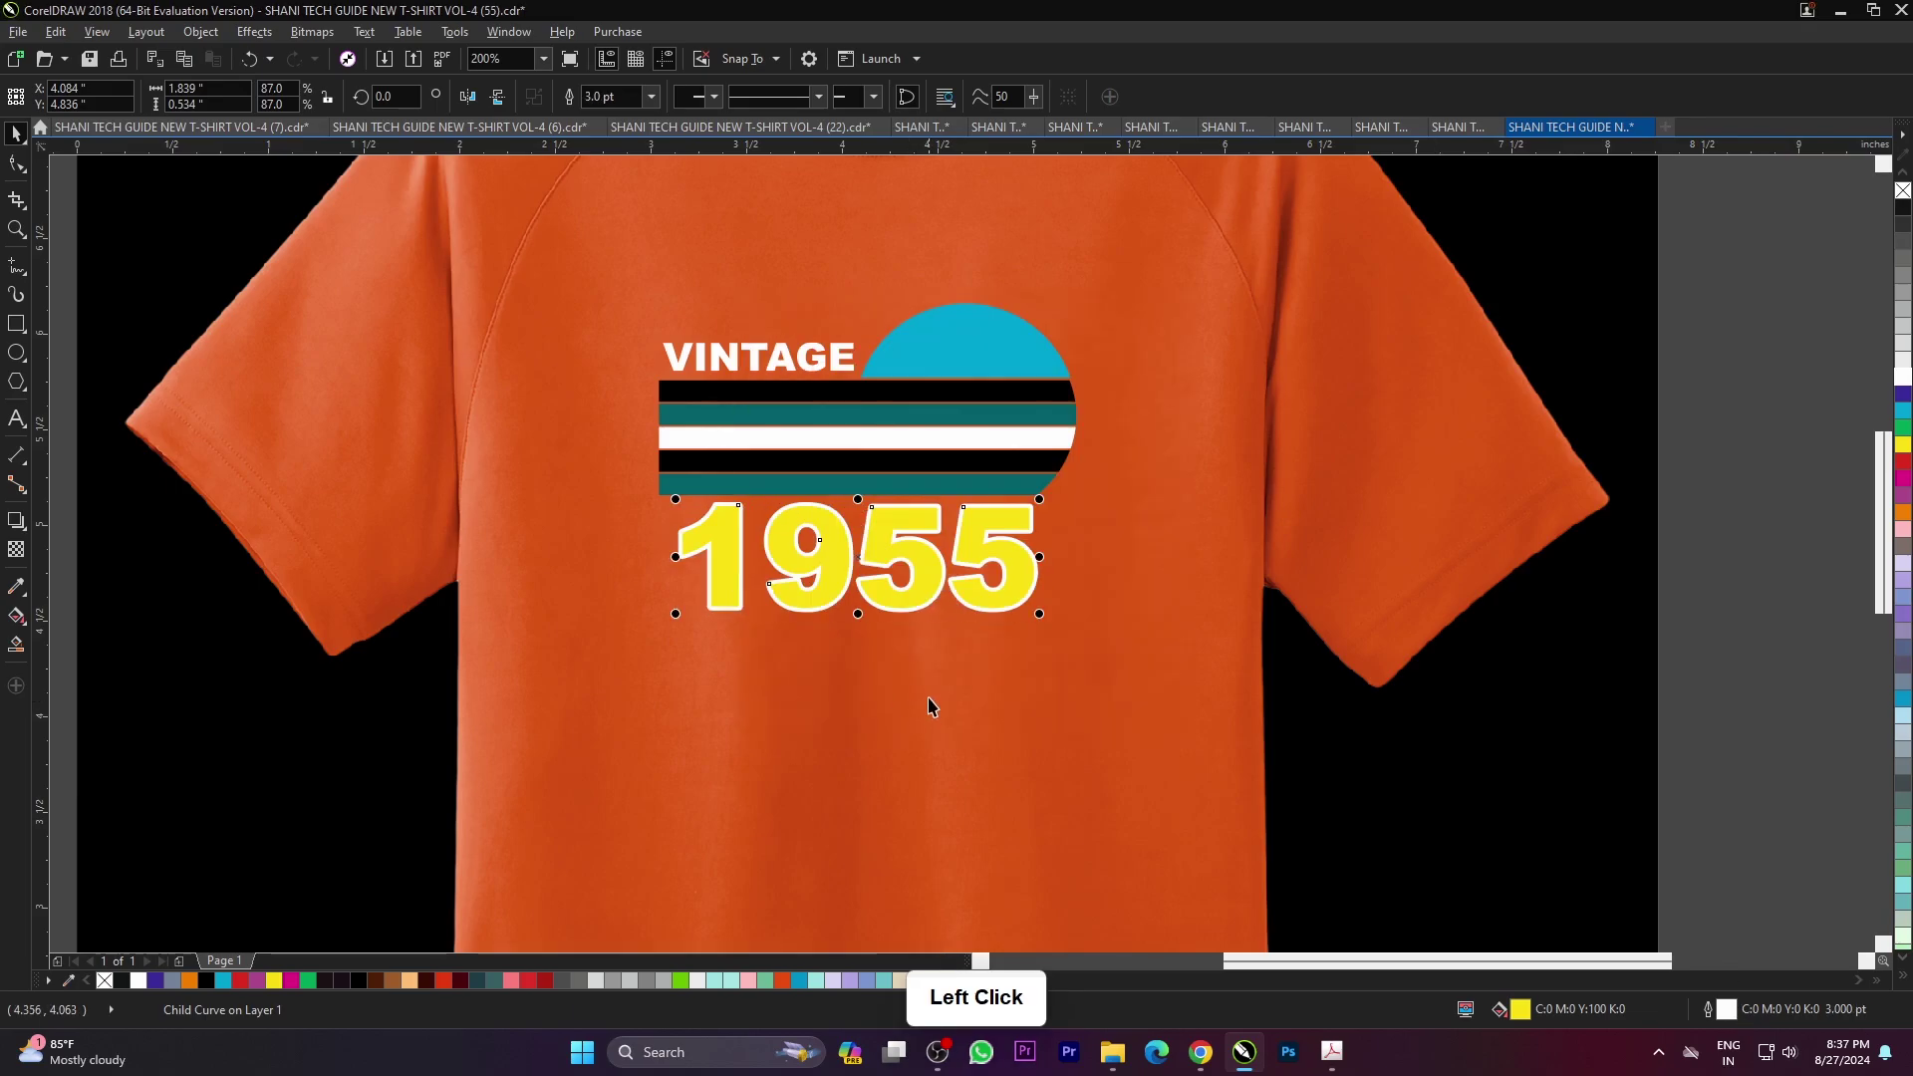
pyautogui.scroll(-3)
pyautogui.click(1695, 570)
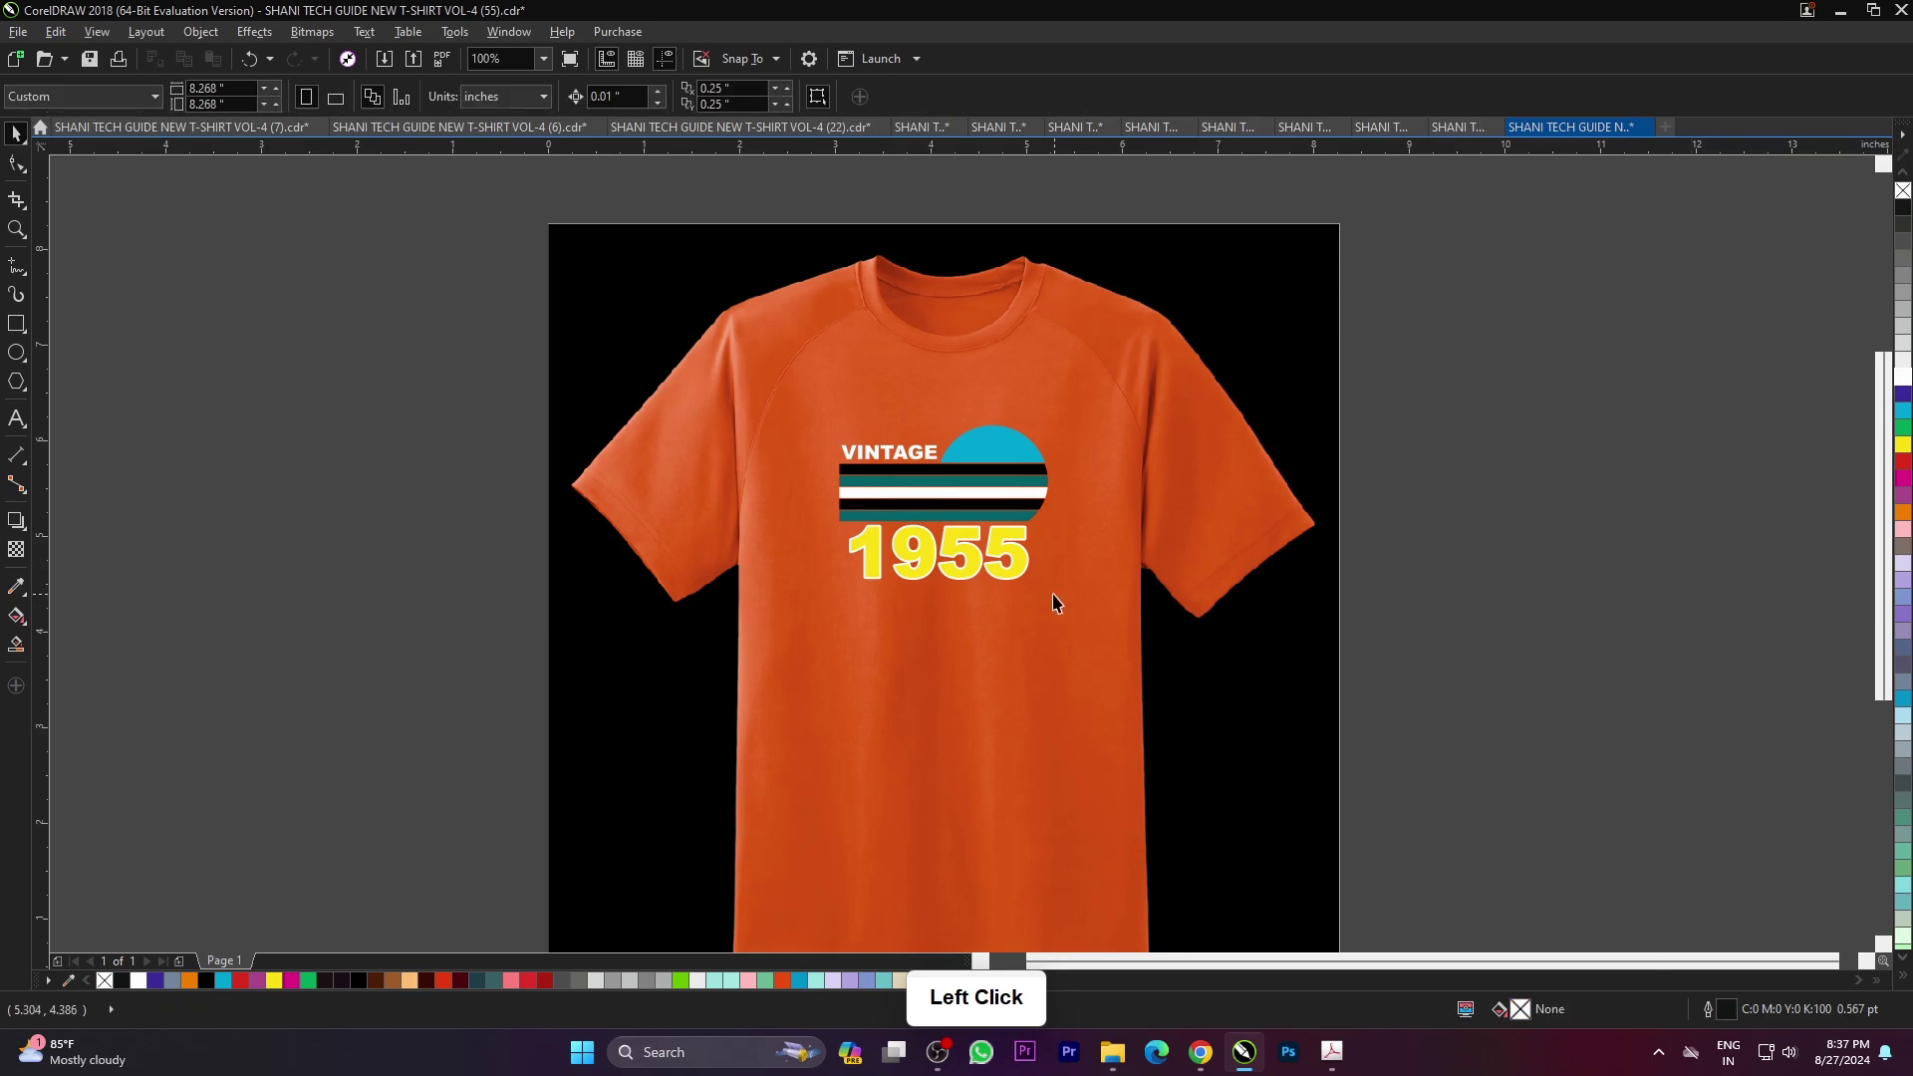
# - Review the finished VINTAGE 1955 shirt on the canvas
pyautogui.scroll(3)
pyautogui.scroll(-3)
pyautogui.scroll(3)
pyautogui.click(1524, 587)
pyautogui.click(1534, 581)
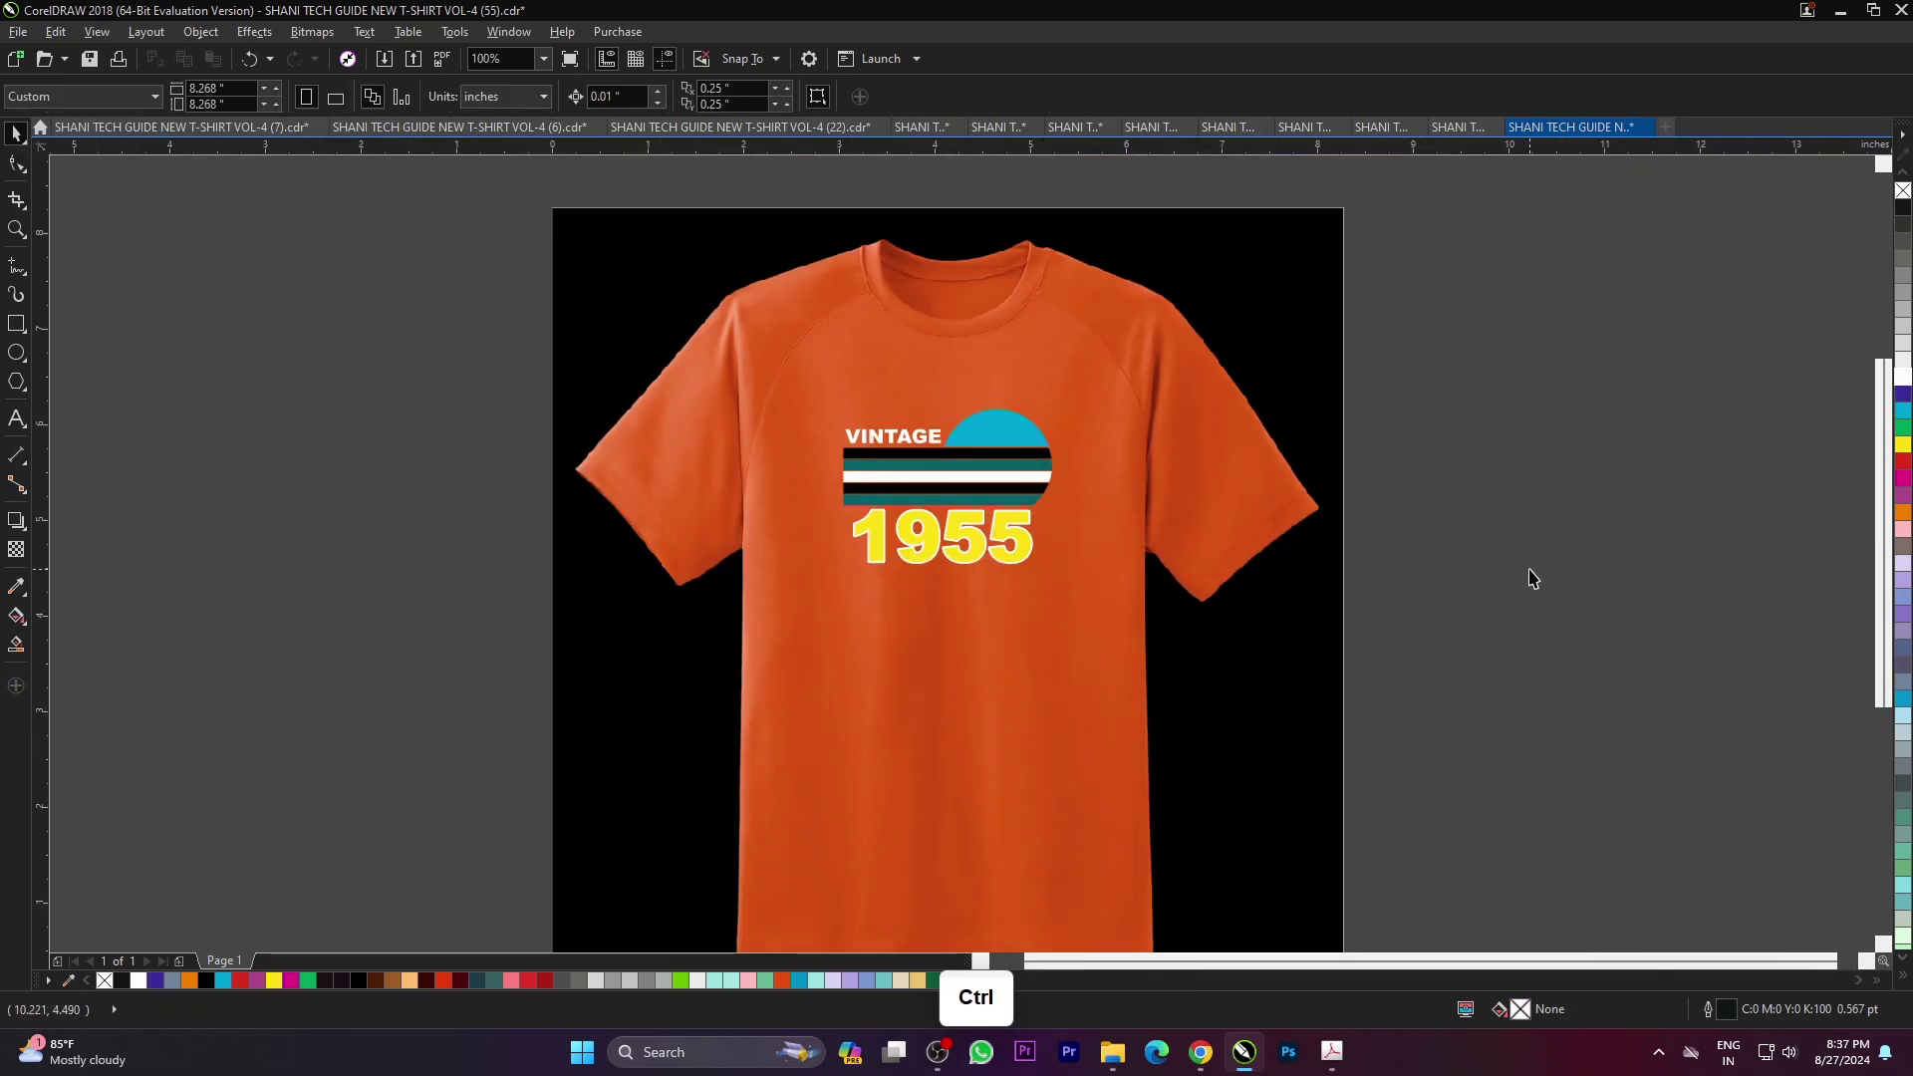
# - Bring up the Open dialog and scroll the VOL-4 thumbnails toward the PROUD TO BE AN AMERICAN eagle design (76)
pyautogui.press('ctrl+o')
pyautogui.scroll(-3)
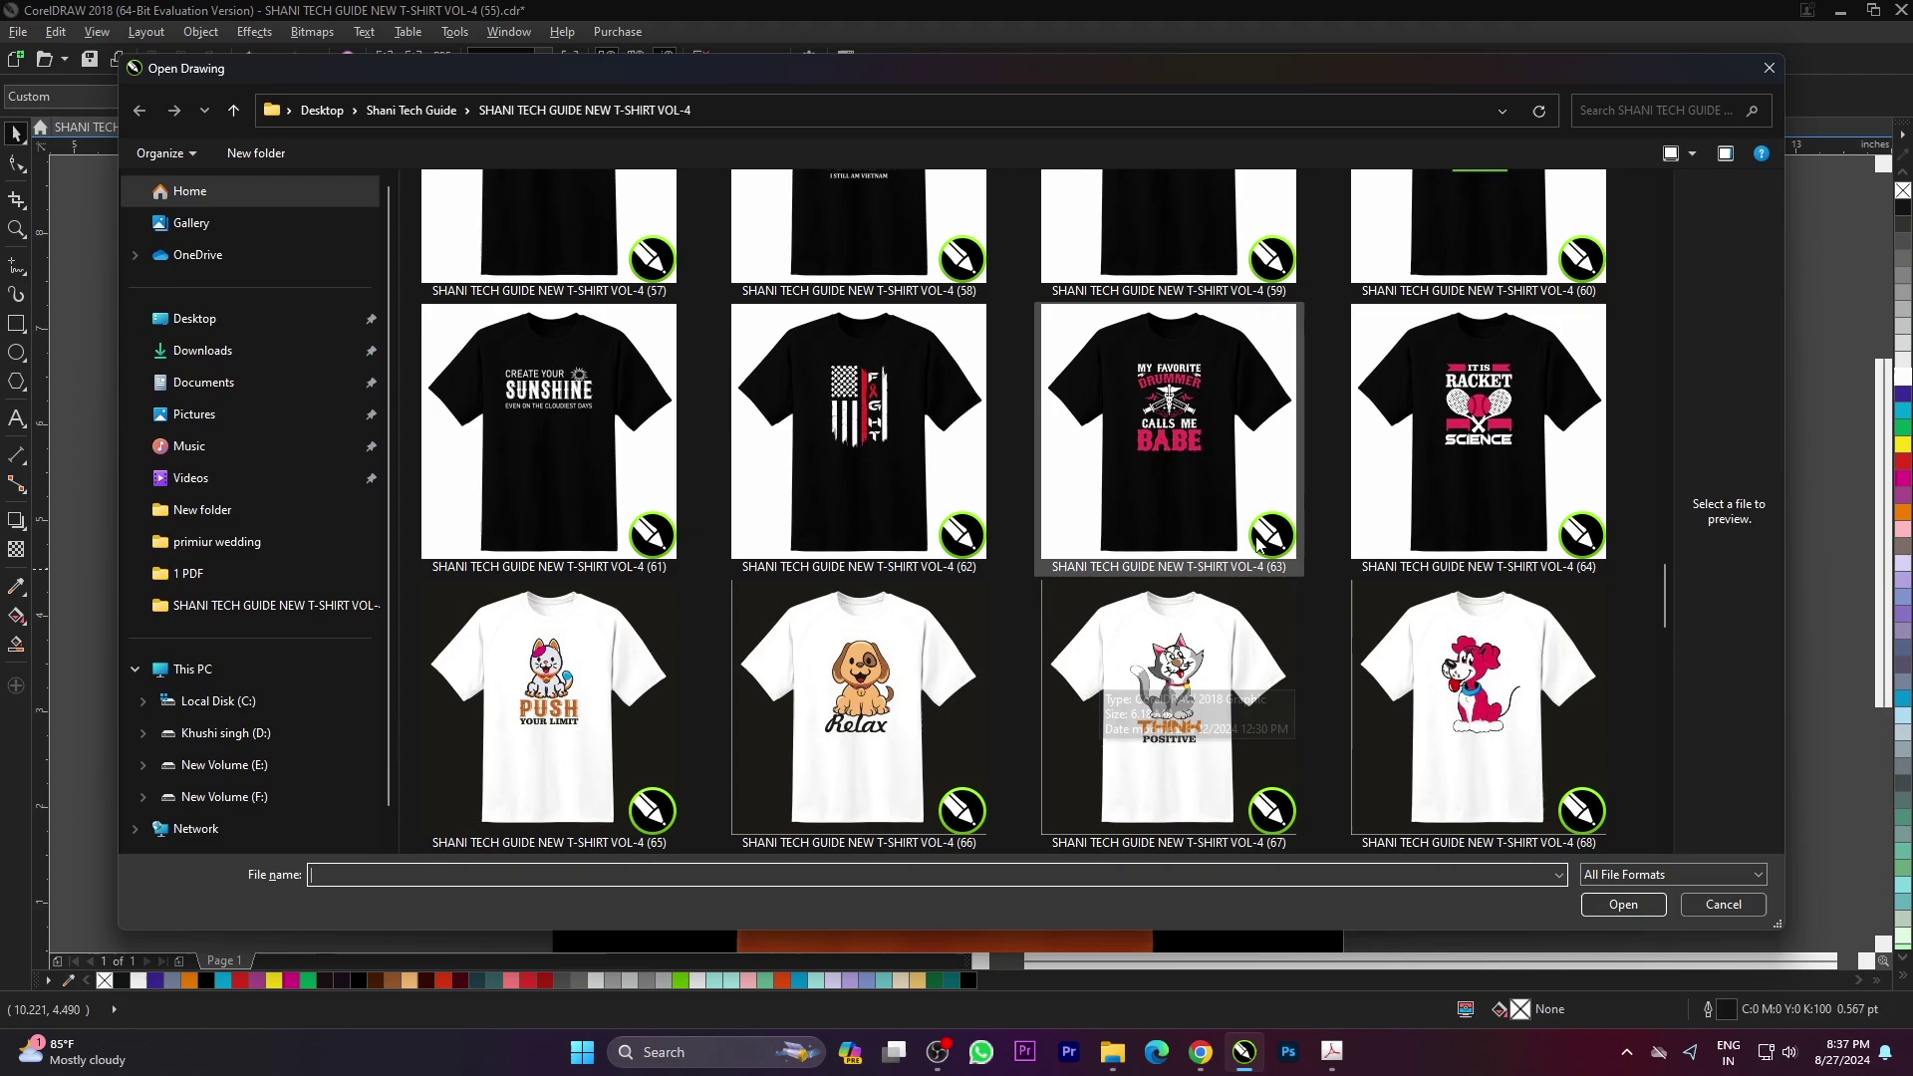
pyautogui.scroll(-3)
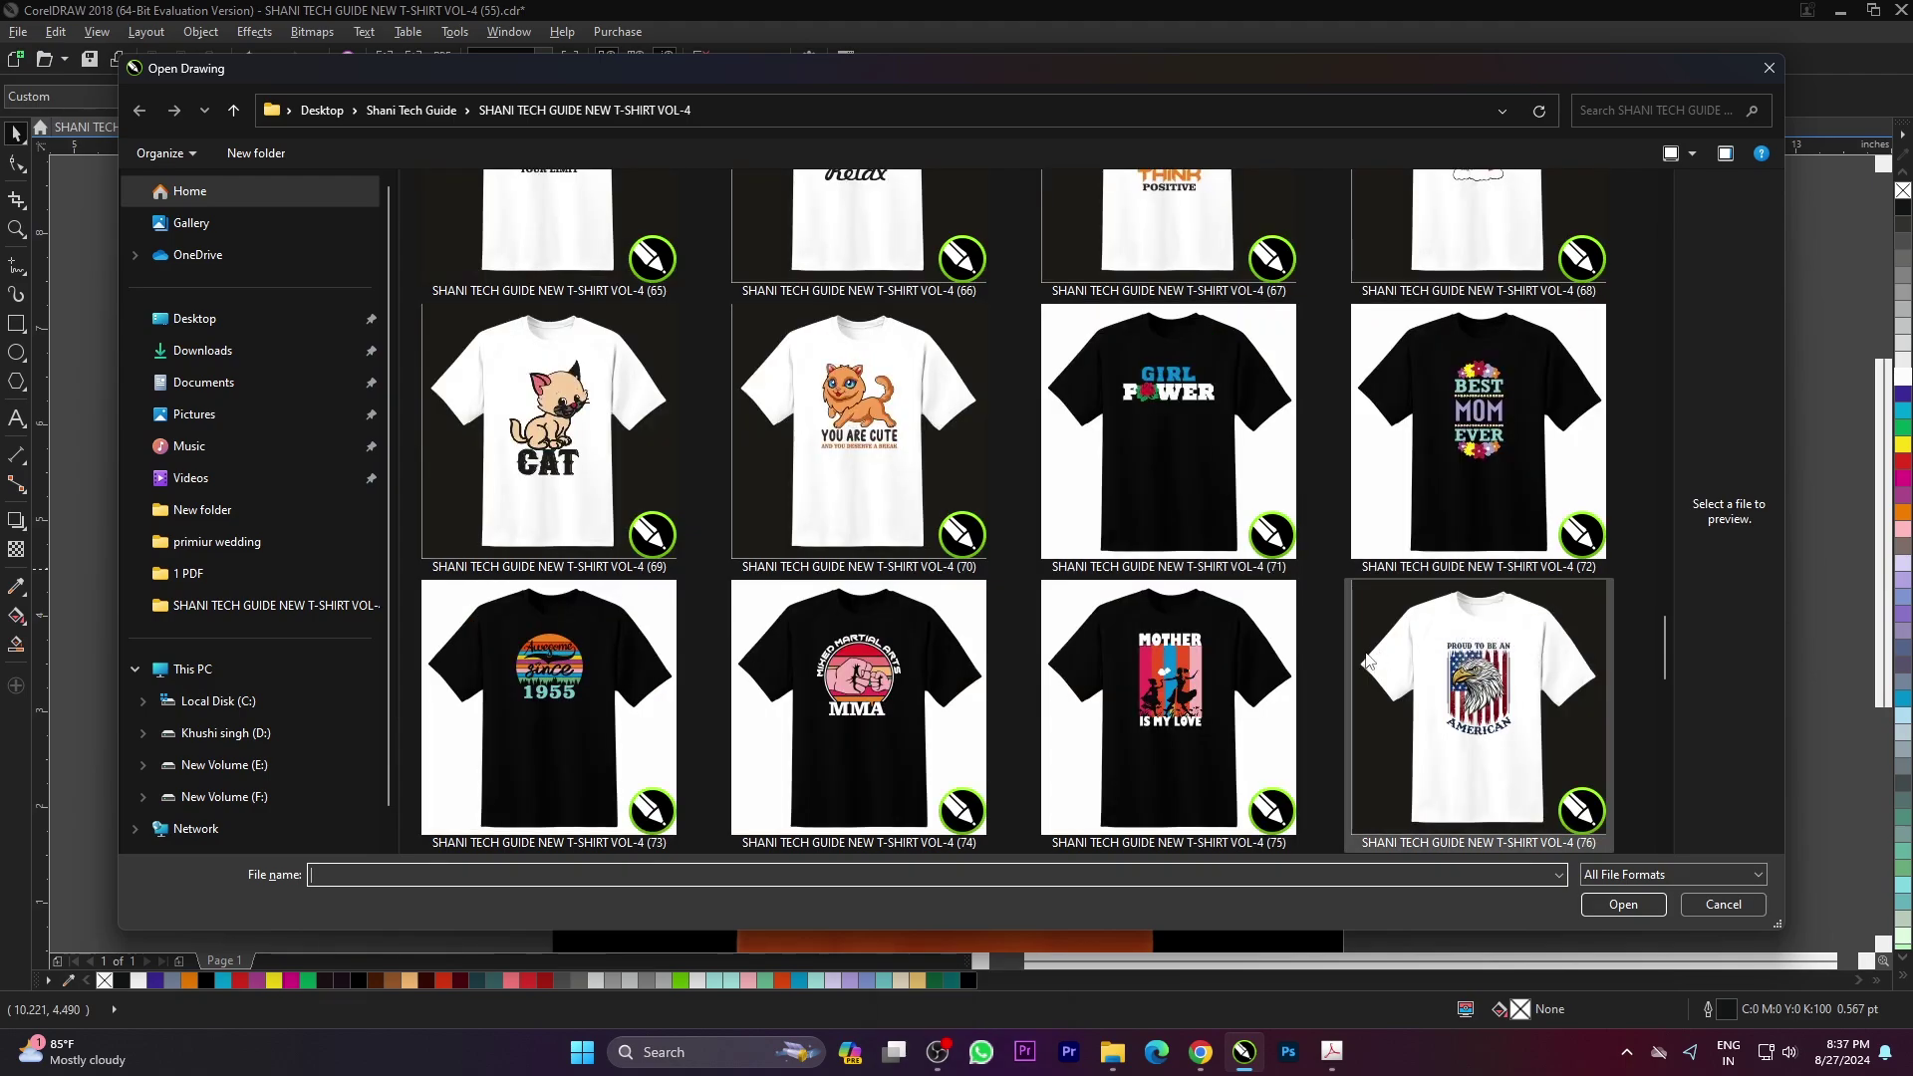
pyautogui.scroll(-3)
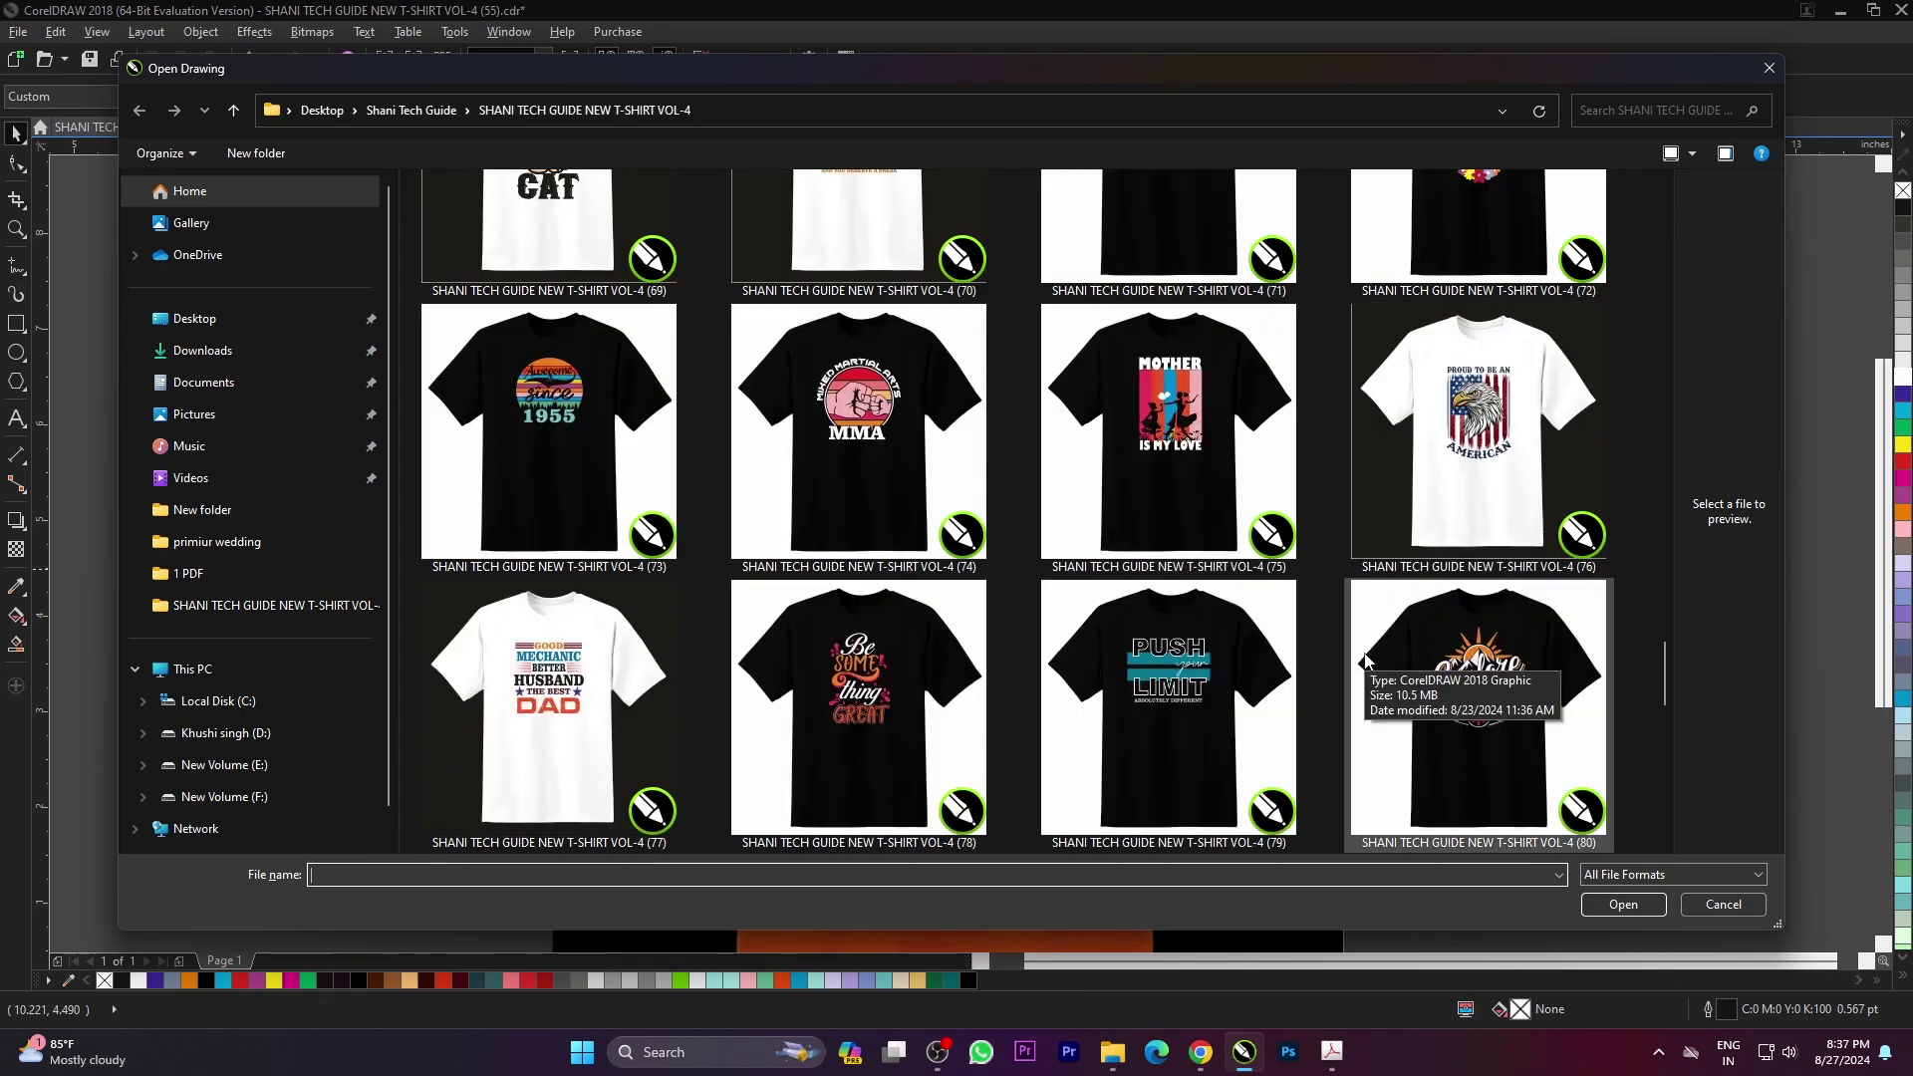
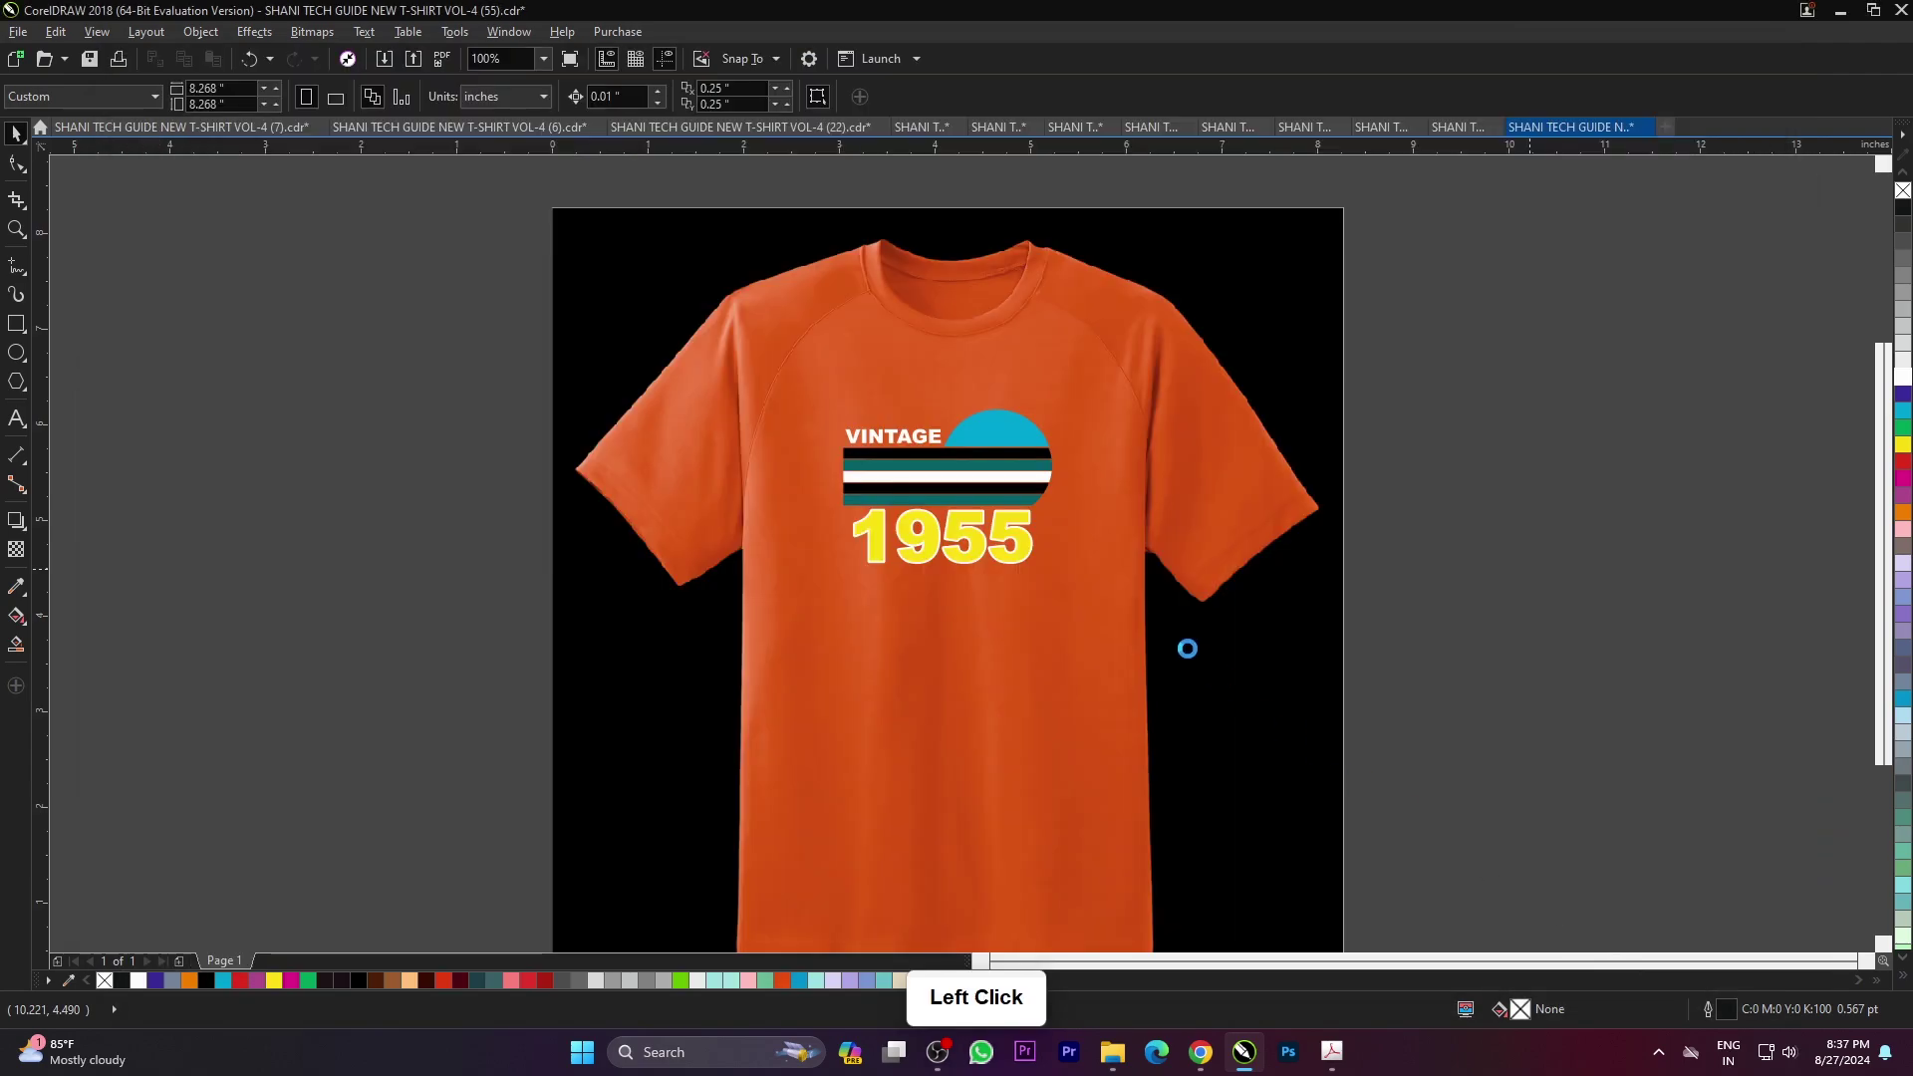
# - Load the PROUD TO BE AN AMERICAN eagle design (76), fit it to the page and preview it full screen
pyautogui.click(1363, 628)
pyautogui.scroll(3)
pyautogui.scroll(-3)
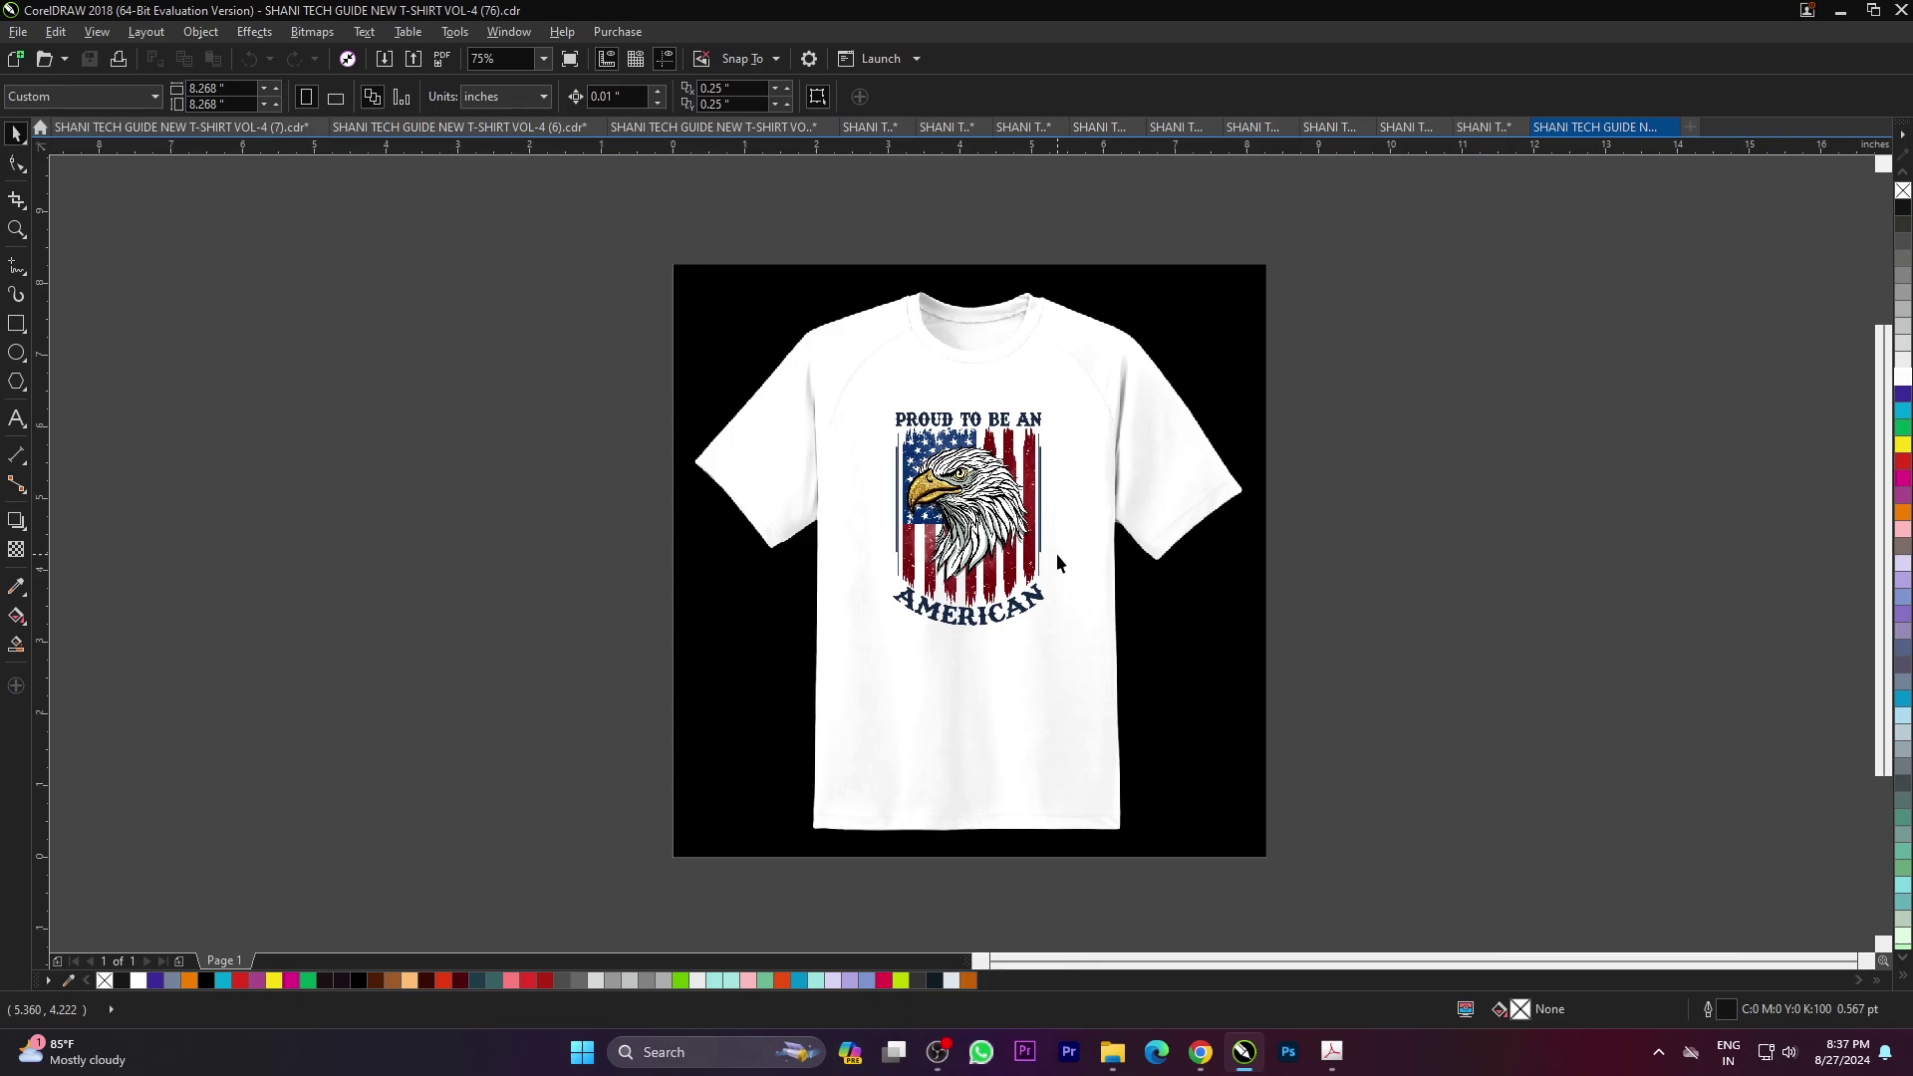
pyautogui.press('F4')
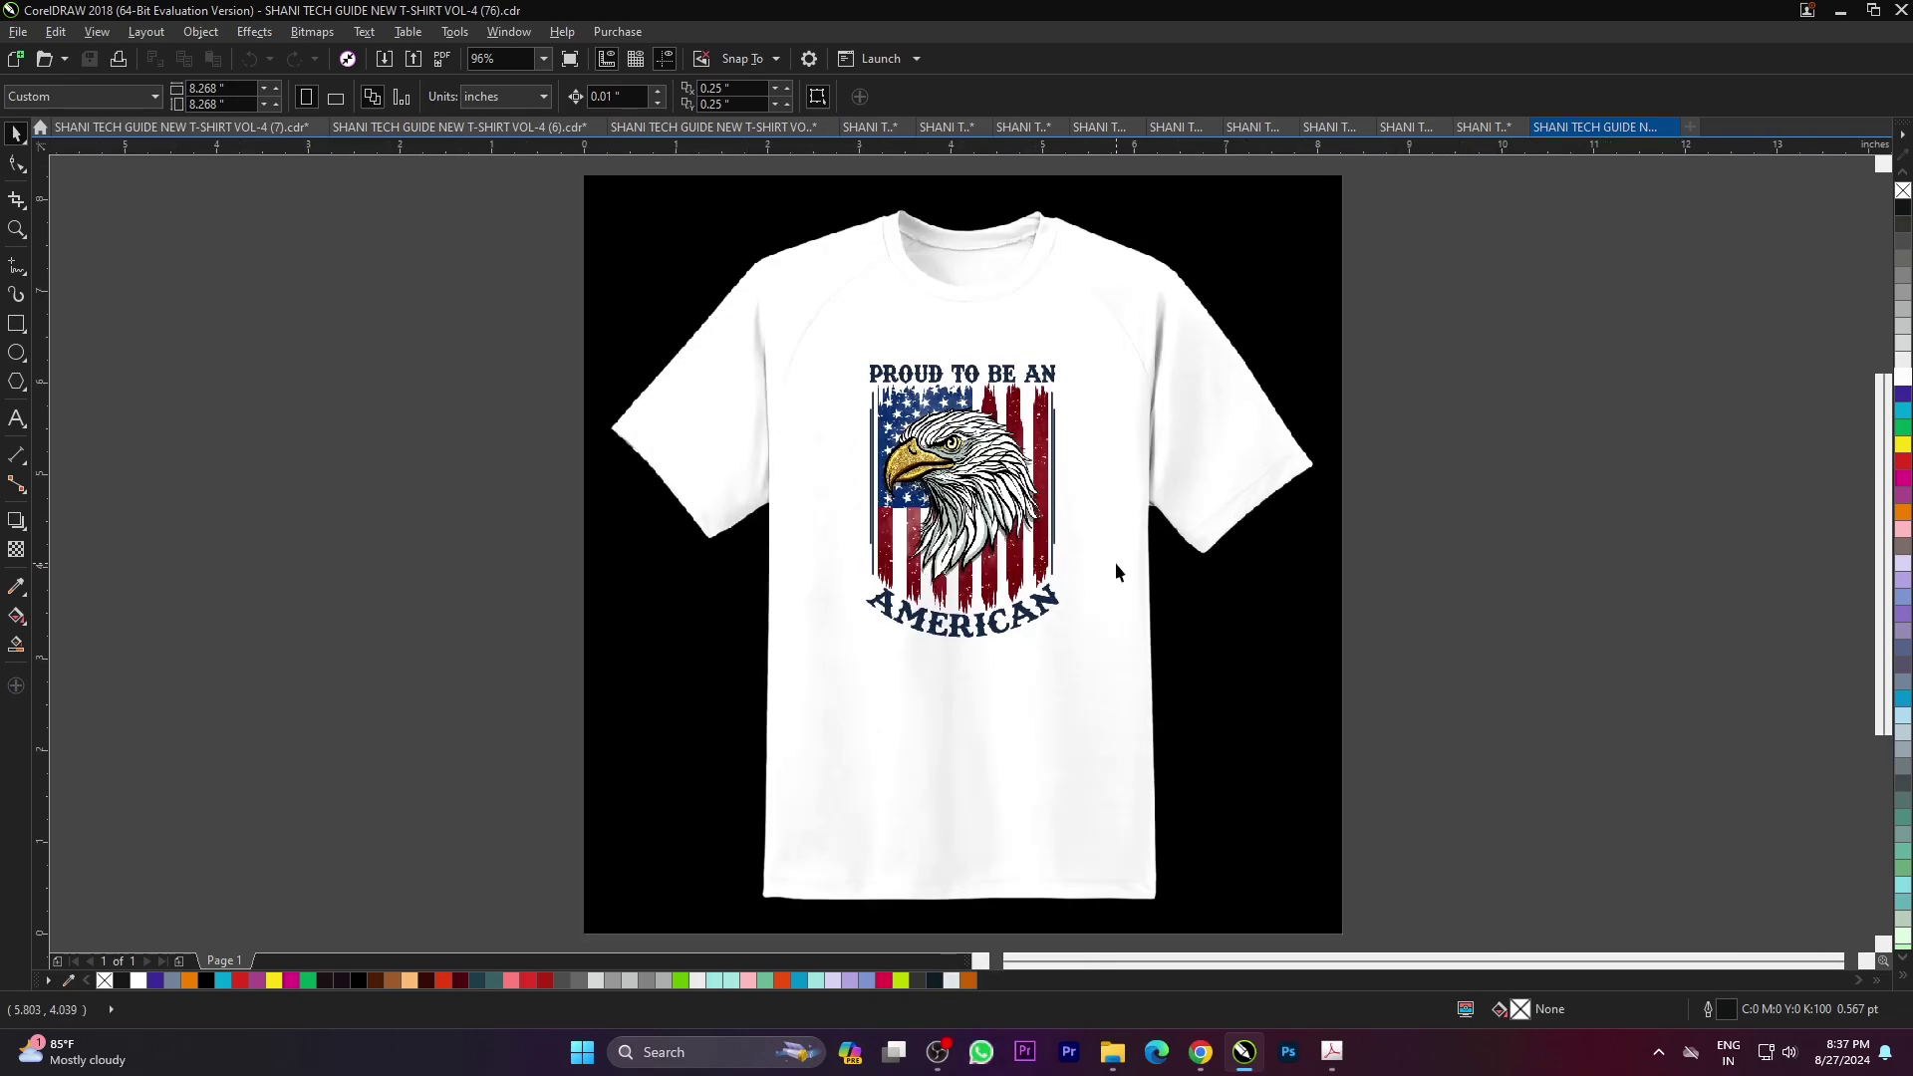
pyautogui.press('F8')
pyautogui.press('F9')
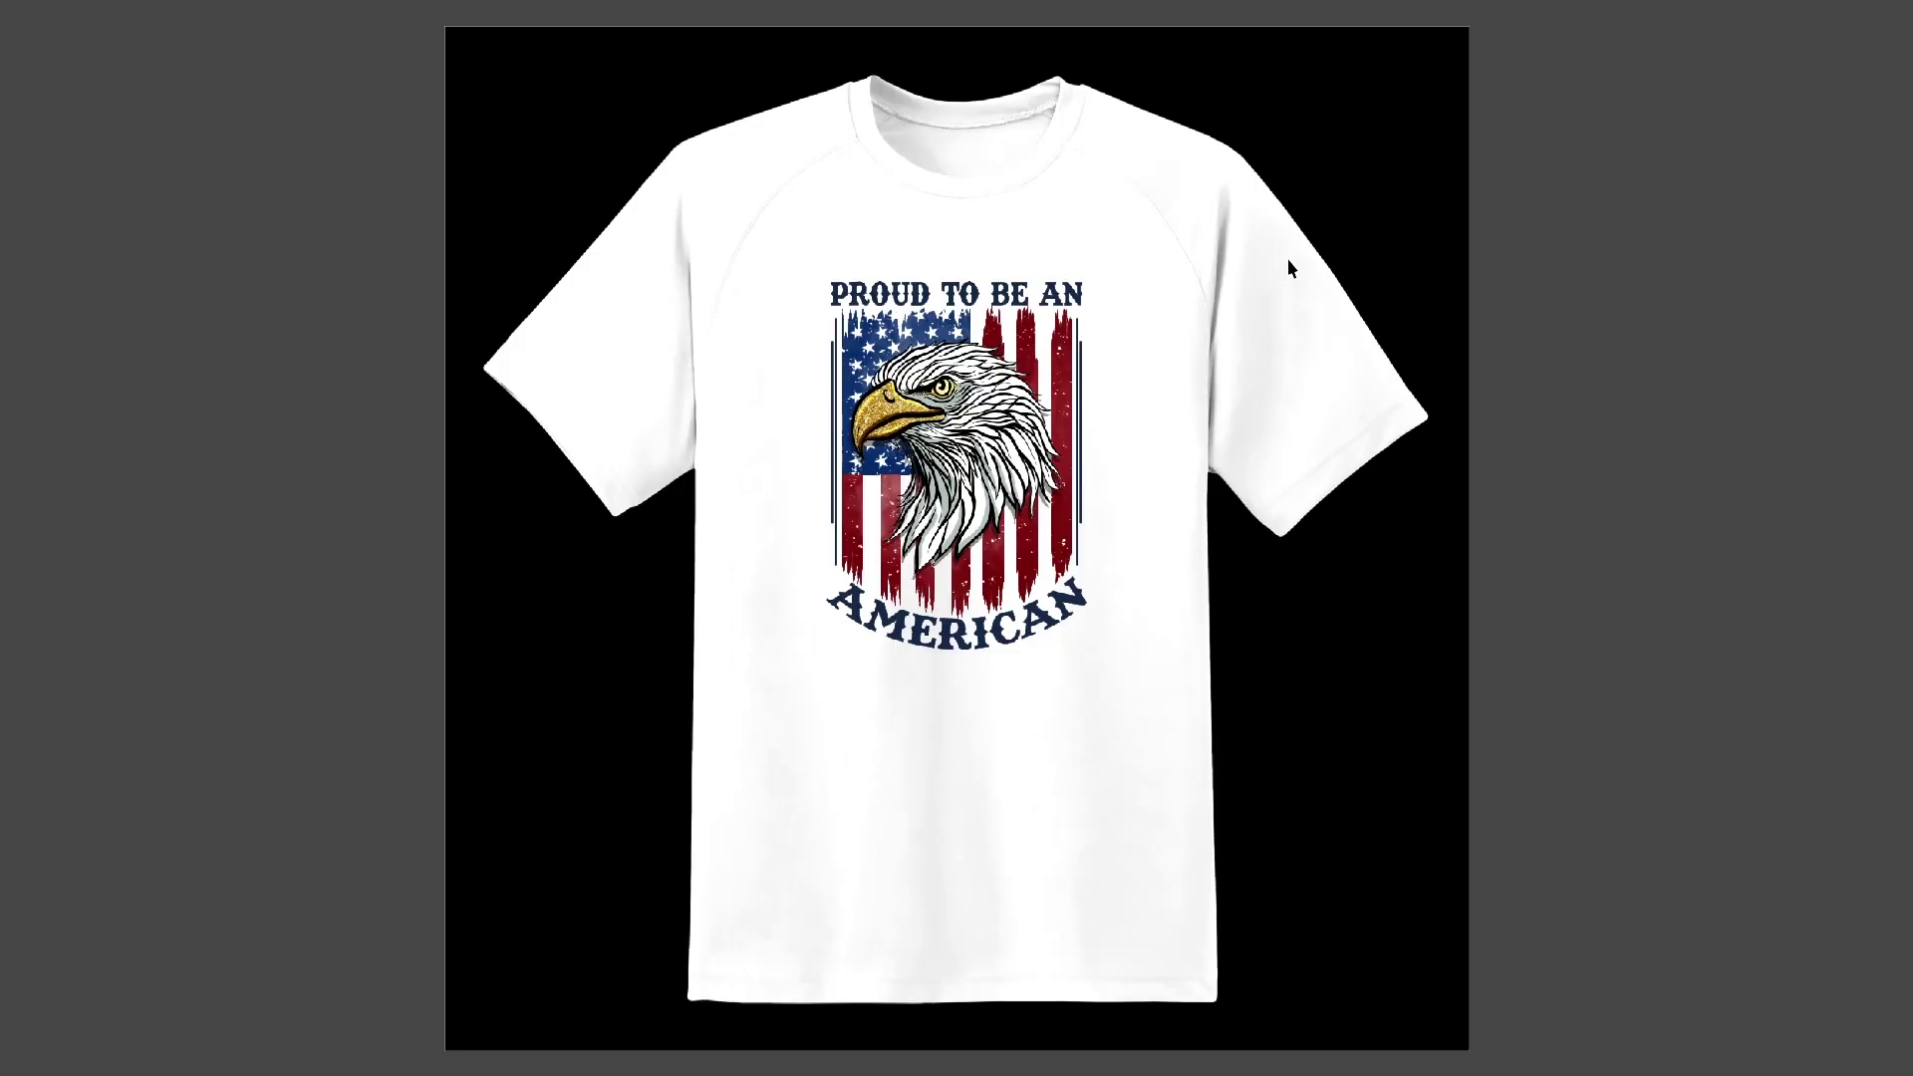
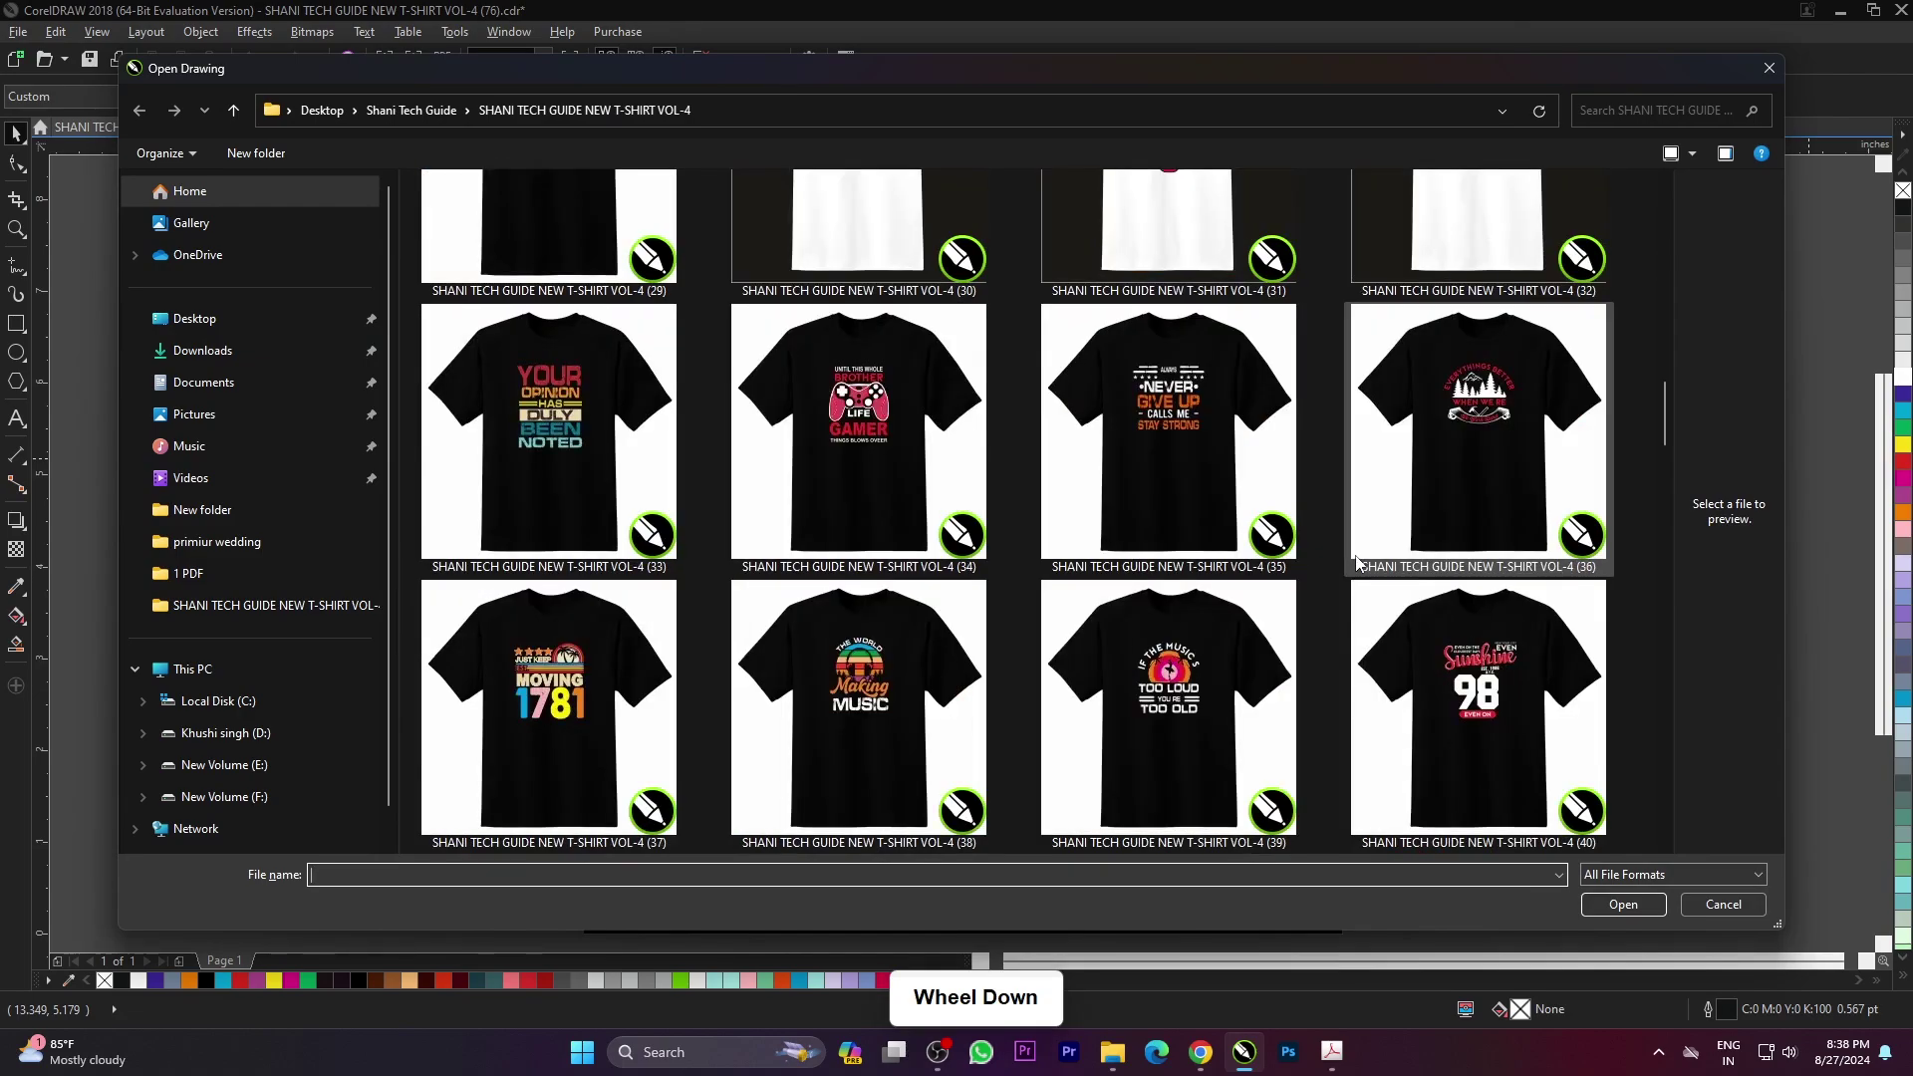
# - Open the GOOD MECHANIC BETTER HUSBAND THE BEST DAD design (77), preview it full screen, and browse thumbnails again
pyautogui.scroll(-3)
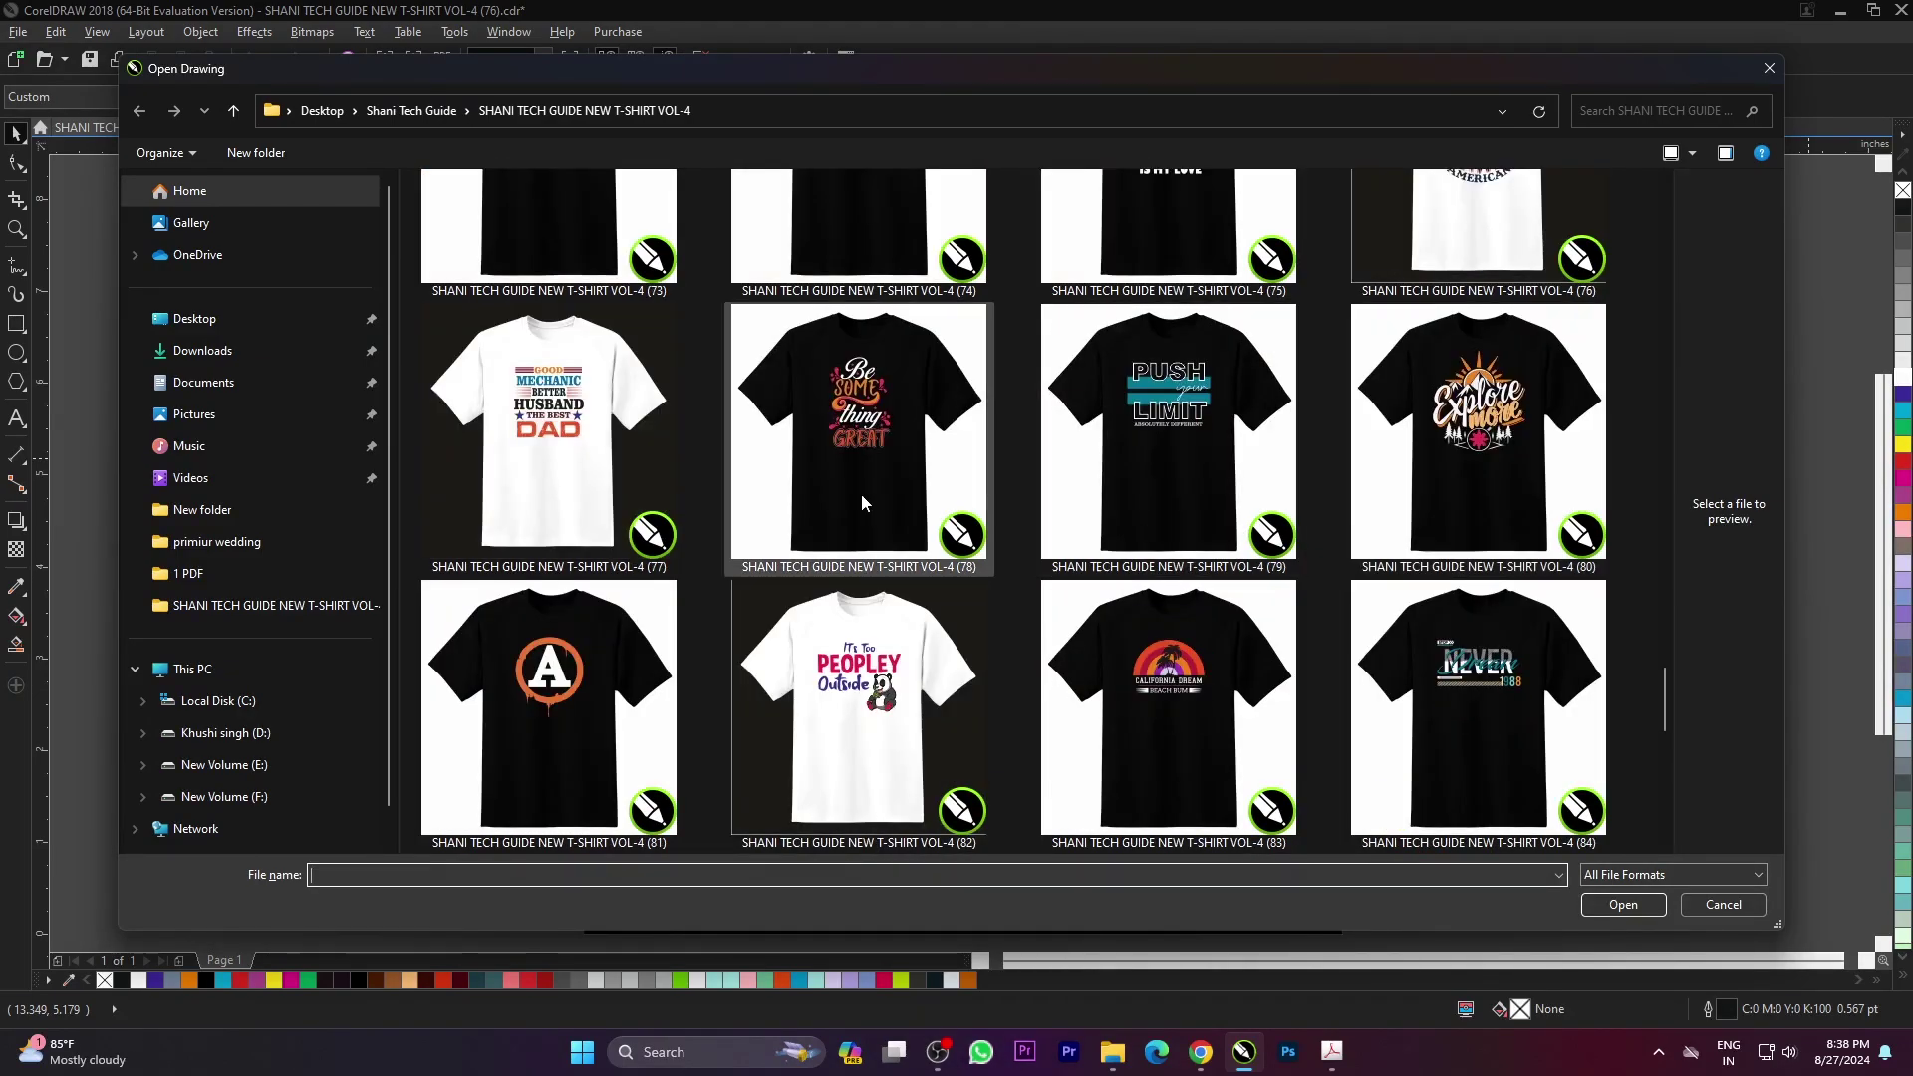
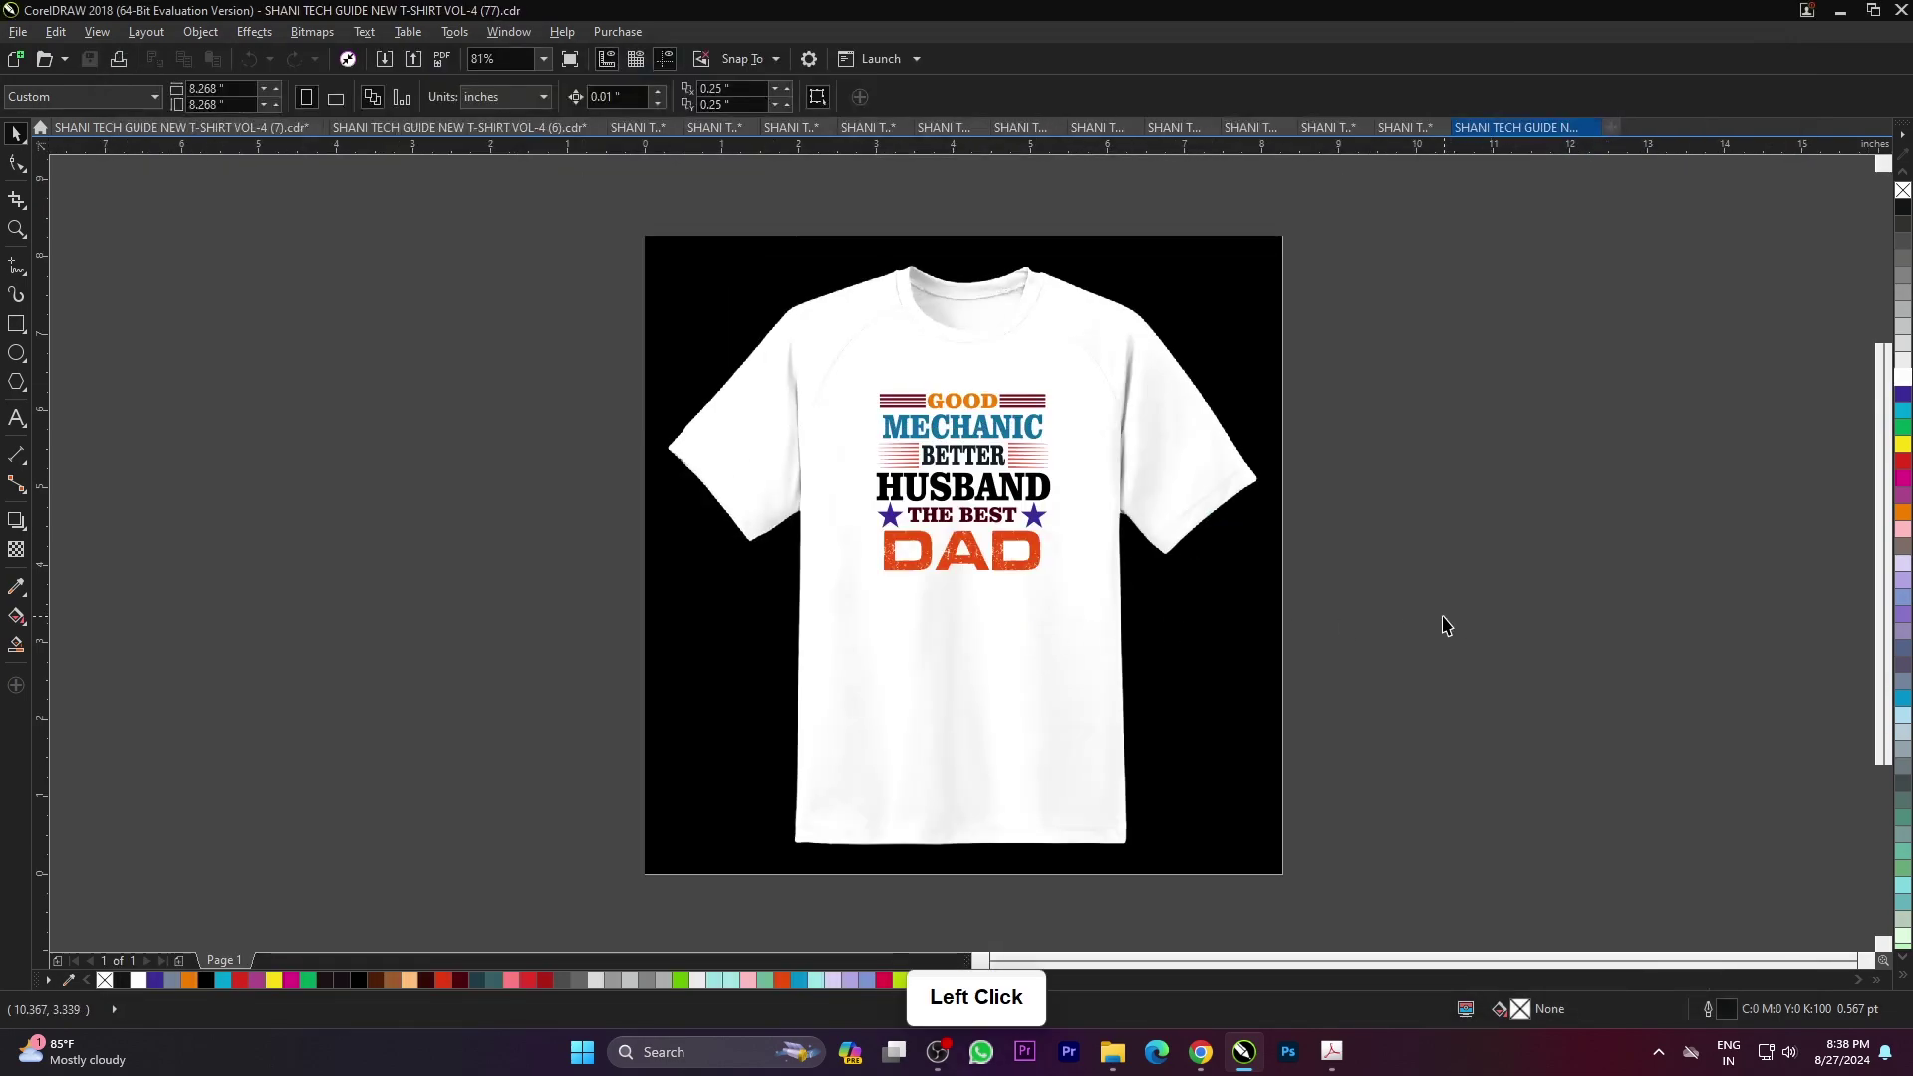
pyautogui.press('F4')
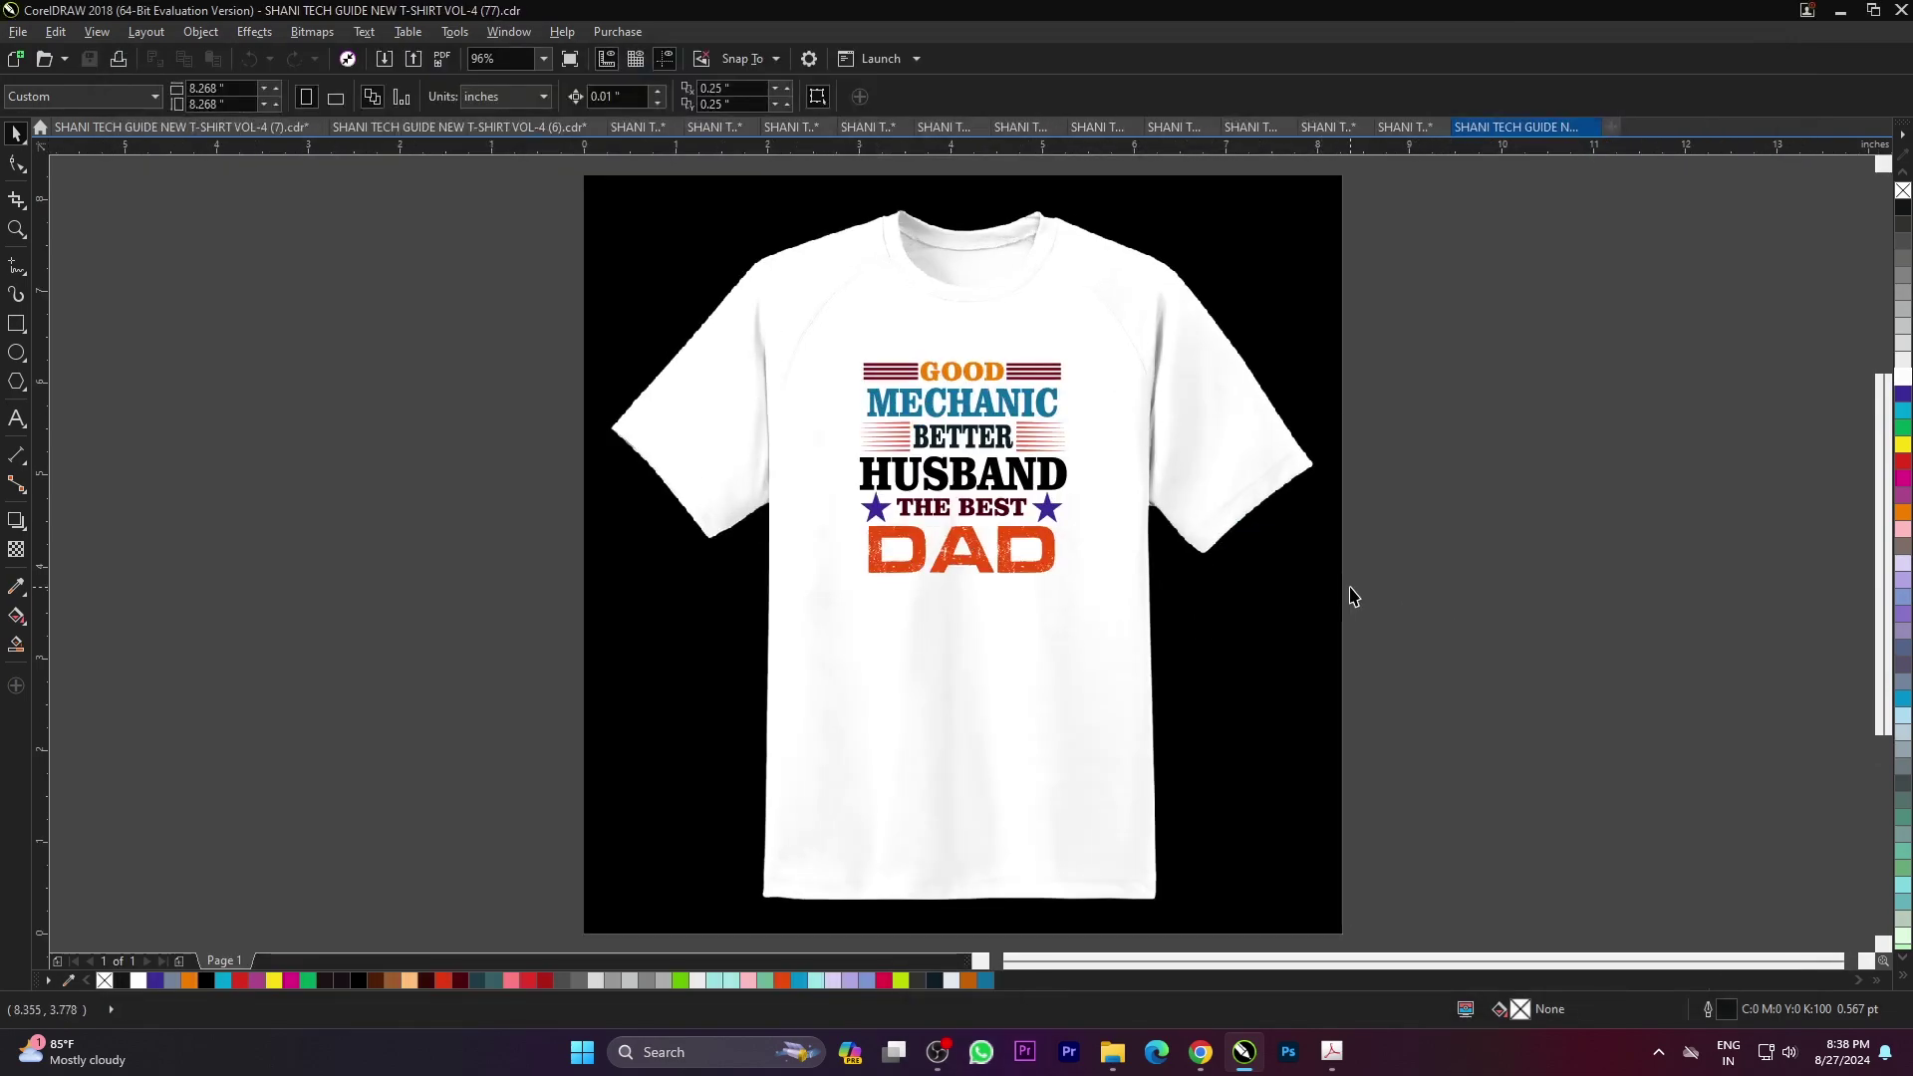
pyautogui.press('F9')
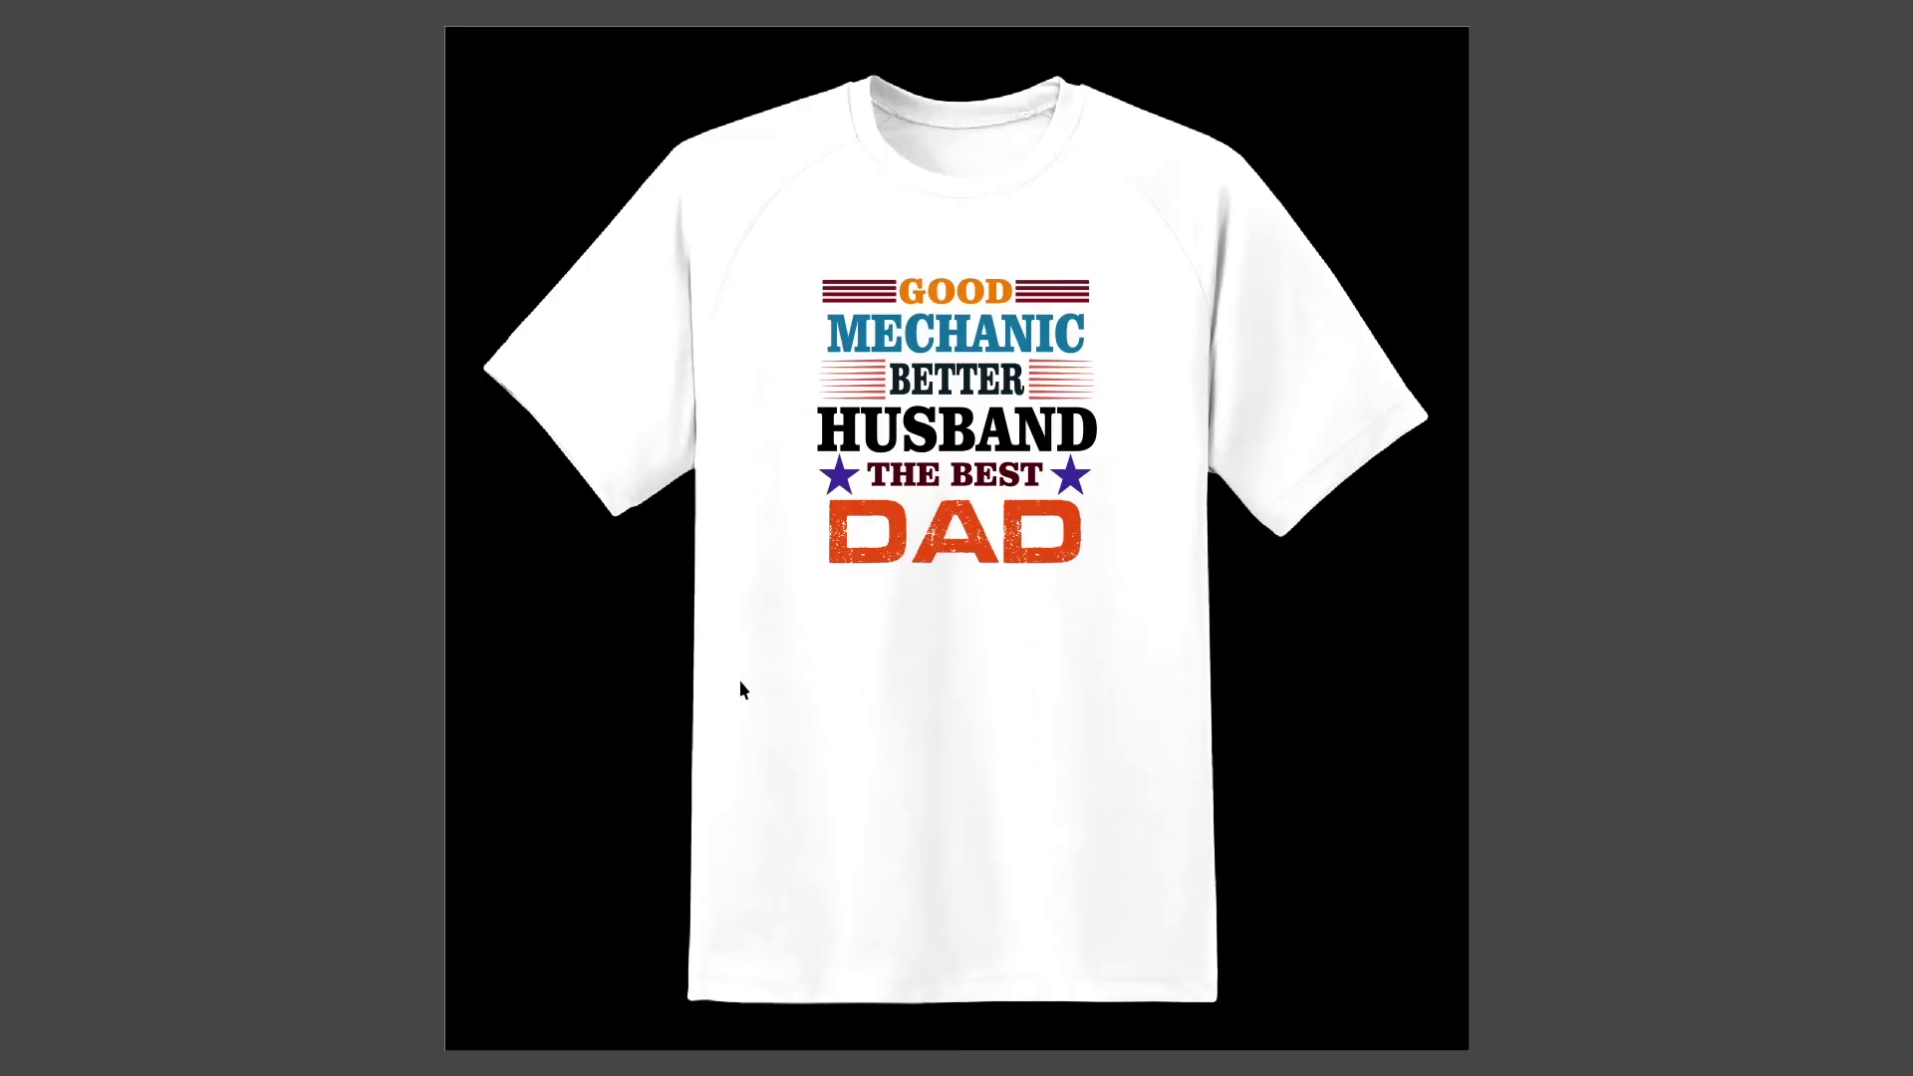
pyautogui.click(1626, 670)
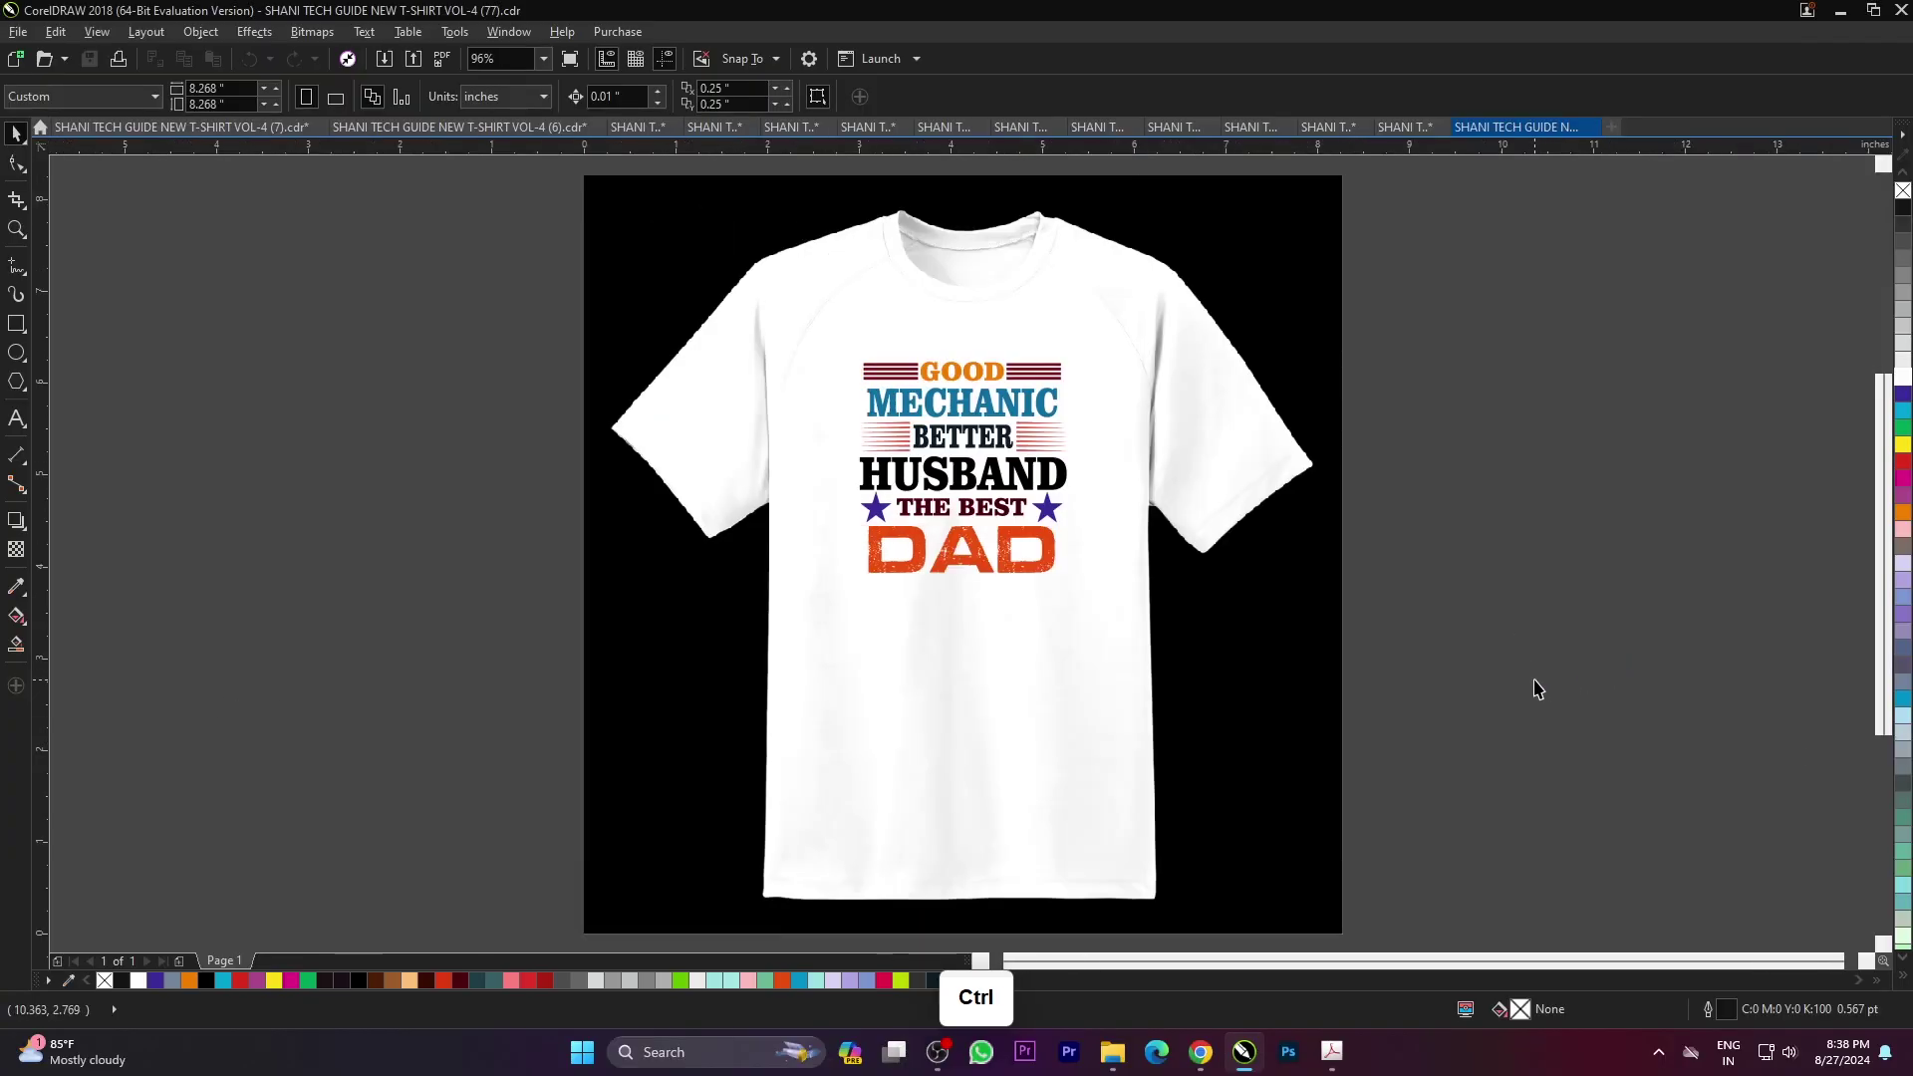
pyautogui.scroll(-3)
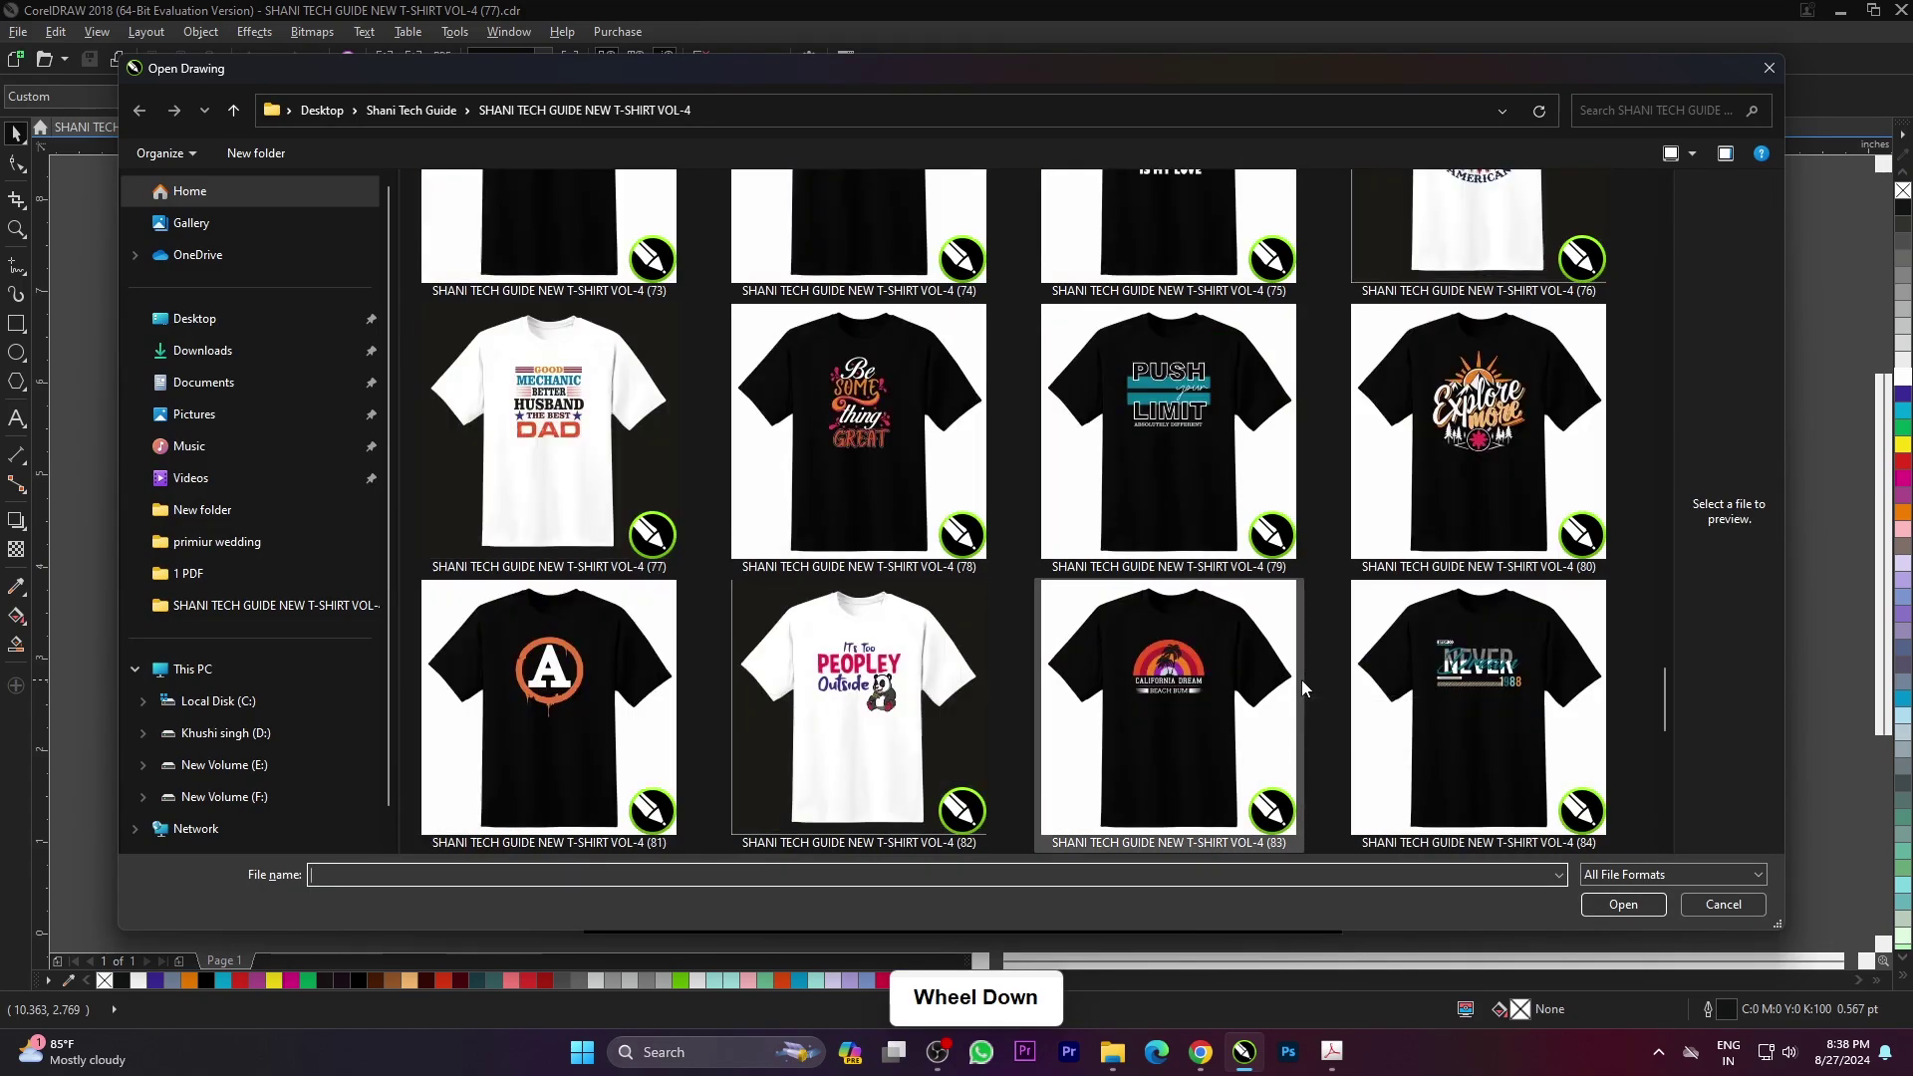
# - Open the WHAT'S POPPIN'? BOY OR GIRL popcorn design (93) and fit it to the page
pyautogui.scroll(-3)
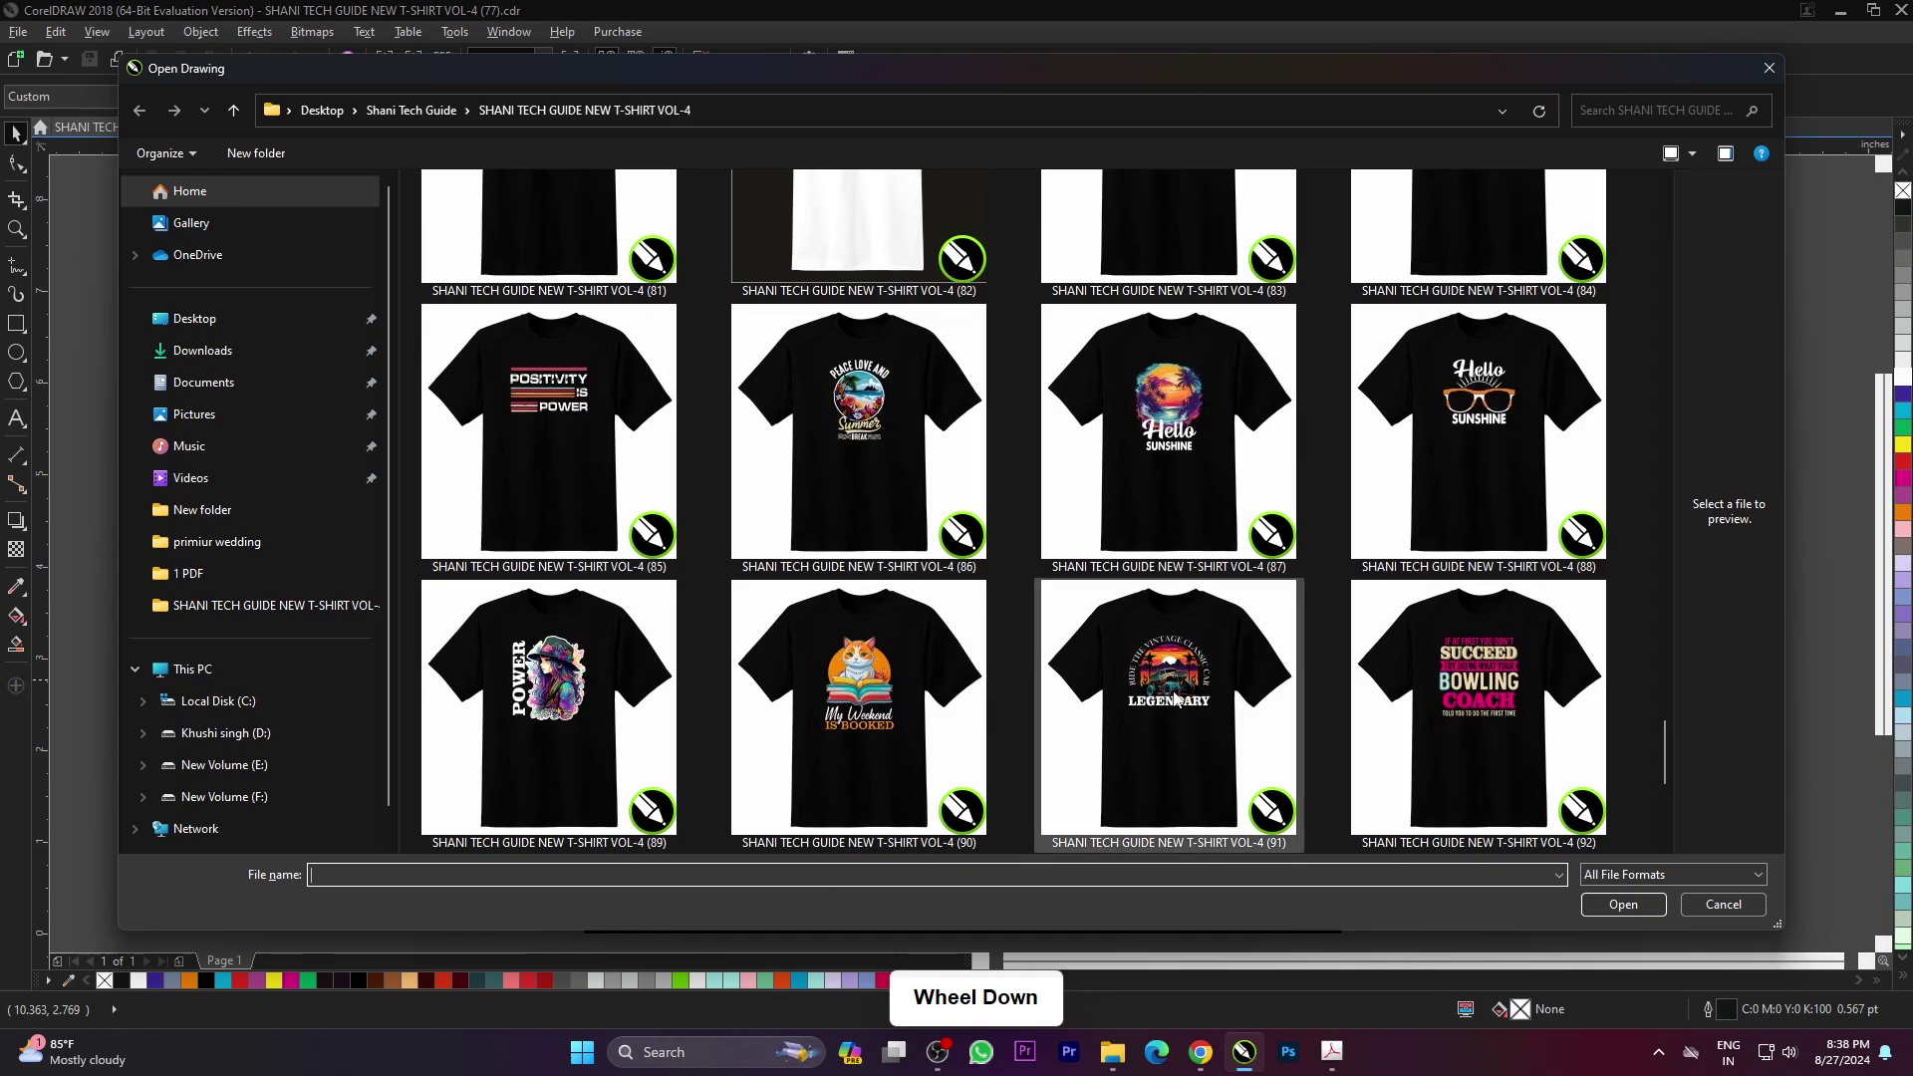
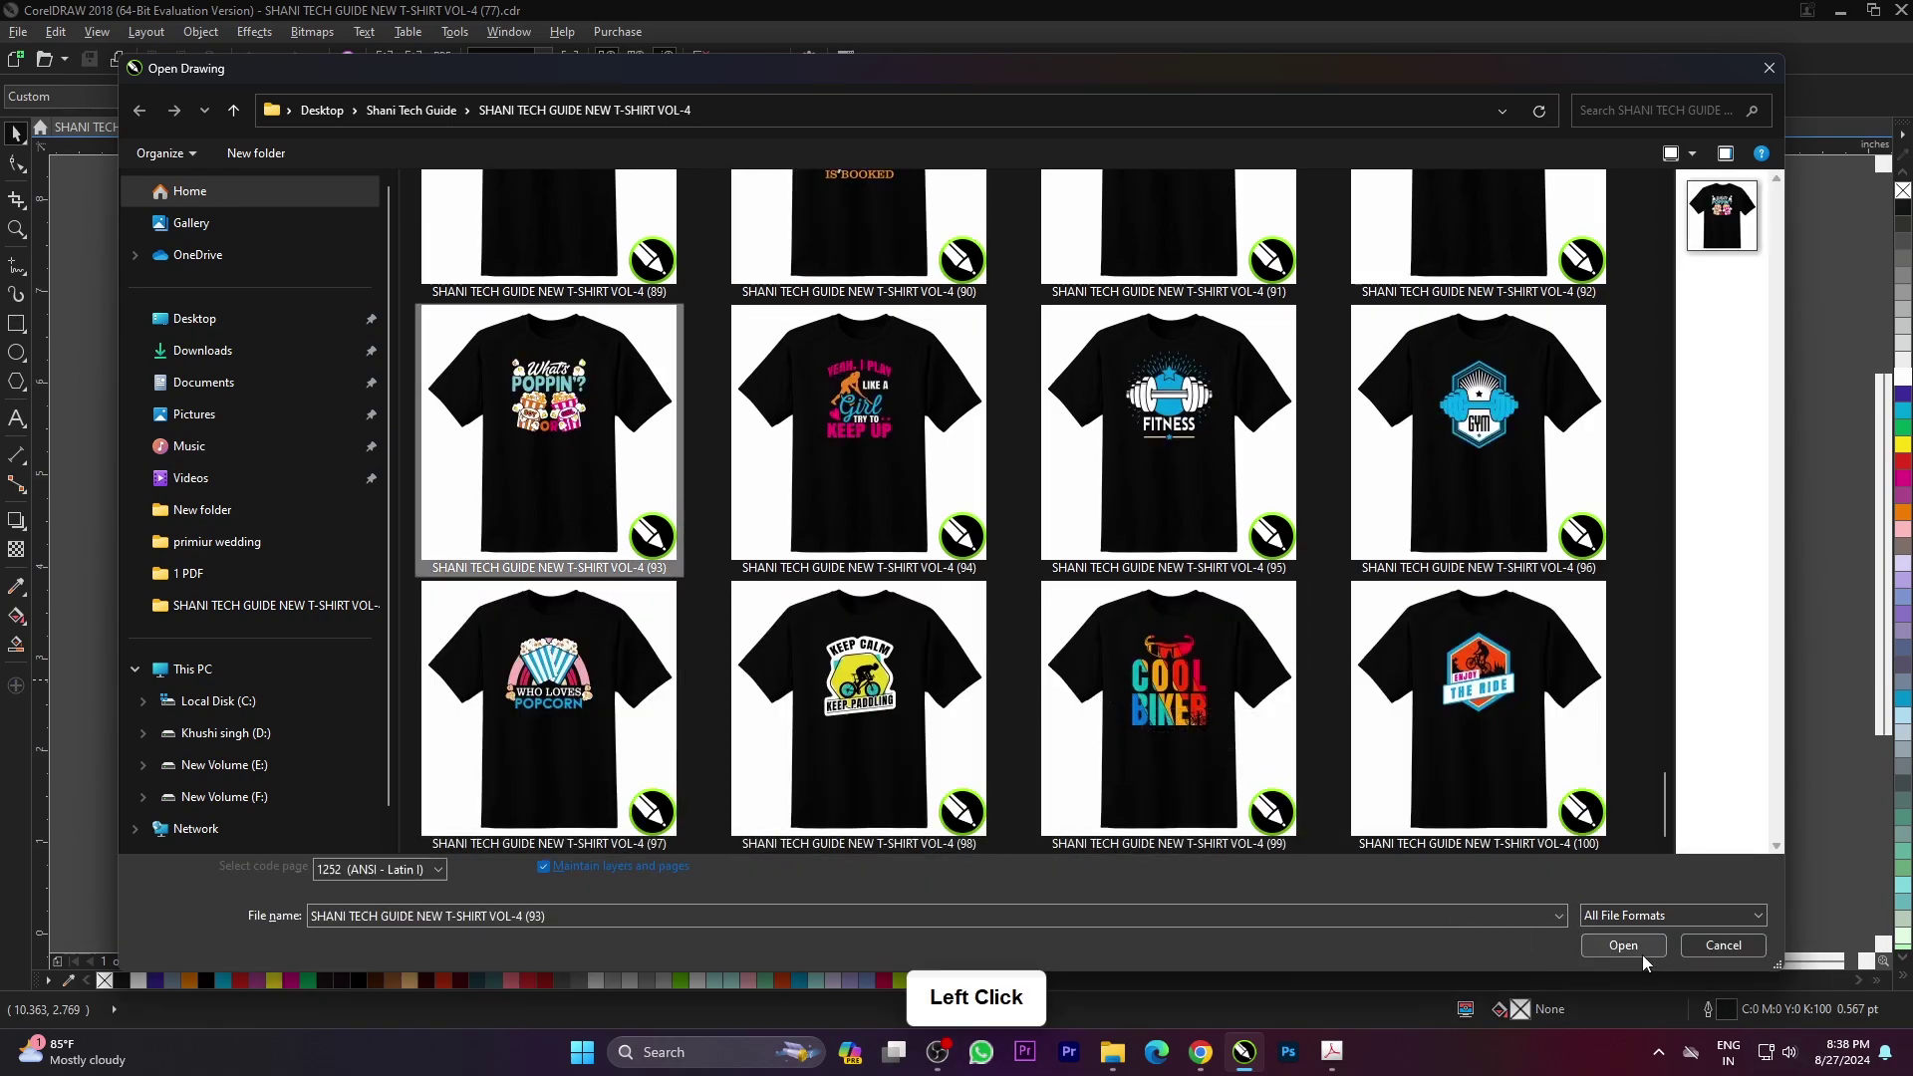
pyautogui.click(1650, 962)
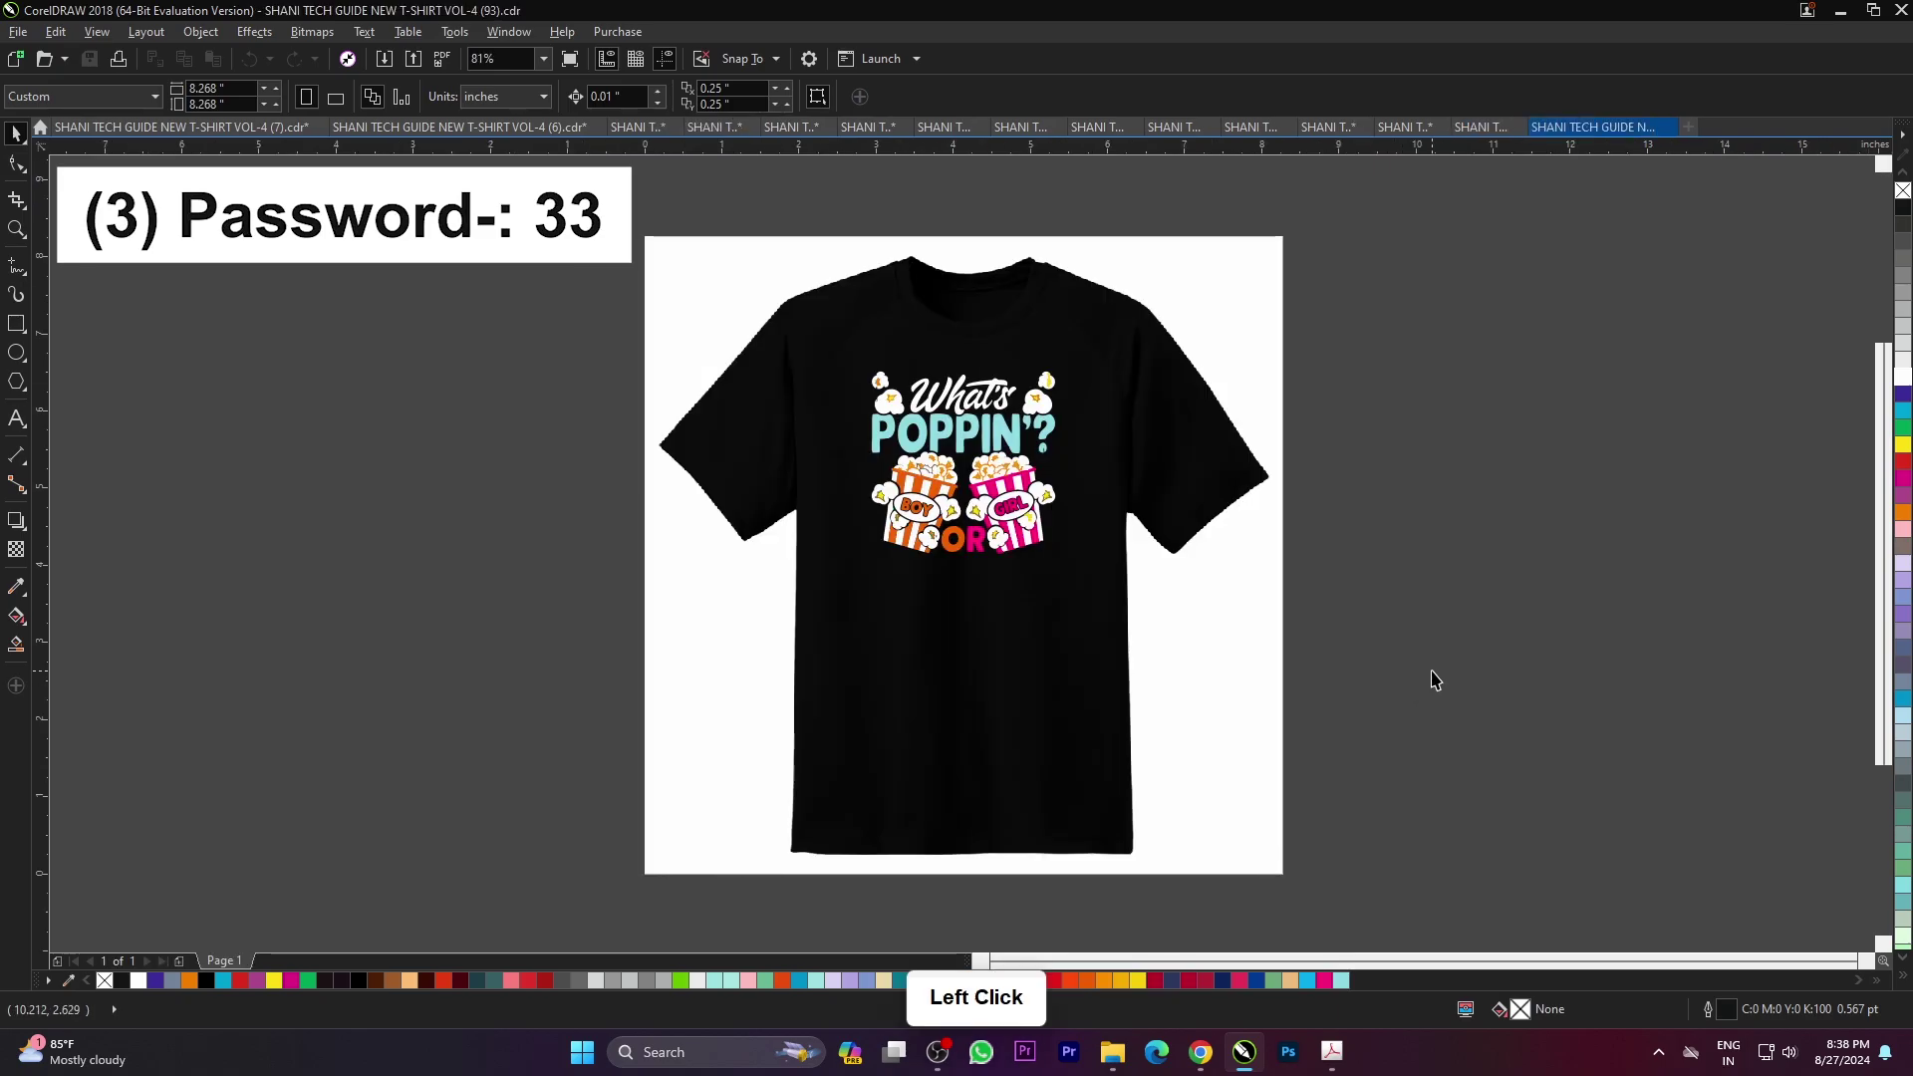
pyautogui.click(1436, 678)
pyautogui.press('F4')
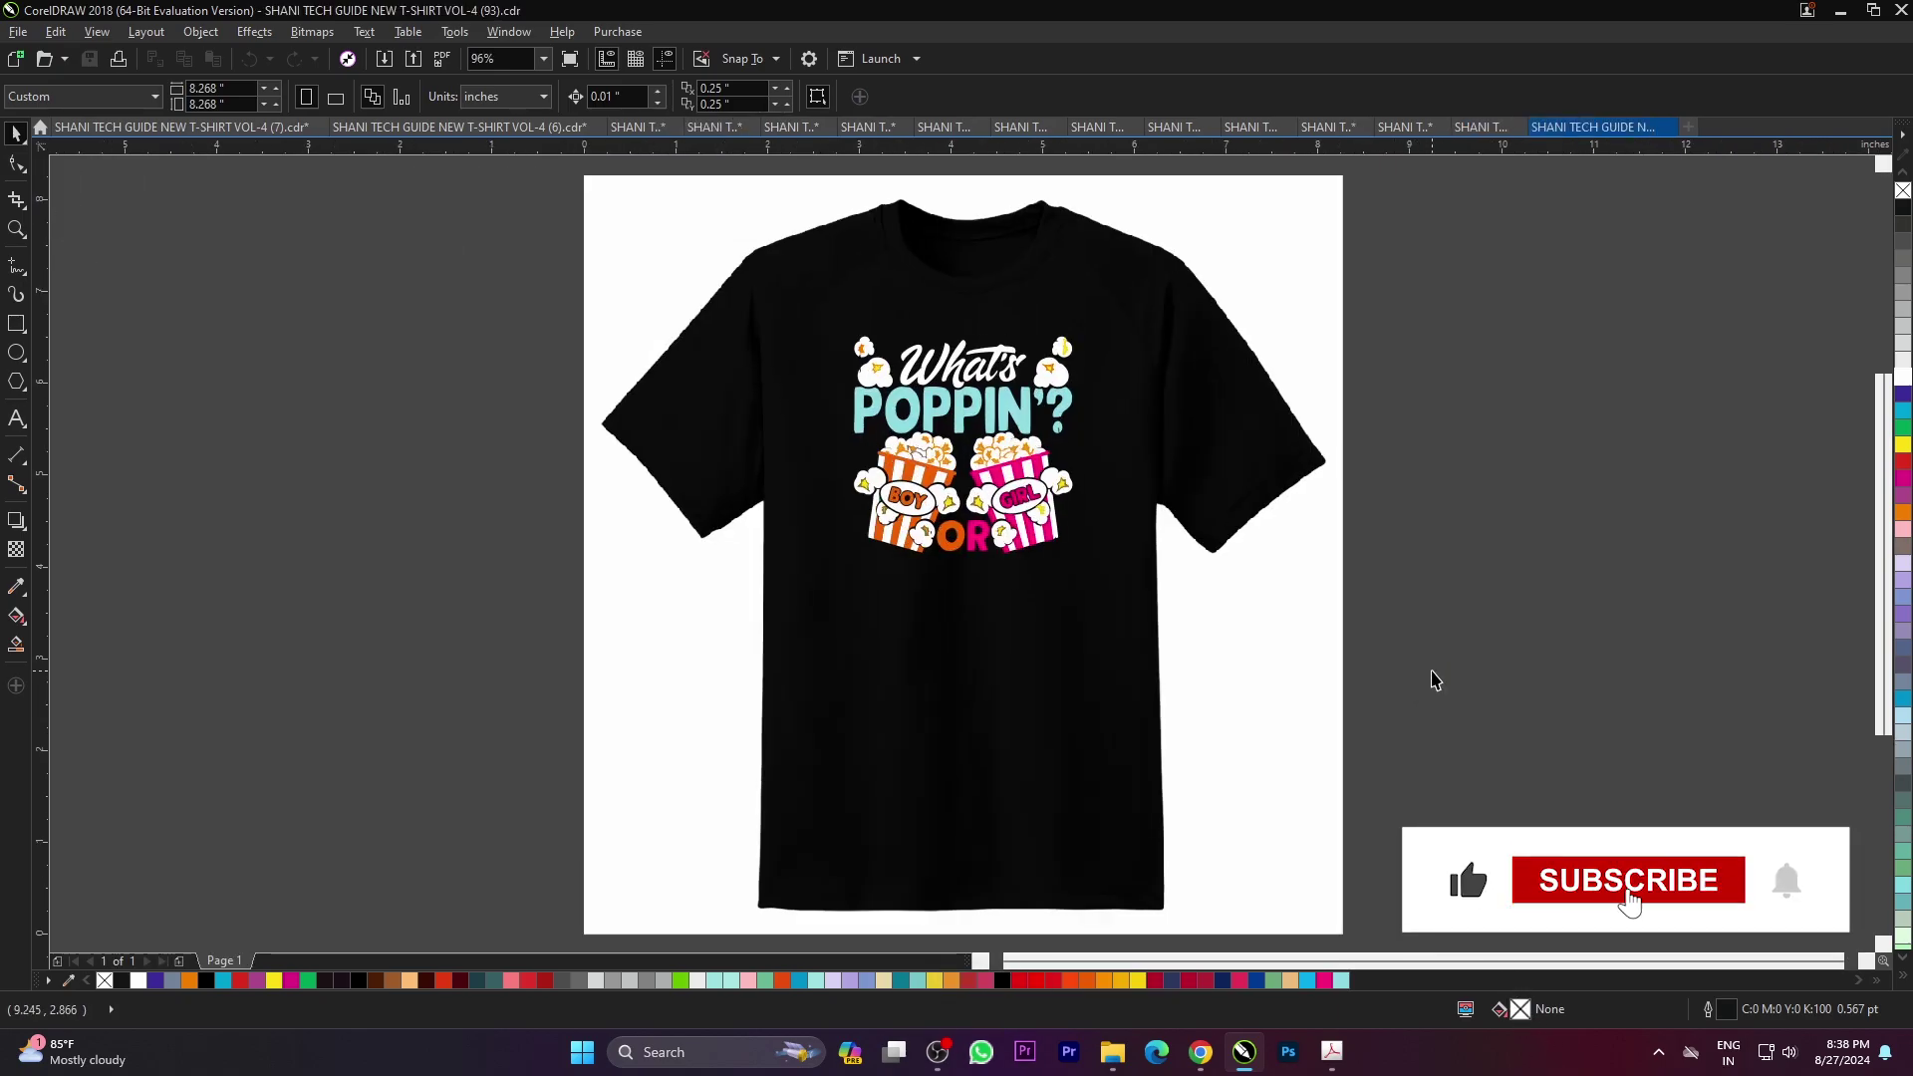
# - Preview the popcorn design full screen, then return to the Open dialog thumbnails
pyautogui.press('F9')
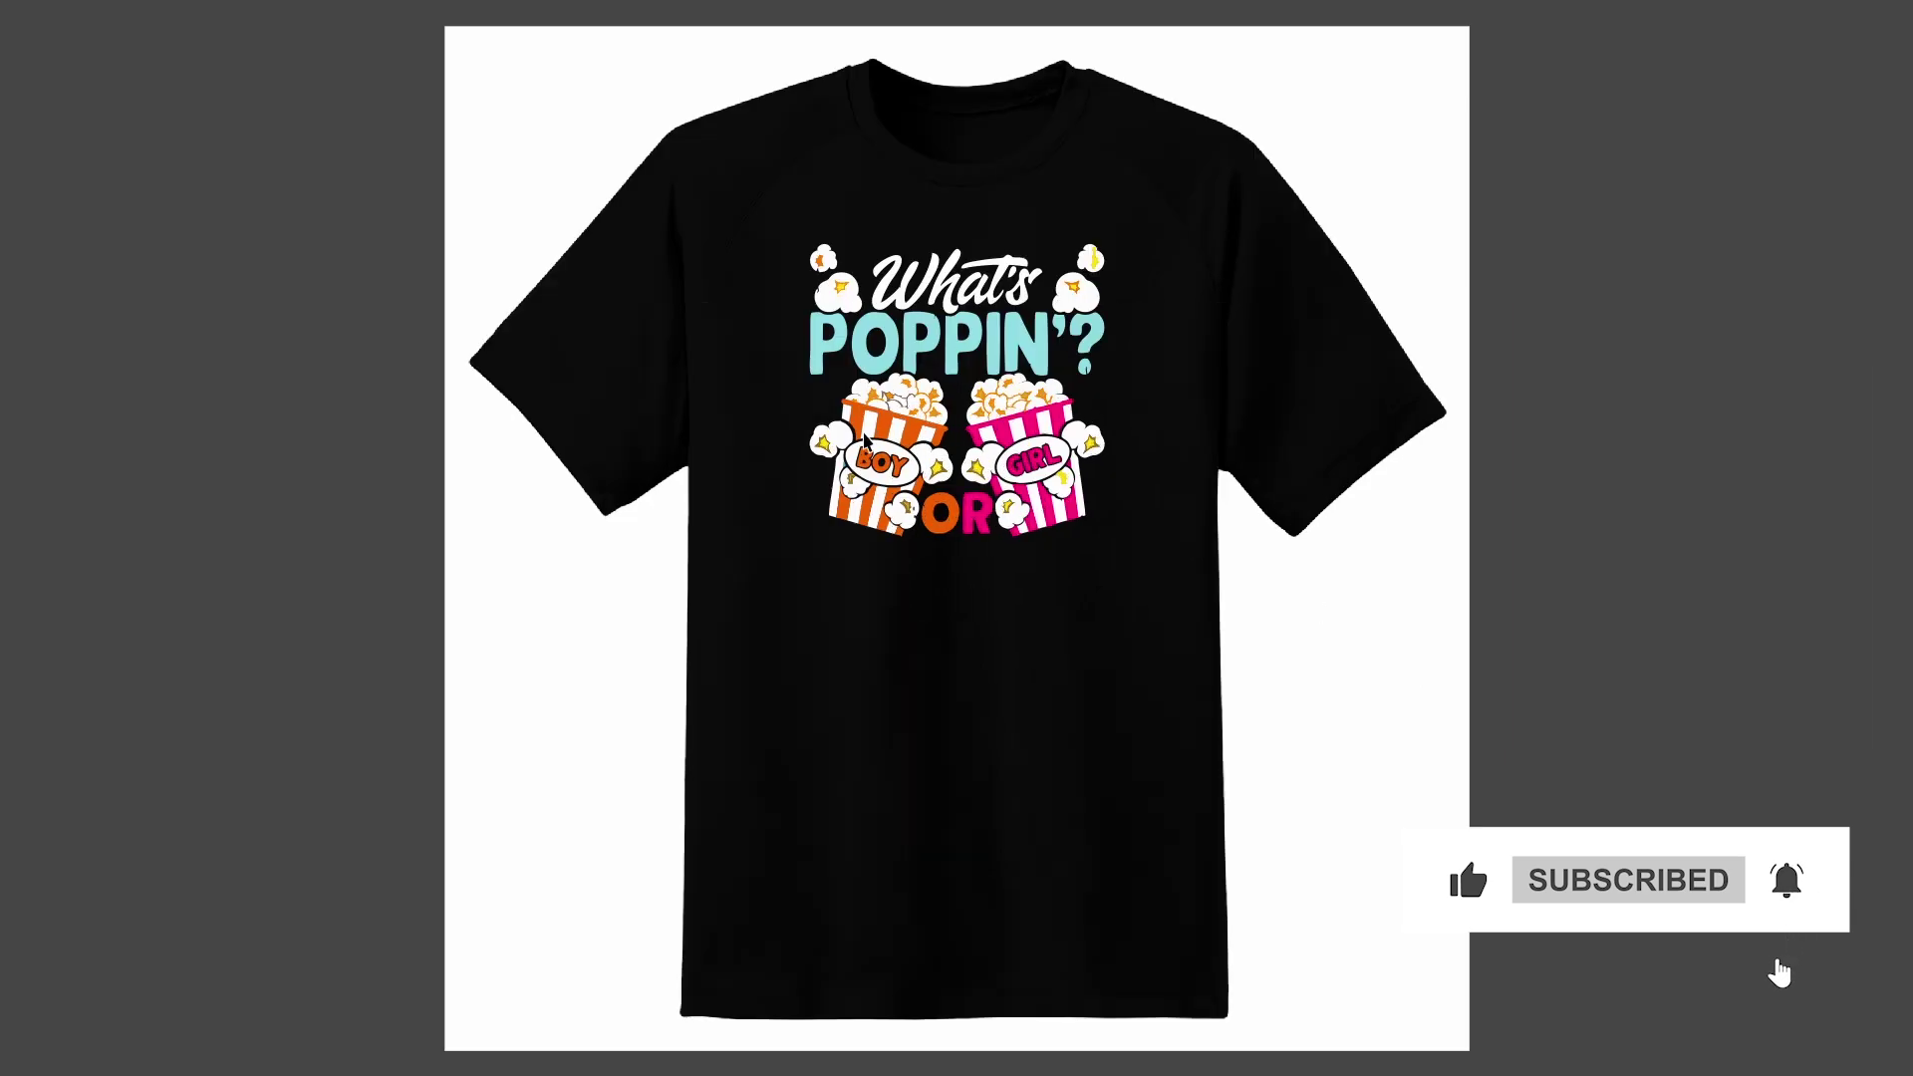
pyautogui.click(1588, 711)
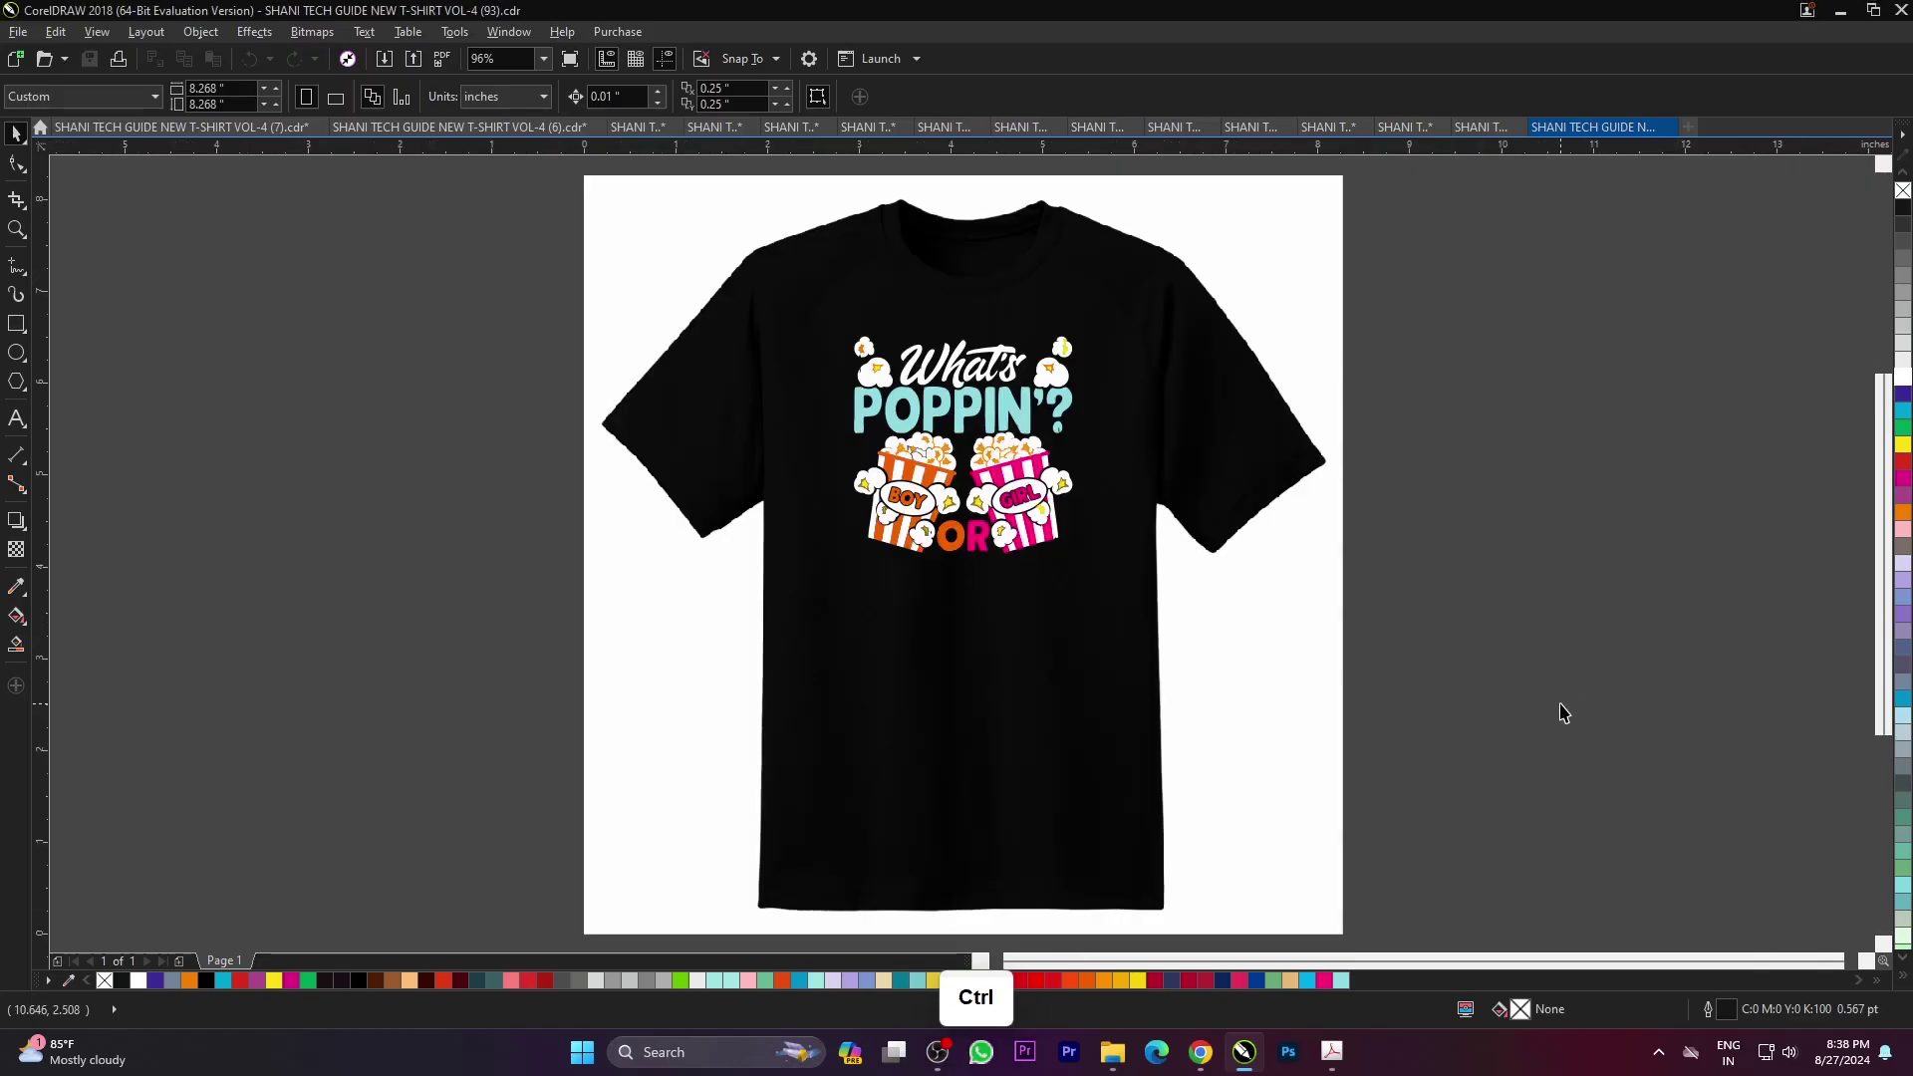
pyautogui.press('ctrl+o')
pyautogui.scroll(-3)
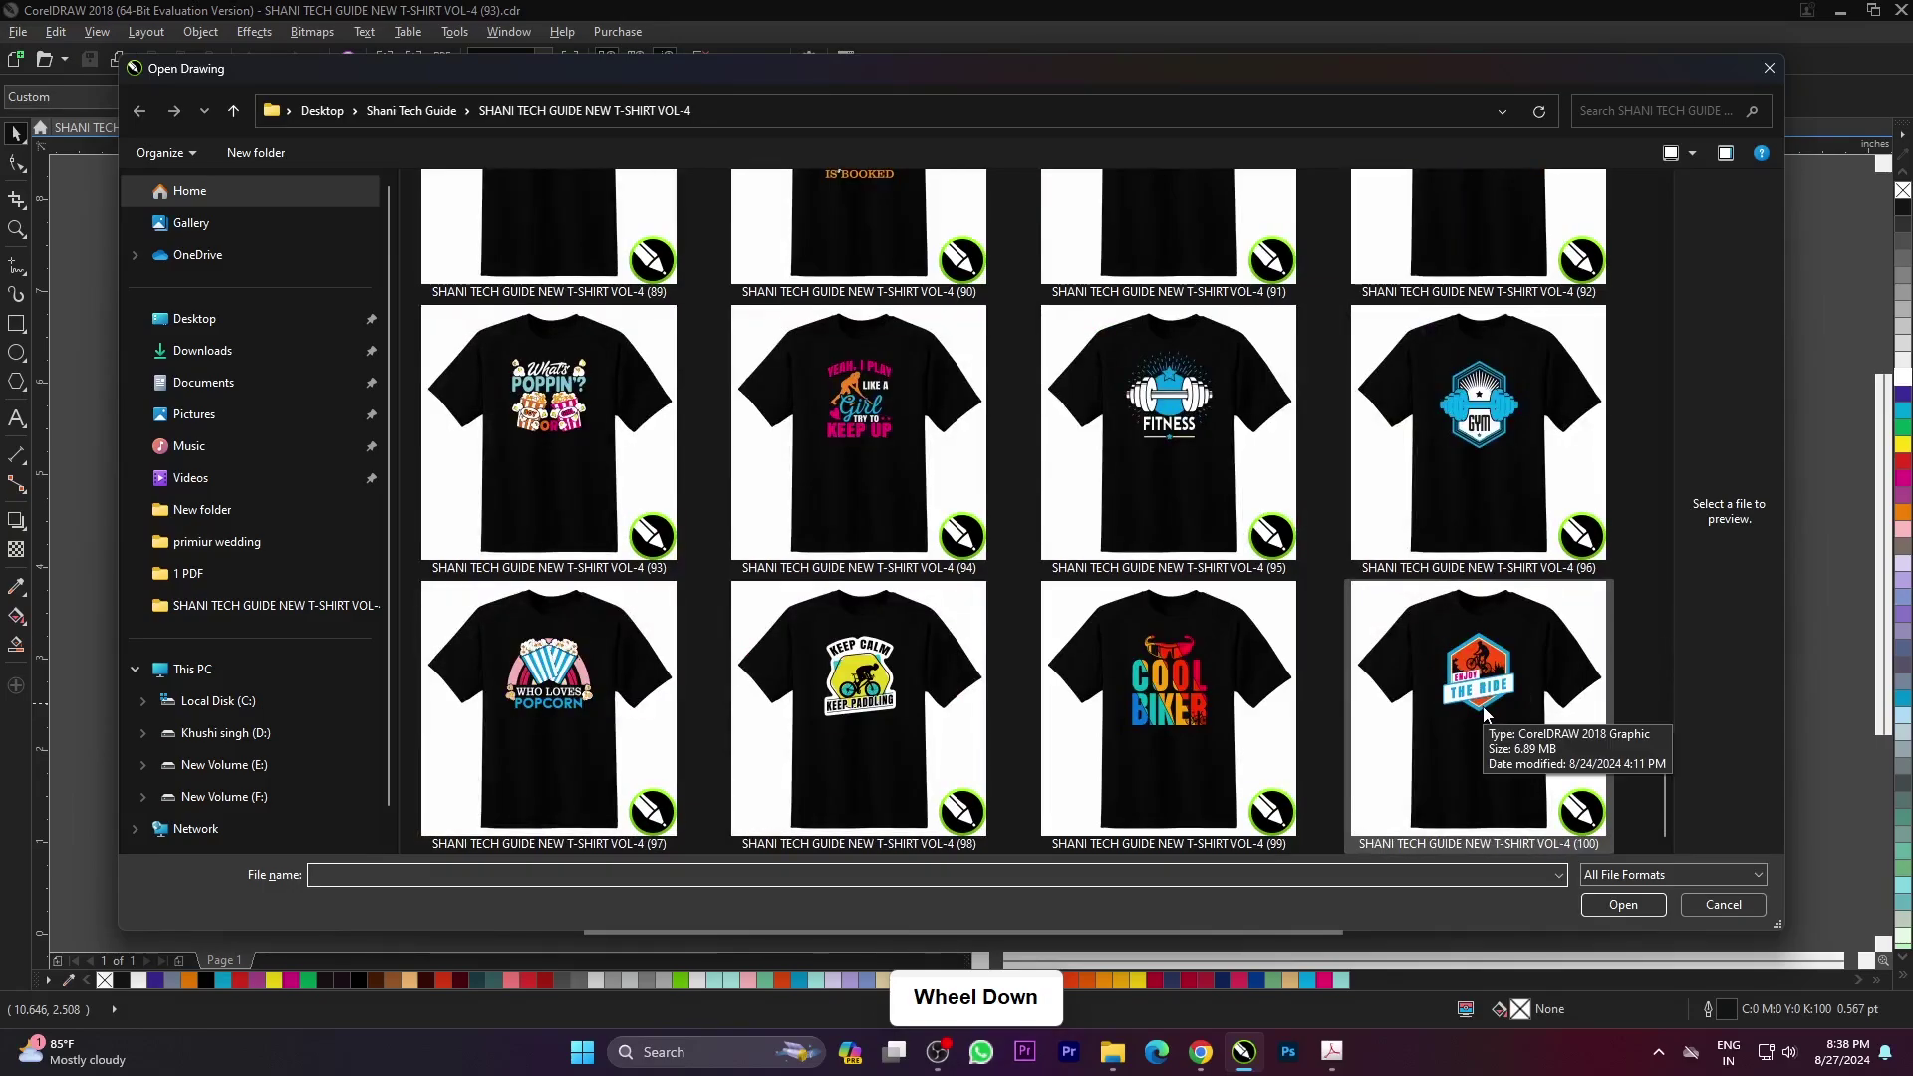
# - Open the FITNESS dumbbell design (95) and view it full screen
pyautogui.click(1205, 445)
pyautogui.click(1649, 954)
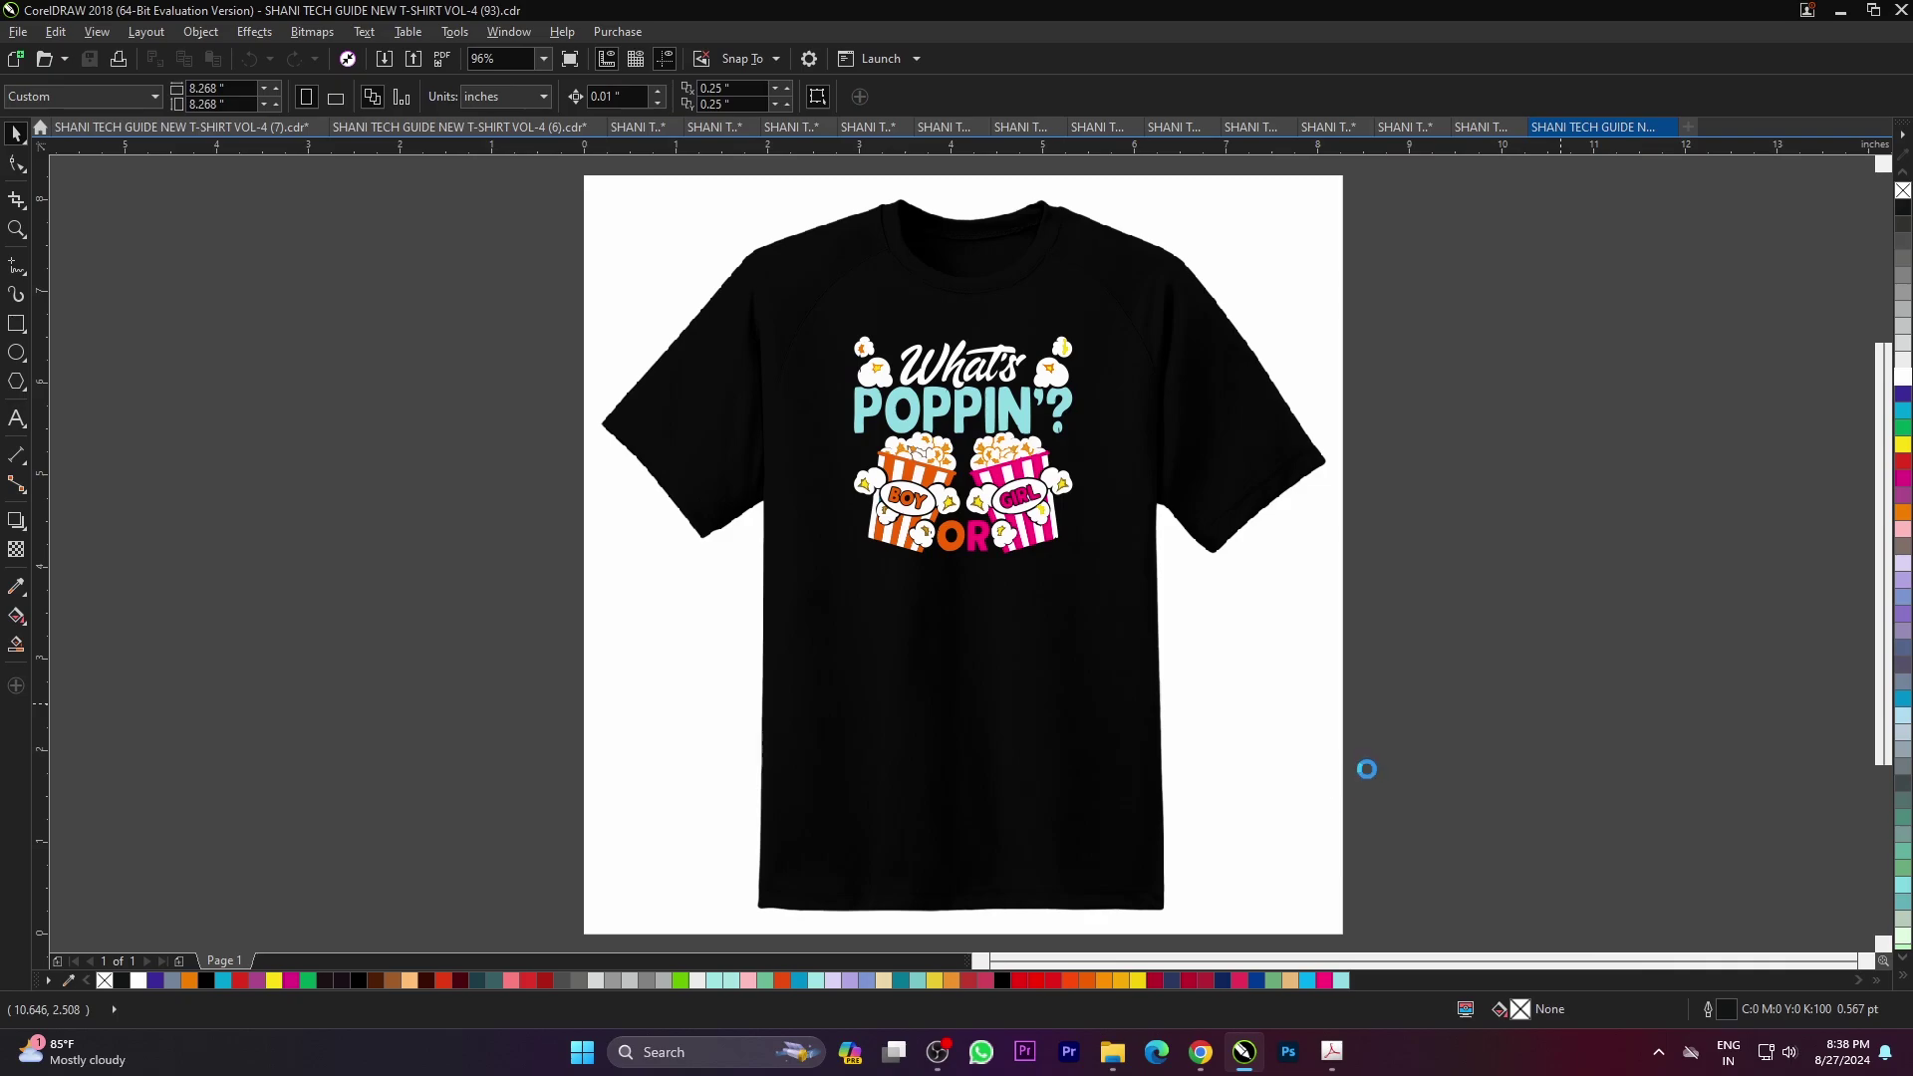
pyautogui.click(1409, 732)
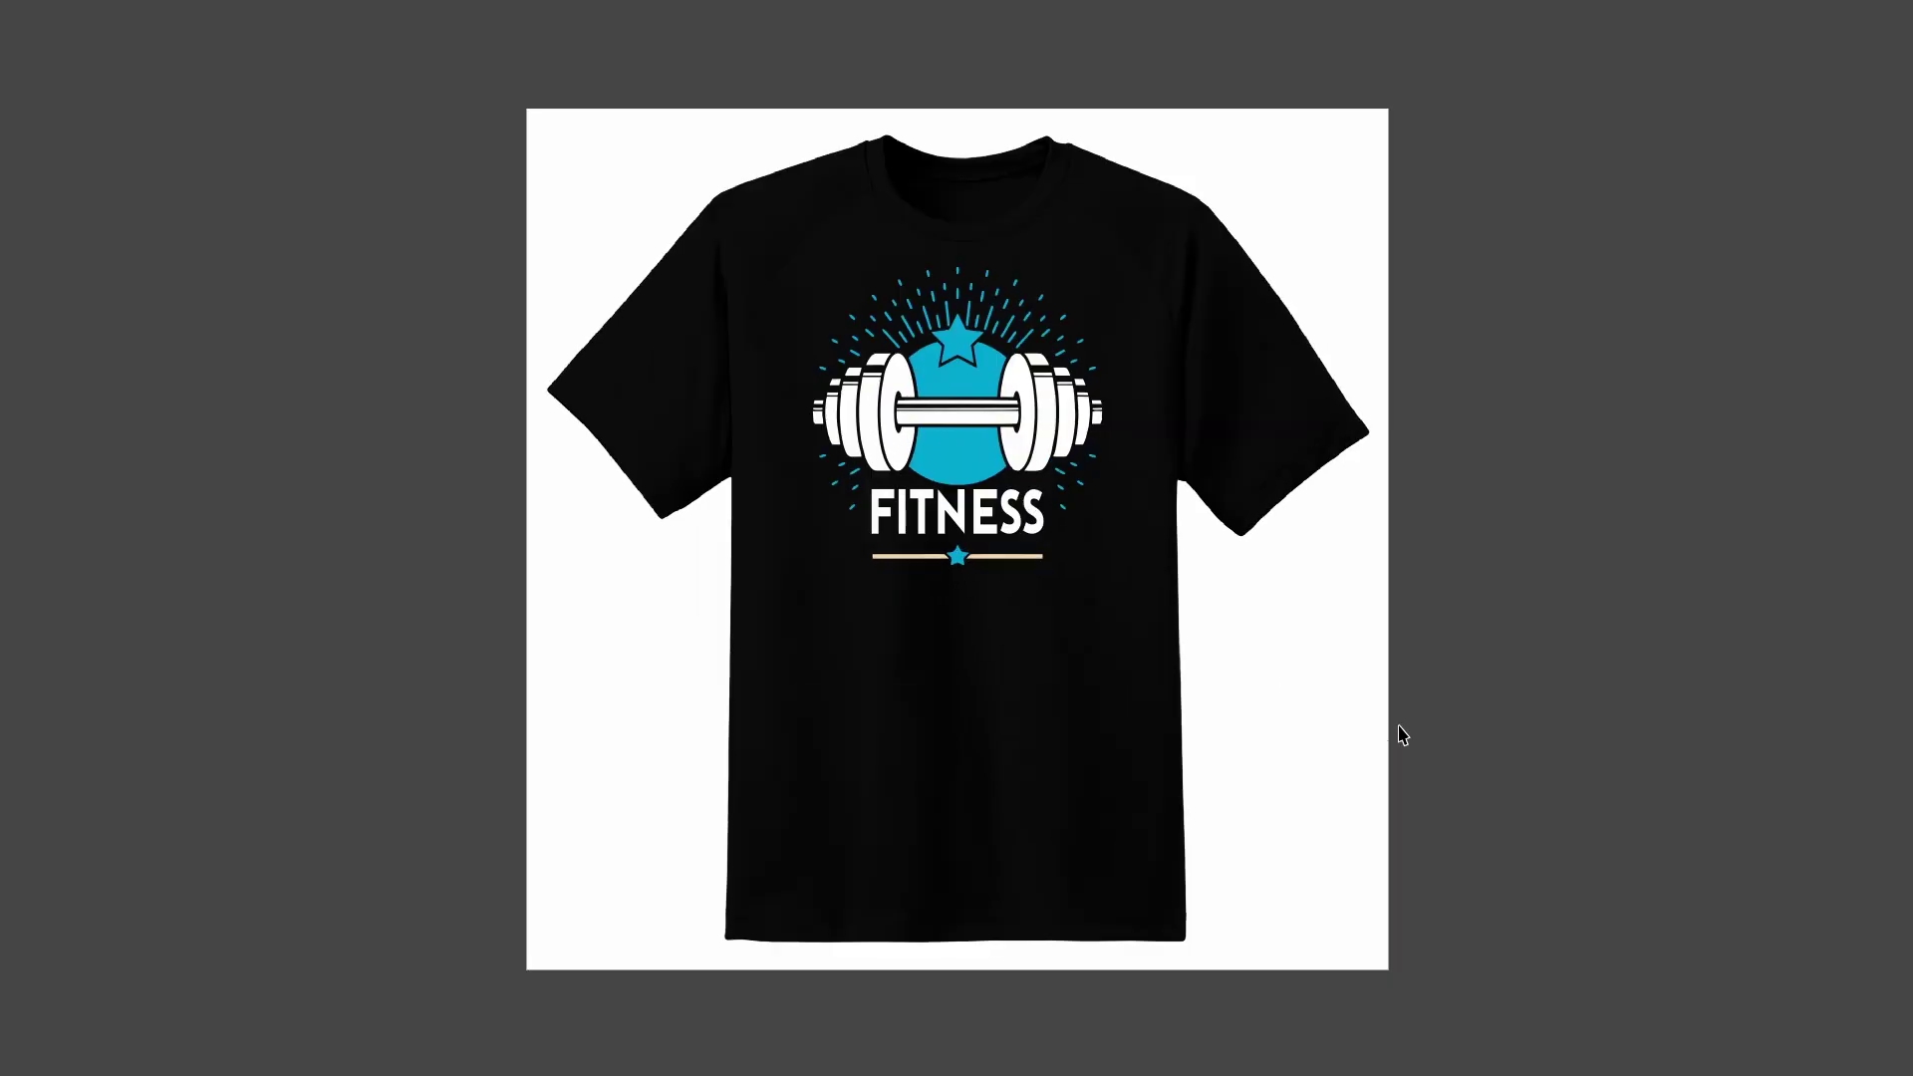
pyautogui.click(1554, 531)
# - Fit the FITNESS design to the page, then return to the Open dialog thumbnails
pyautogui.press('F4')
pyautogui.click(1507, 554)
pyautogui.press('ctrl+o')
pyautogui.scroll(-3)
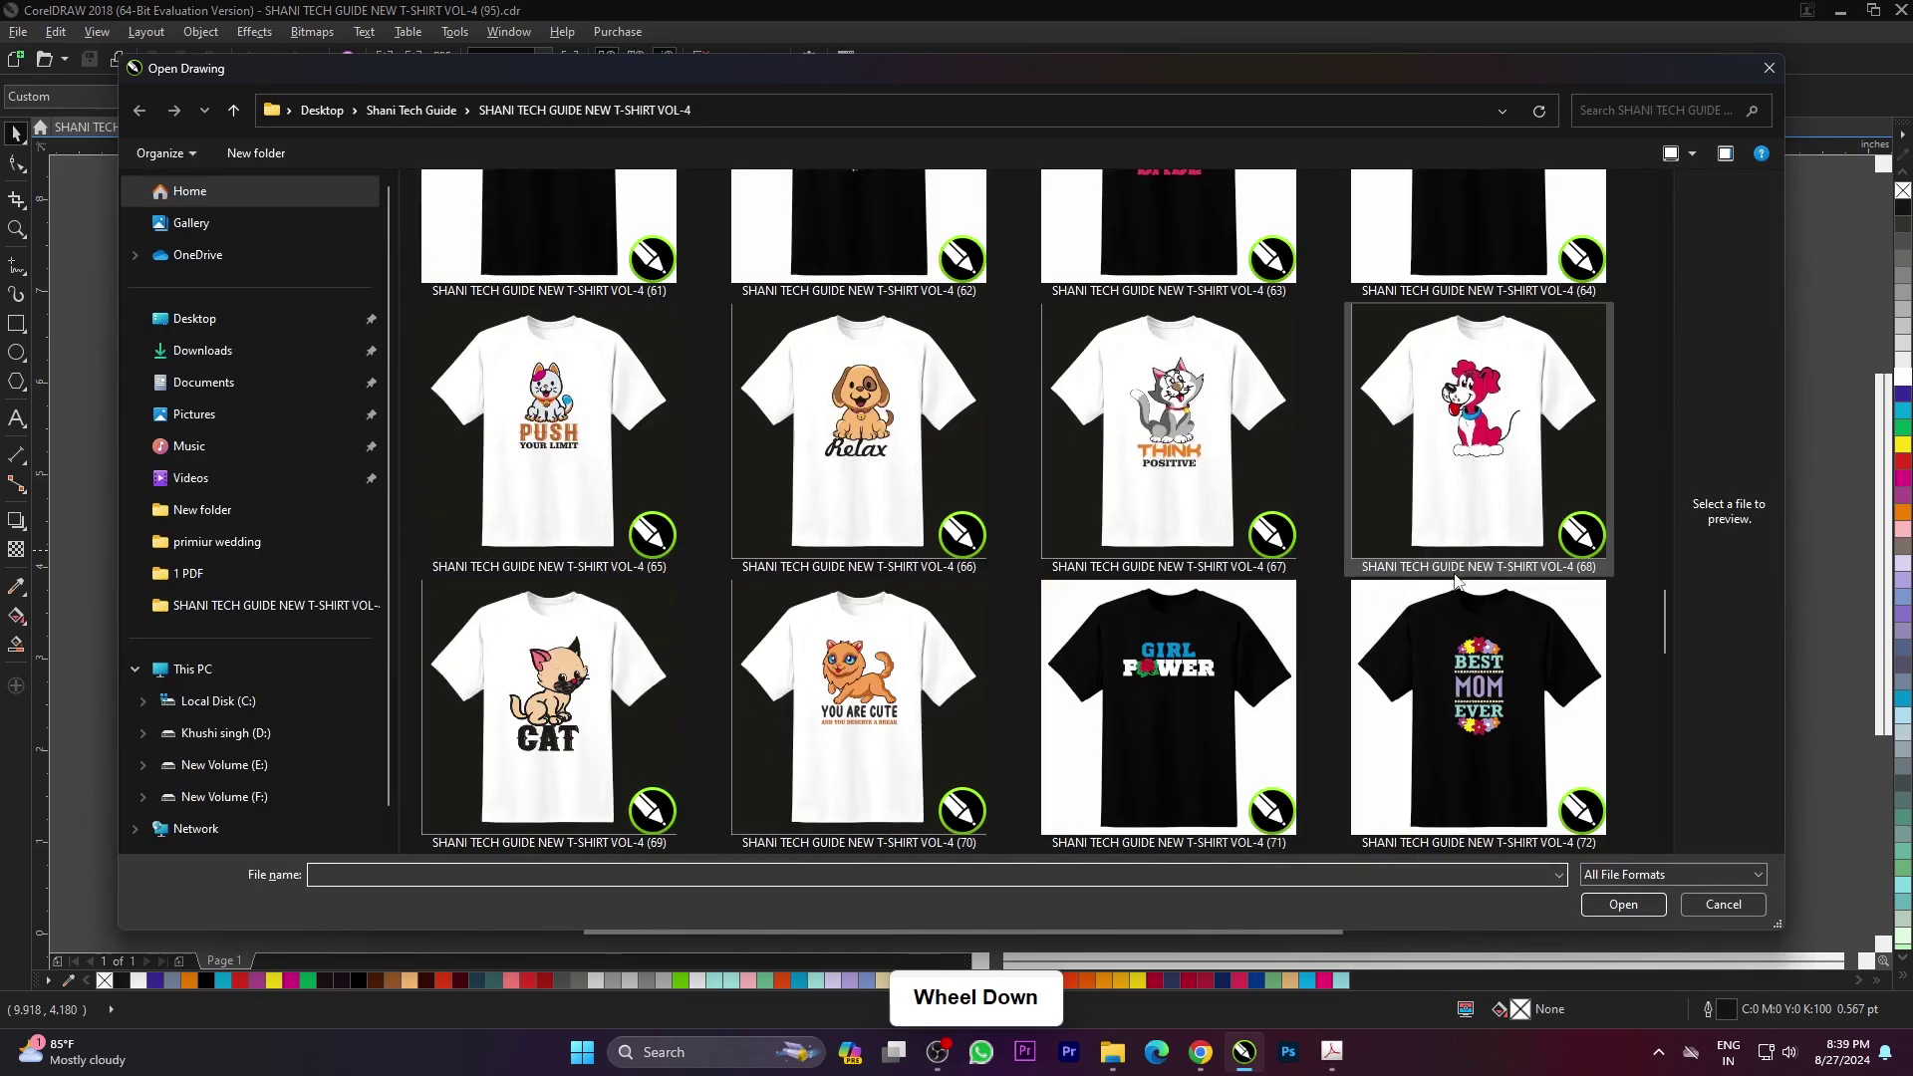